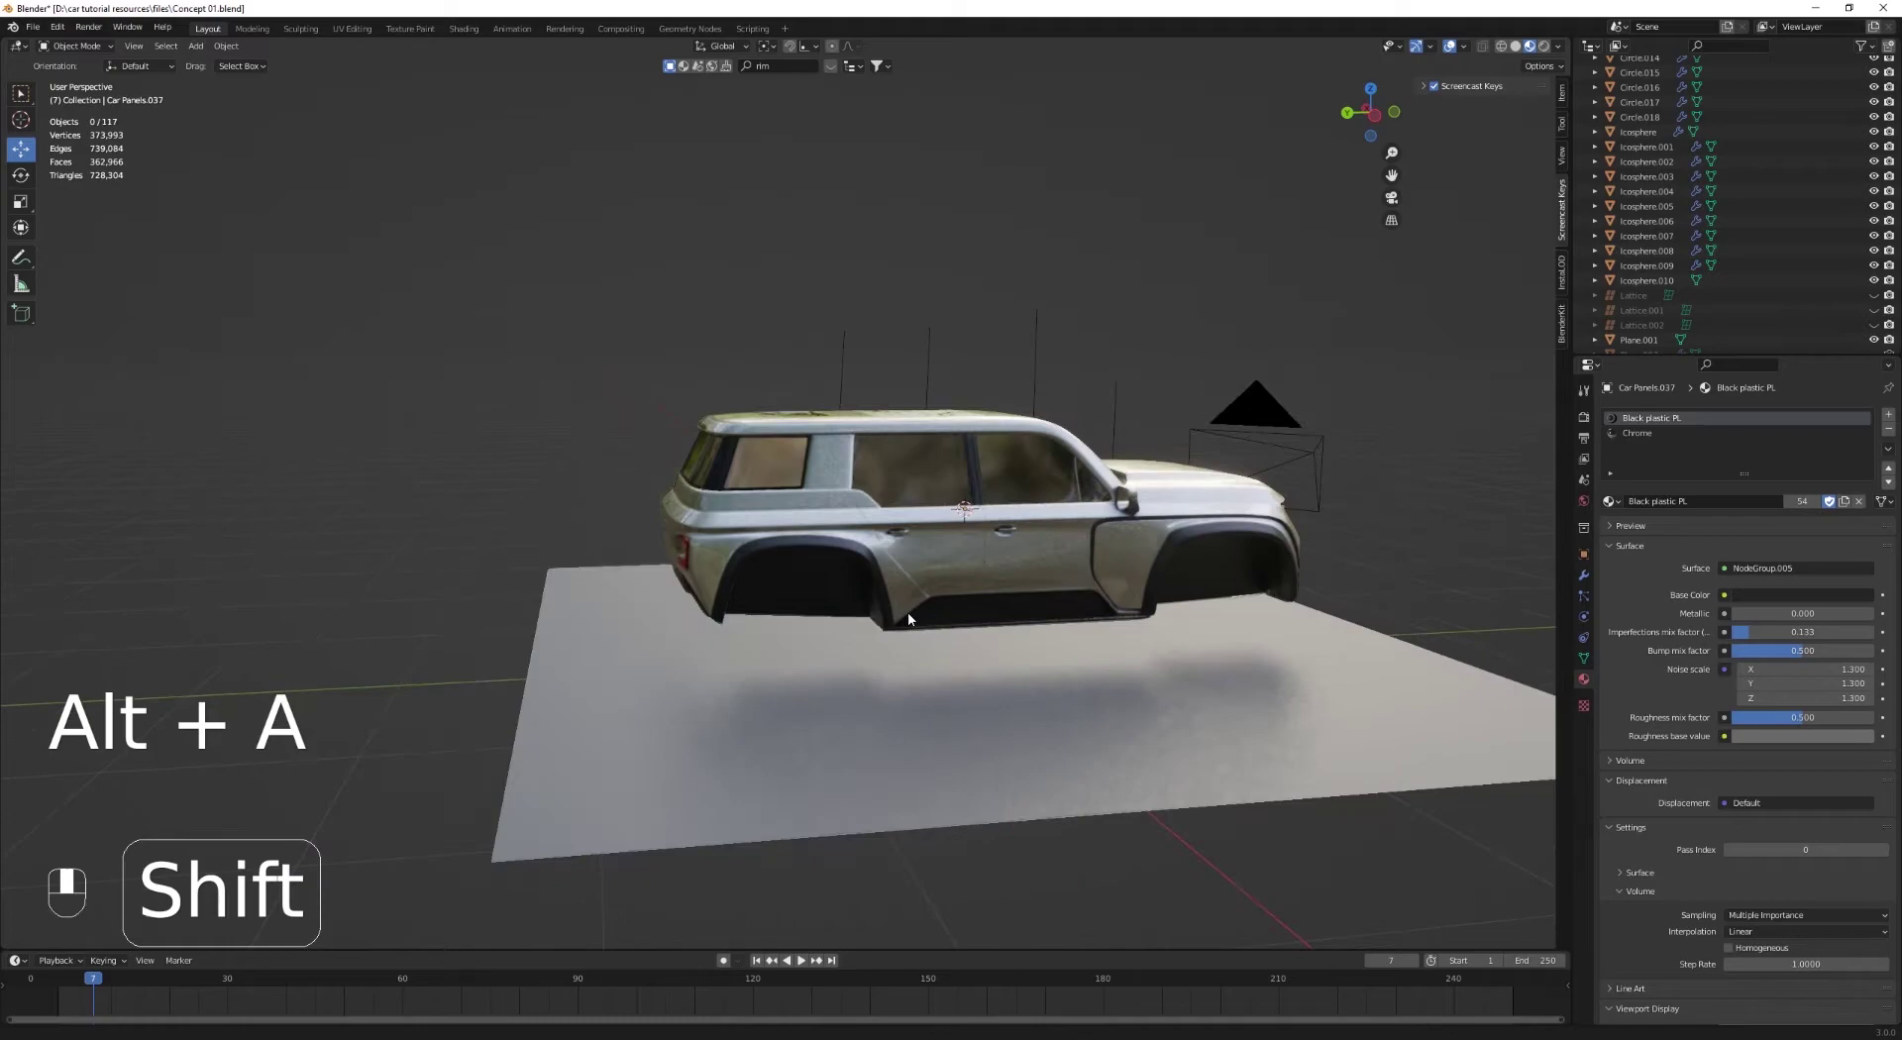
Step: Select the rear trim strip and assign it the Black plastic PL material slot
key(ctrl+z)
key(ctrl+z)
middle_click(907, 644)
click(1815, 508)
drag(1815, 508, 987, 583)
click(987, 583)
key(ctrl+z)
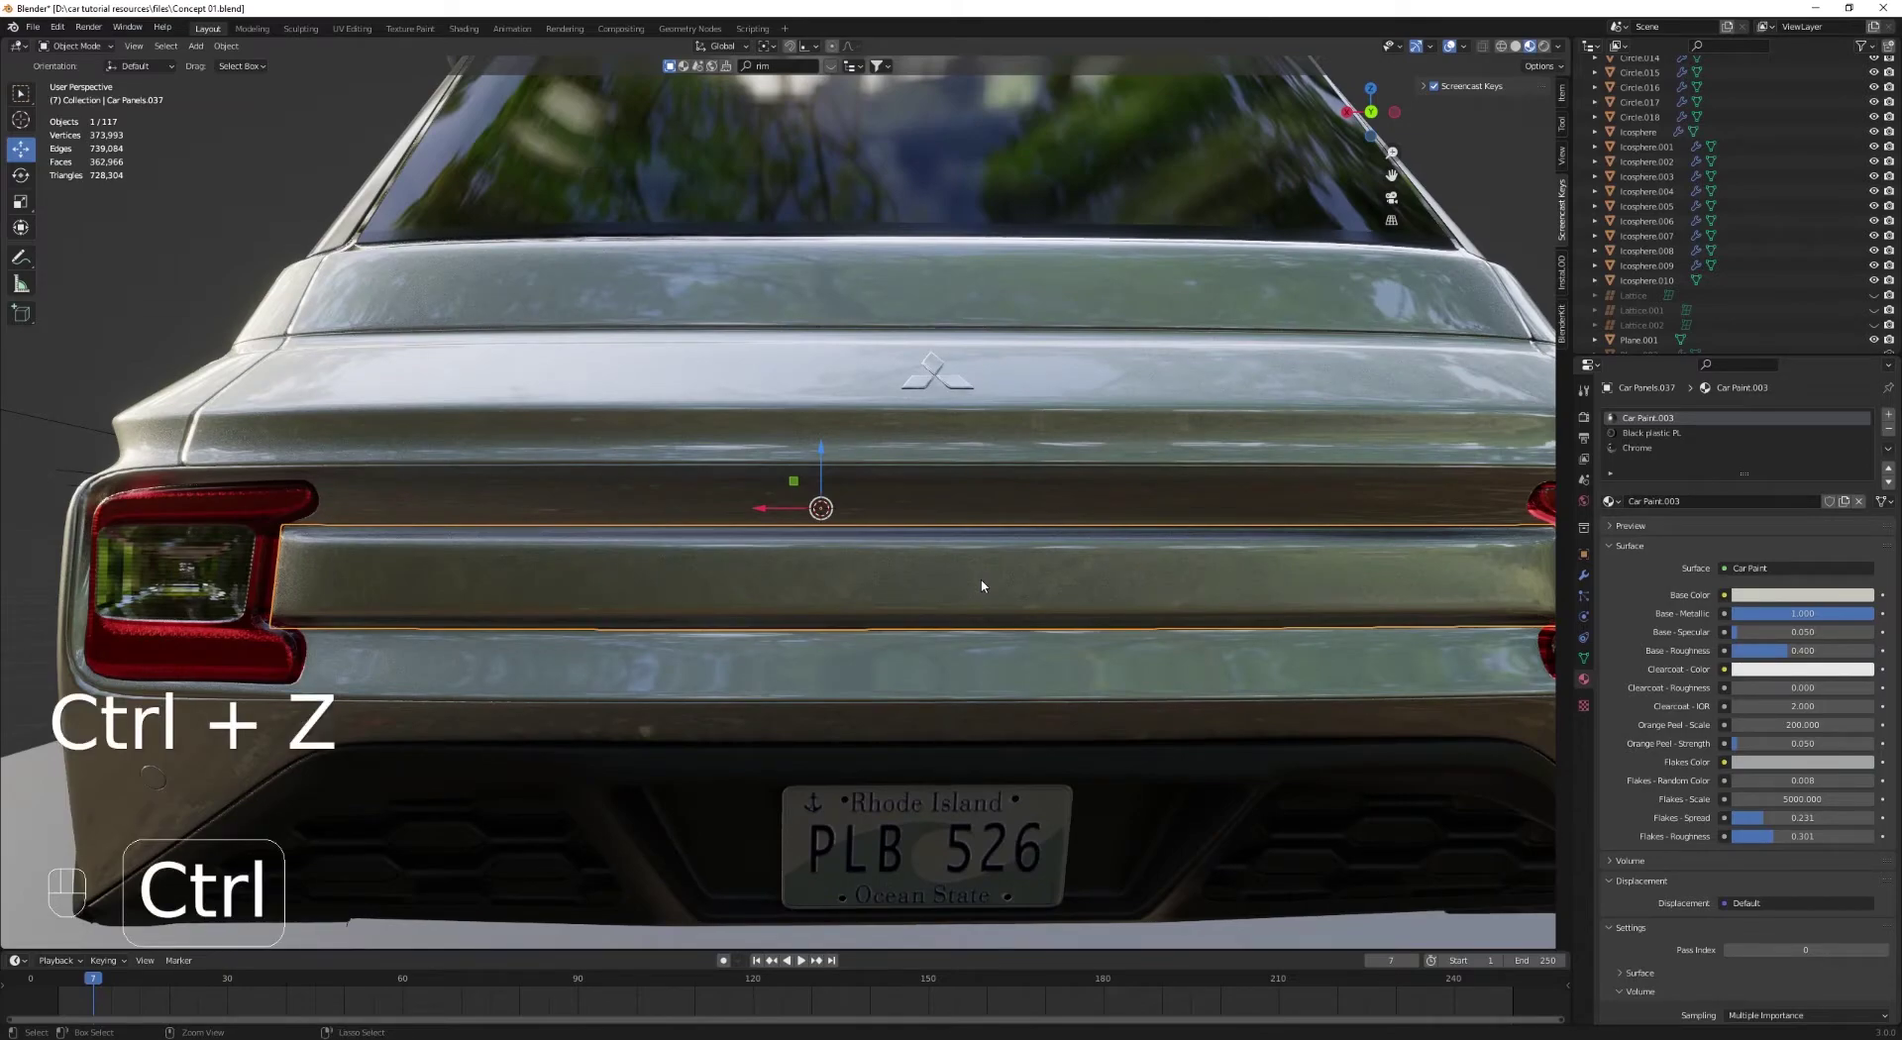
key(ctrl+z)
key(ctrl+z)
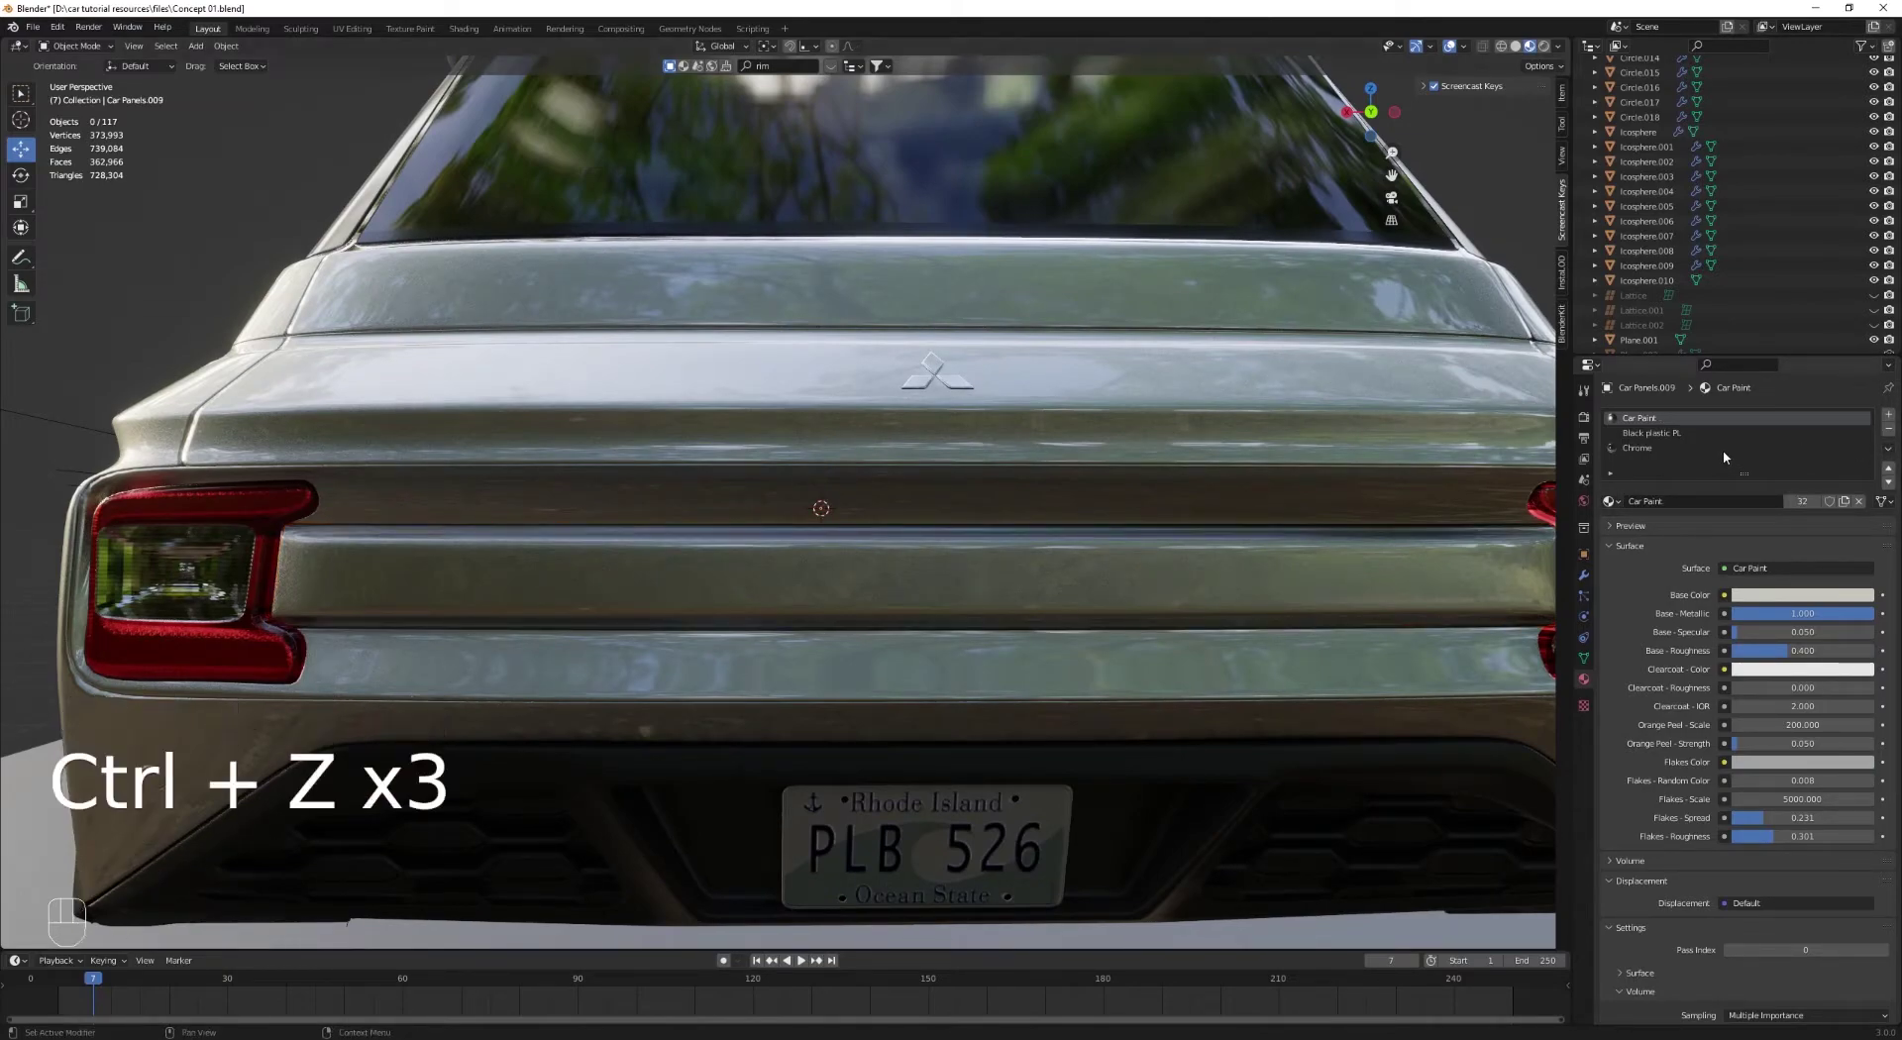
key(ctrl+z)
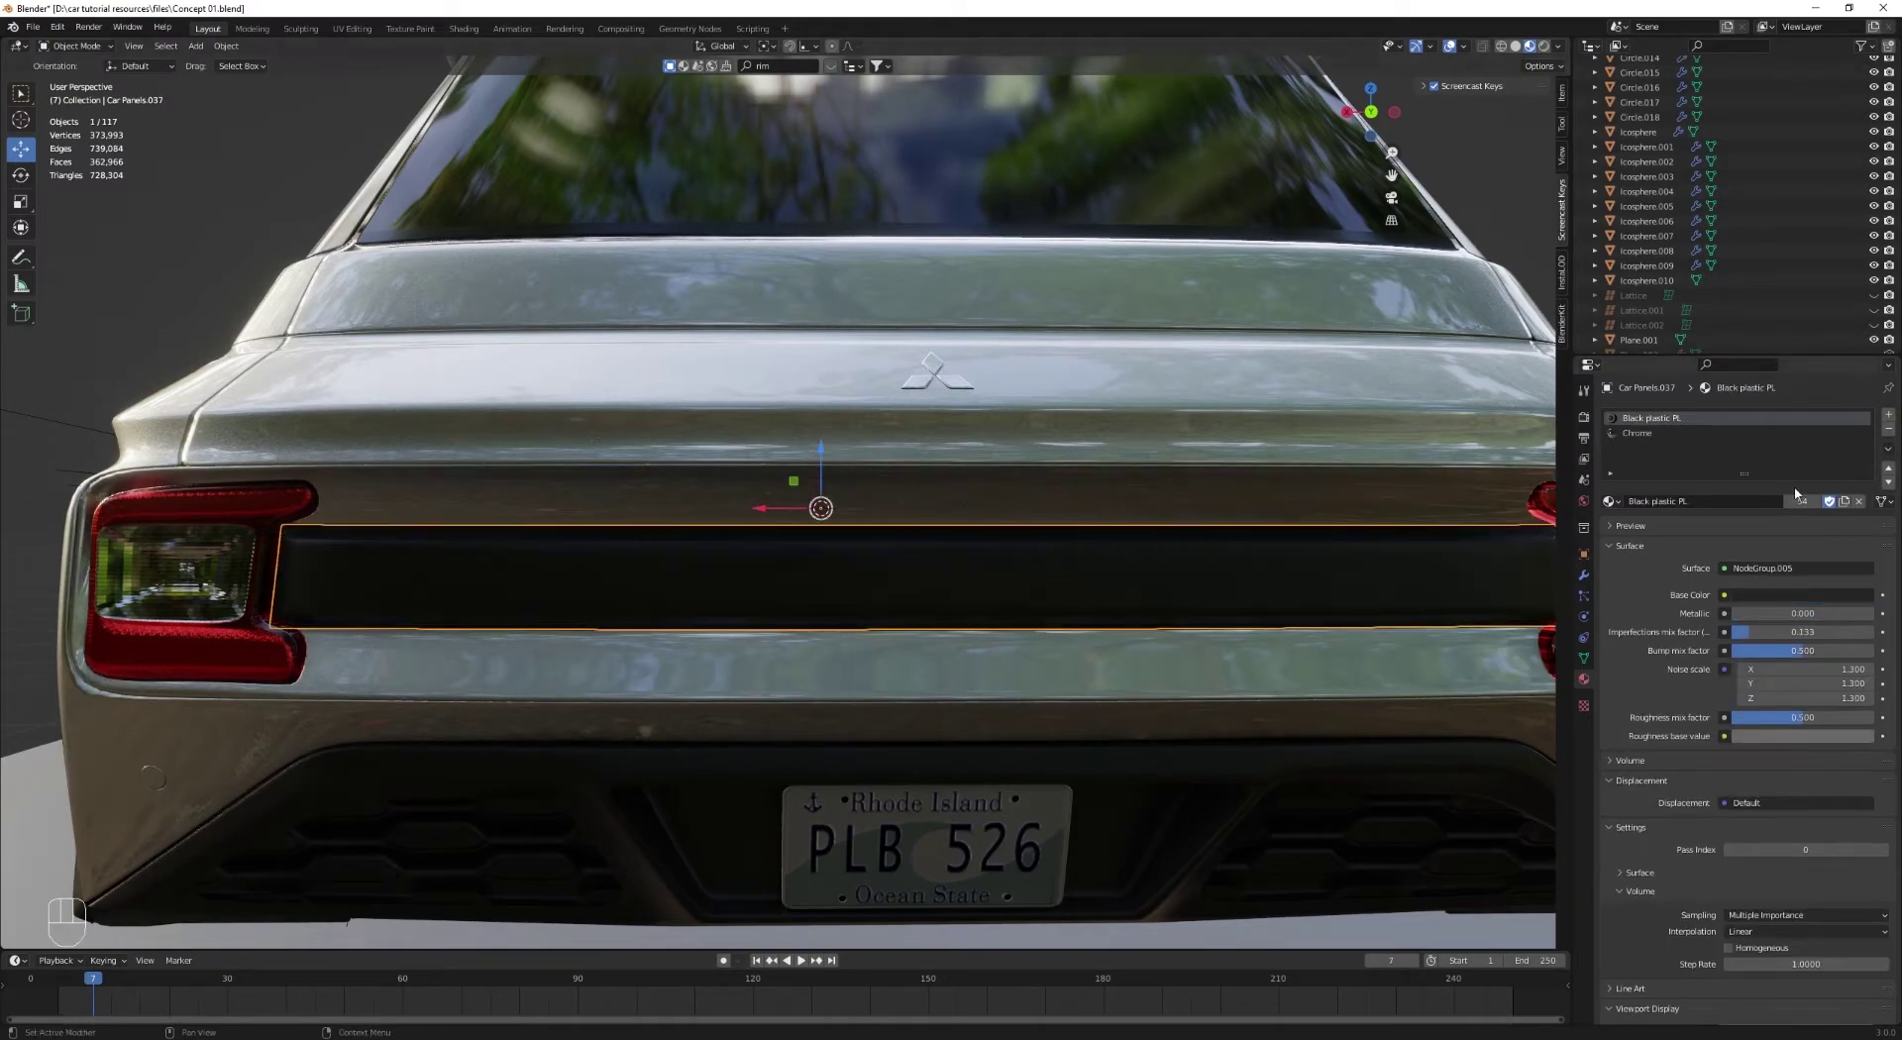
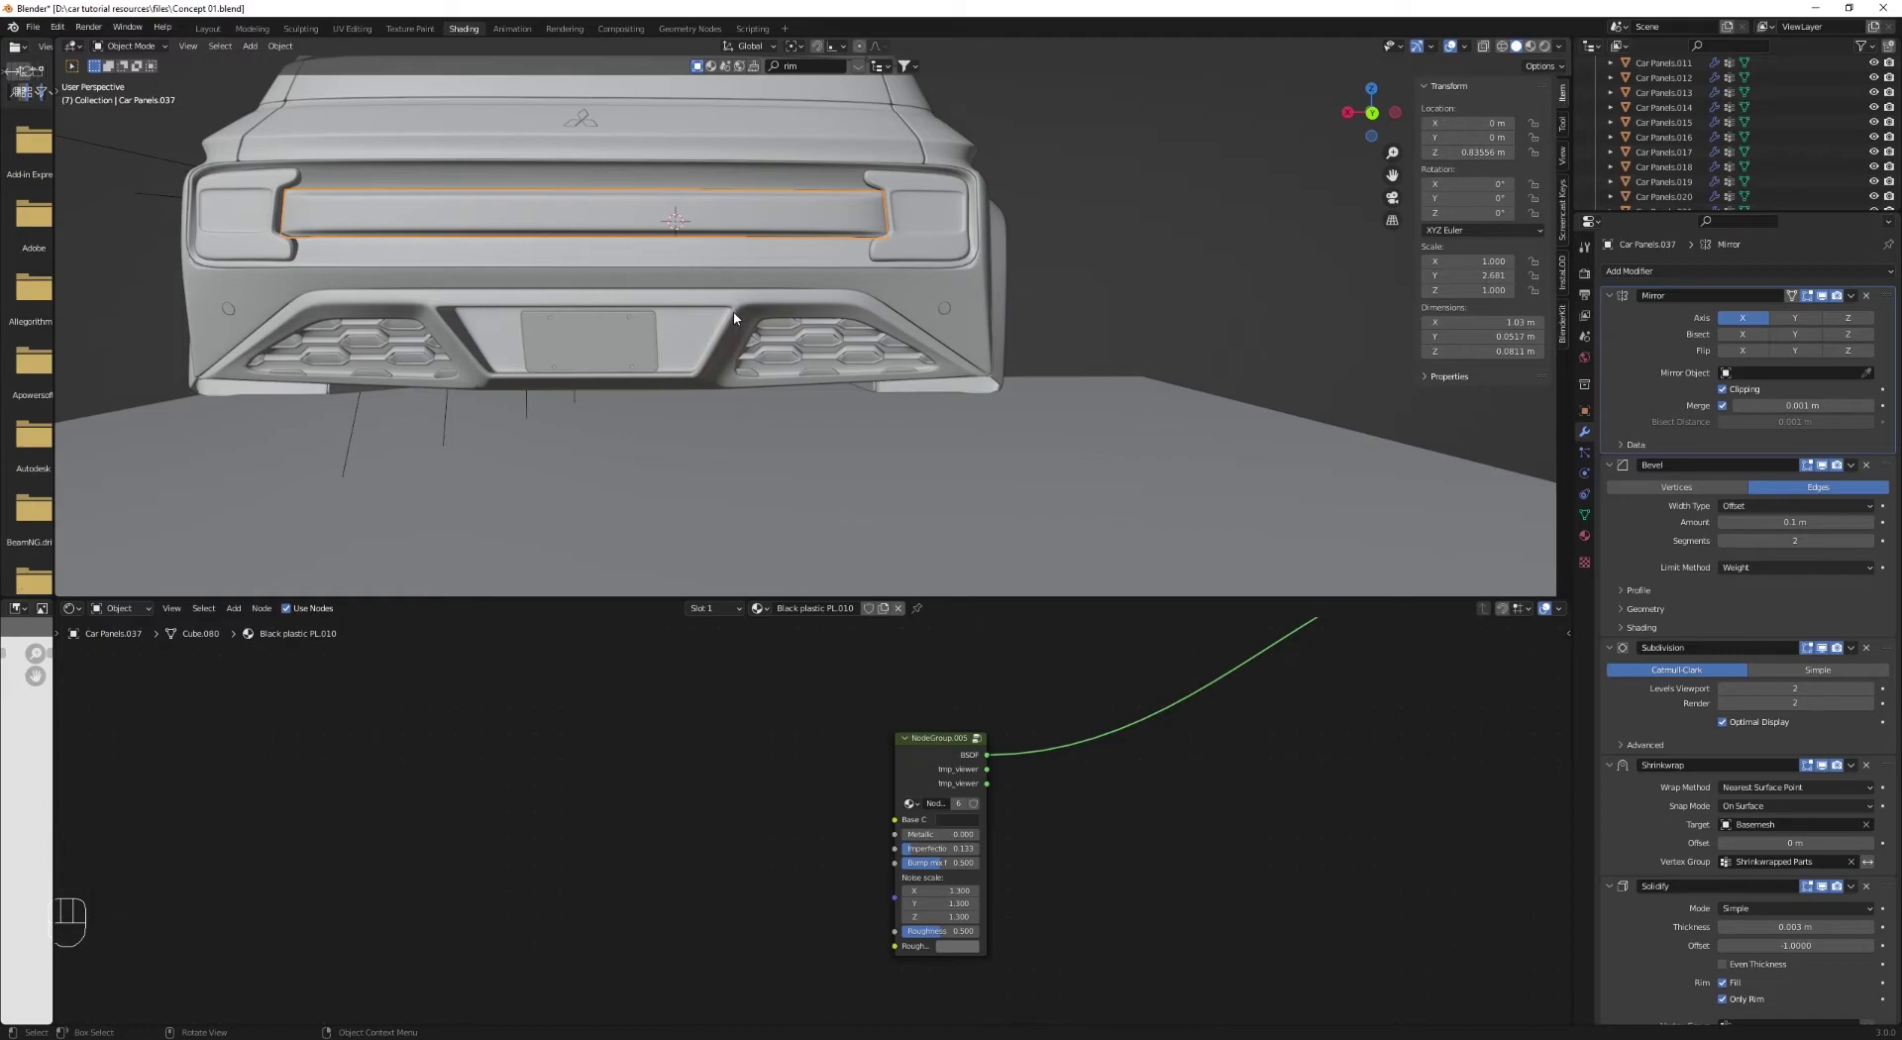
Step: Isolate the strip in local view and load Mitsubishi text.png into the logo Image Texture node
key(/)
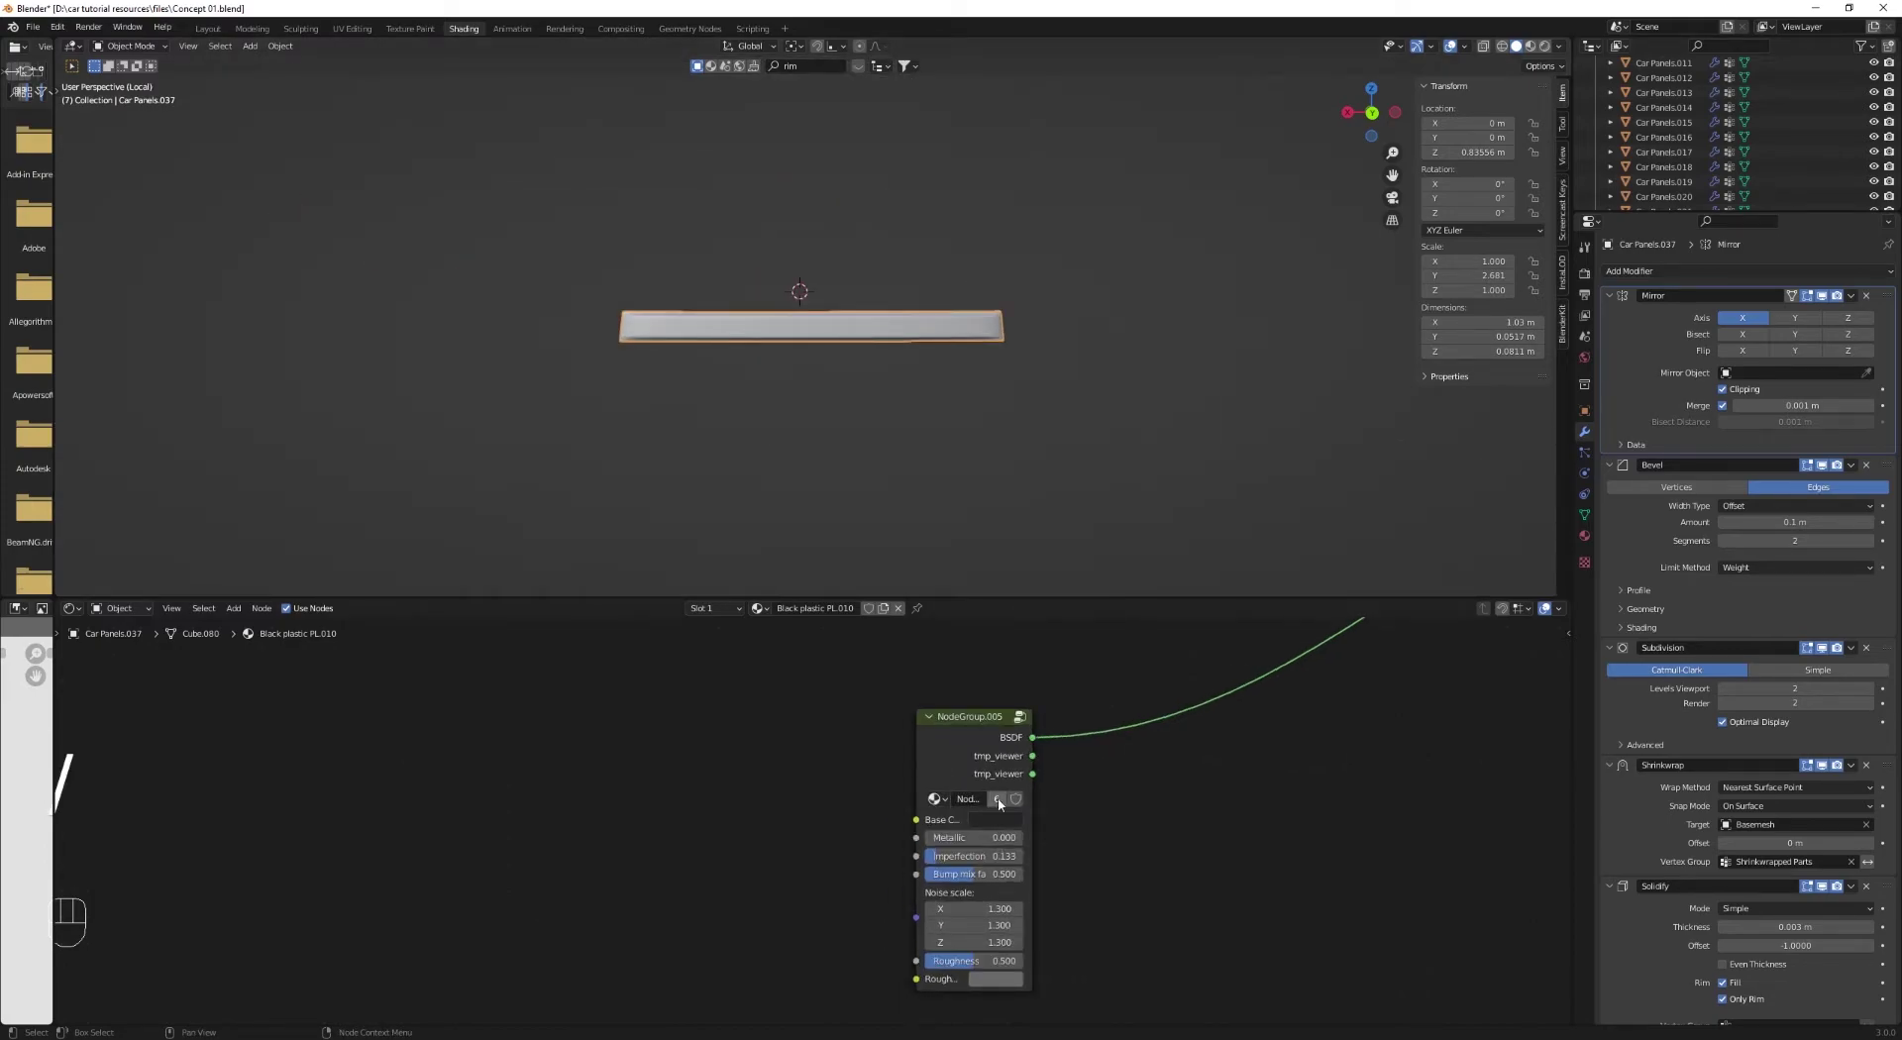
click(1004, 802)
click(944, 751)
key(Tab)
click(1038, 950)
click(906, 922)
click(811, 724)
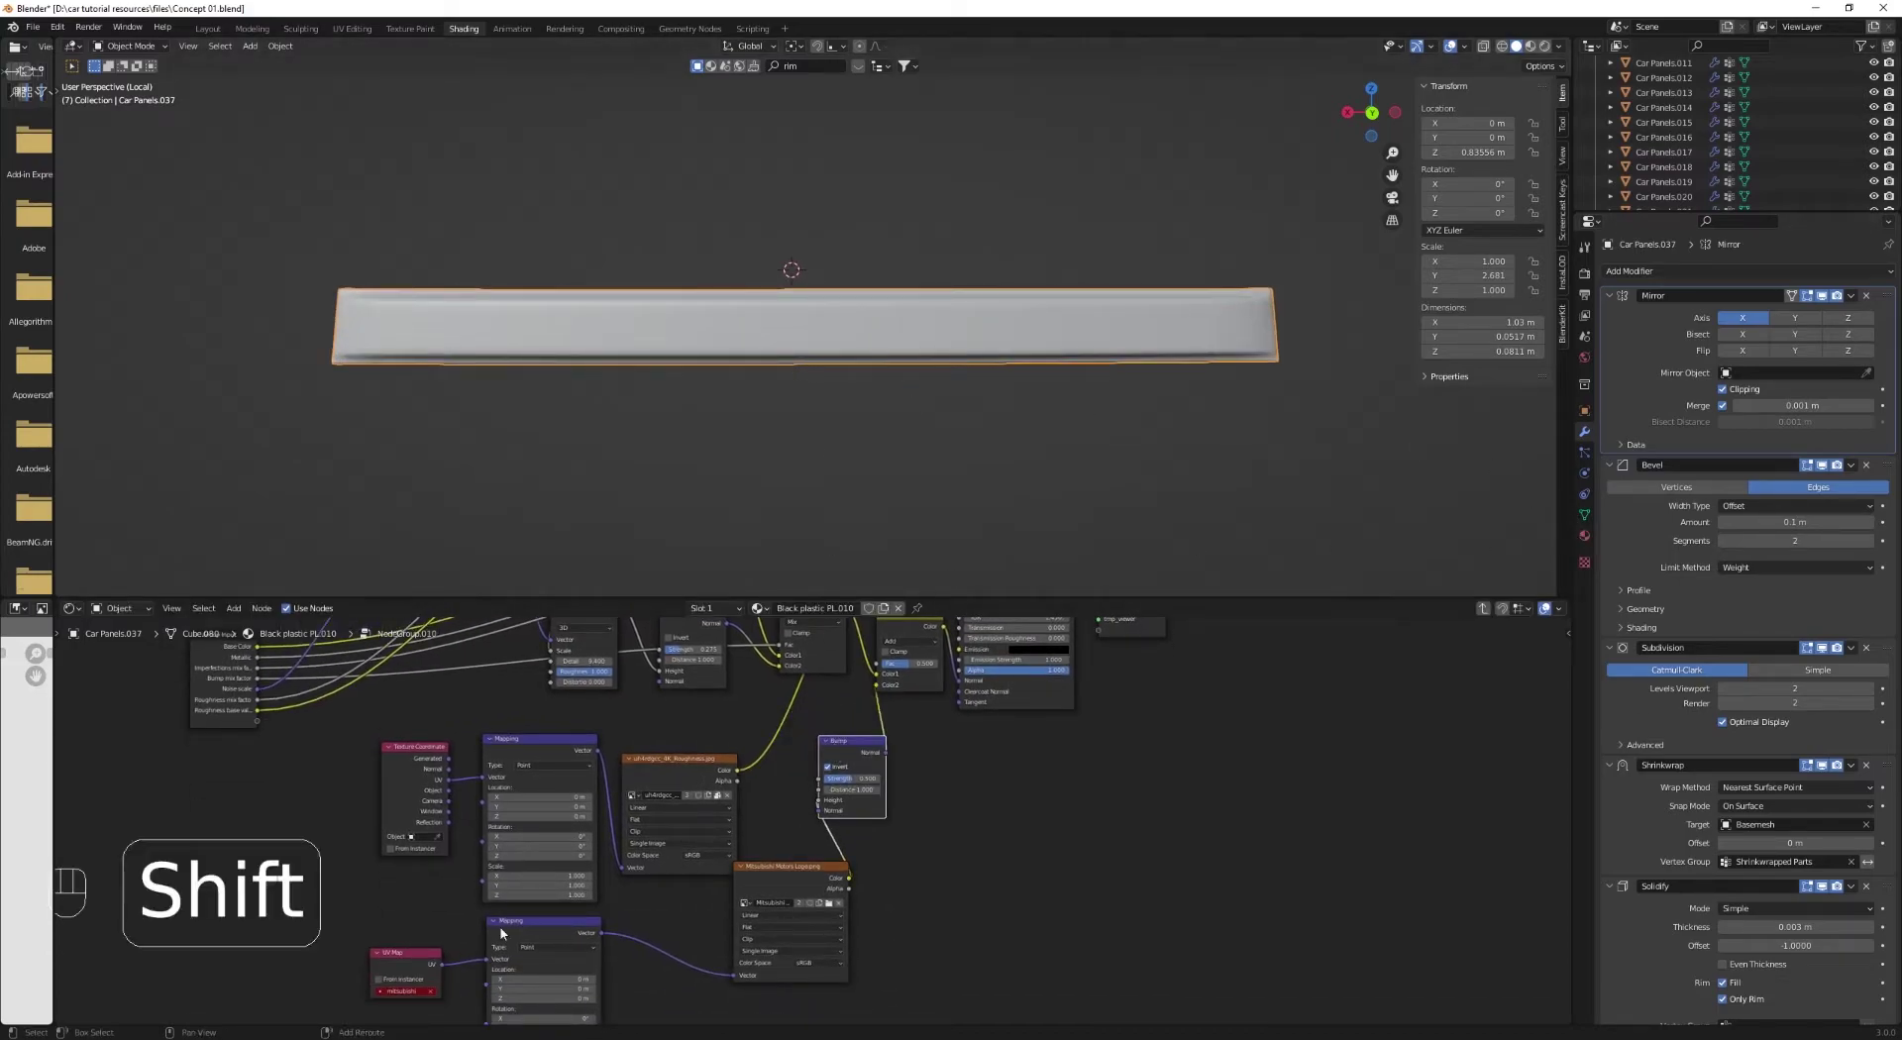
click(667, 979)
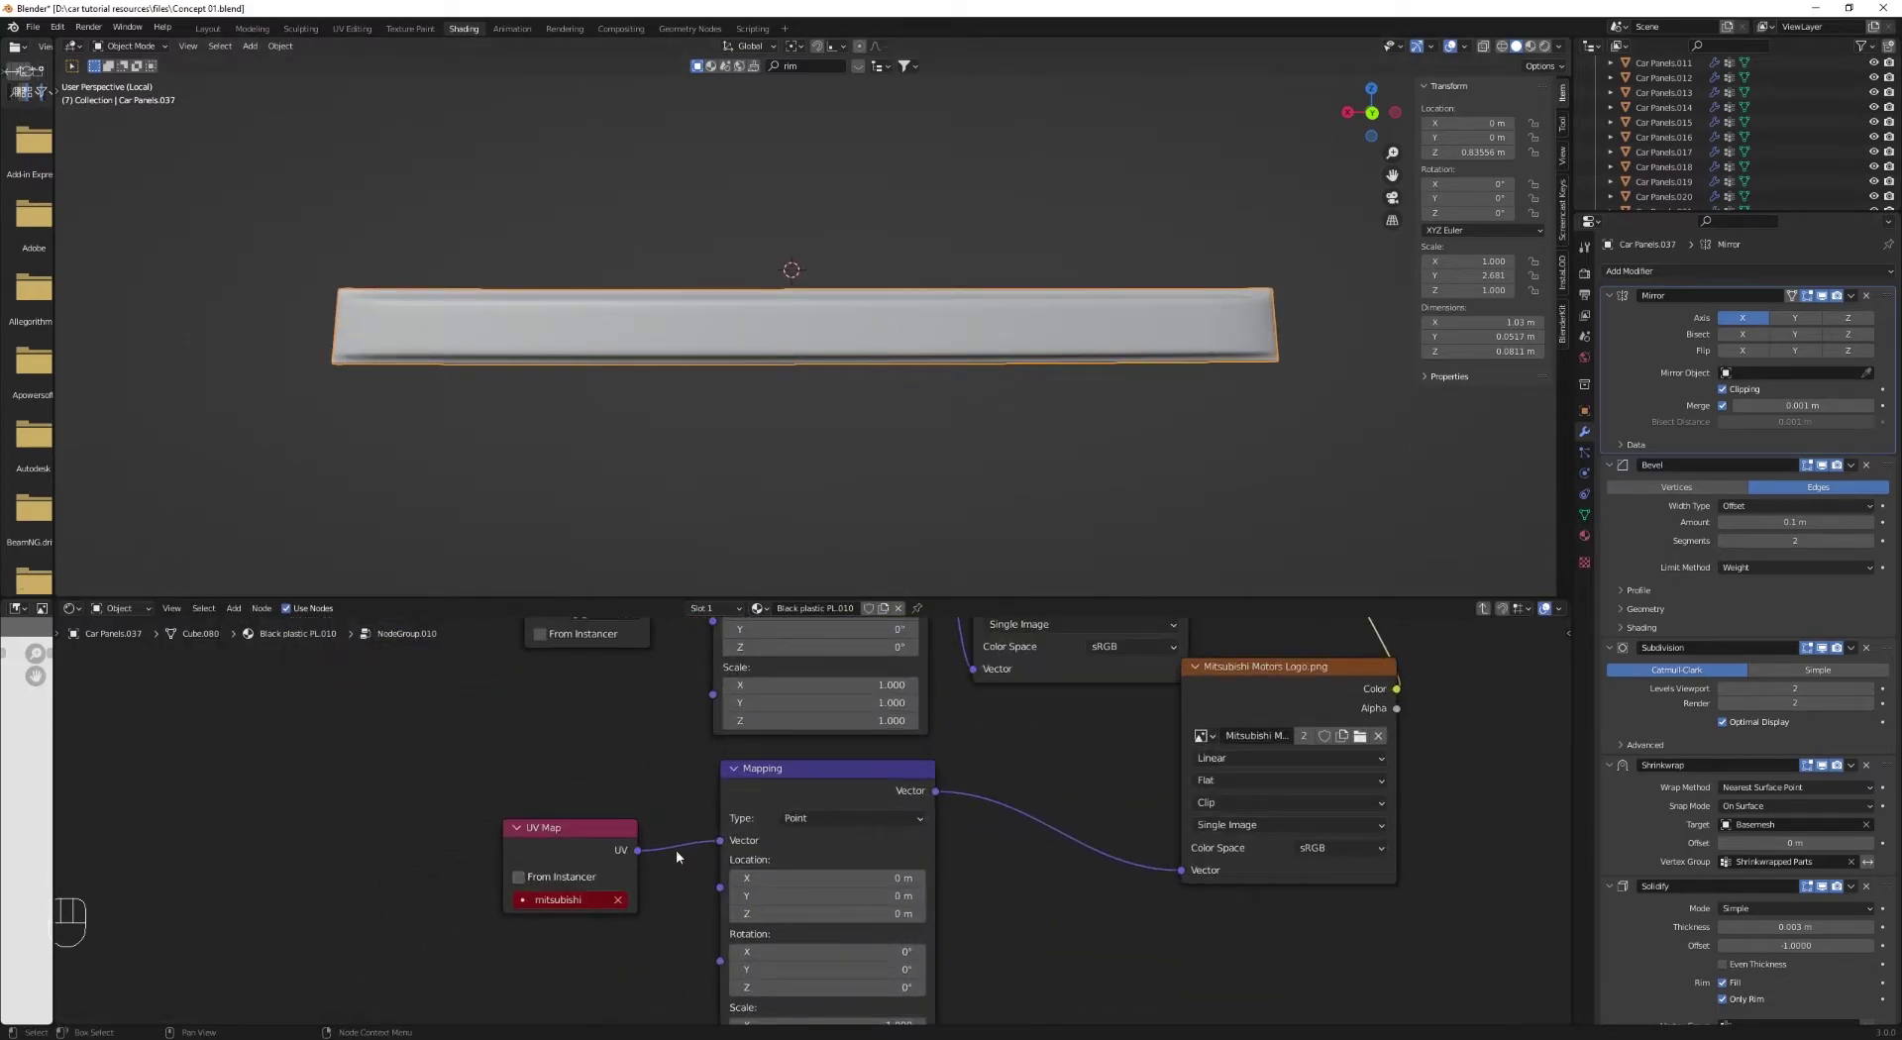
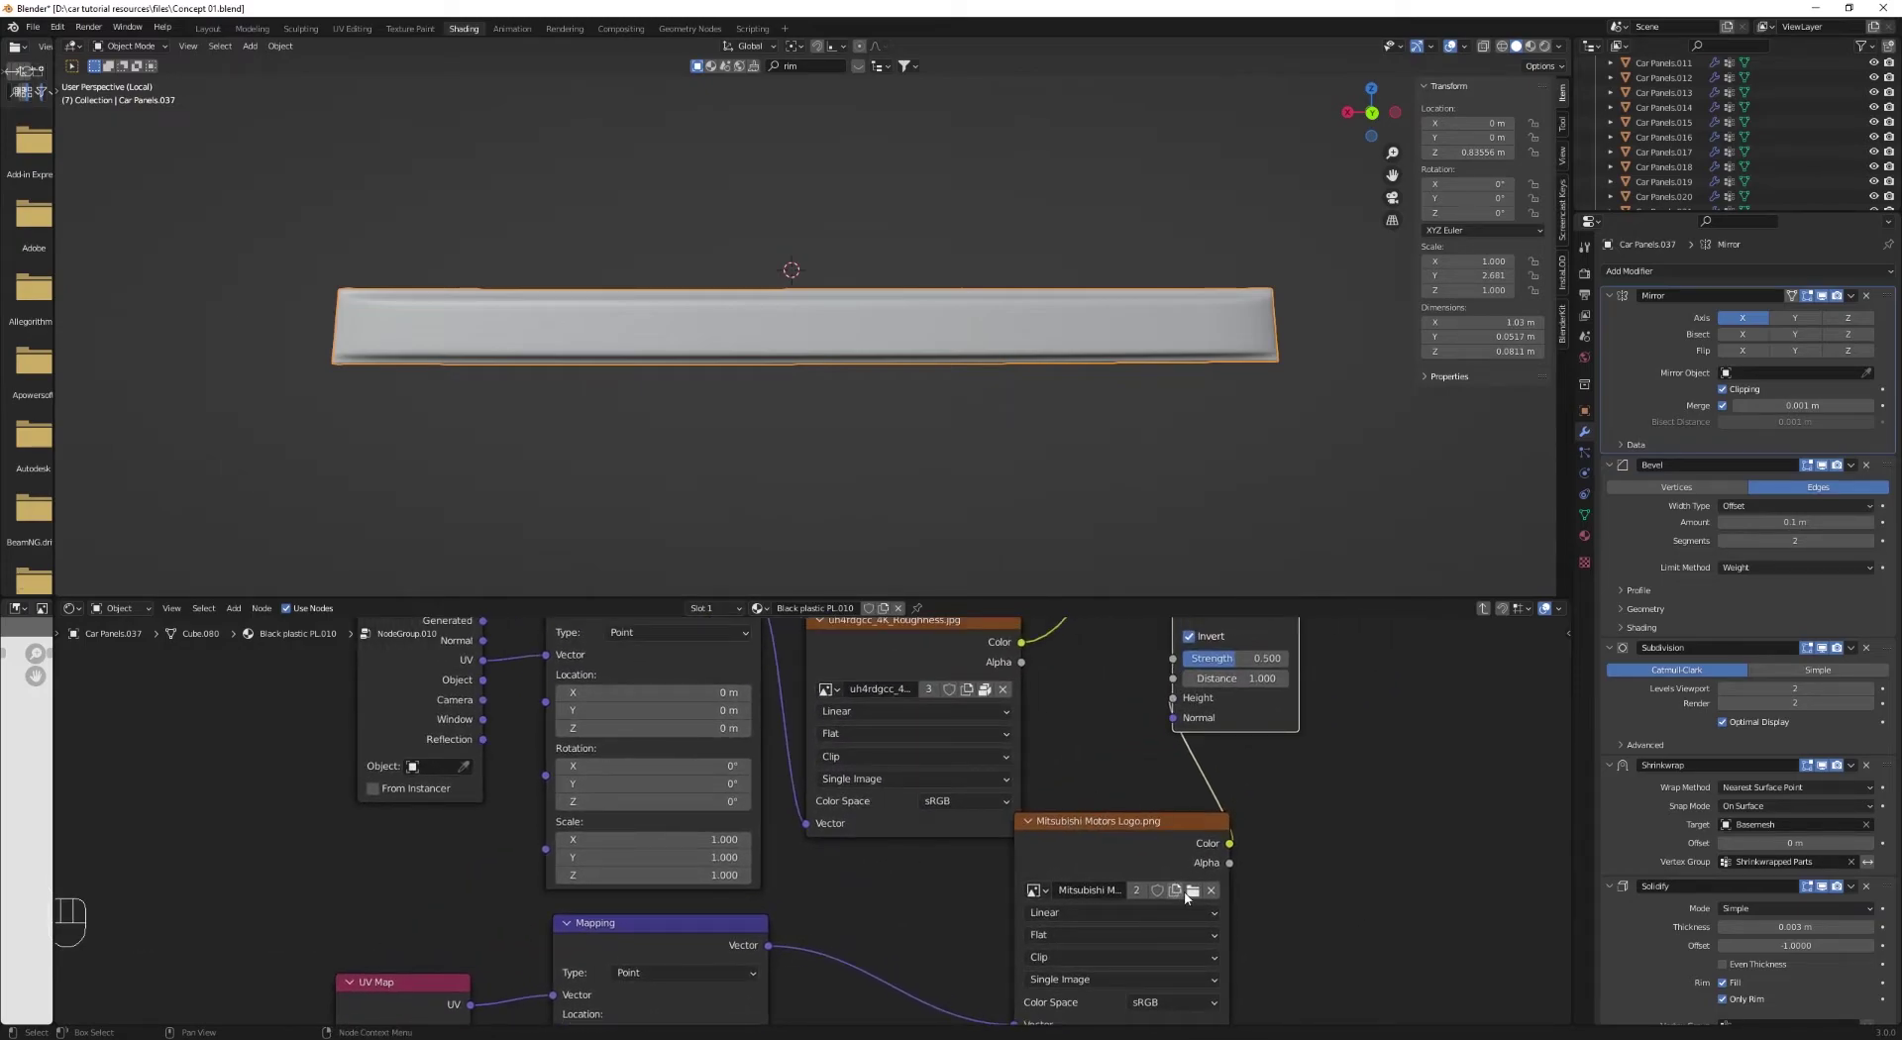
click(1192, 896)
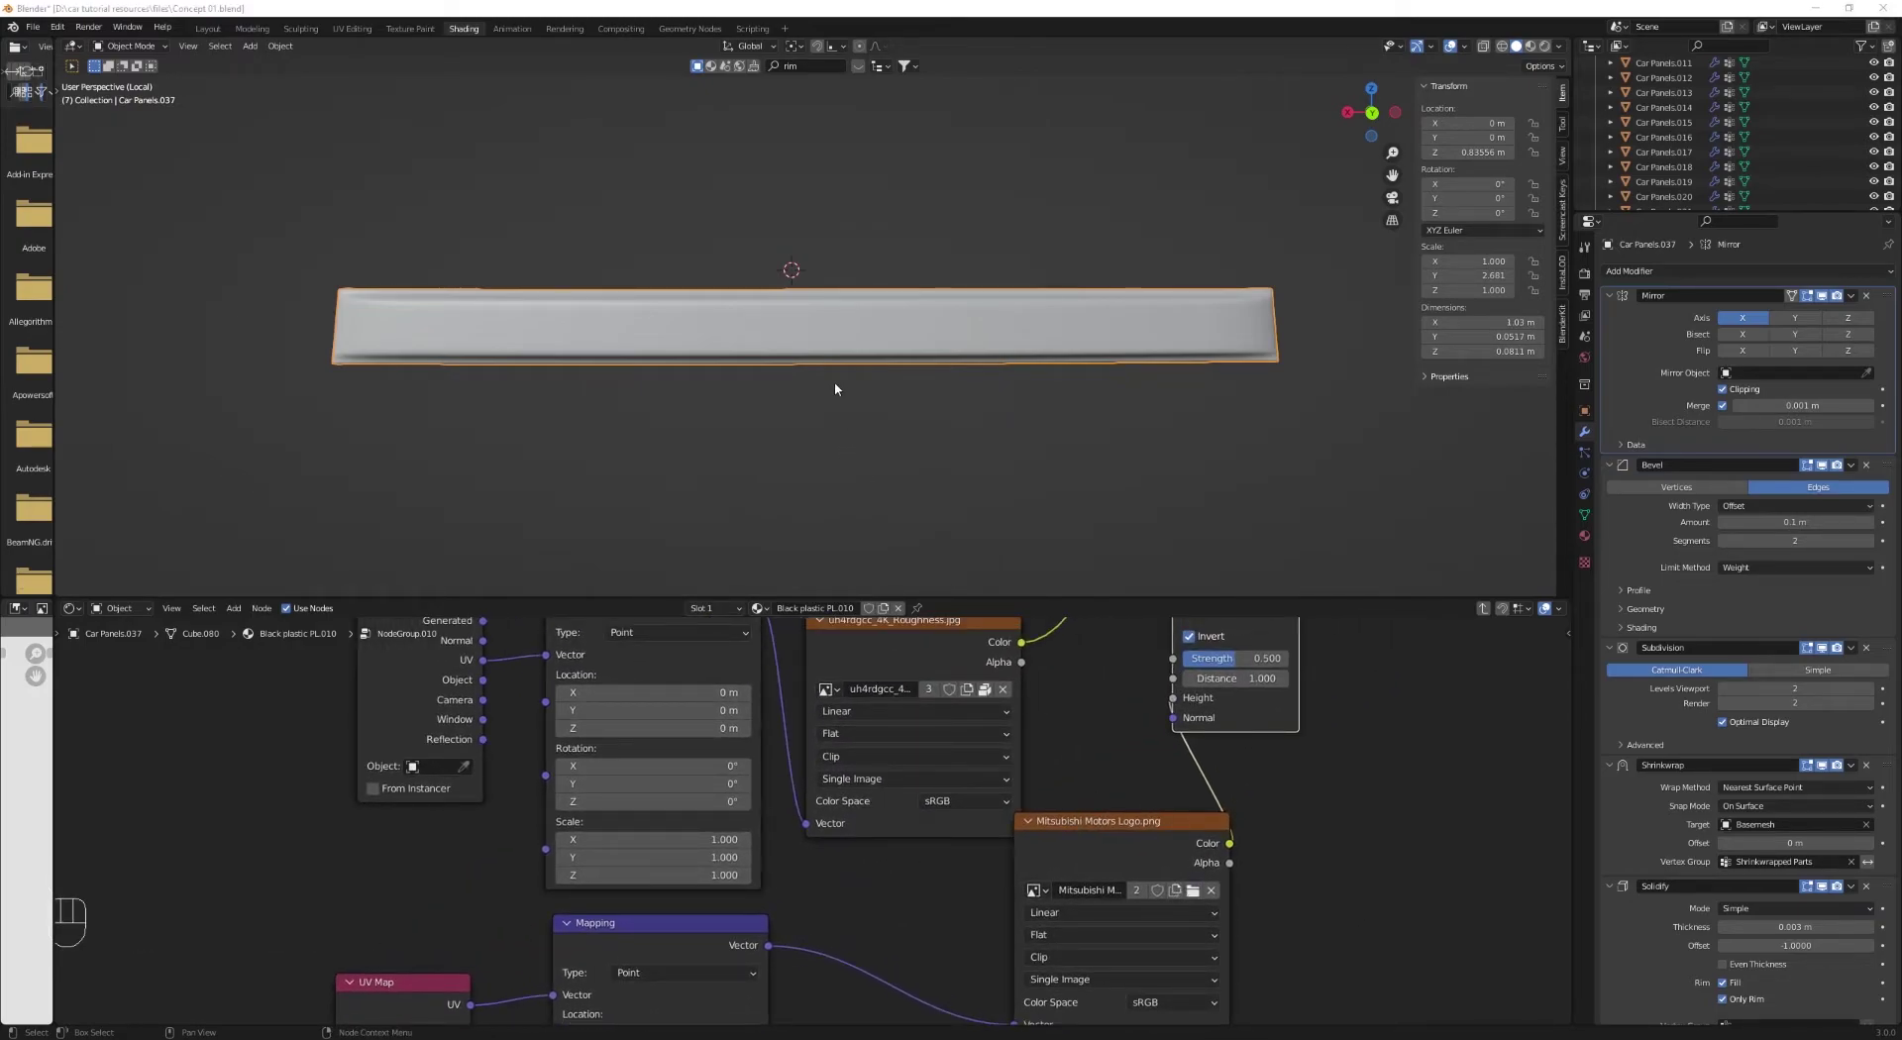
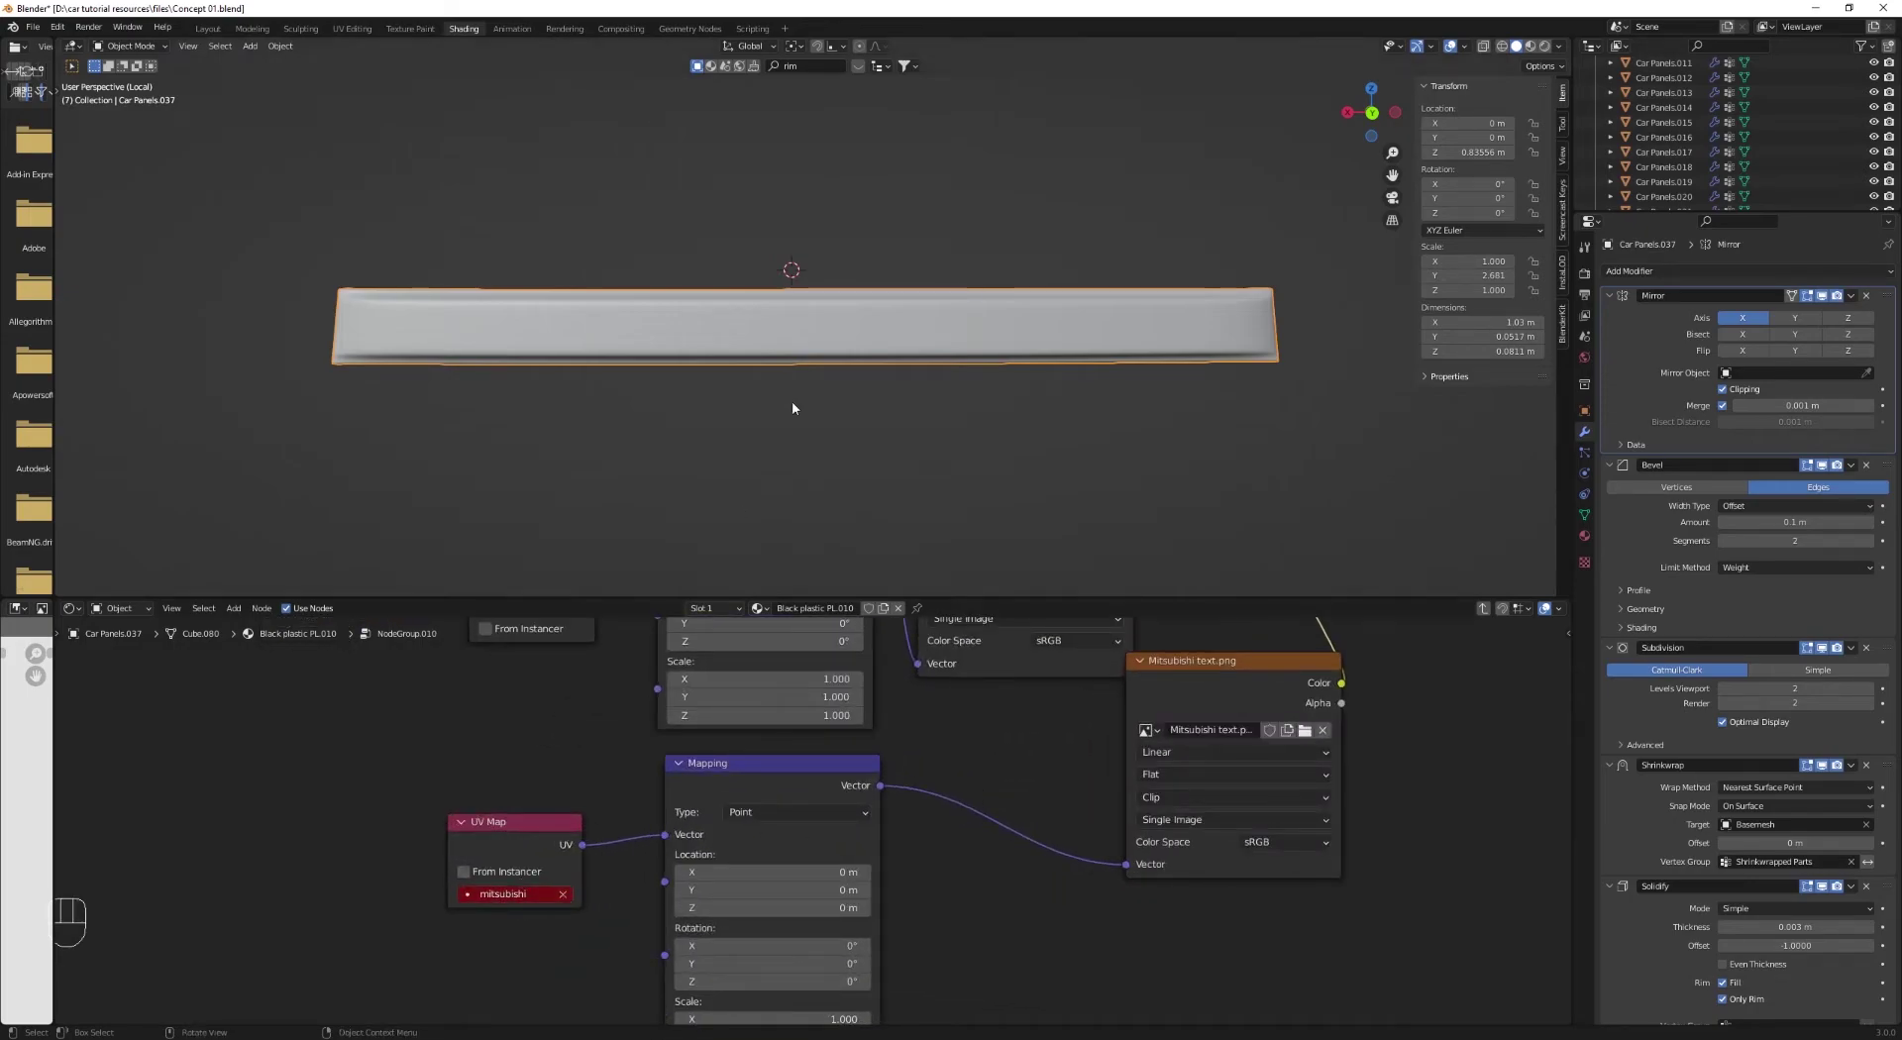
Step: Show the trim strip's mesh data with its UV maps list
click(1589, 518)
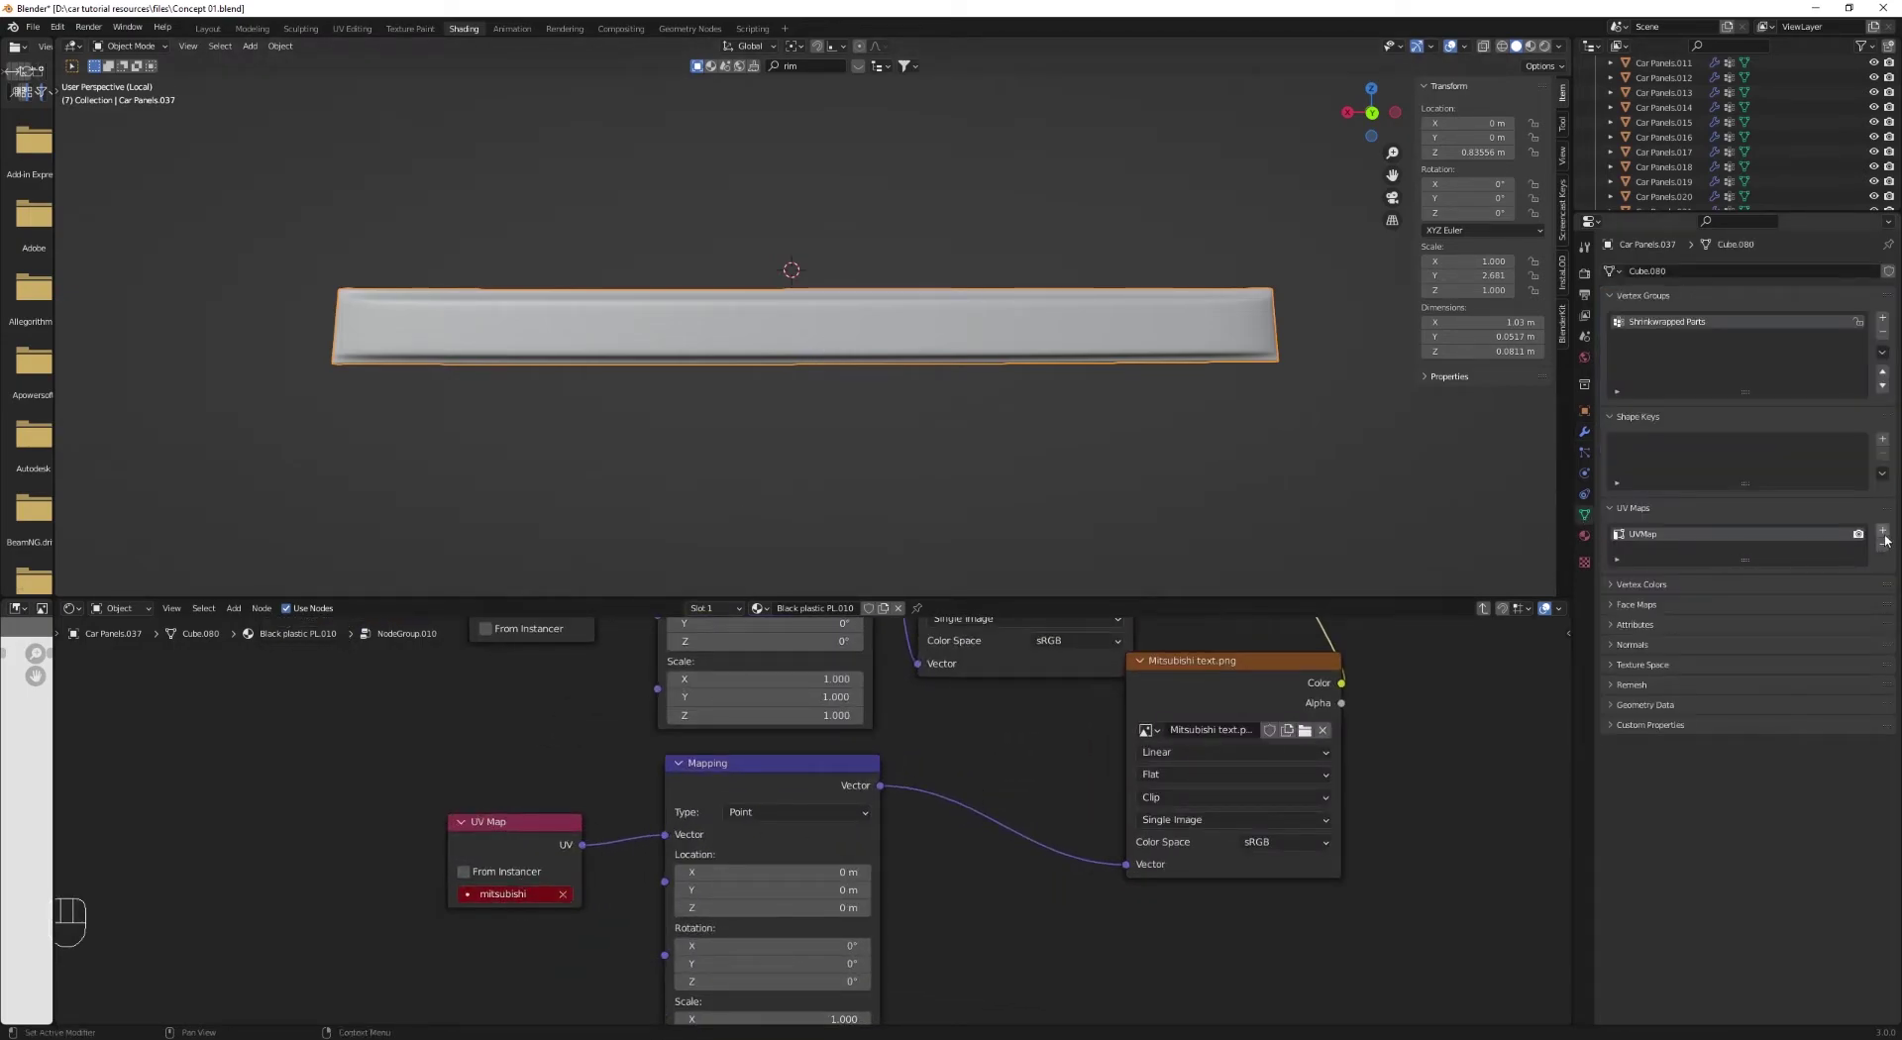
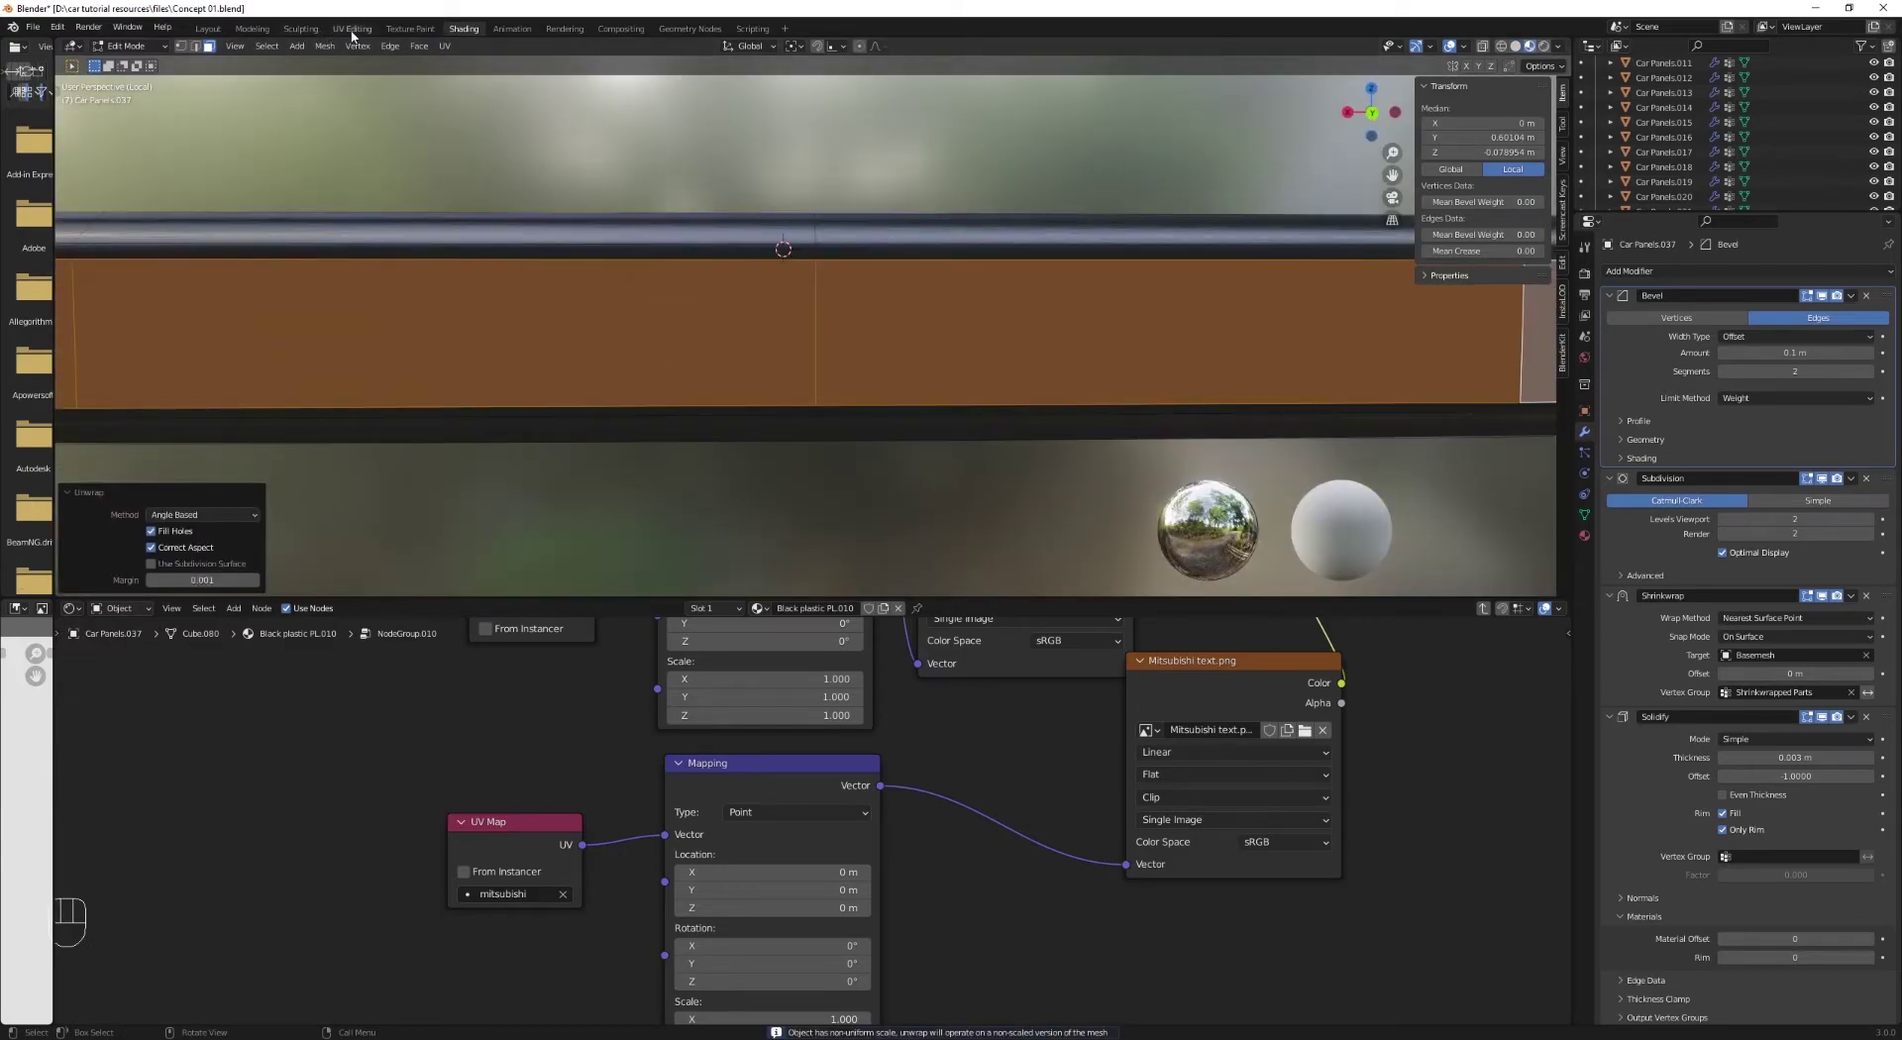
Step: Rotate the strip's UVs 90 degrees and stretch them along X so the text runs along it
click(693, 195)
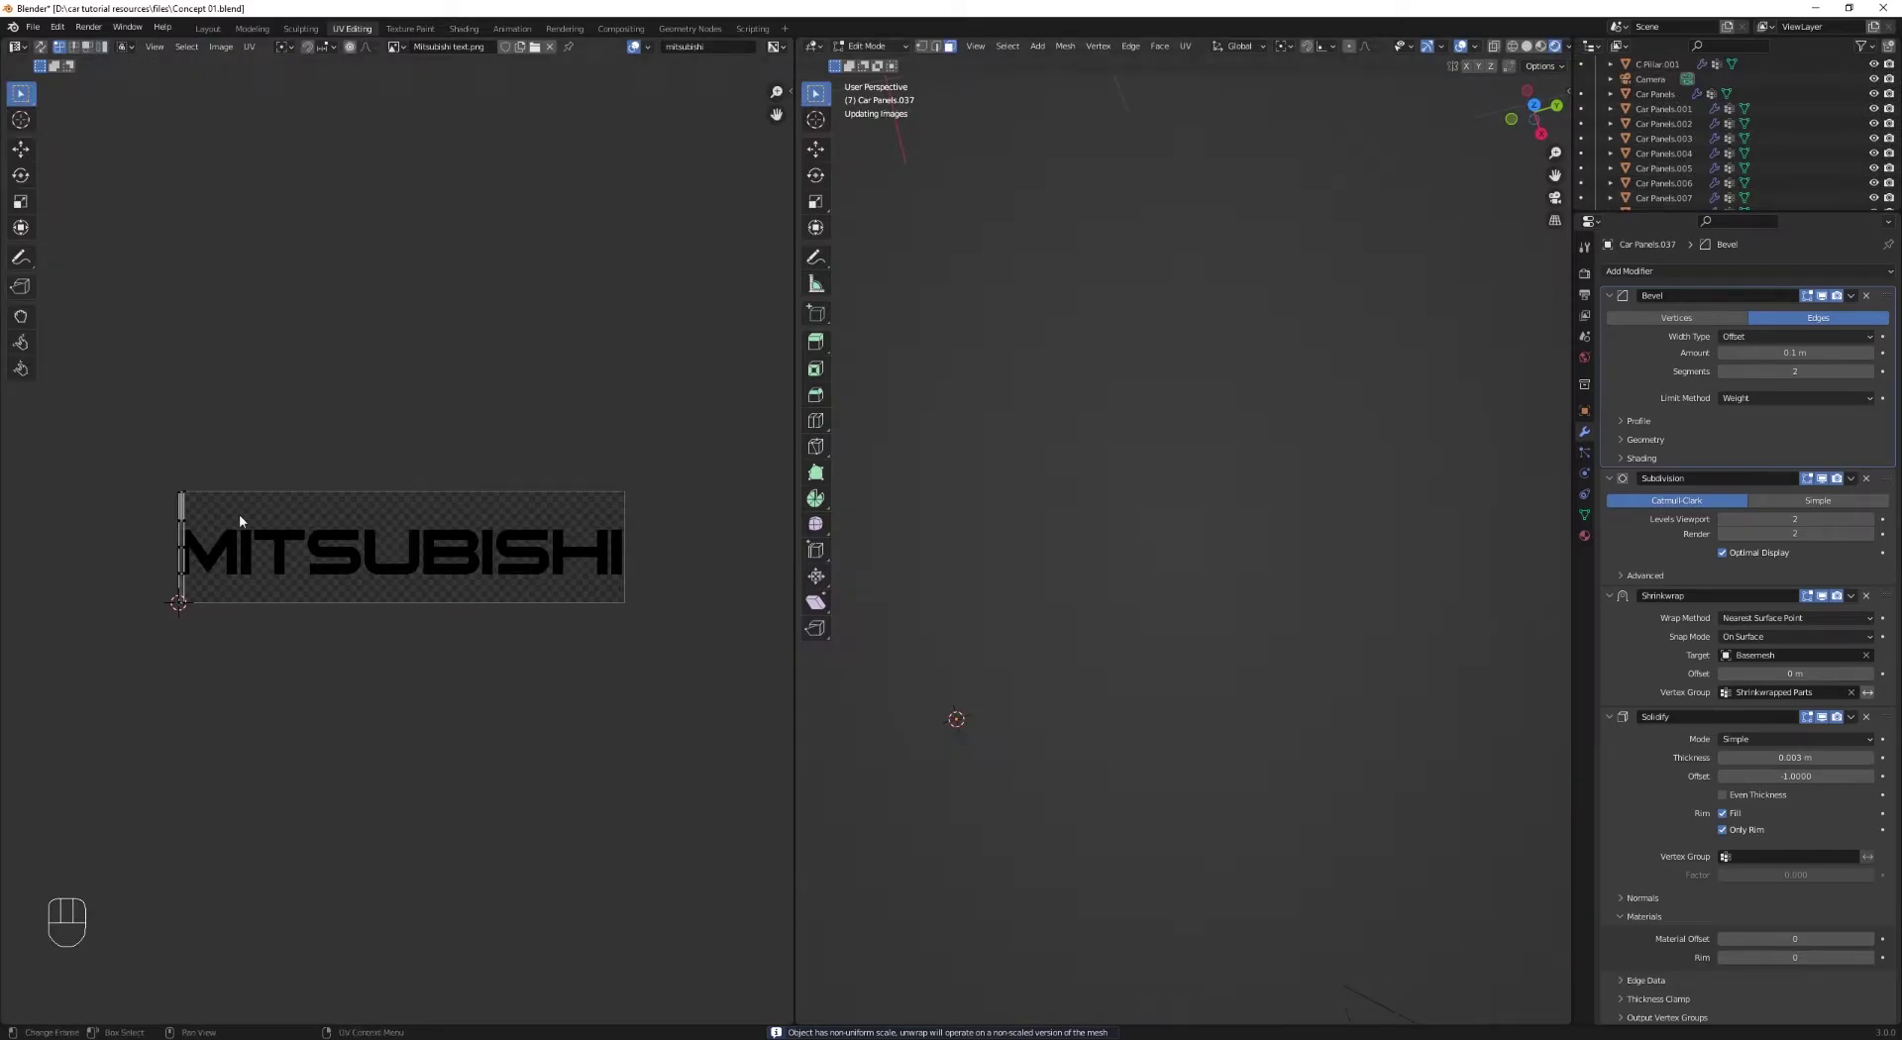
key(a)
key(r)
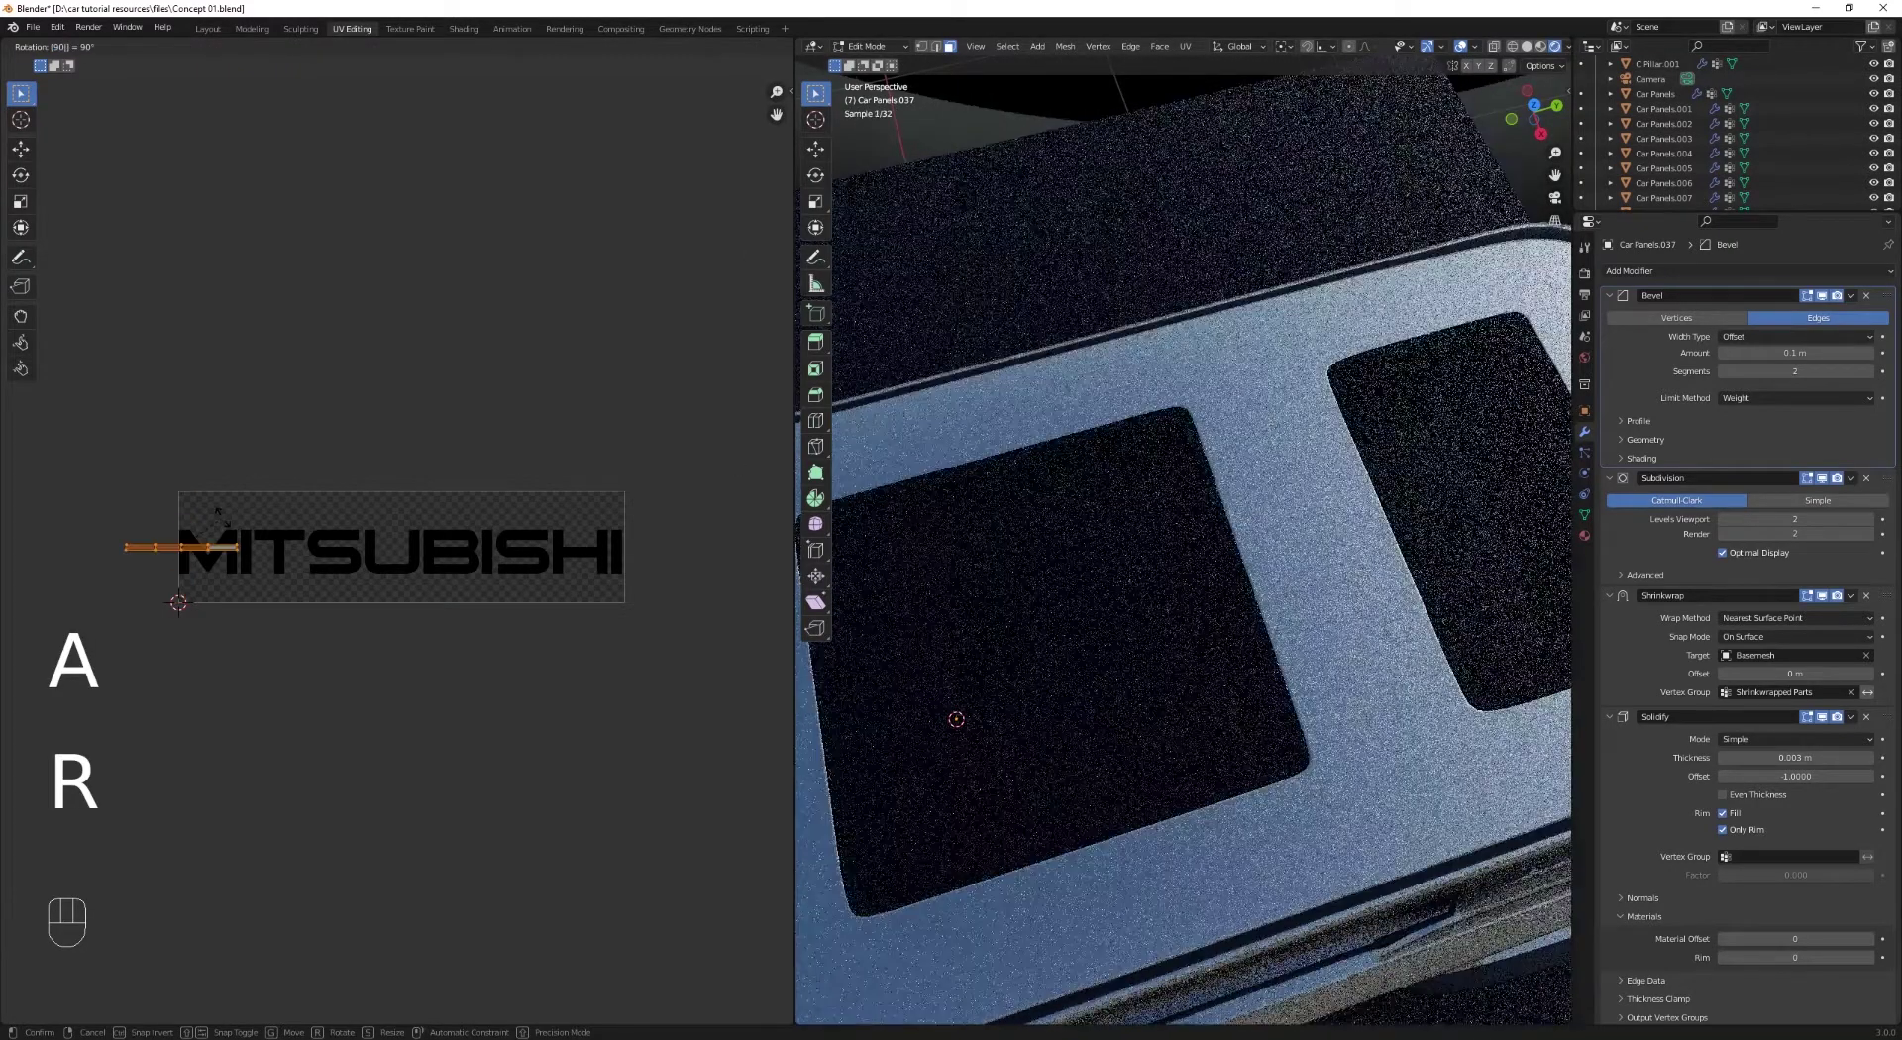
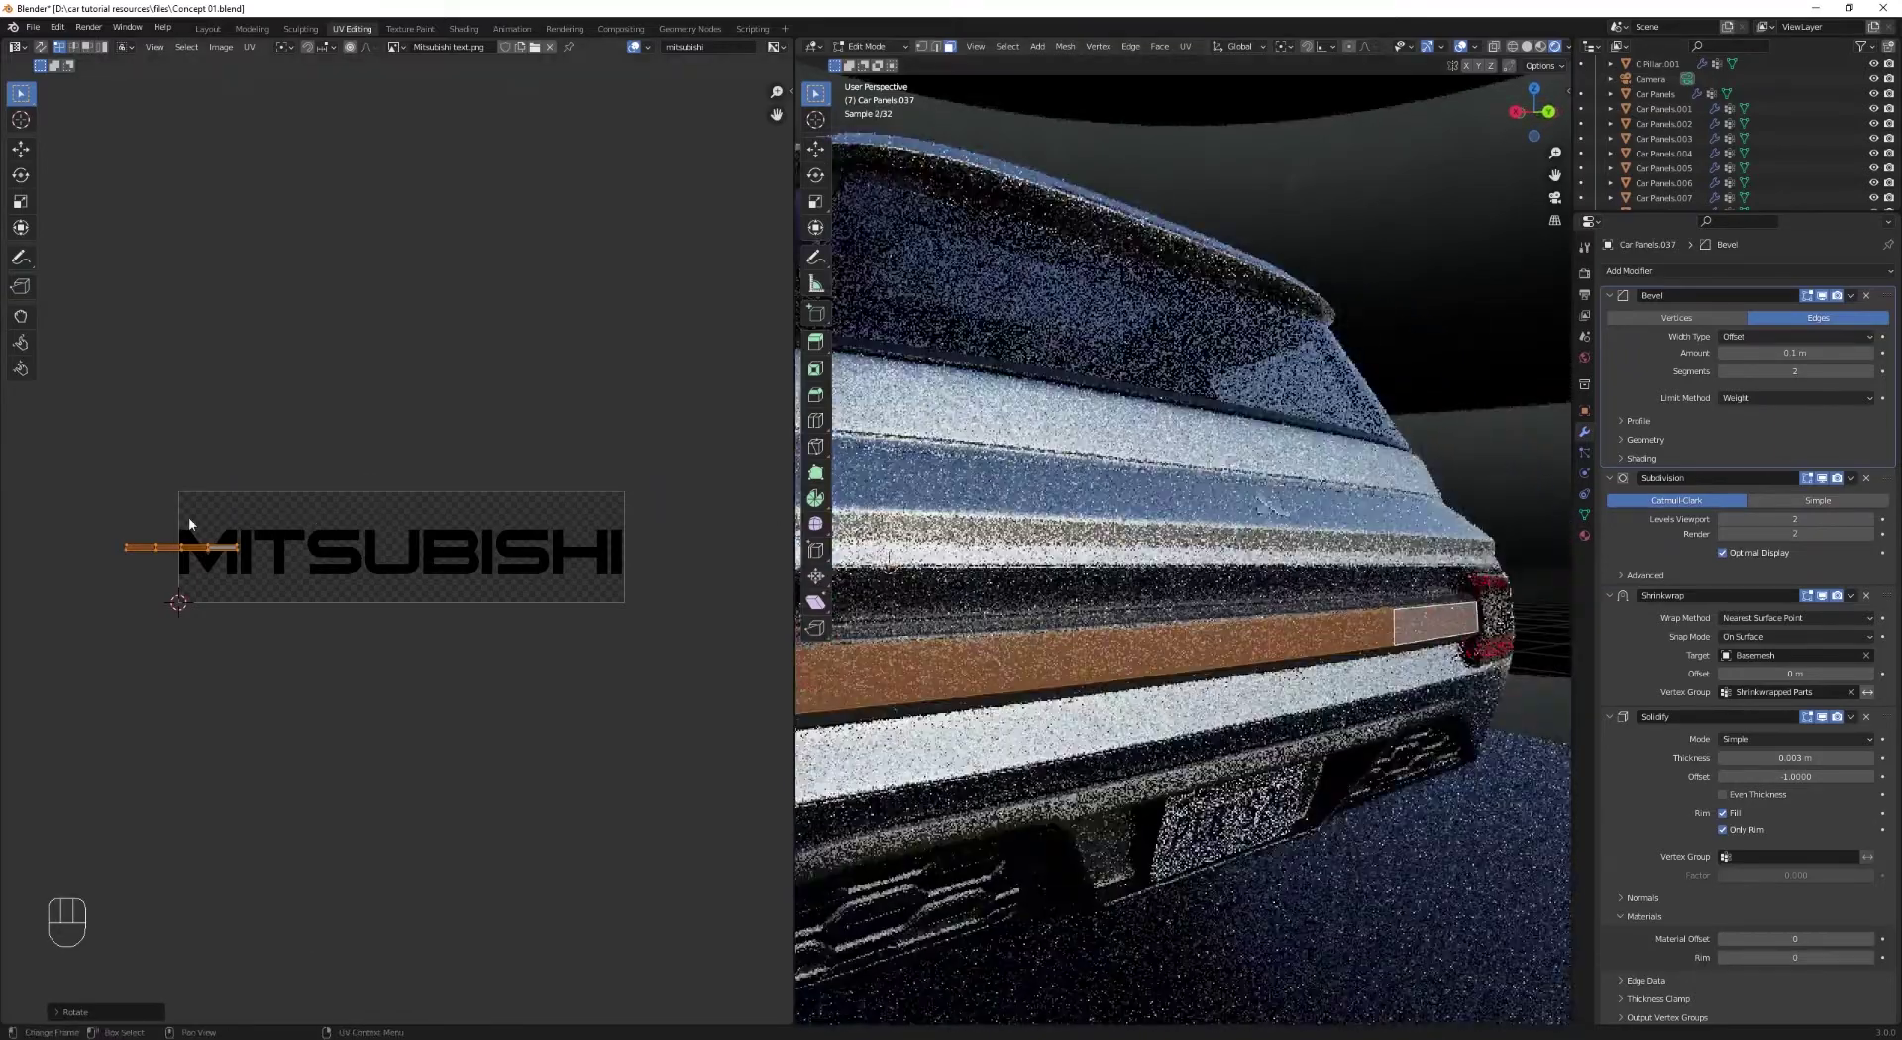
key(g)
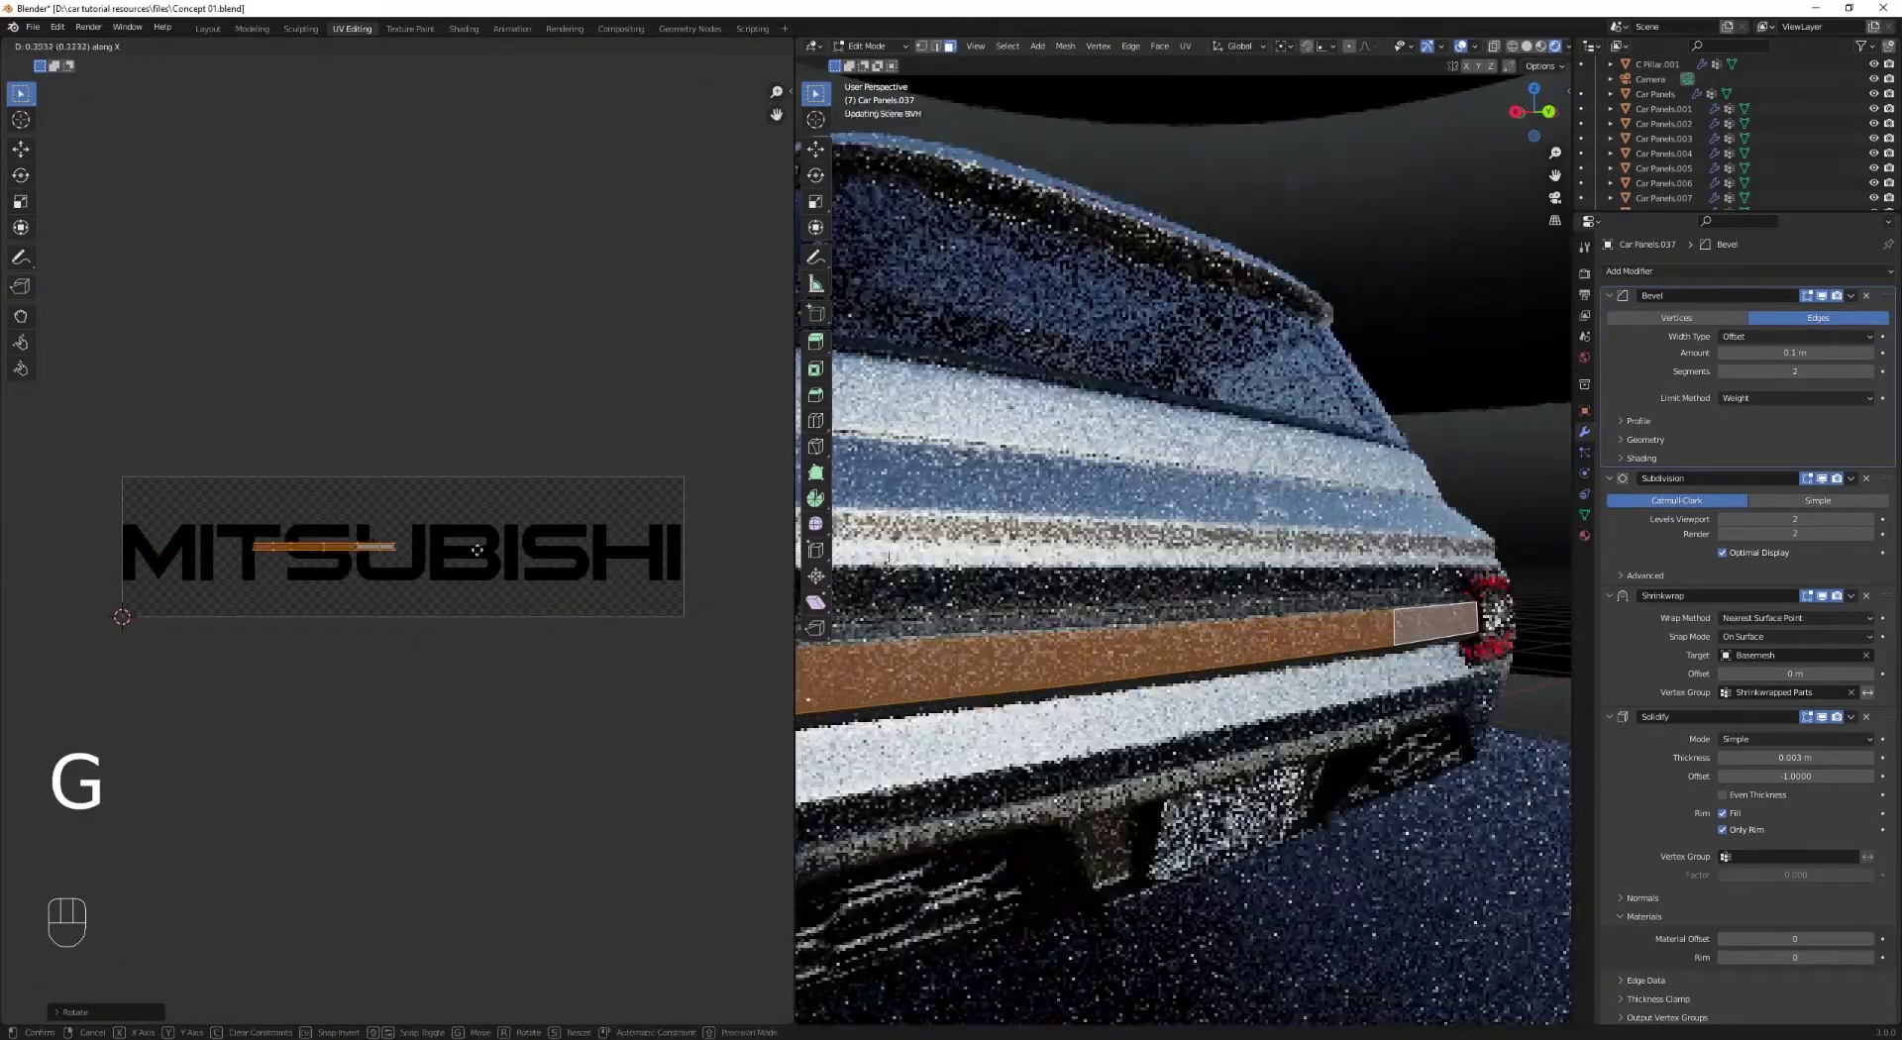
key(s)
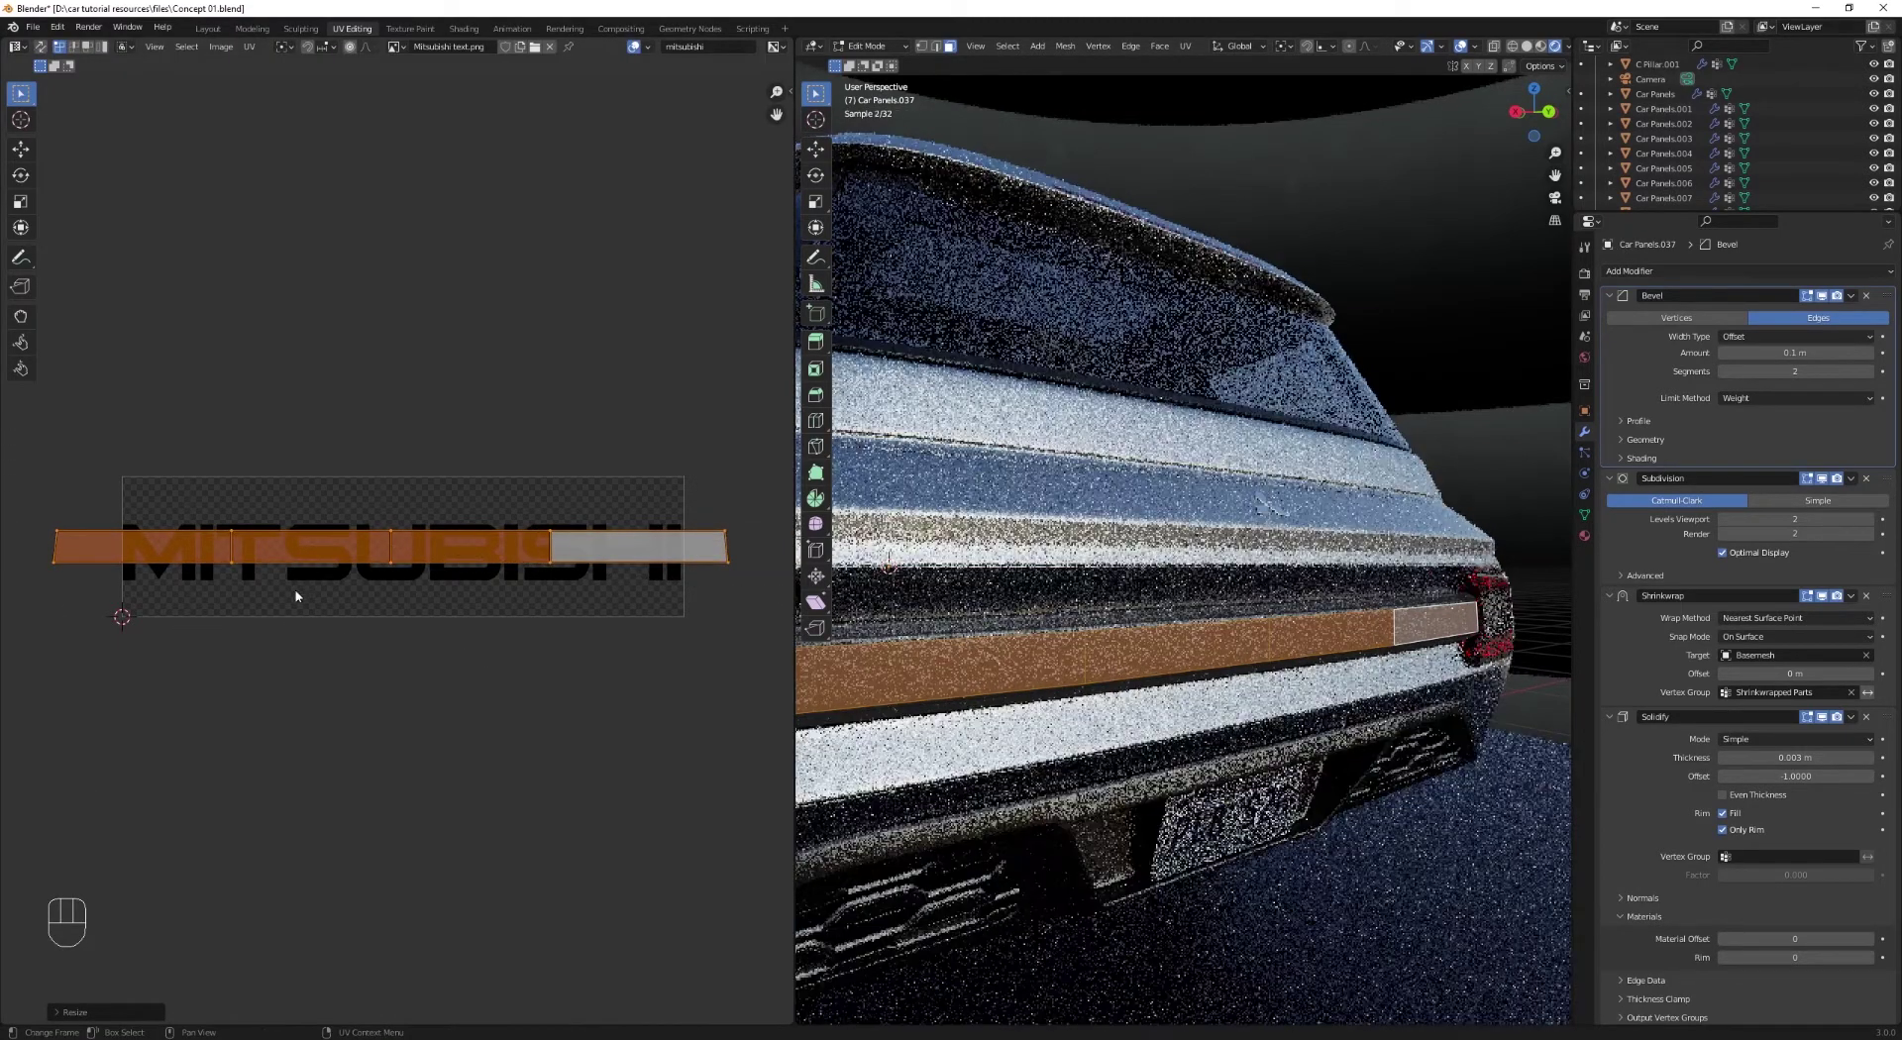
key(g)
key(s)
key(Tab)
middle_click(995, 655)
middle_click(1069, 647)
Step: Wire the text image's Color/Alpha into the material mix so MITSUBISHI shows solid white
click(496, 83)
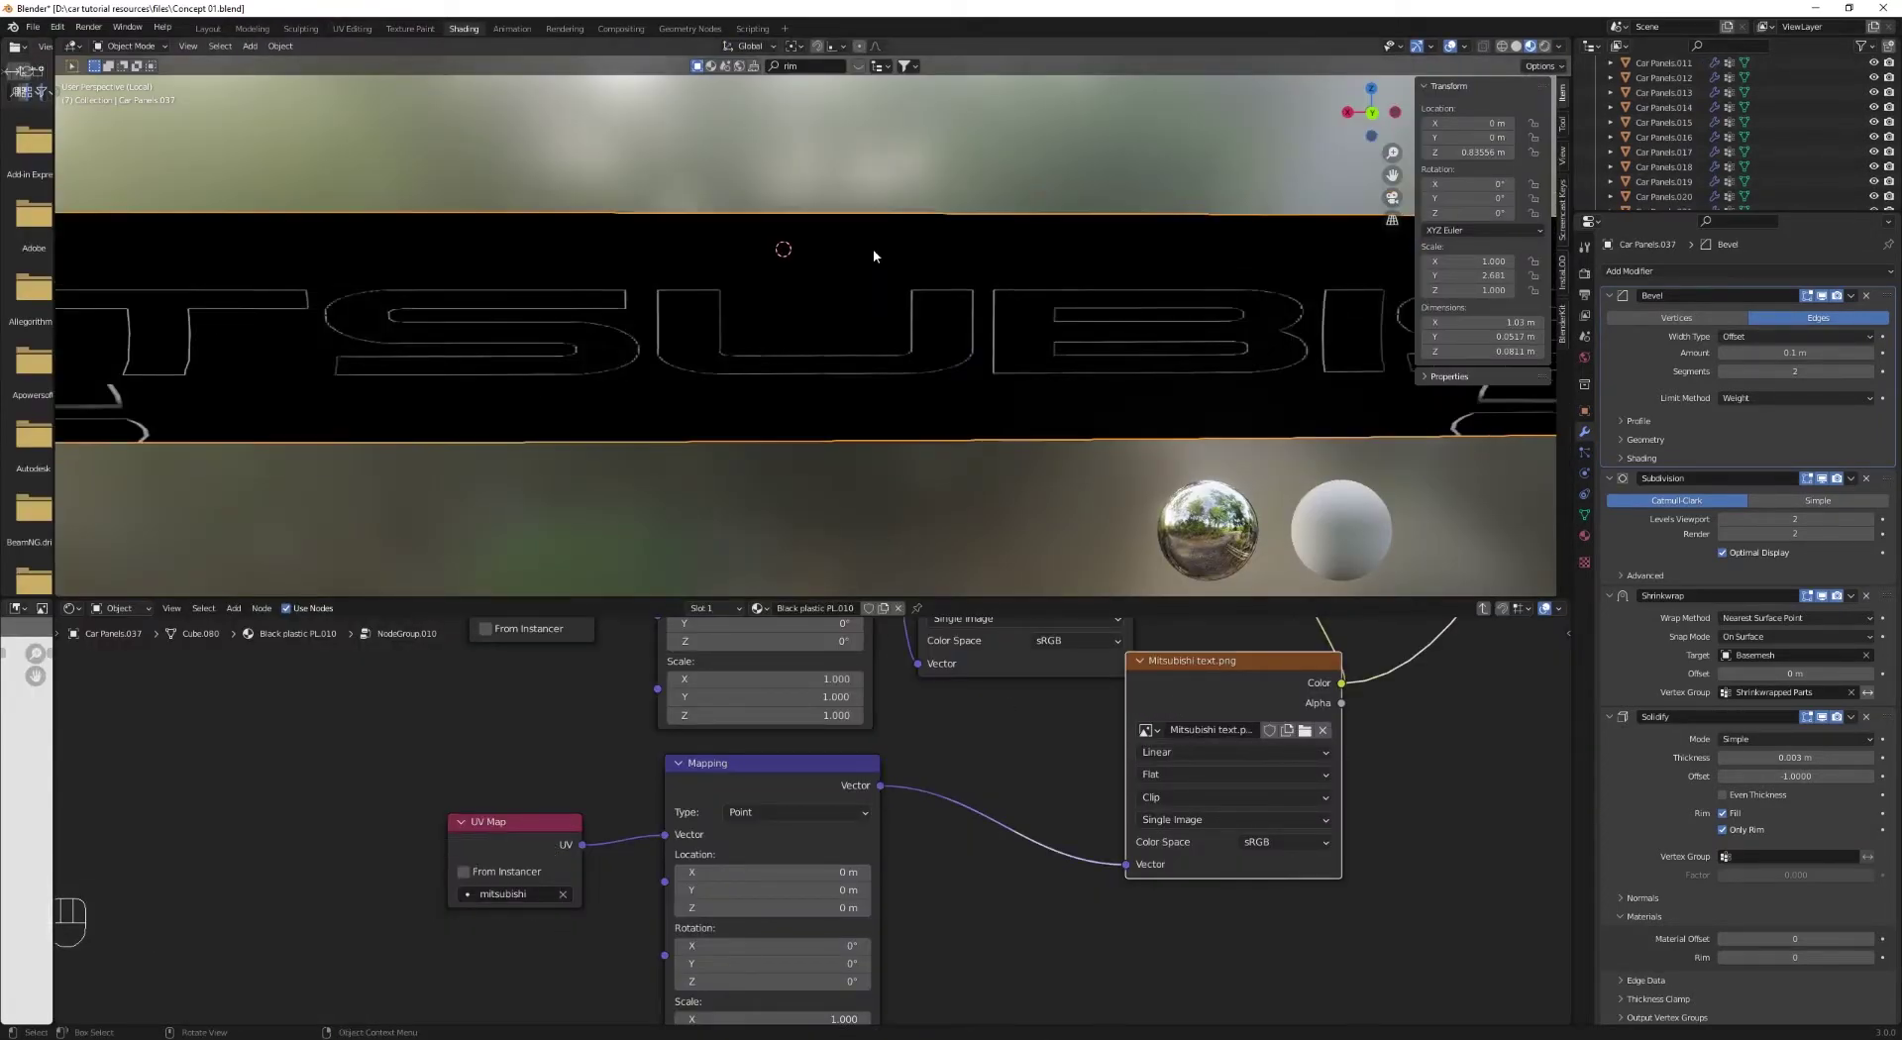
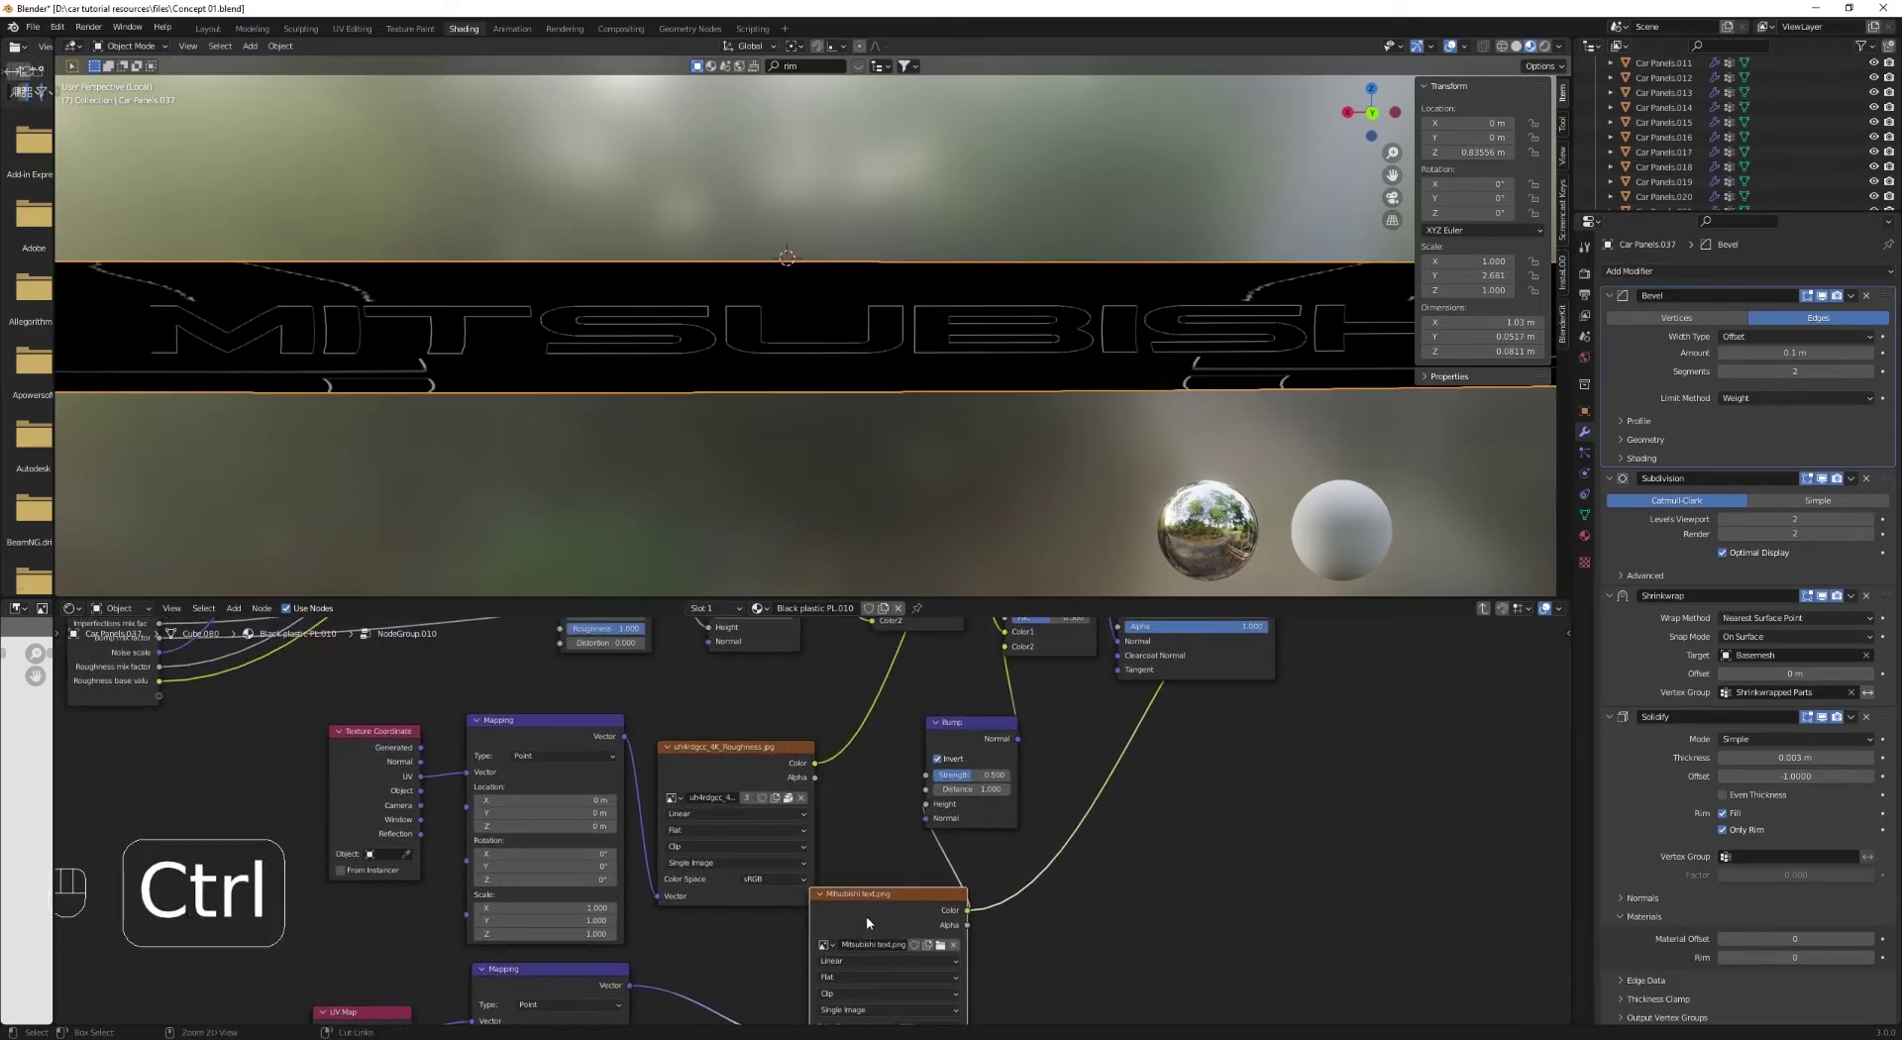
click(871, 914)
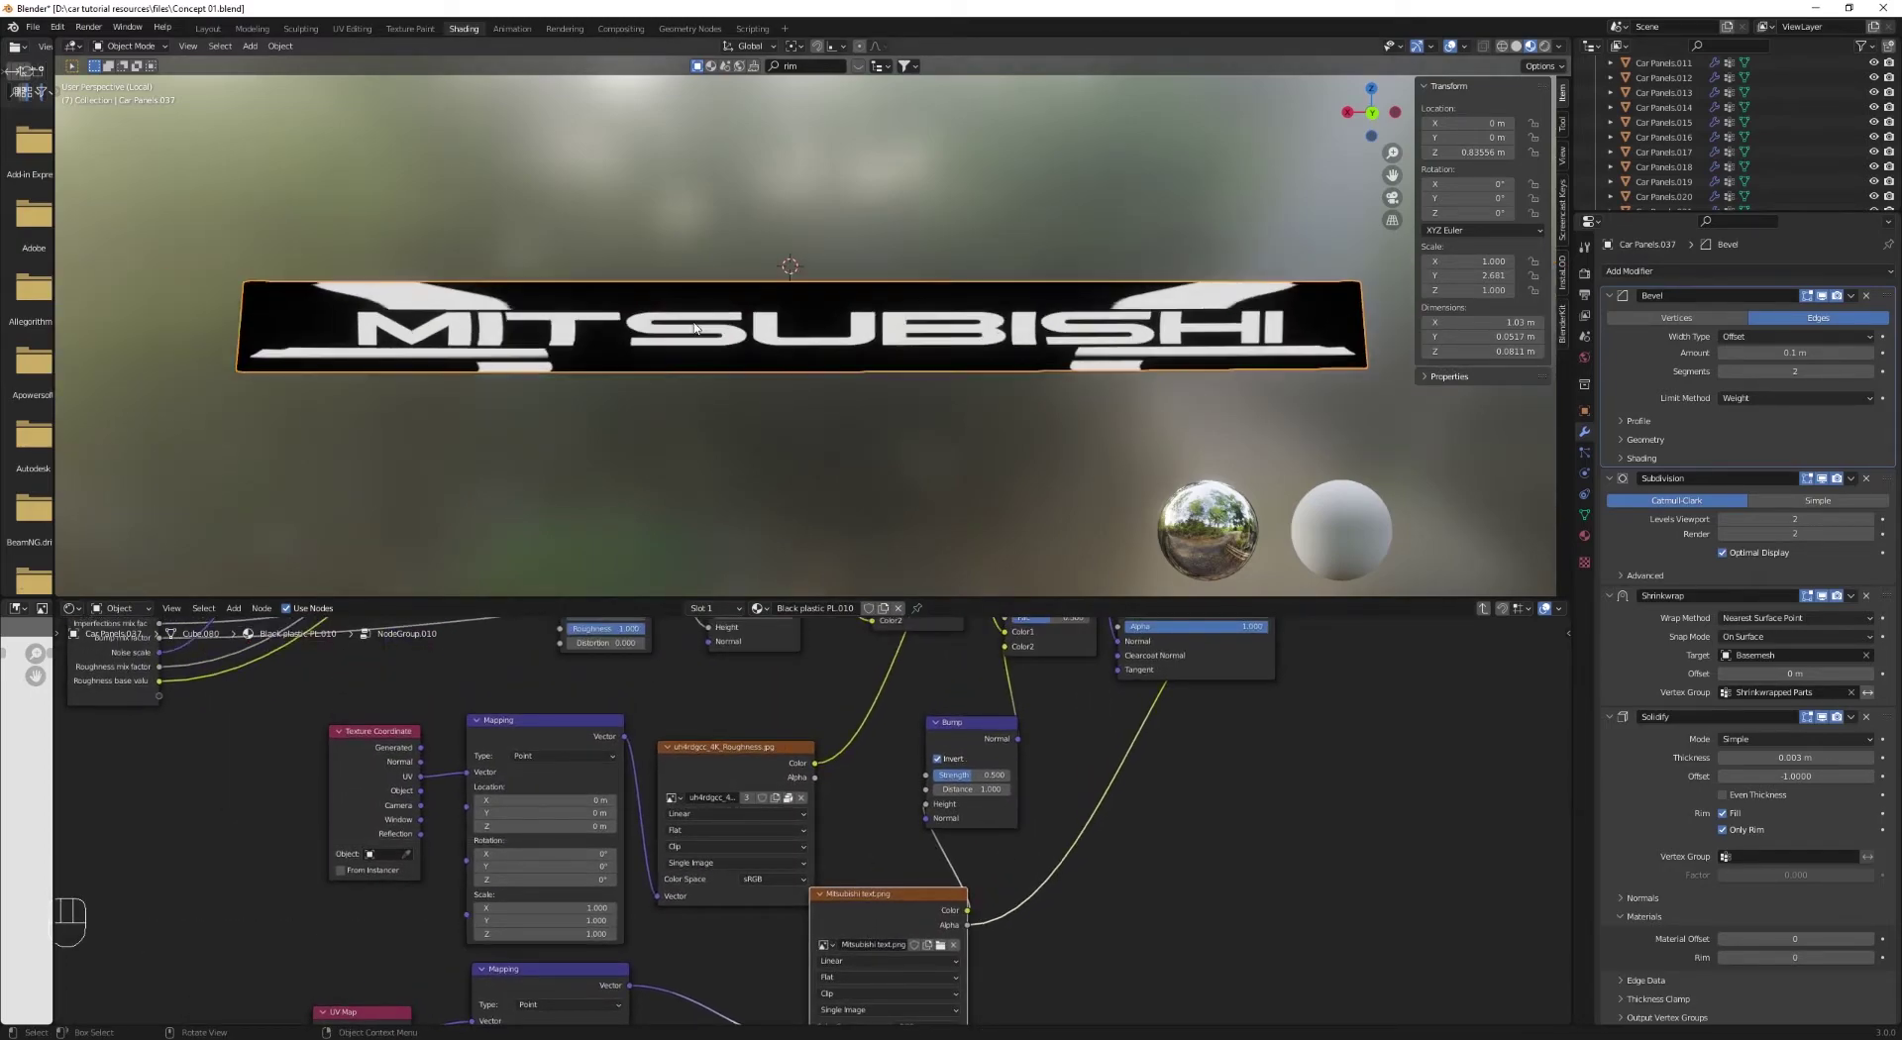
middle_click(866, 881)
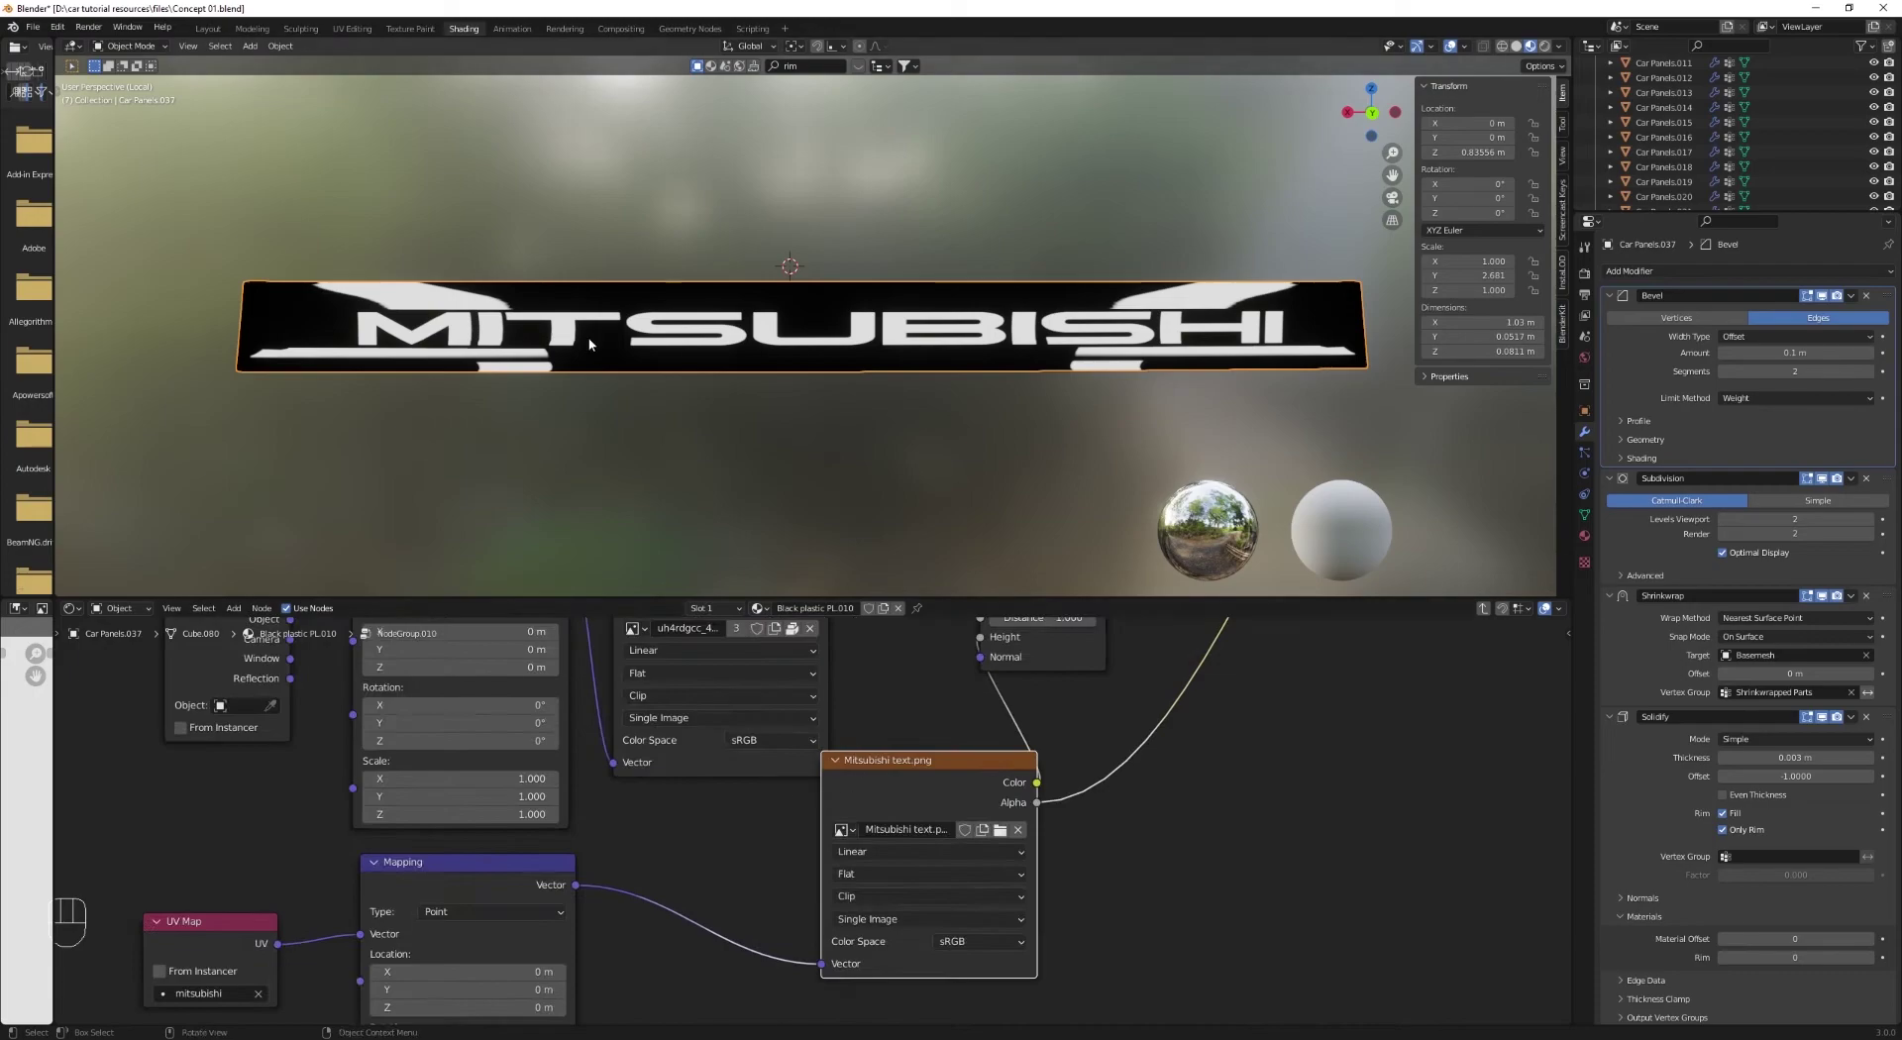
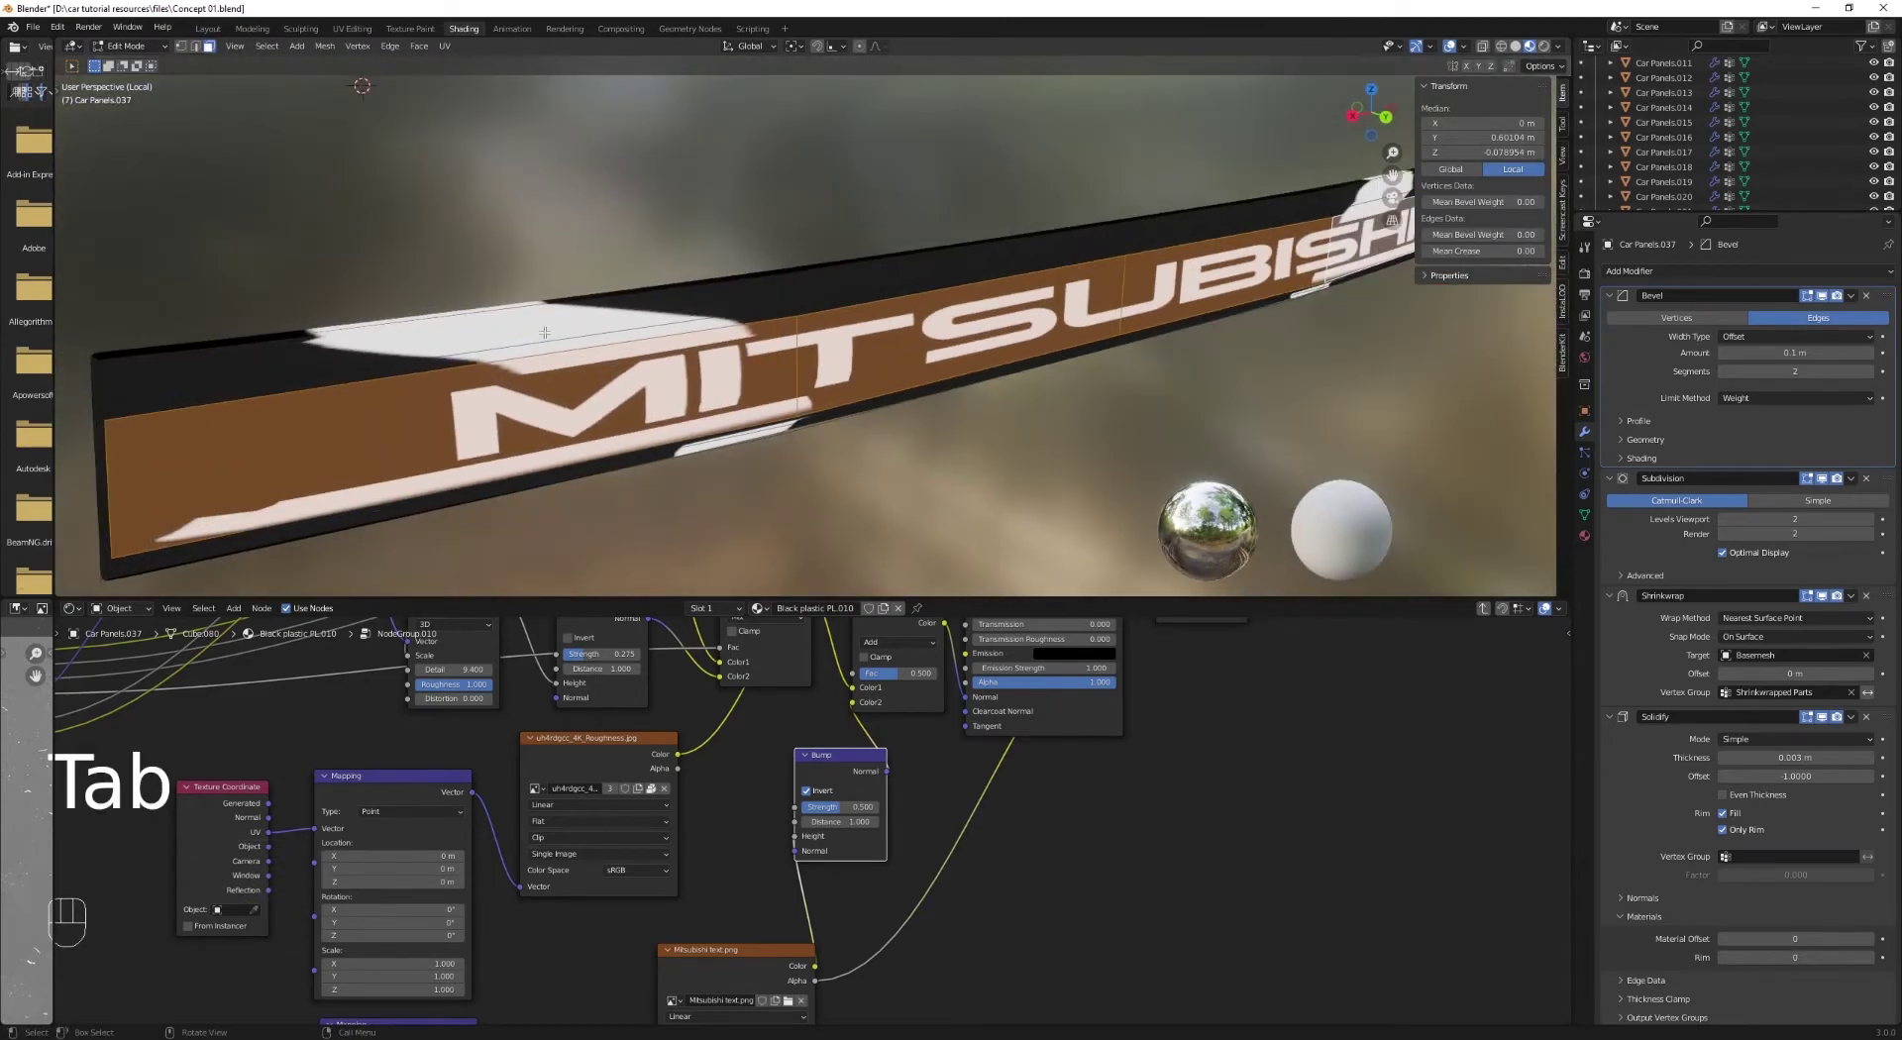
Step: Invert the selection, return to UV editing and nudge the strip's UVs over the texture image
key(ctrl+i)
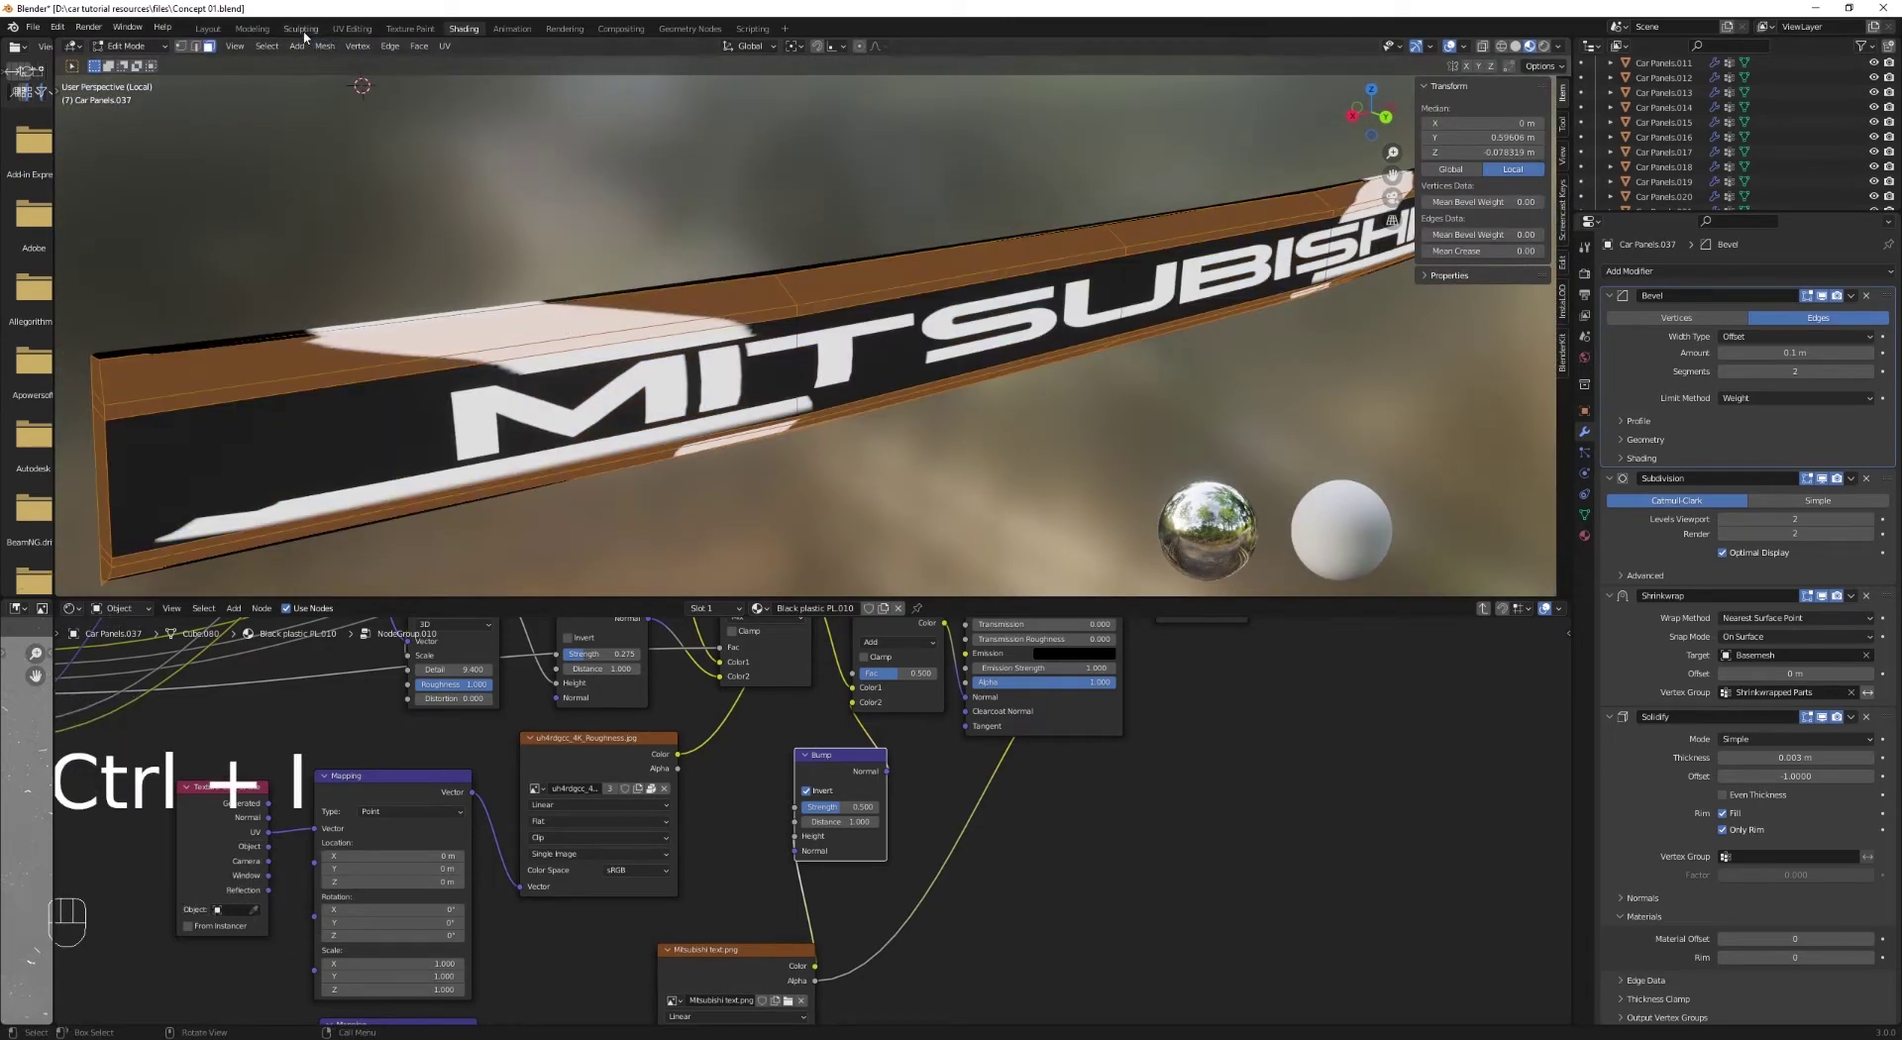
click(432, 296)
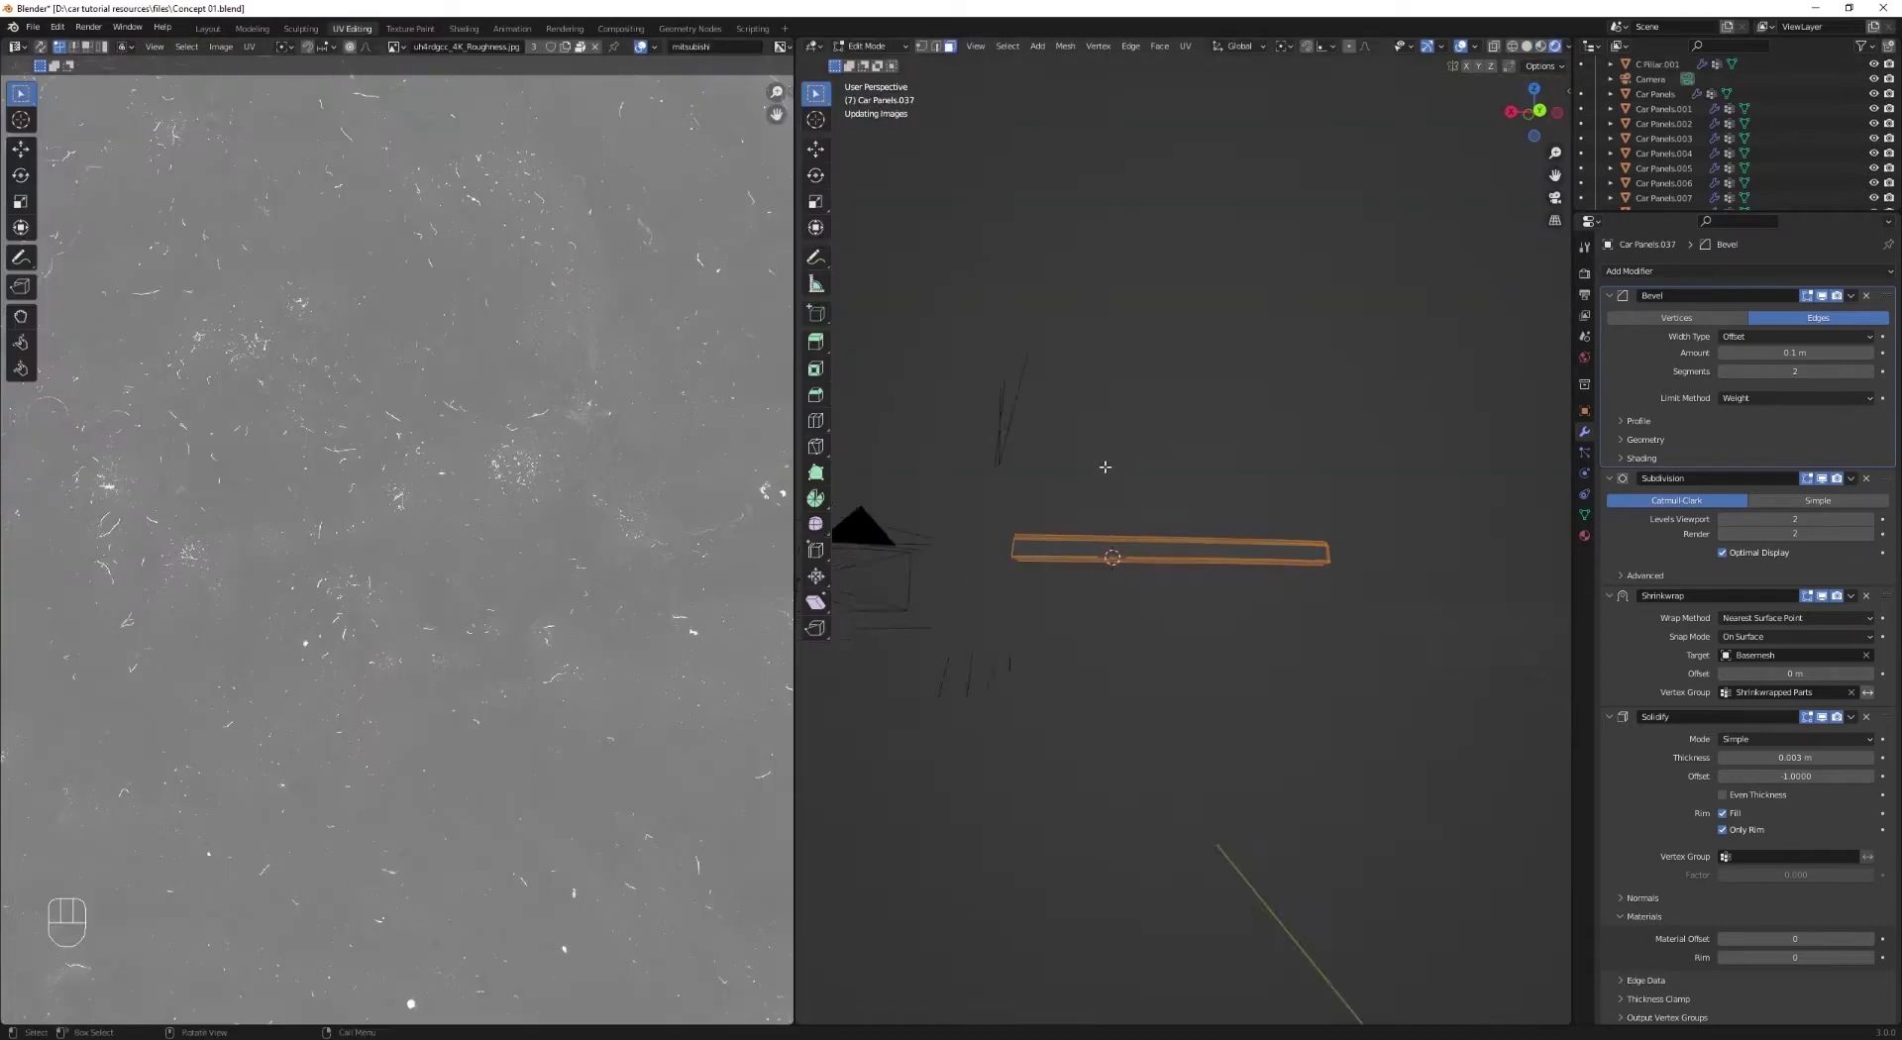
key(a)
key(g)
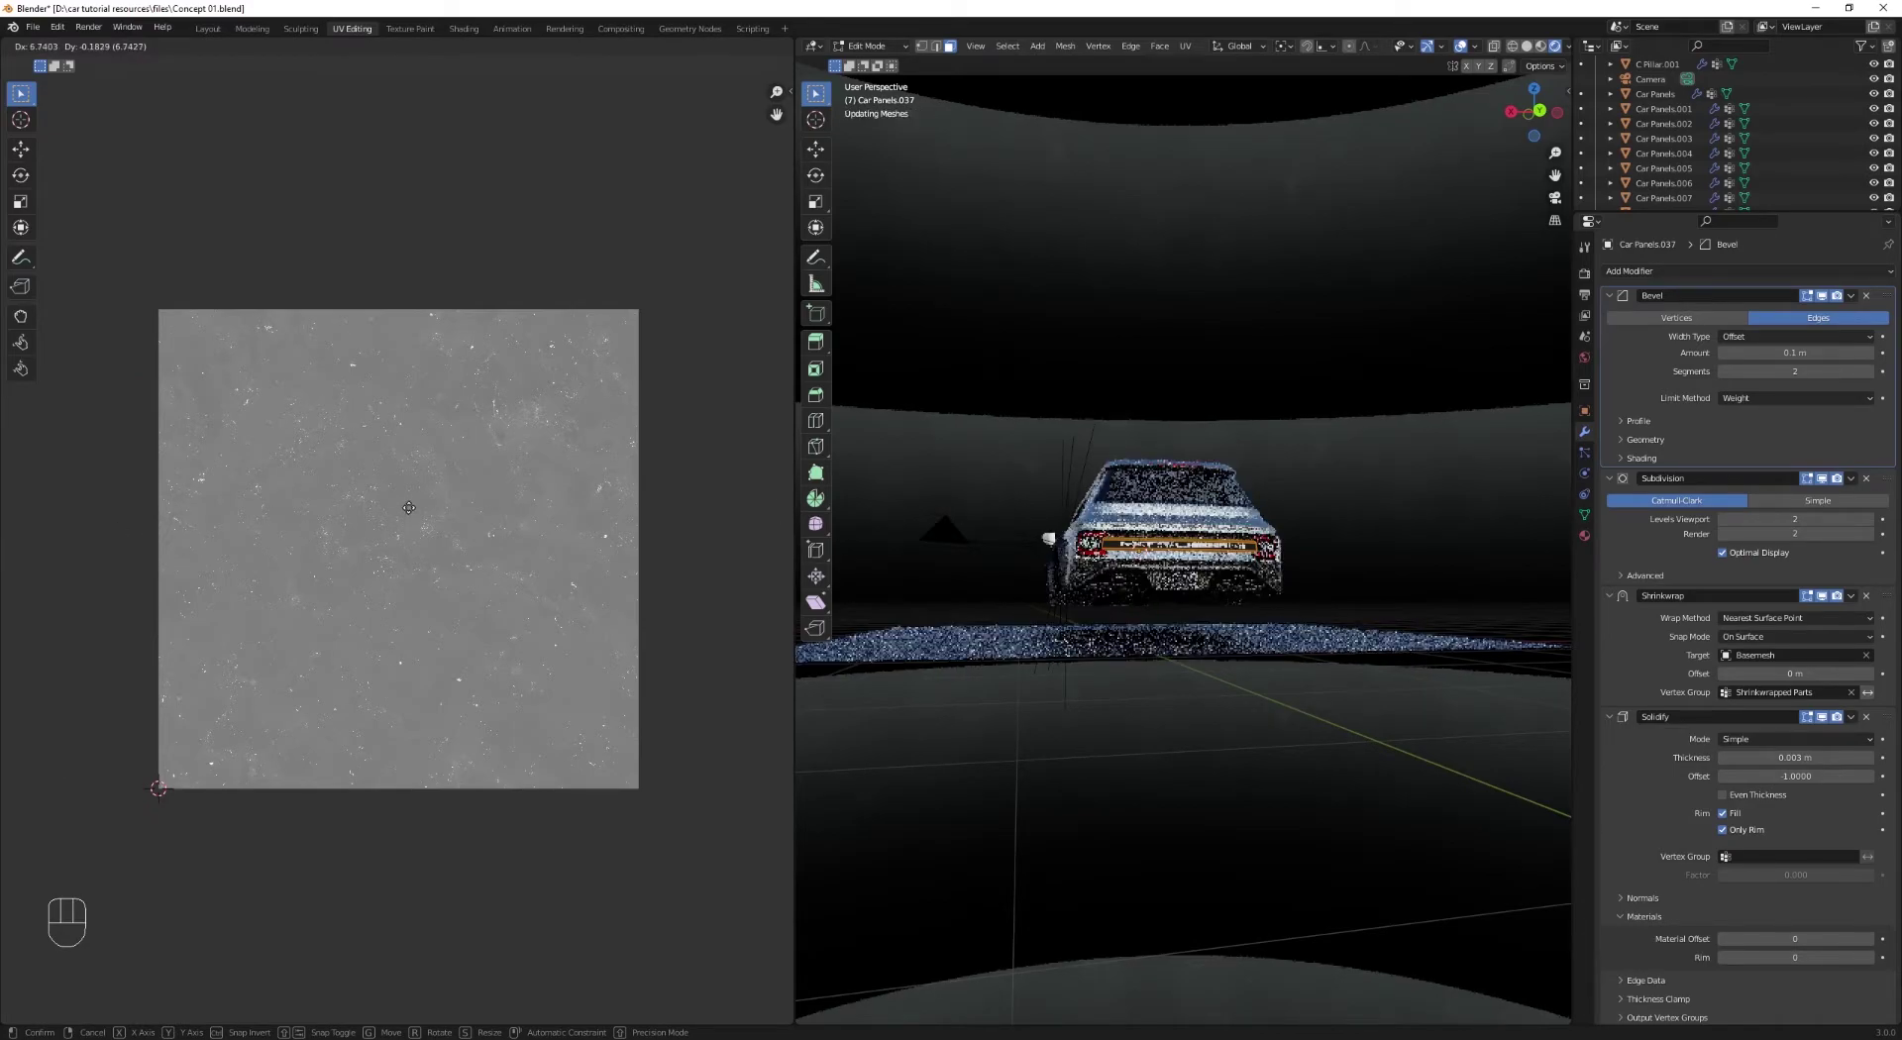
key(g)
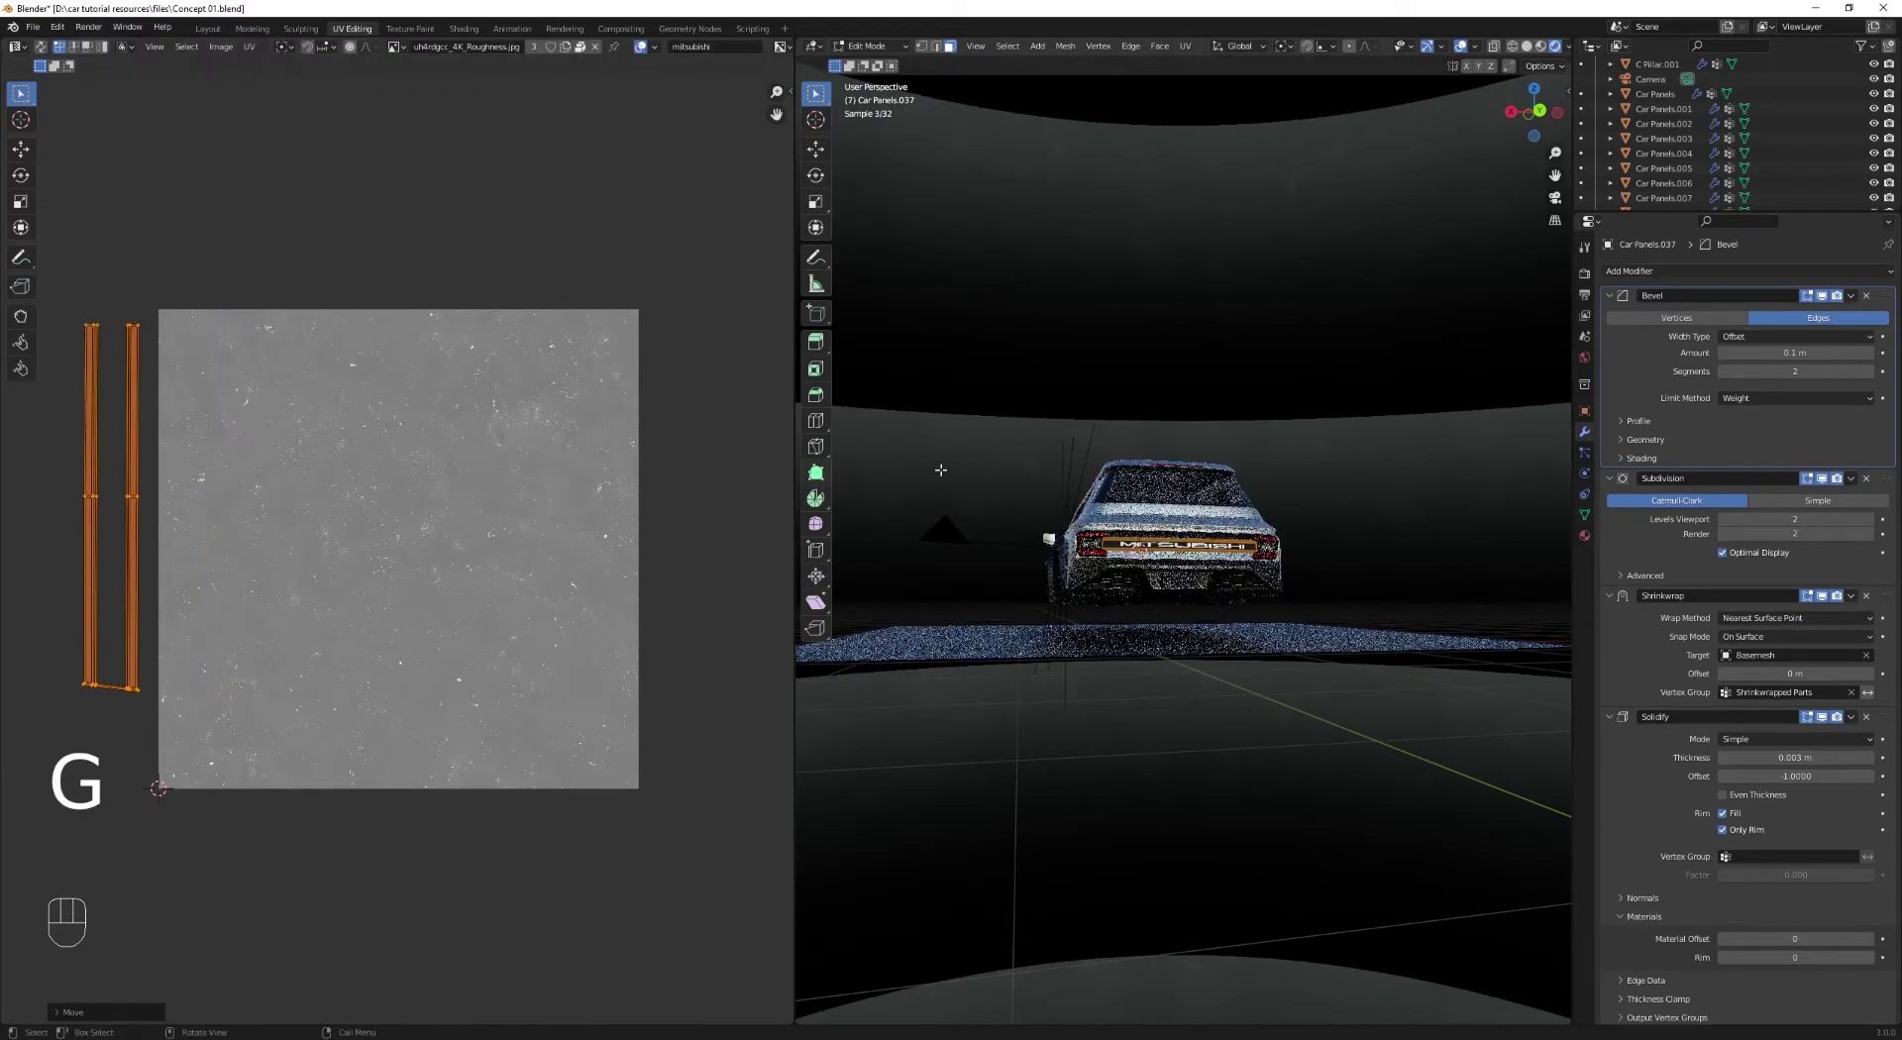
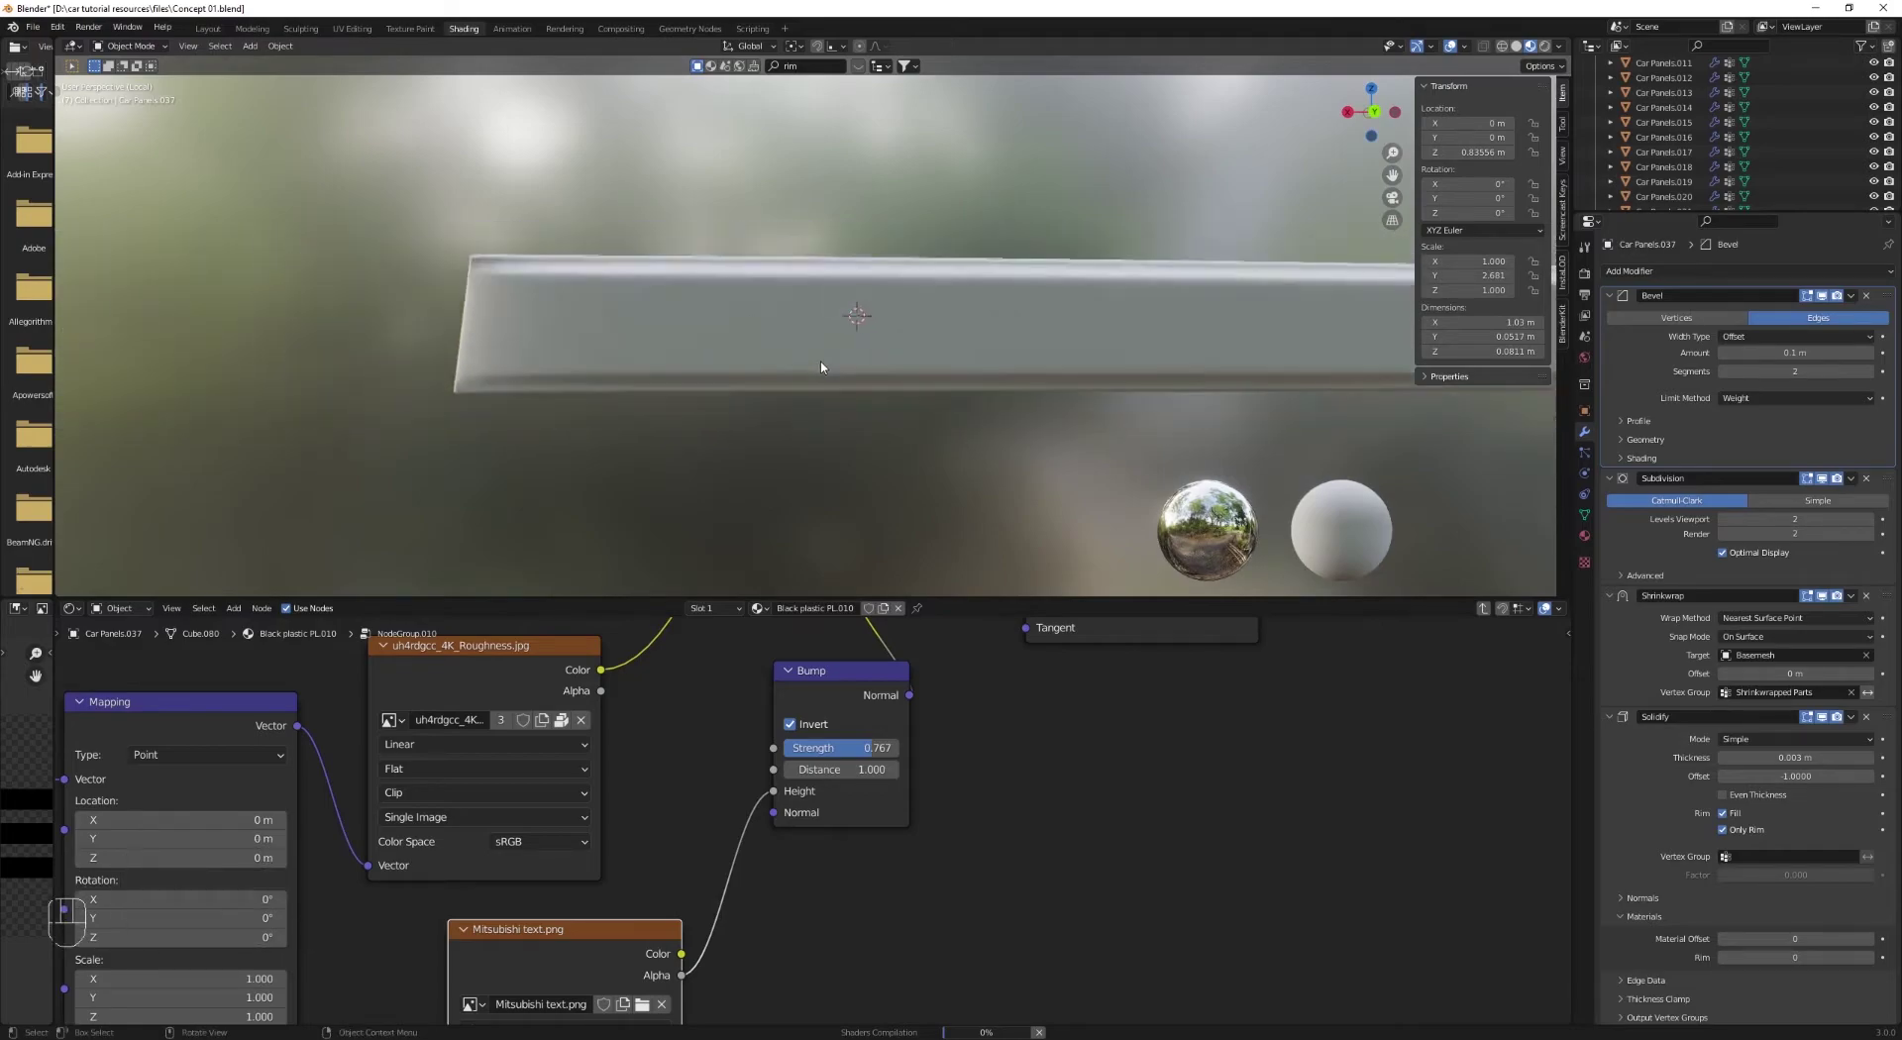
Step: Orbit along the trim strip's edge to check the embossed MITSUBISHI bump lettering
drag(864, 367, 656, 390)
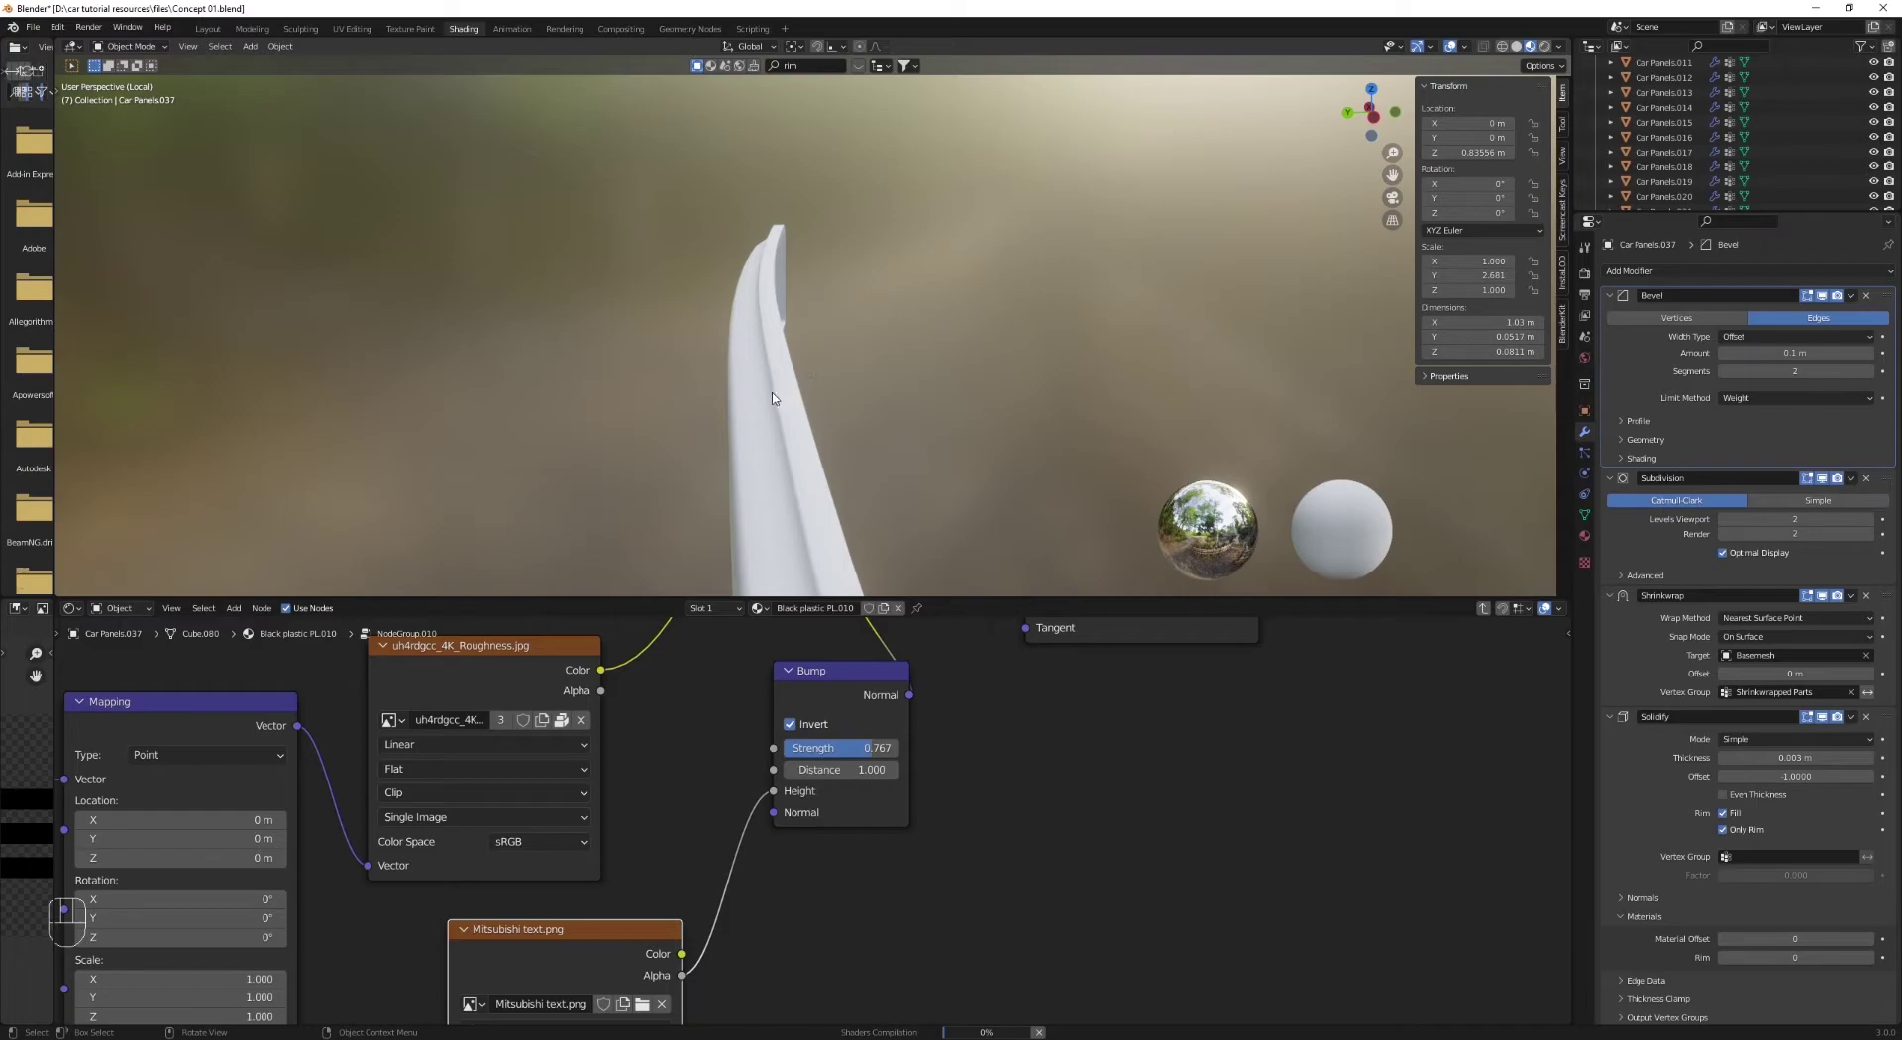
drag(814, 390, 849, 381)
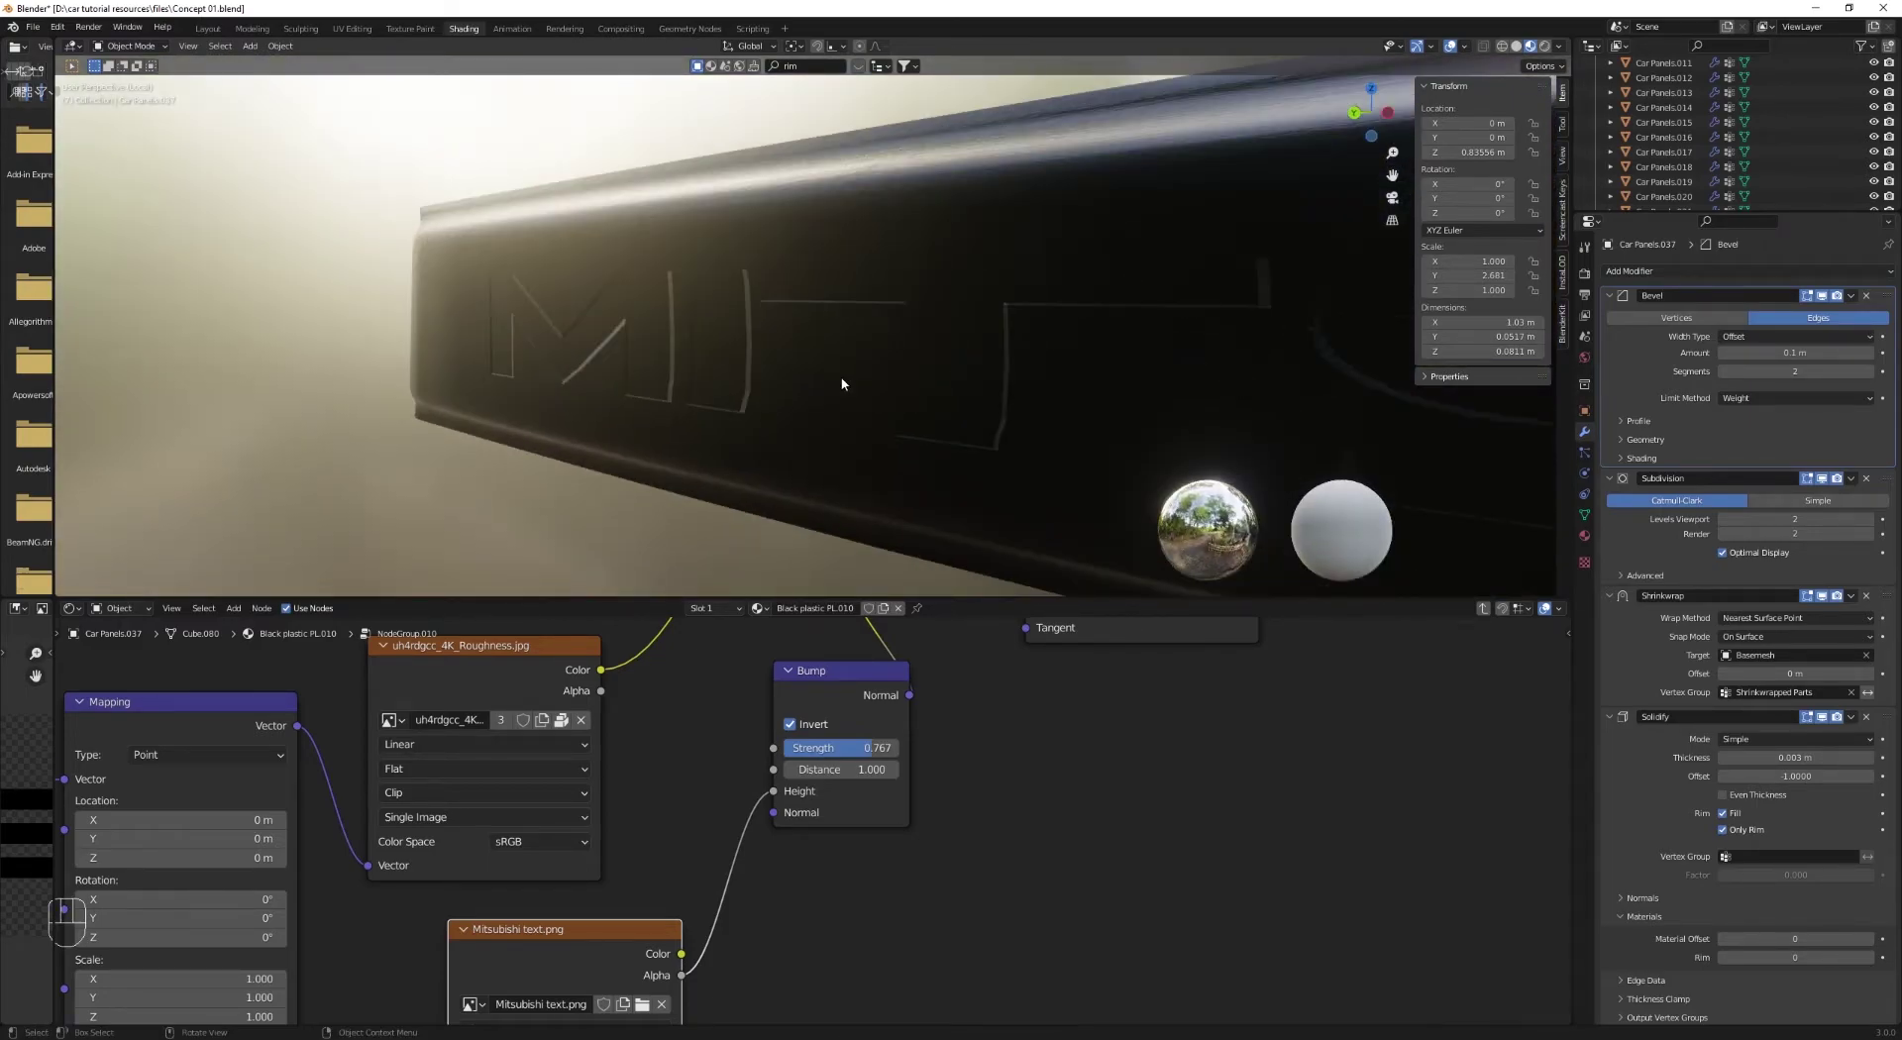
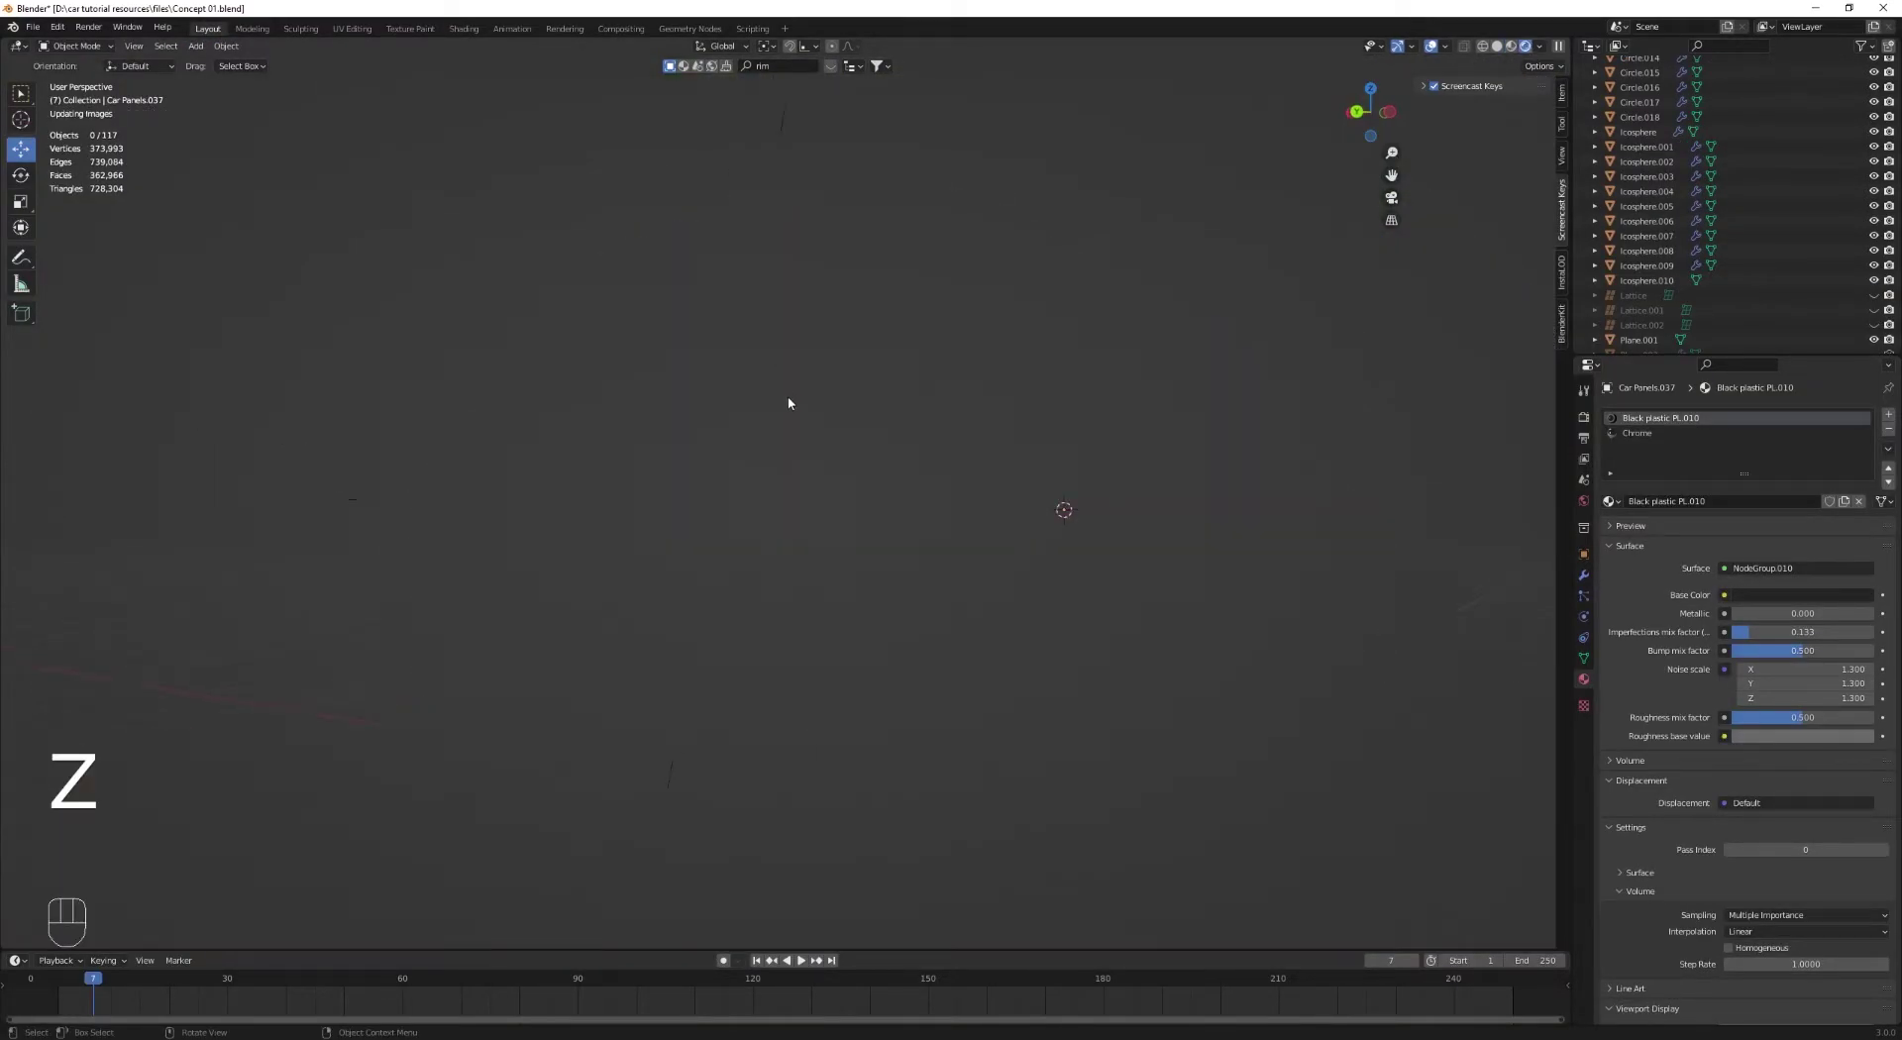
Step: Orbit the rendered view around the car's rear
drag(833, 425, 987, 426)
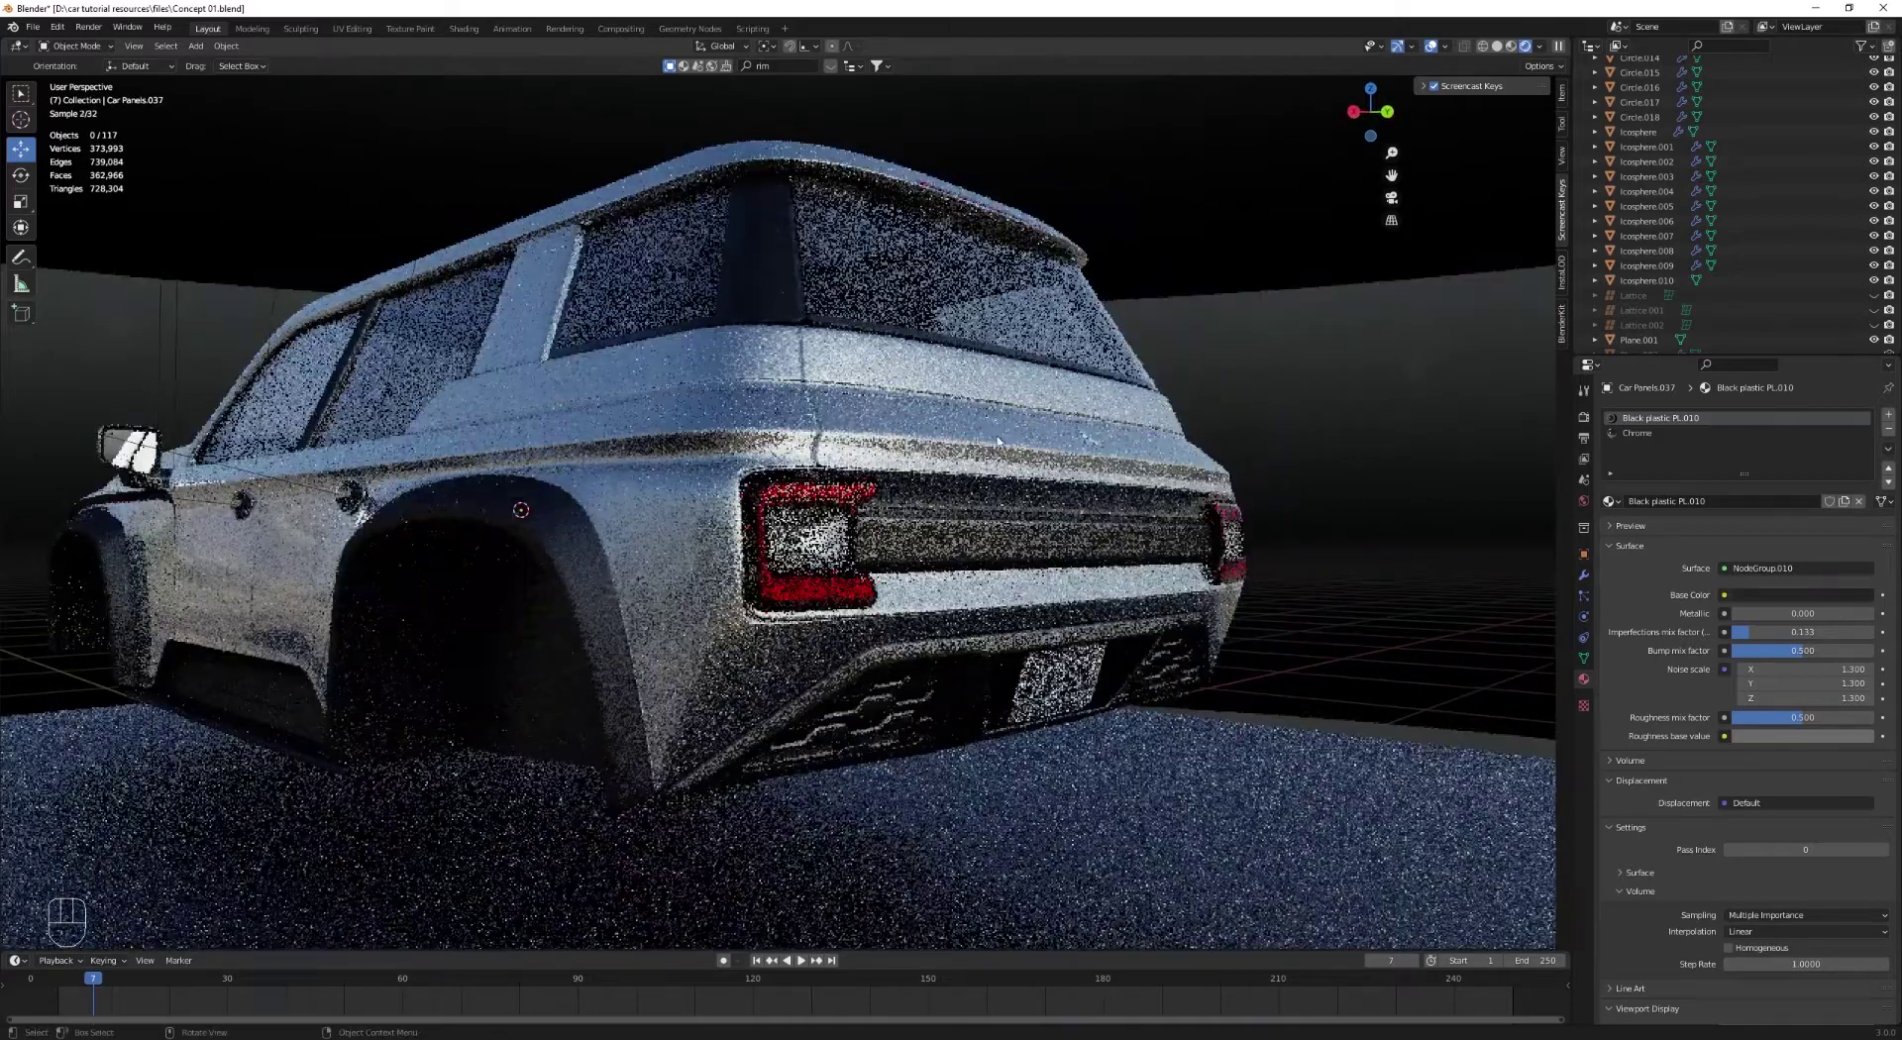
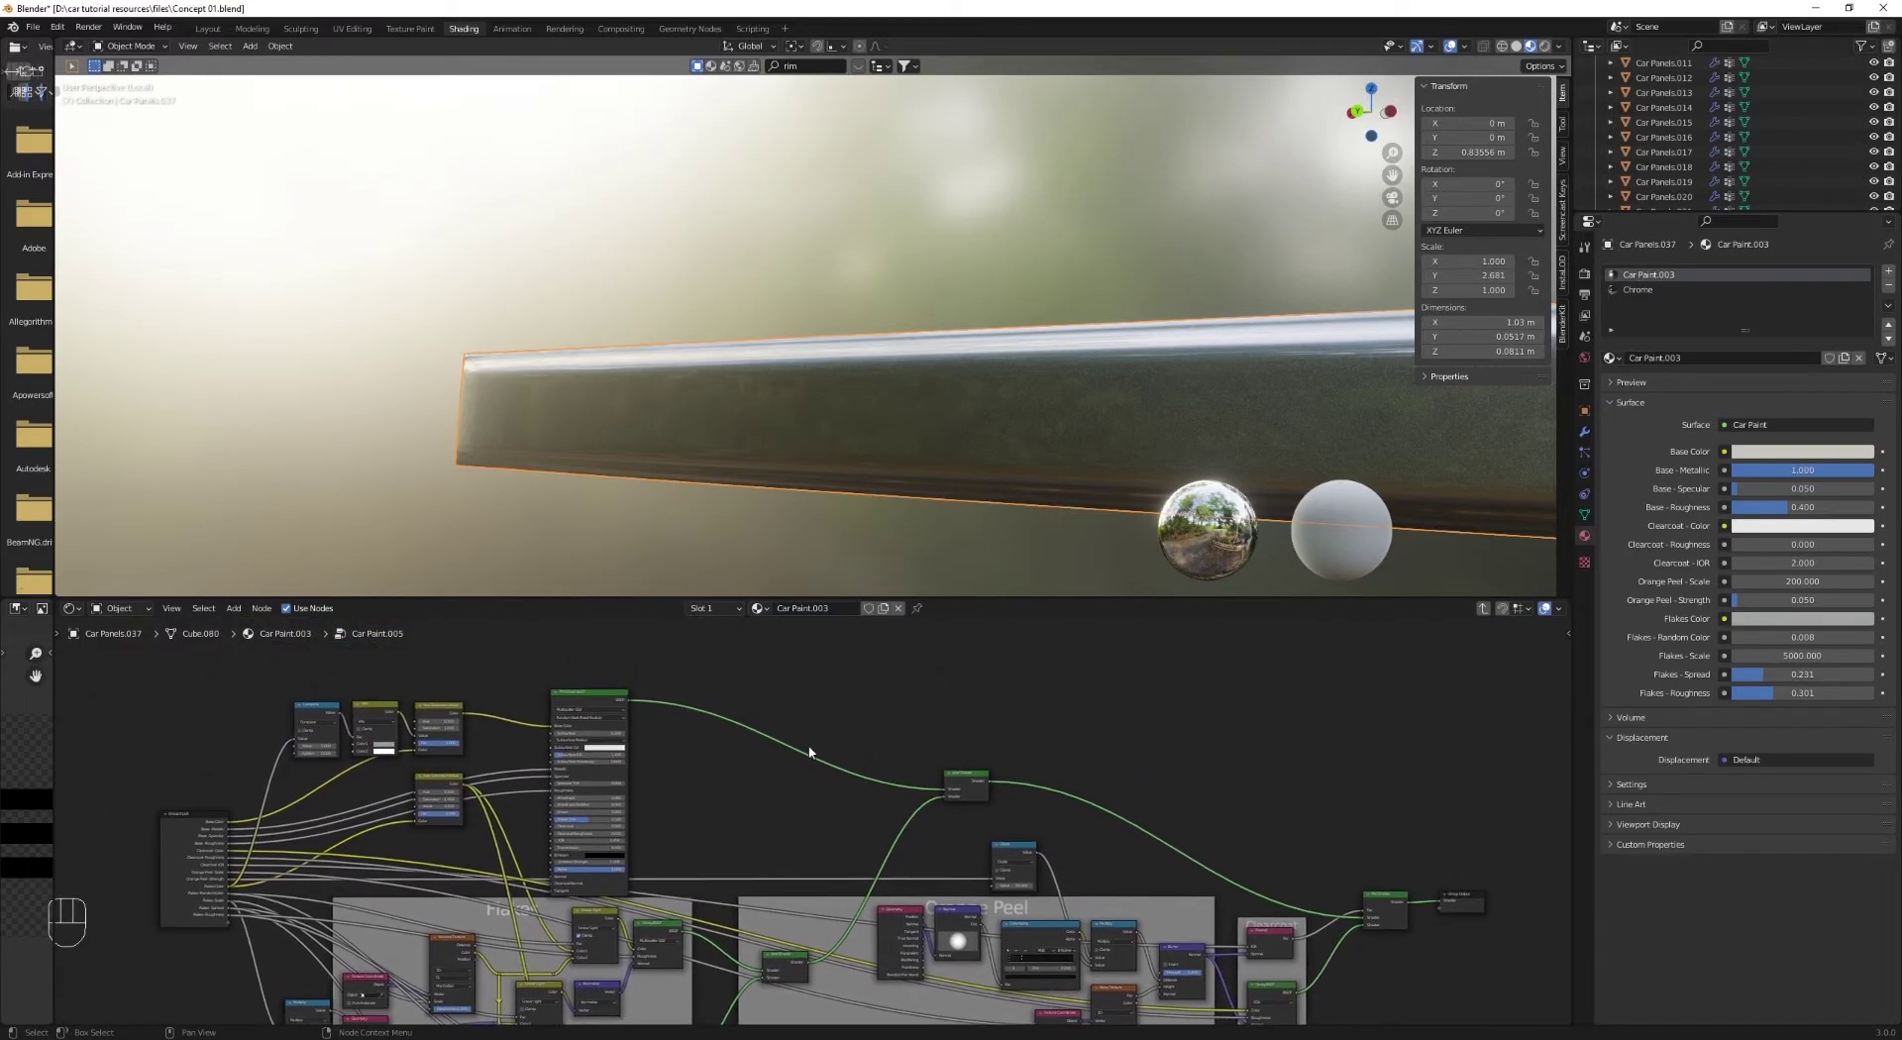
Step: Inspect the Car Paint.003 Orange Peel node group and the panel's upper edge, then return to Layout
middle_click(816, 846)
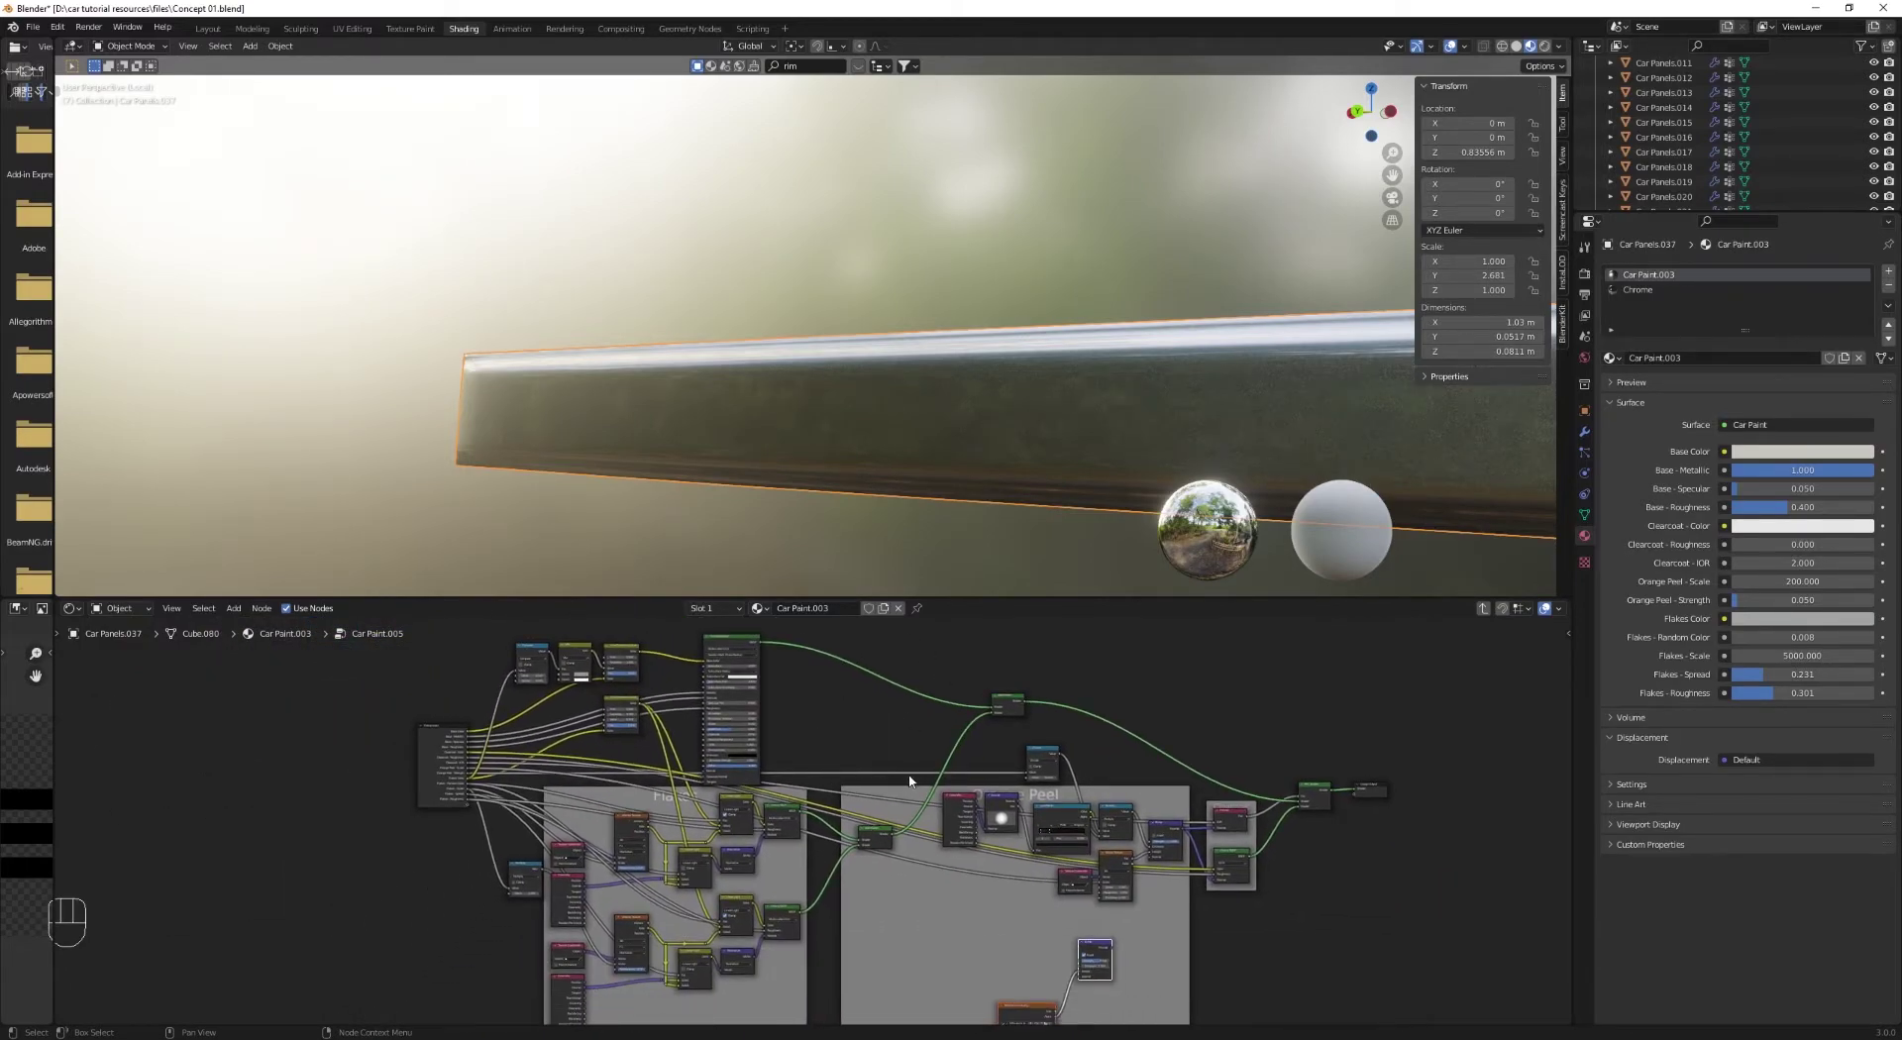
key(g)
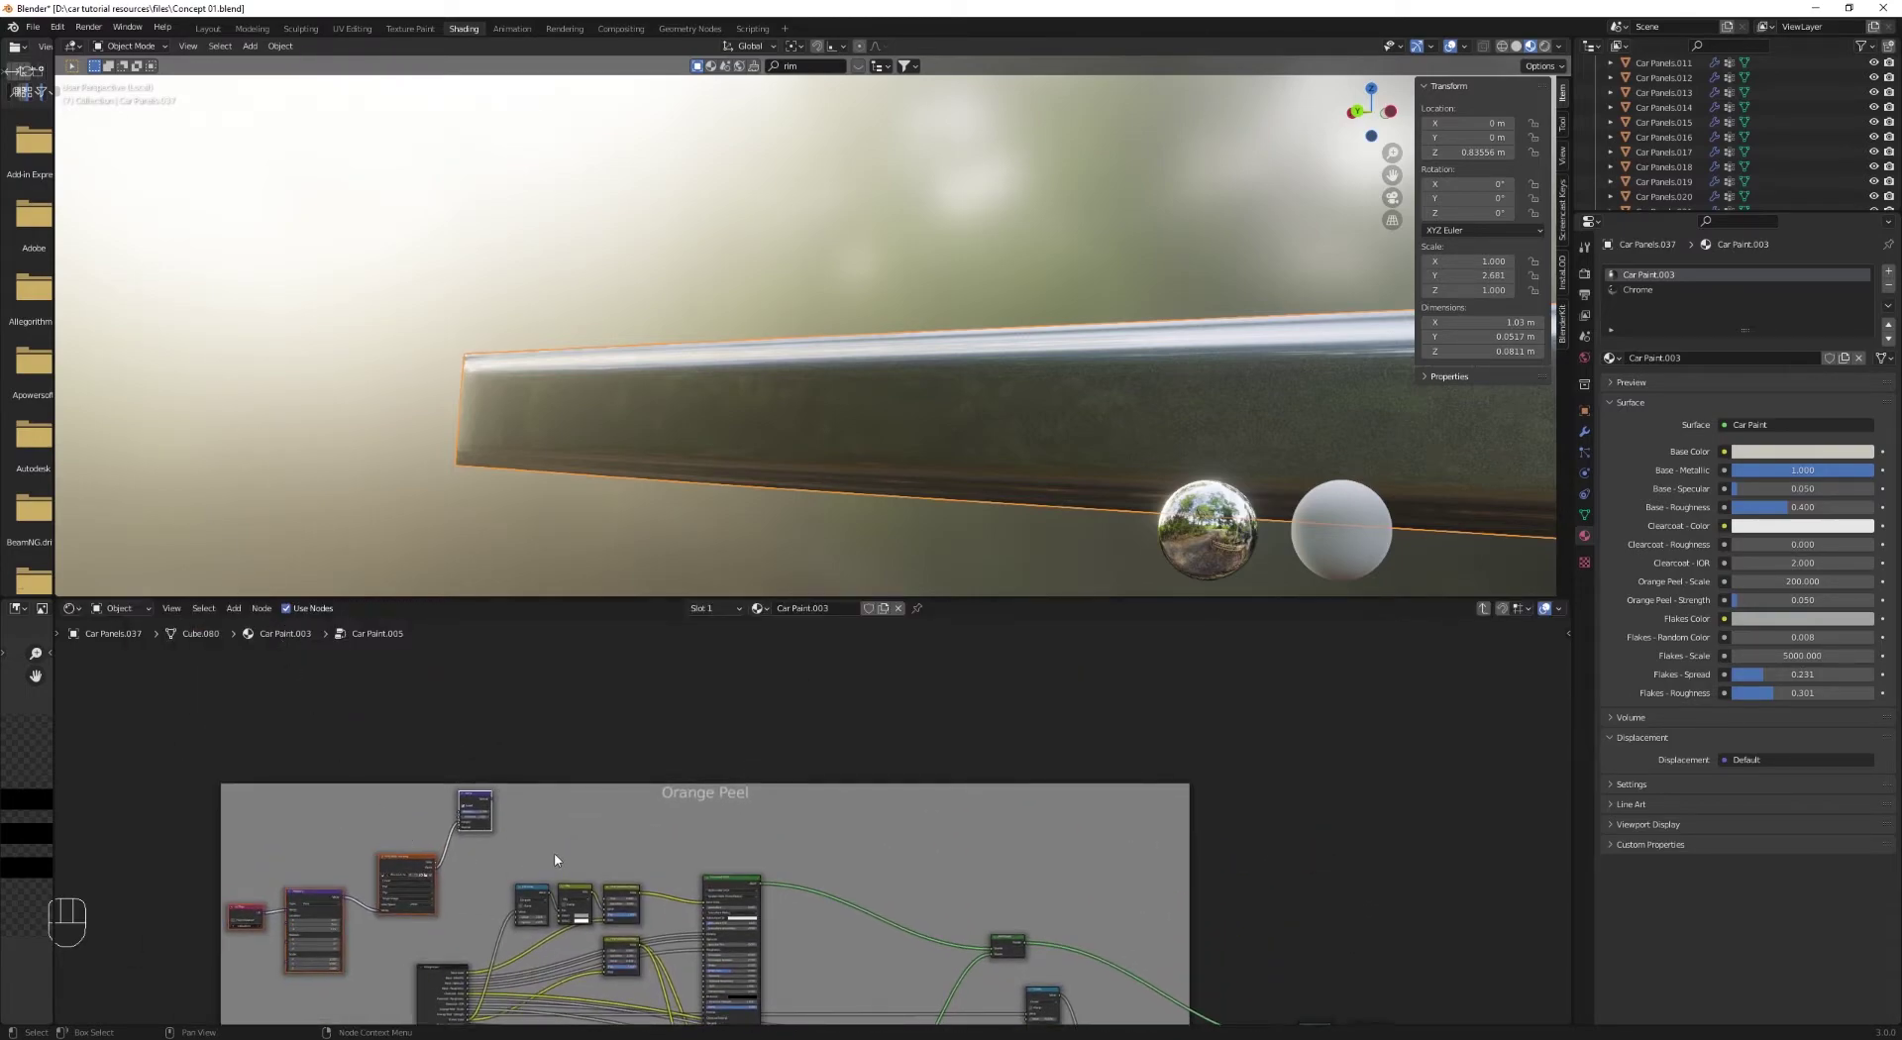
click(570, 849)
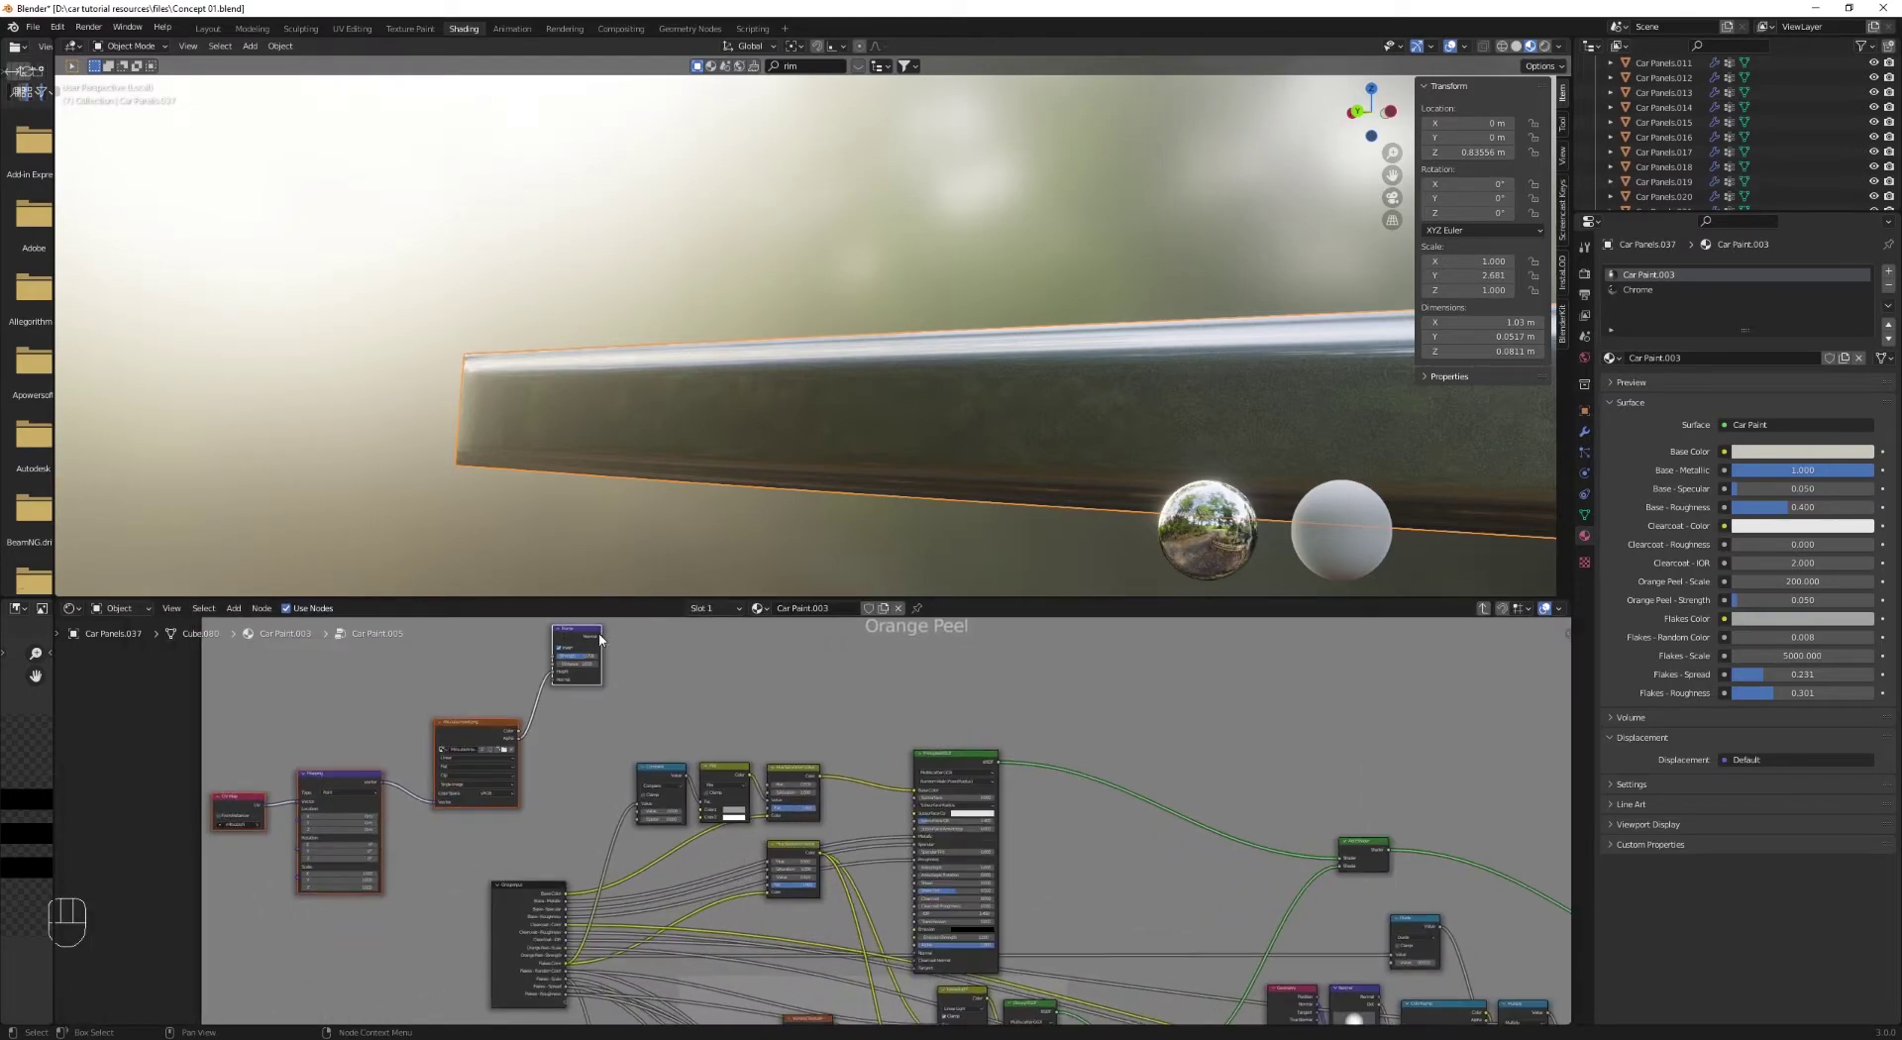
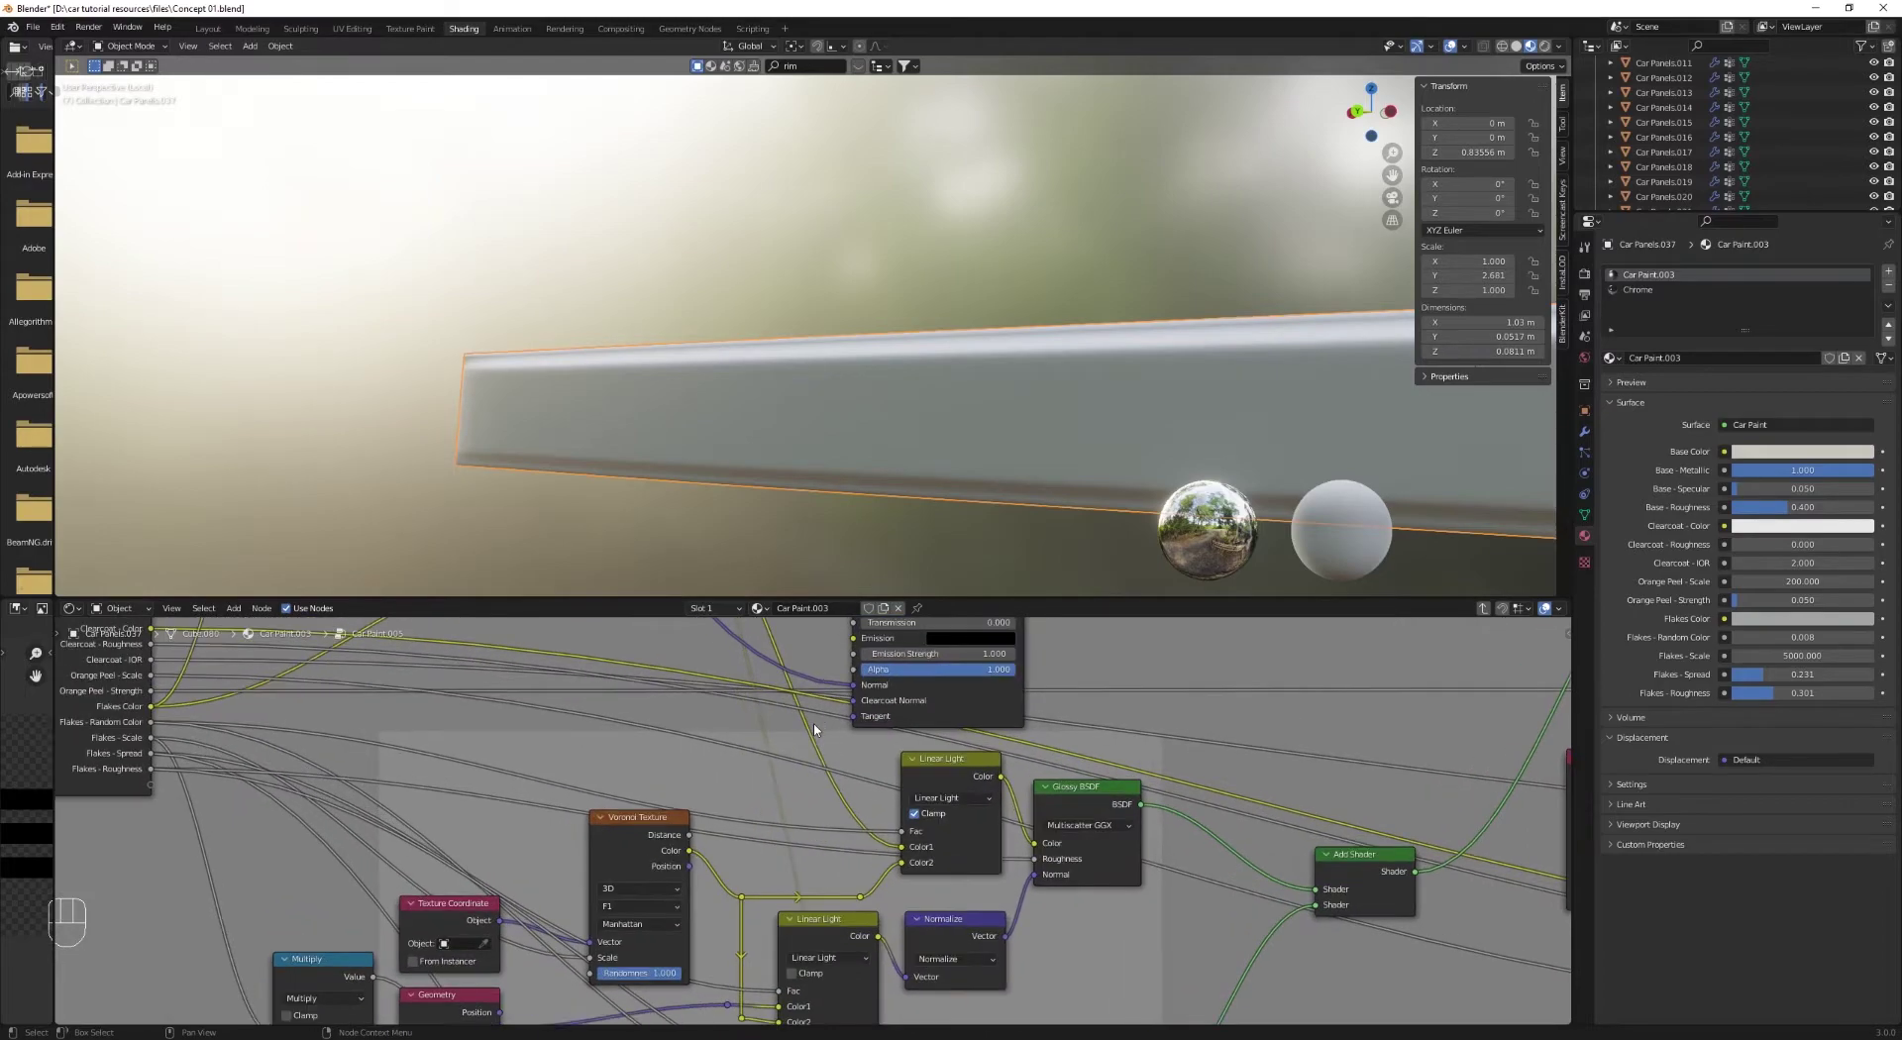
drag(852, 363, 902, 360)
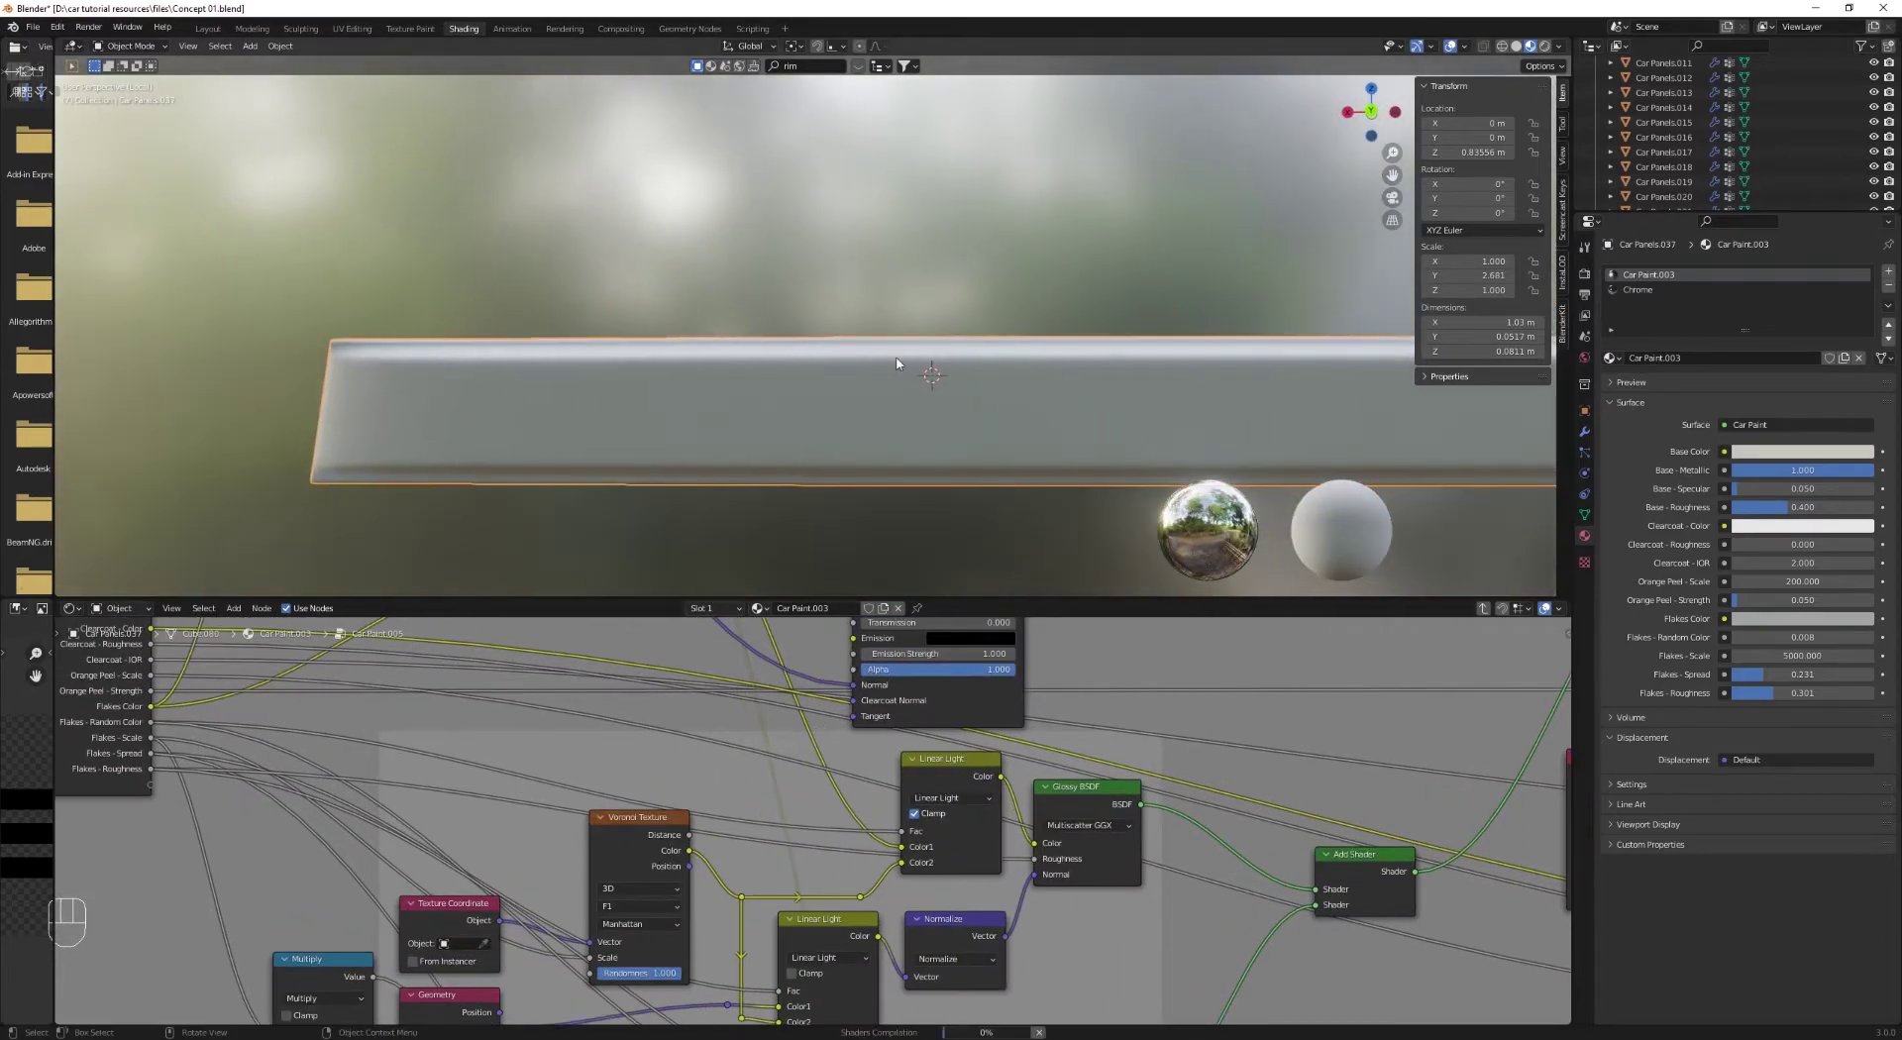
drag(866, 368, 832, 371)
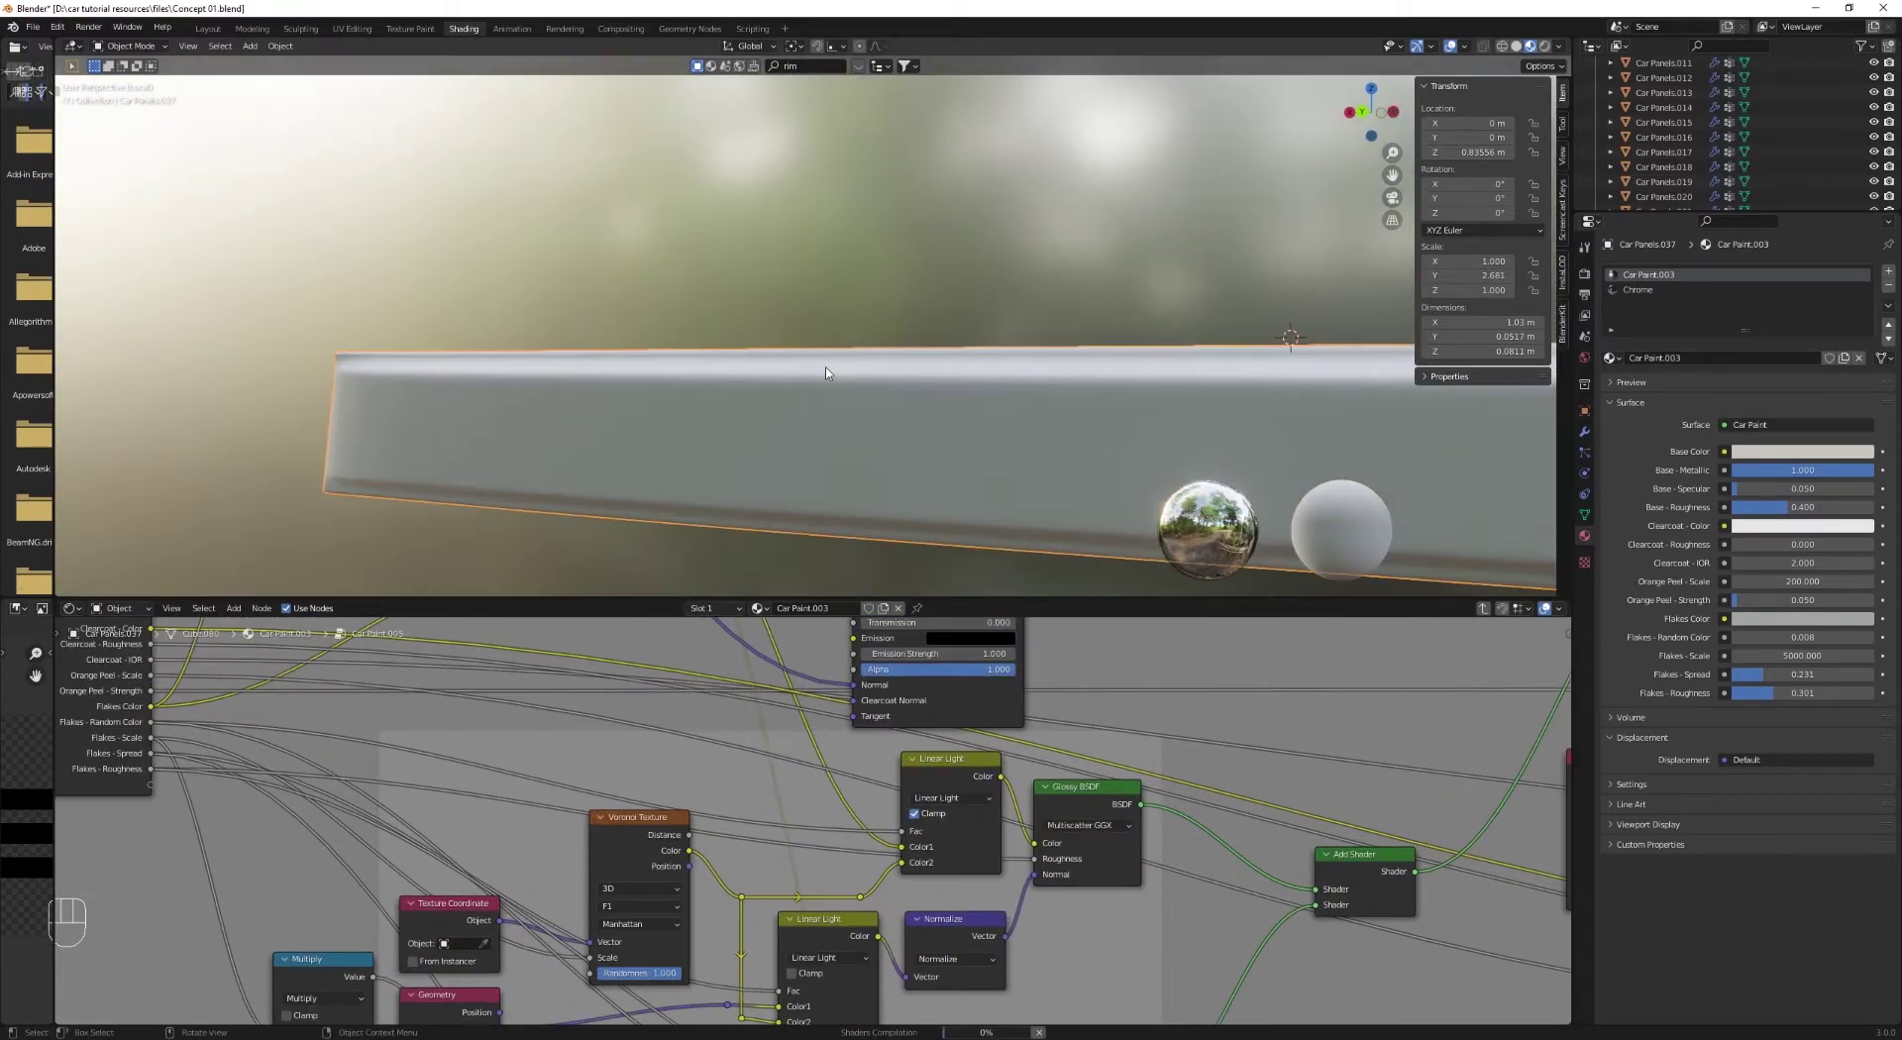
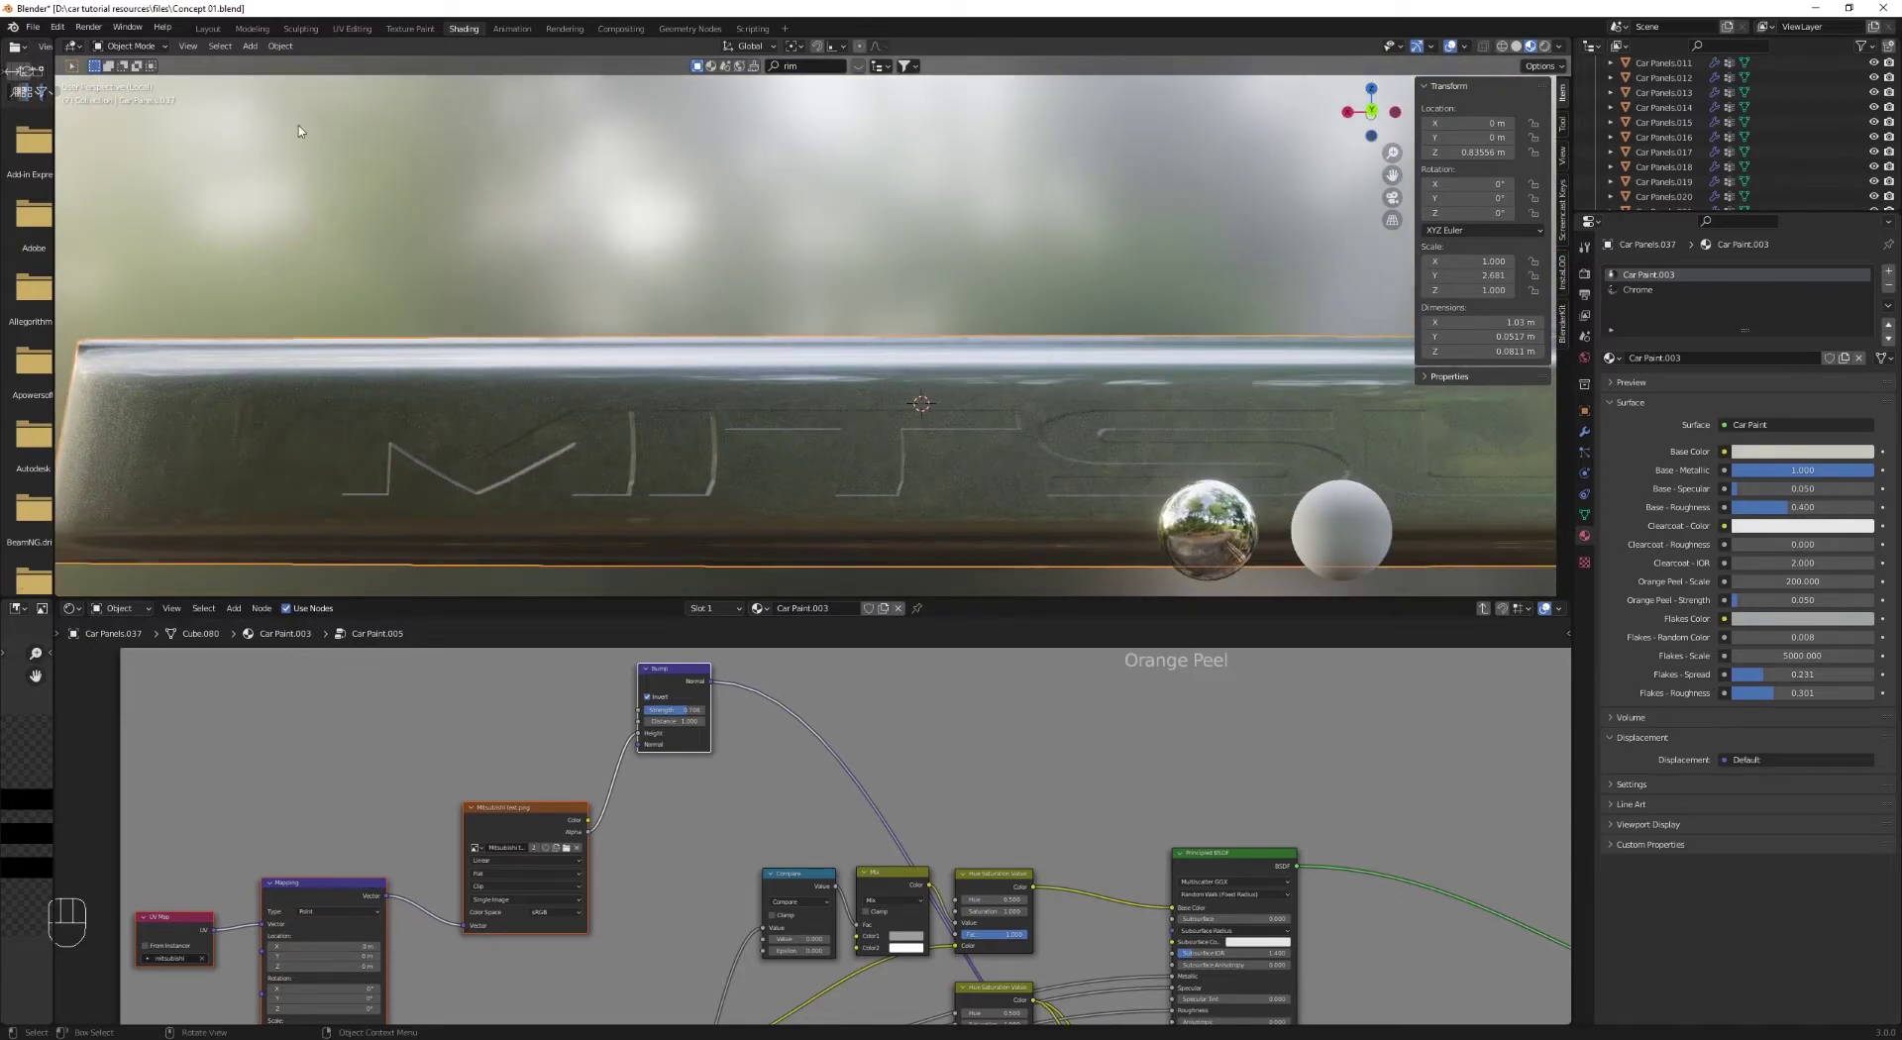
click(548, 235)
key(alt+a)
click(708, 362)
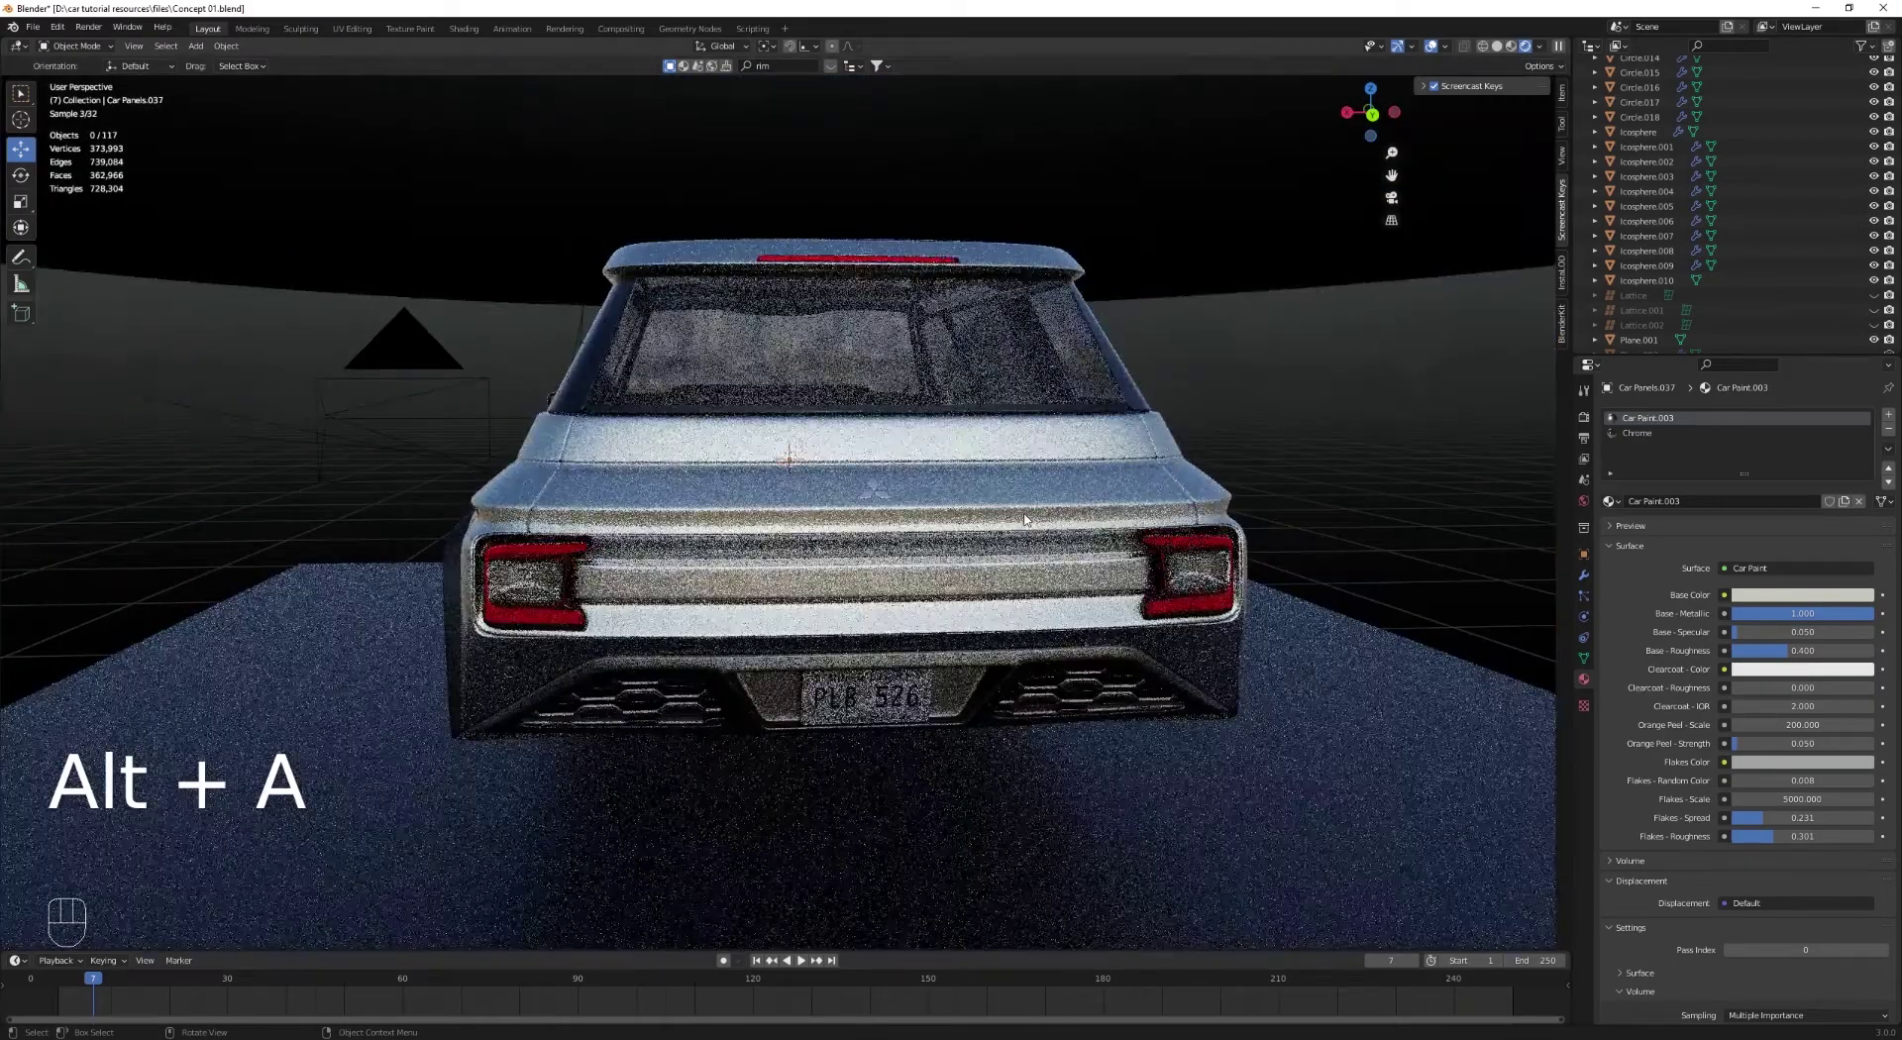
middle_click(1013, 512)
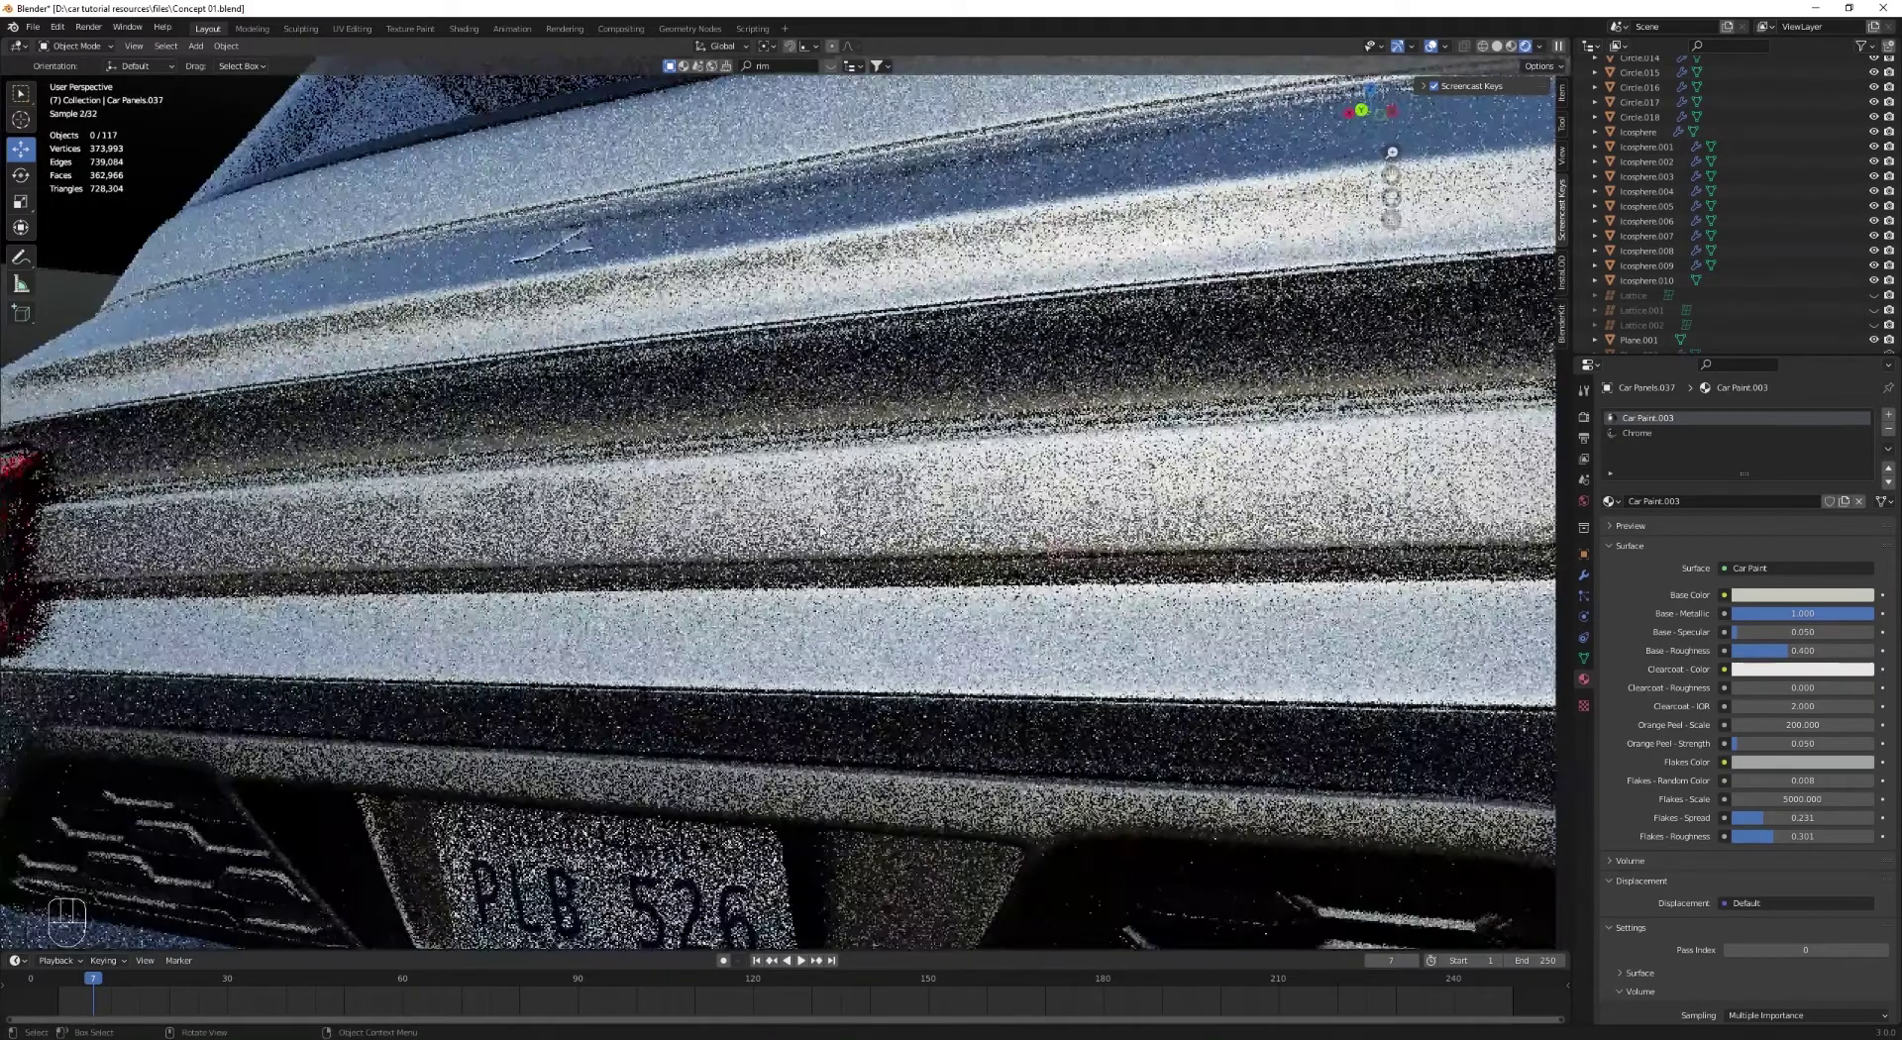
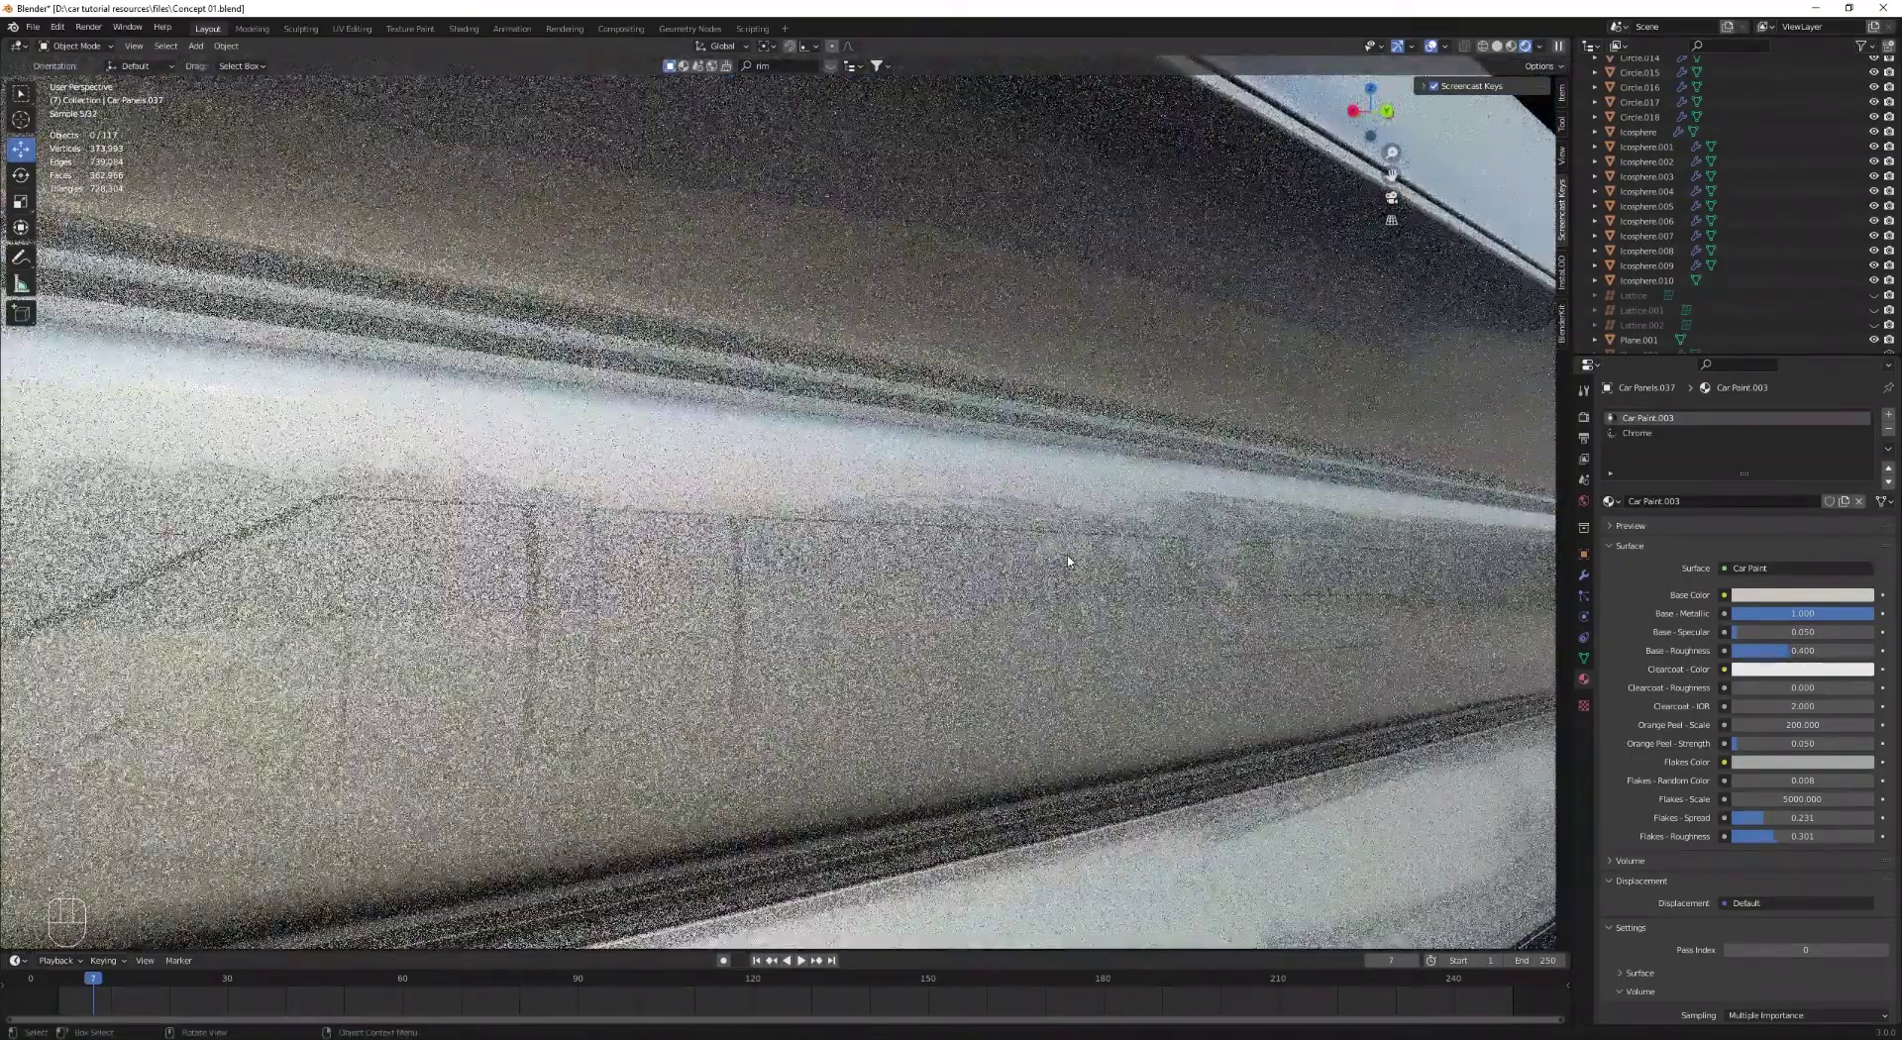
middle_click(1074, 558)
middle_click(1074, 559)
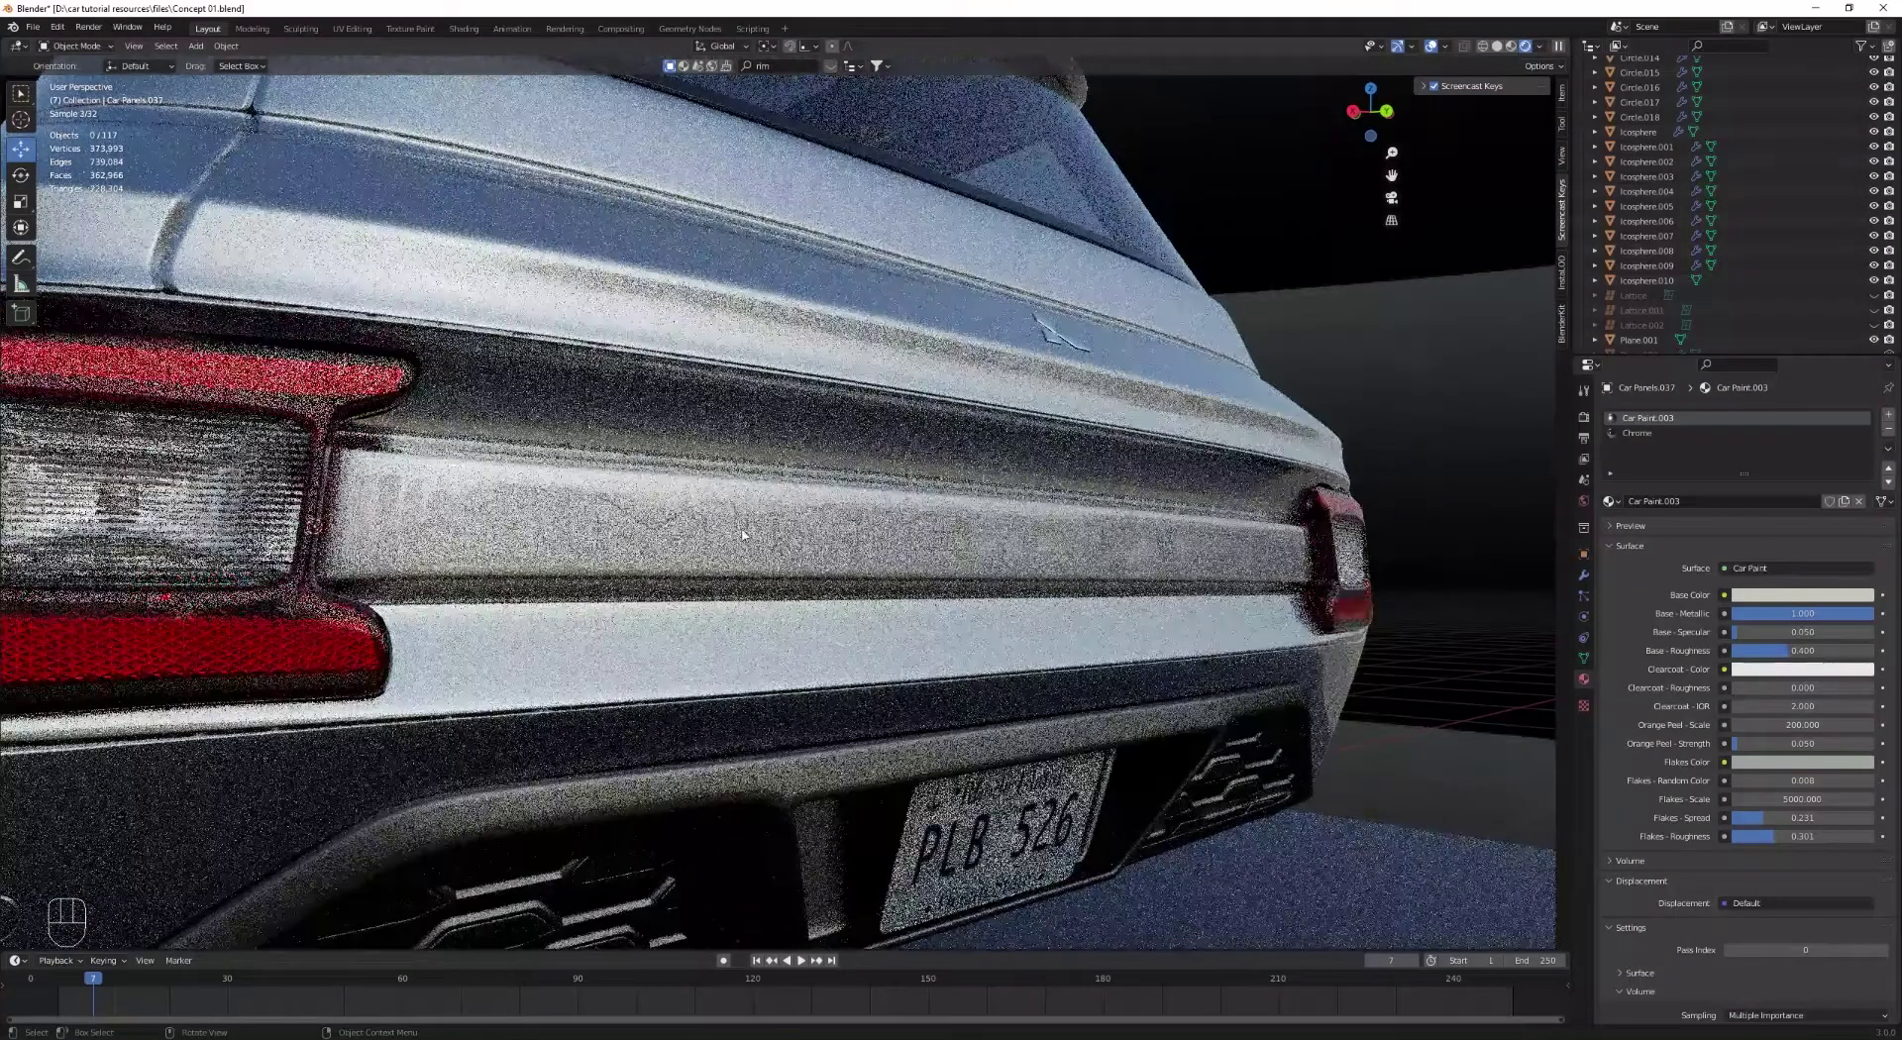
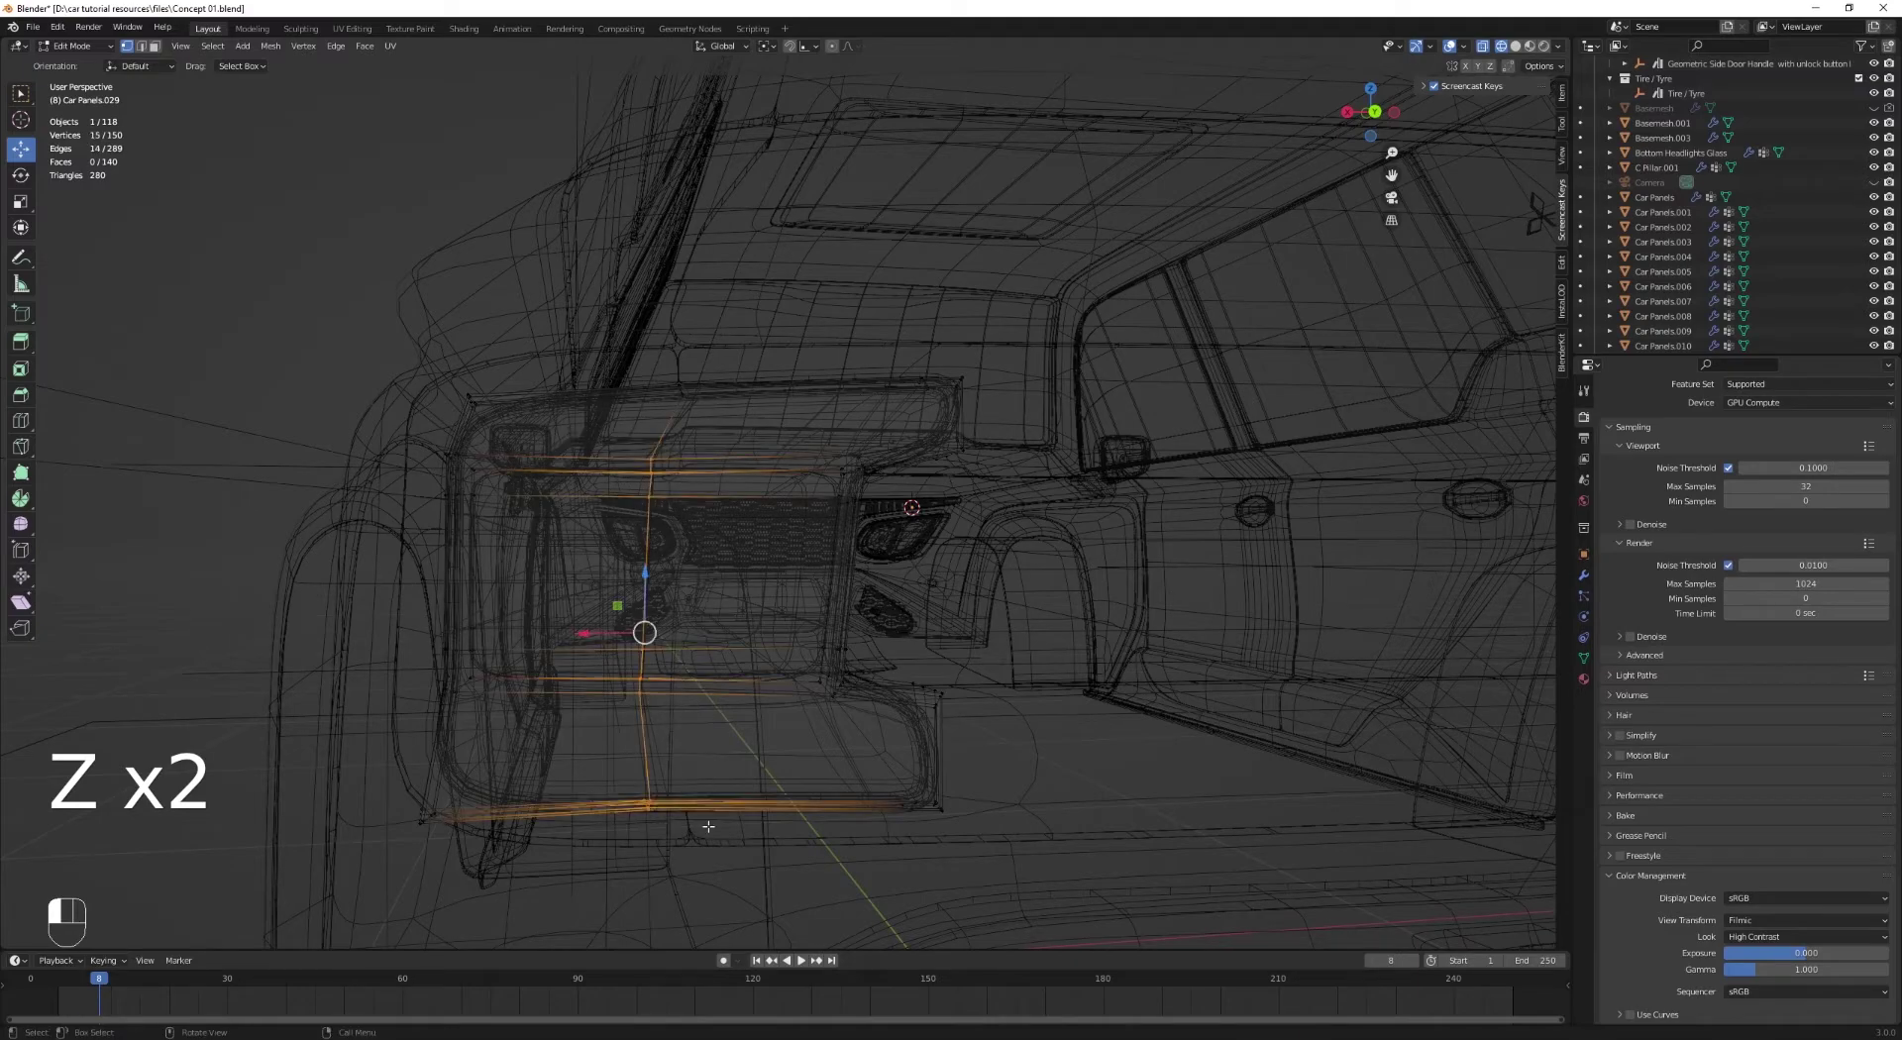
Step: Edge-slide the gap loops between wireframe and shaded views, selecting the whole trim piece
key(z)
key(g)
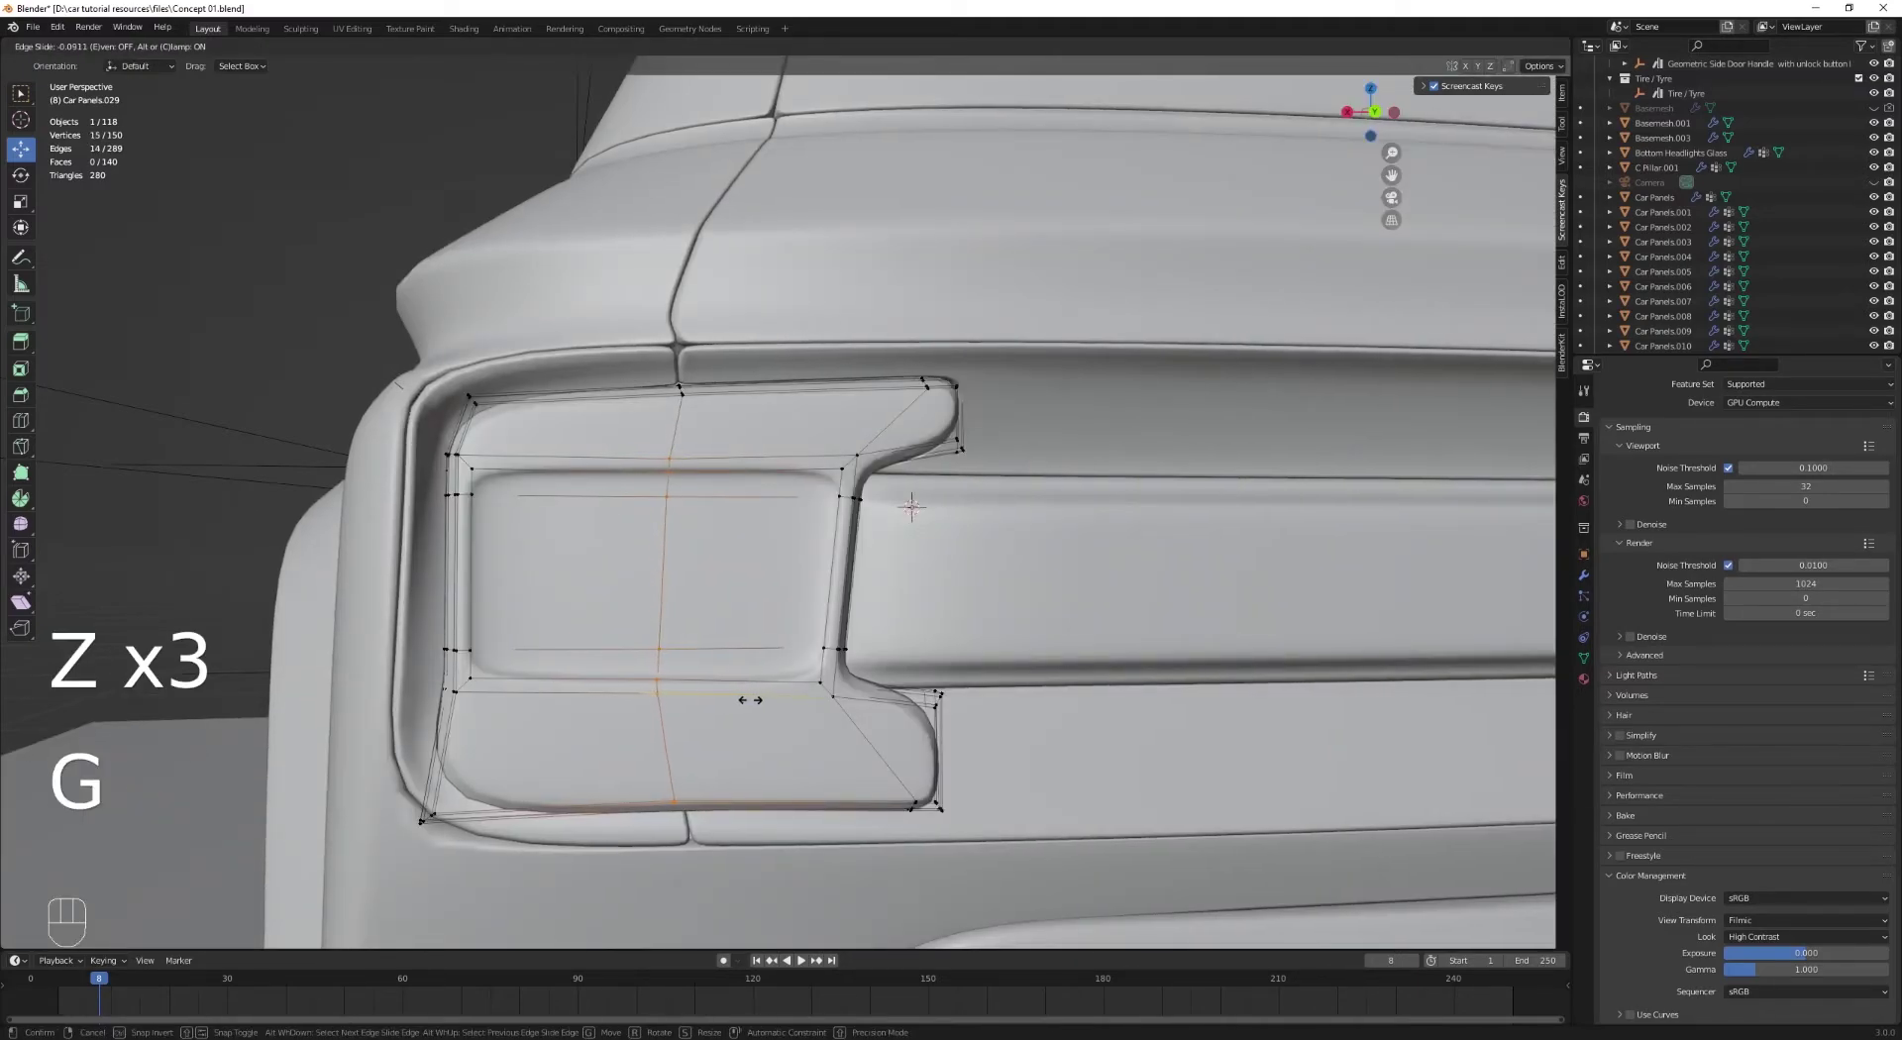
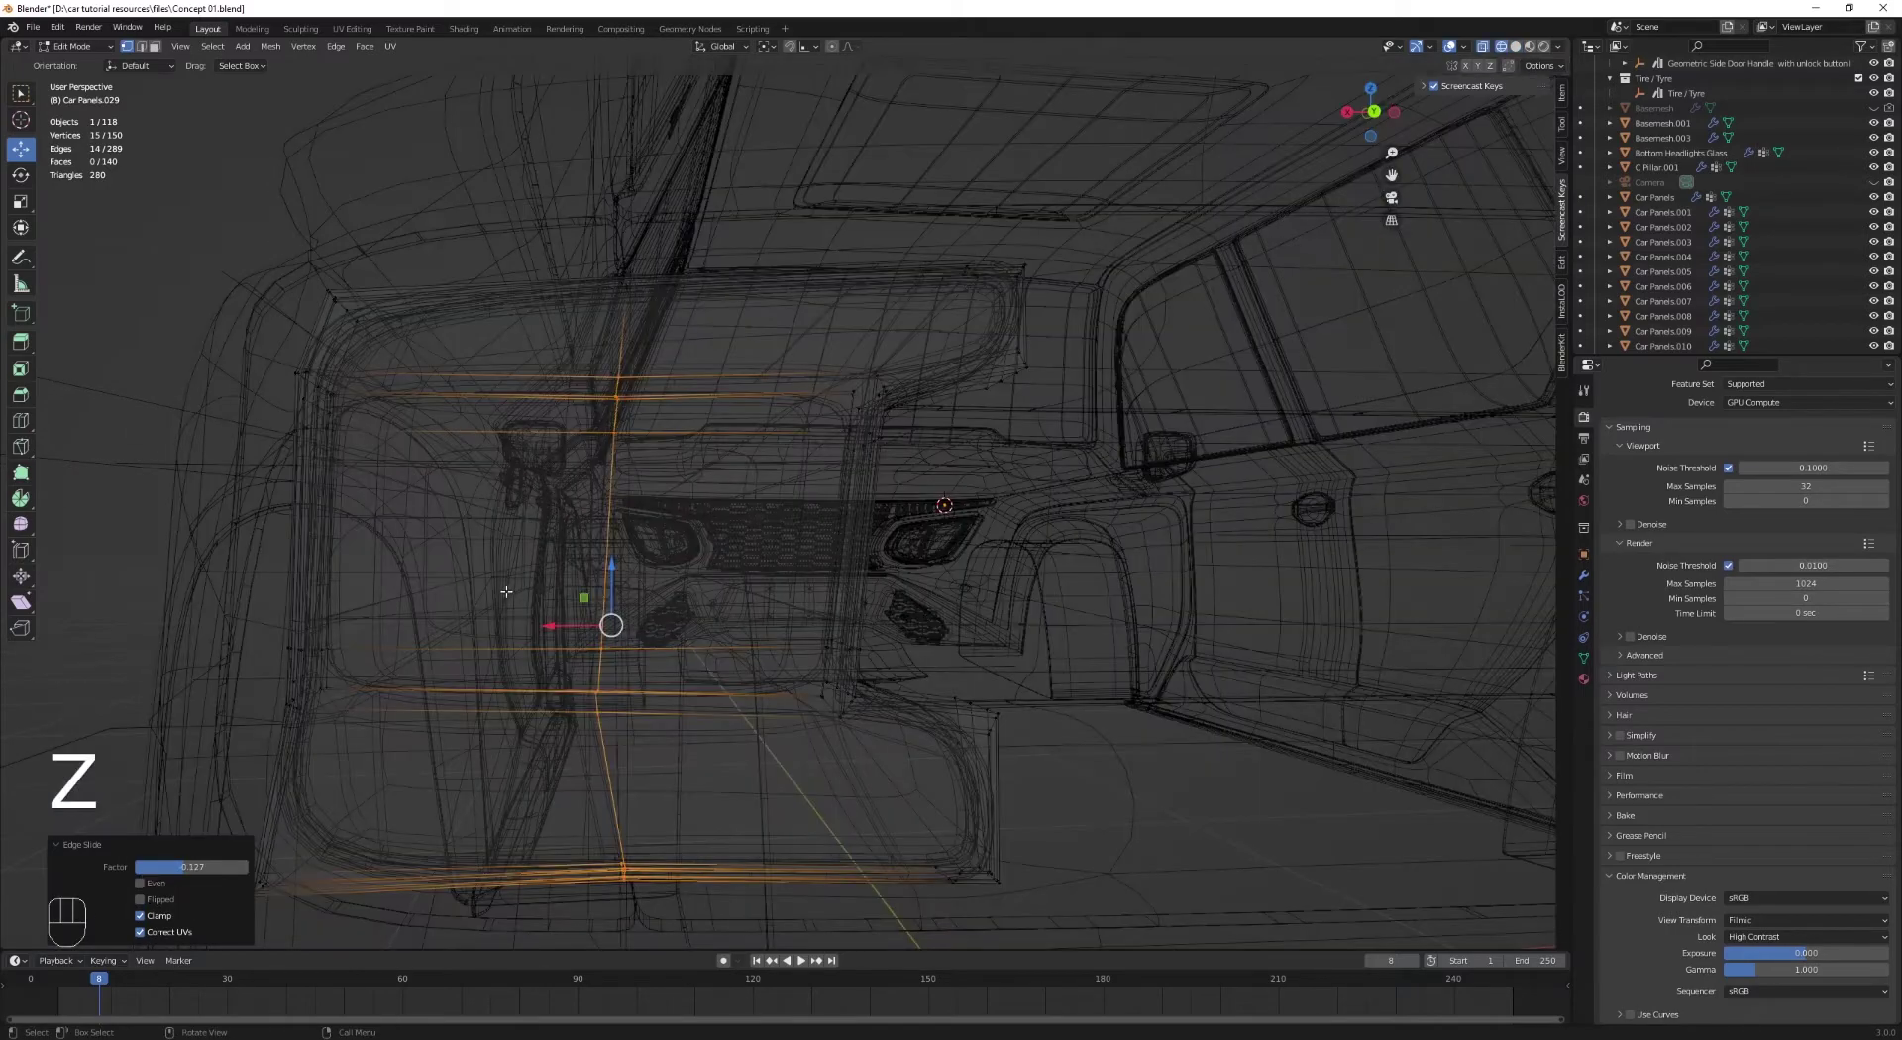
key(z)
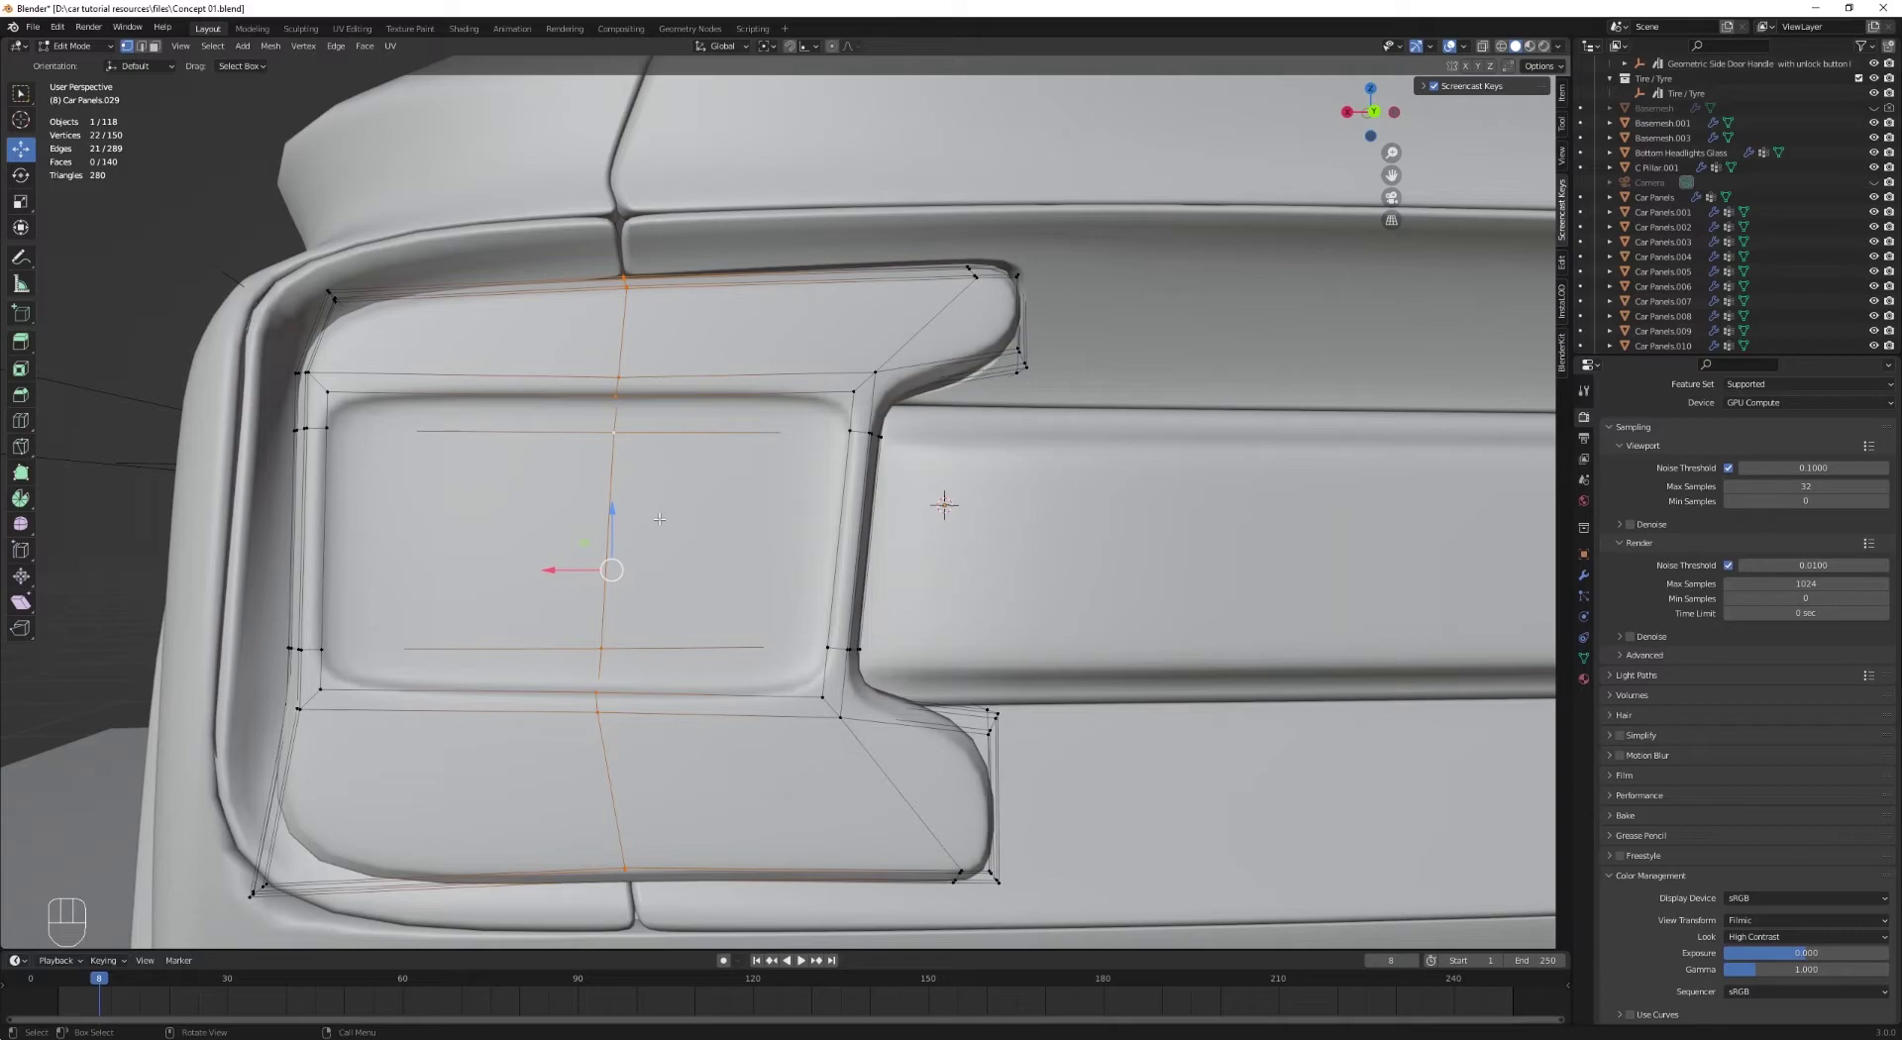
key(h)
key(z)
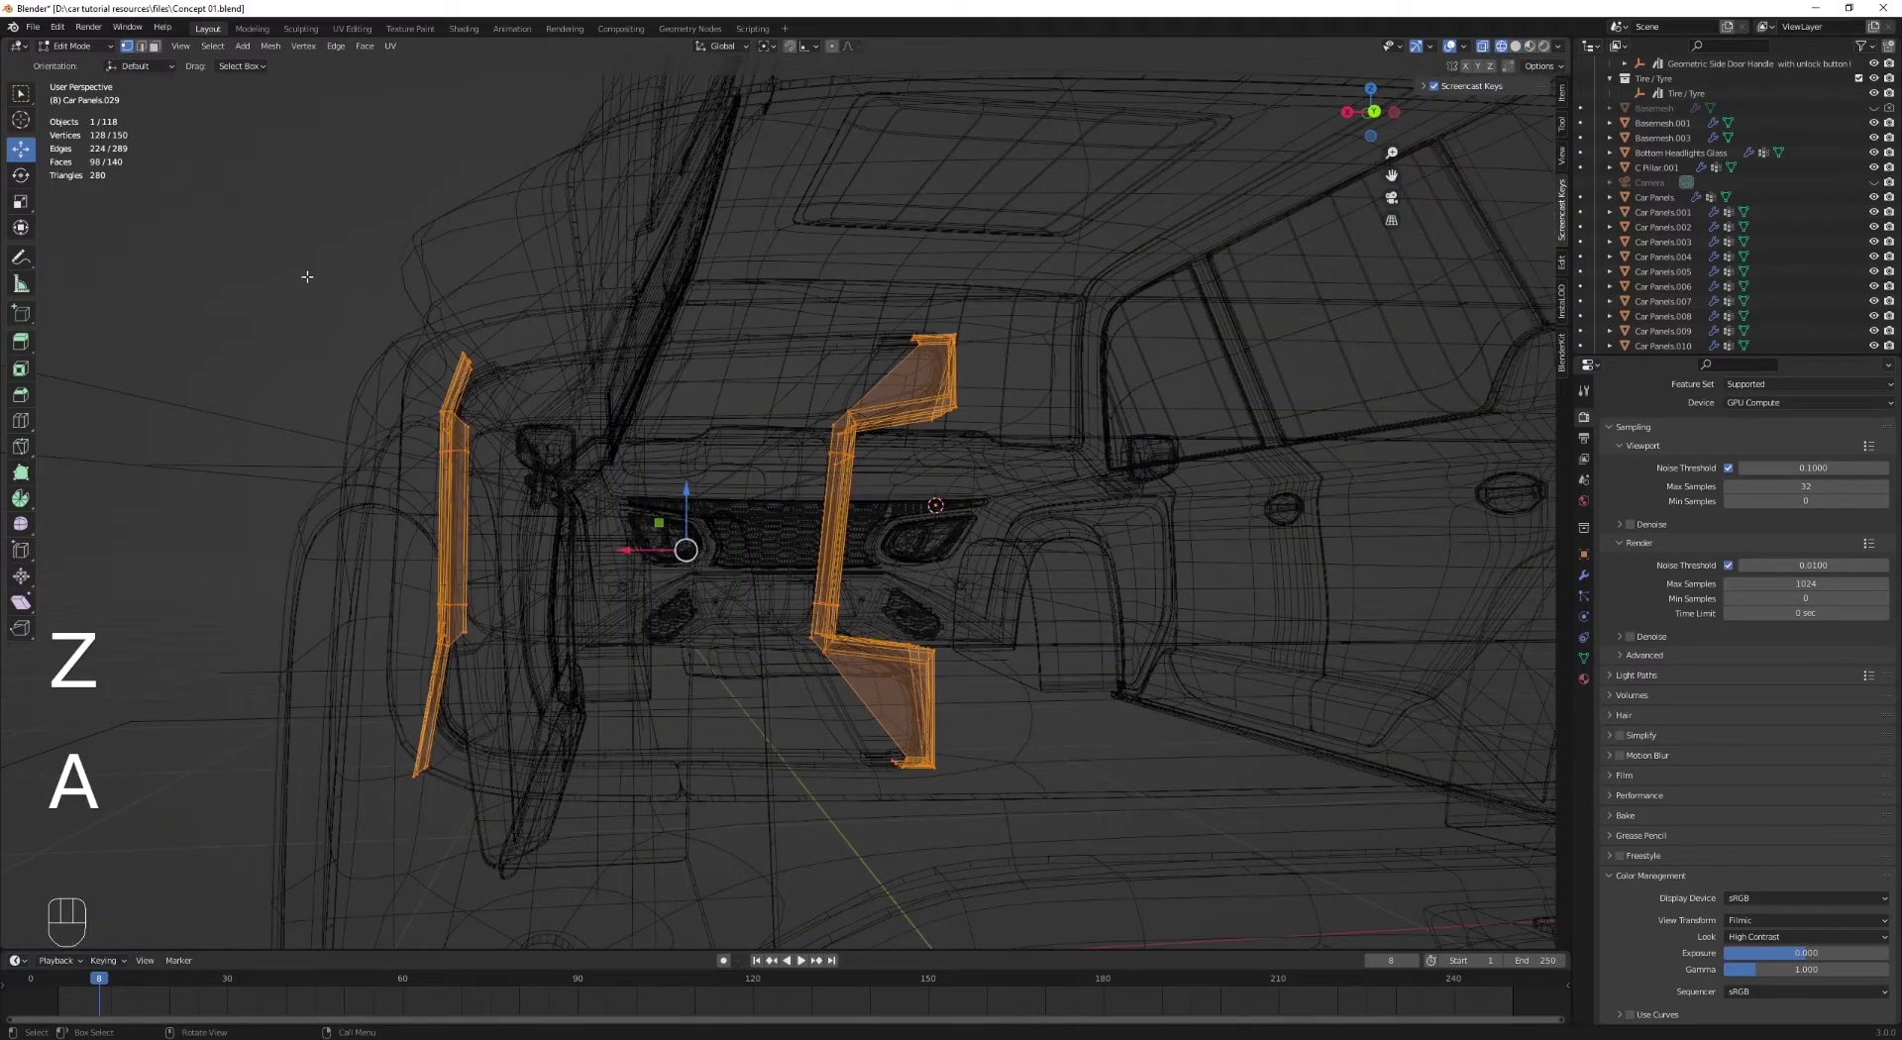
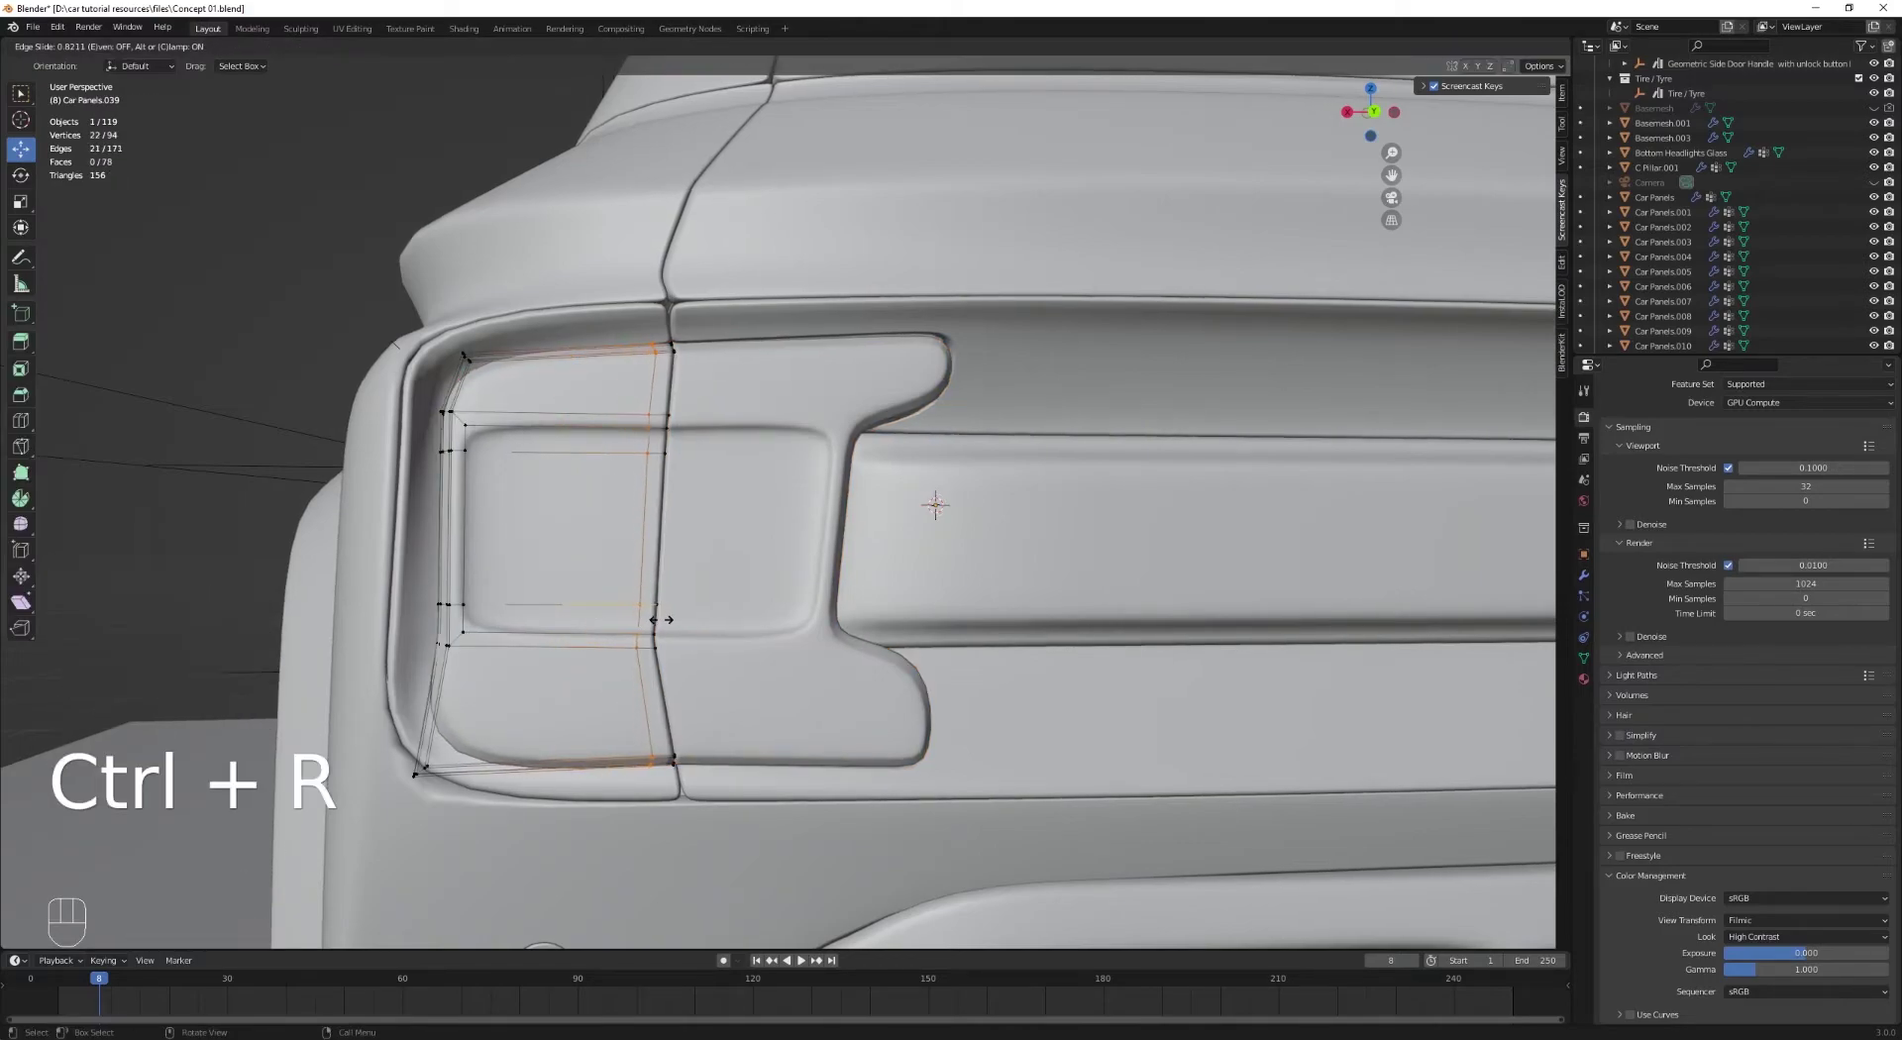
Step: Line up the trim edge with the gap and return to Object Mode
key(Tab)
key(alt+a)
key(z)
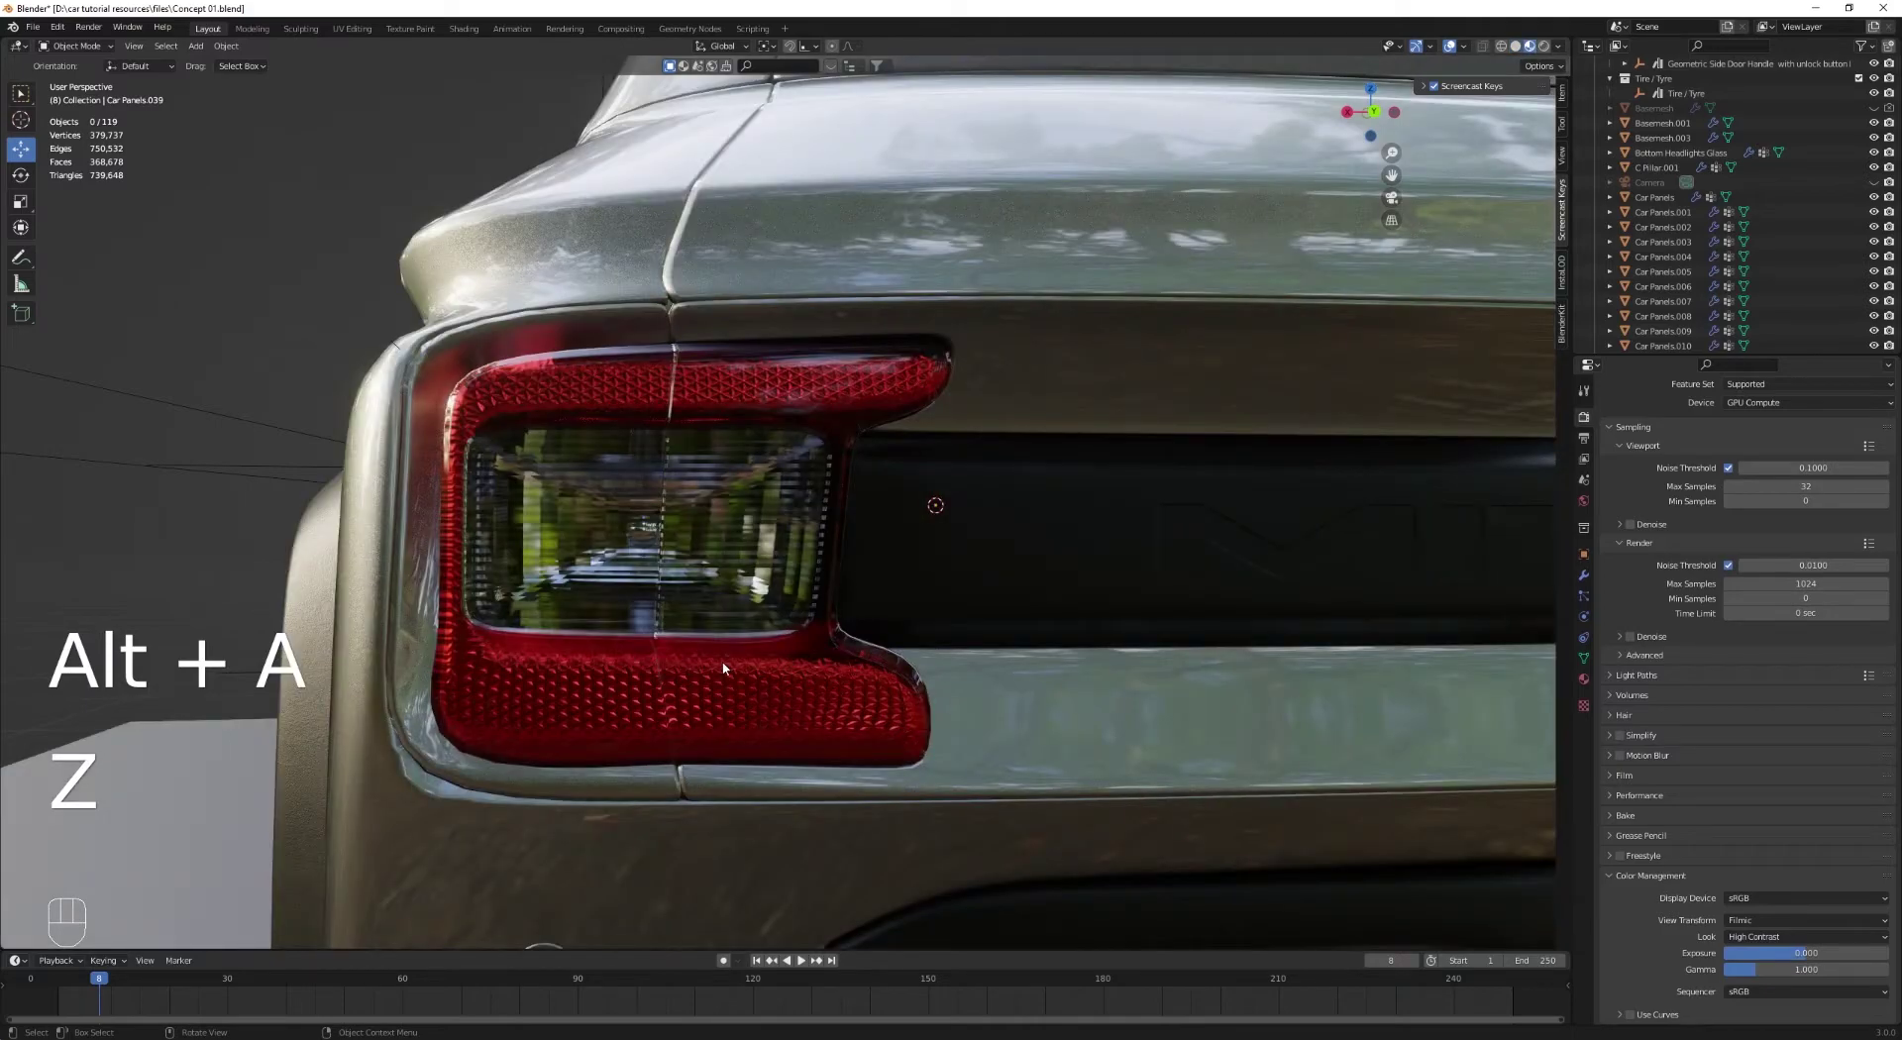
key(KP_0)
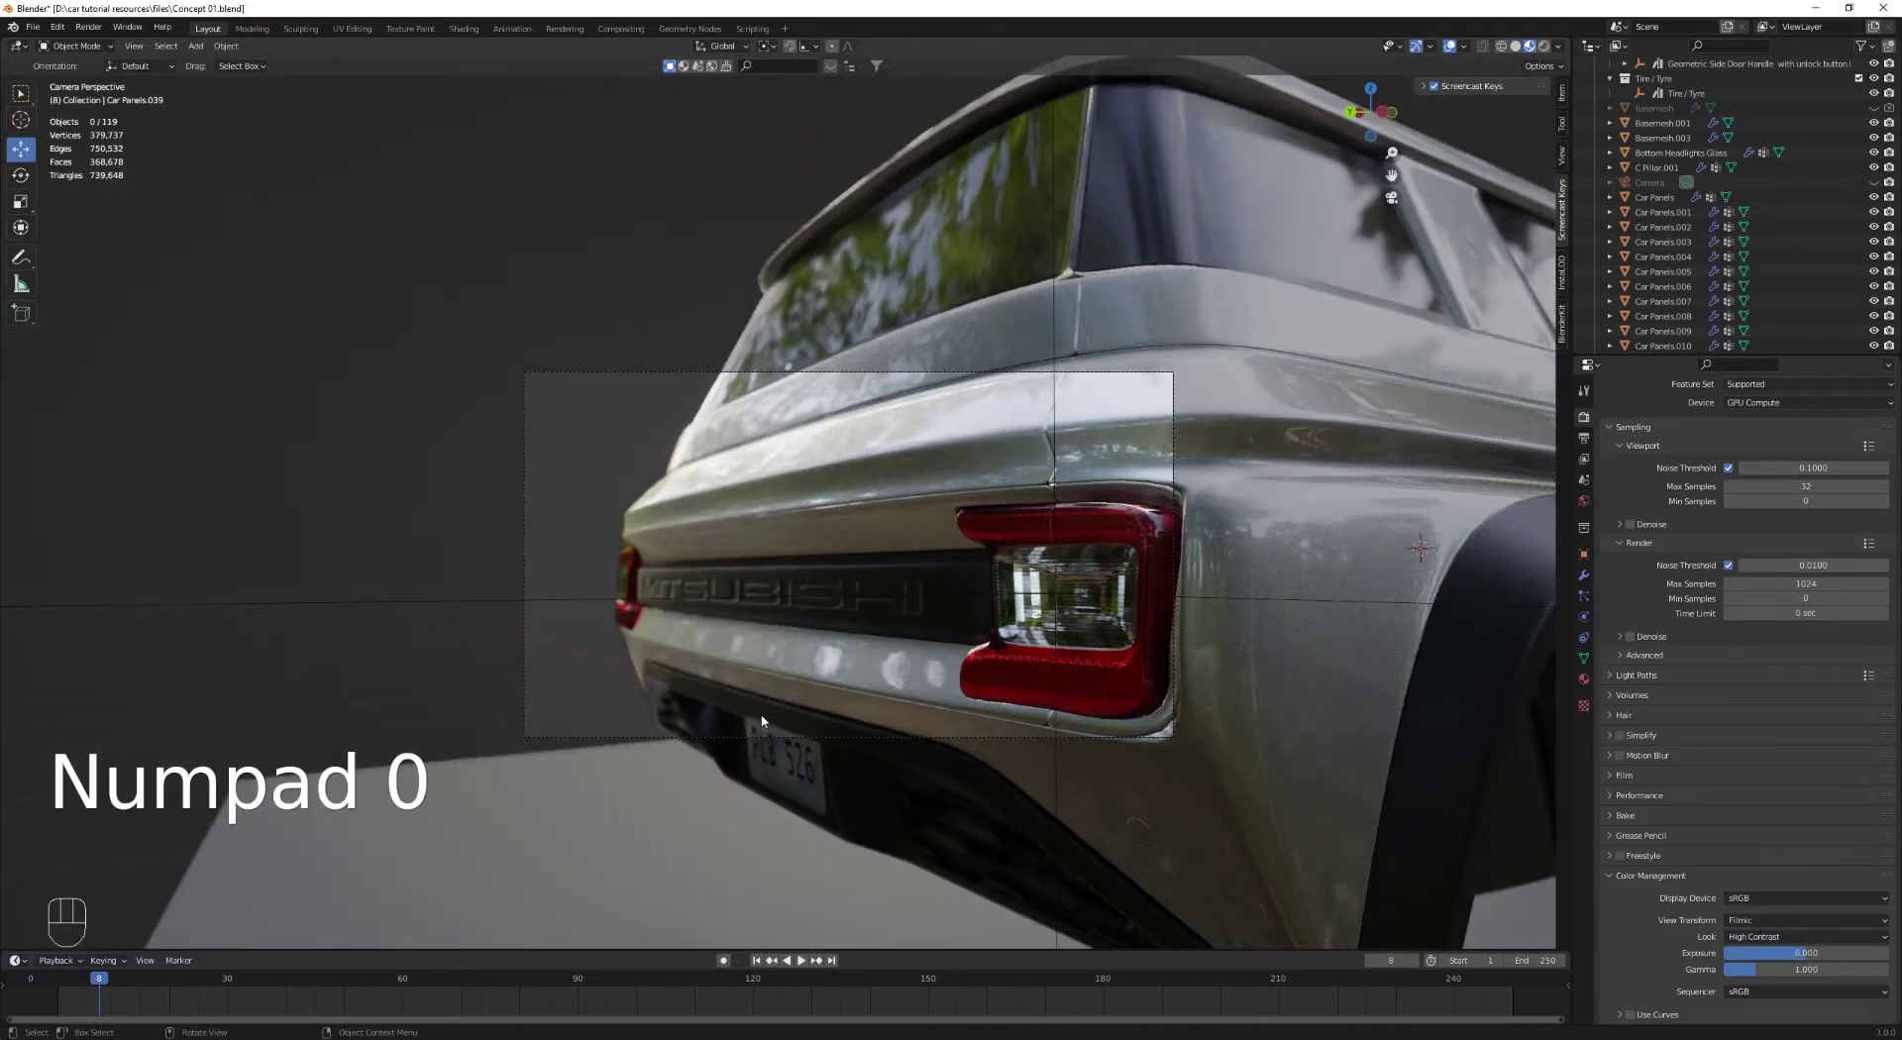
key(z)
drag(1064, 674, 945, 614)
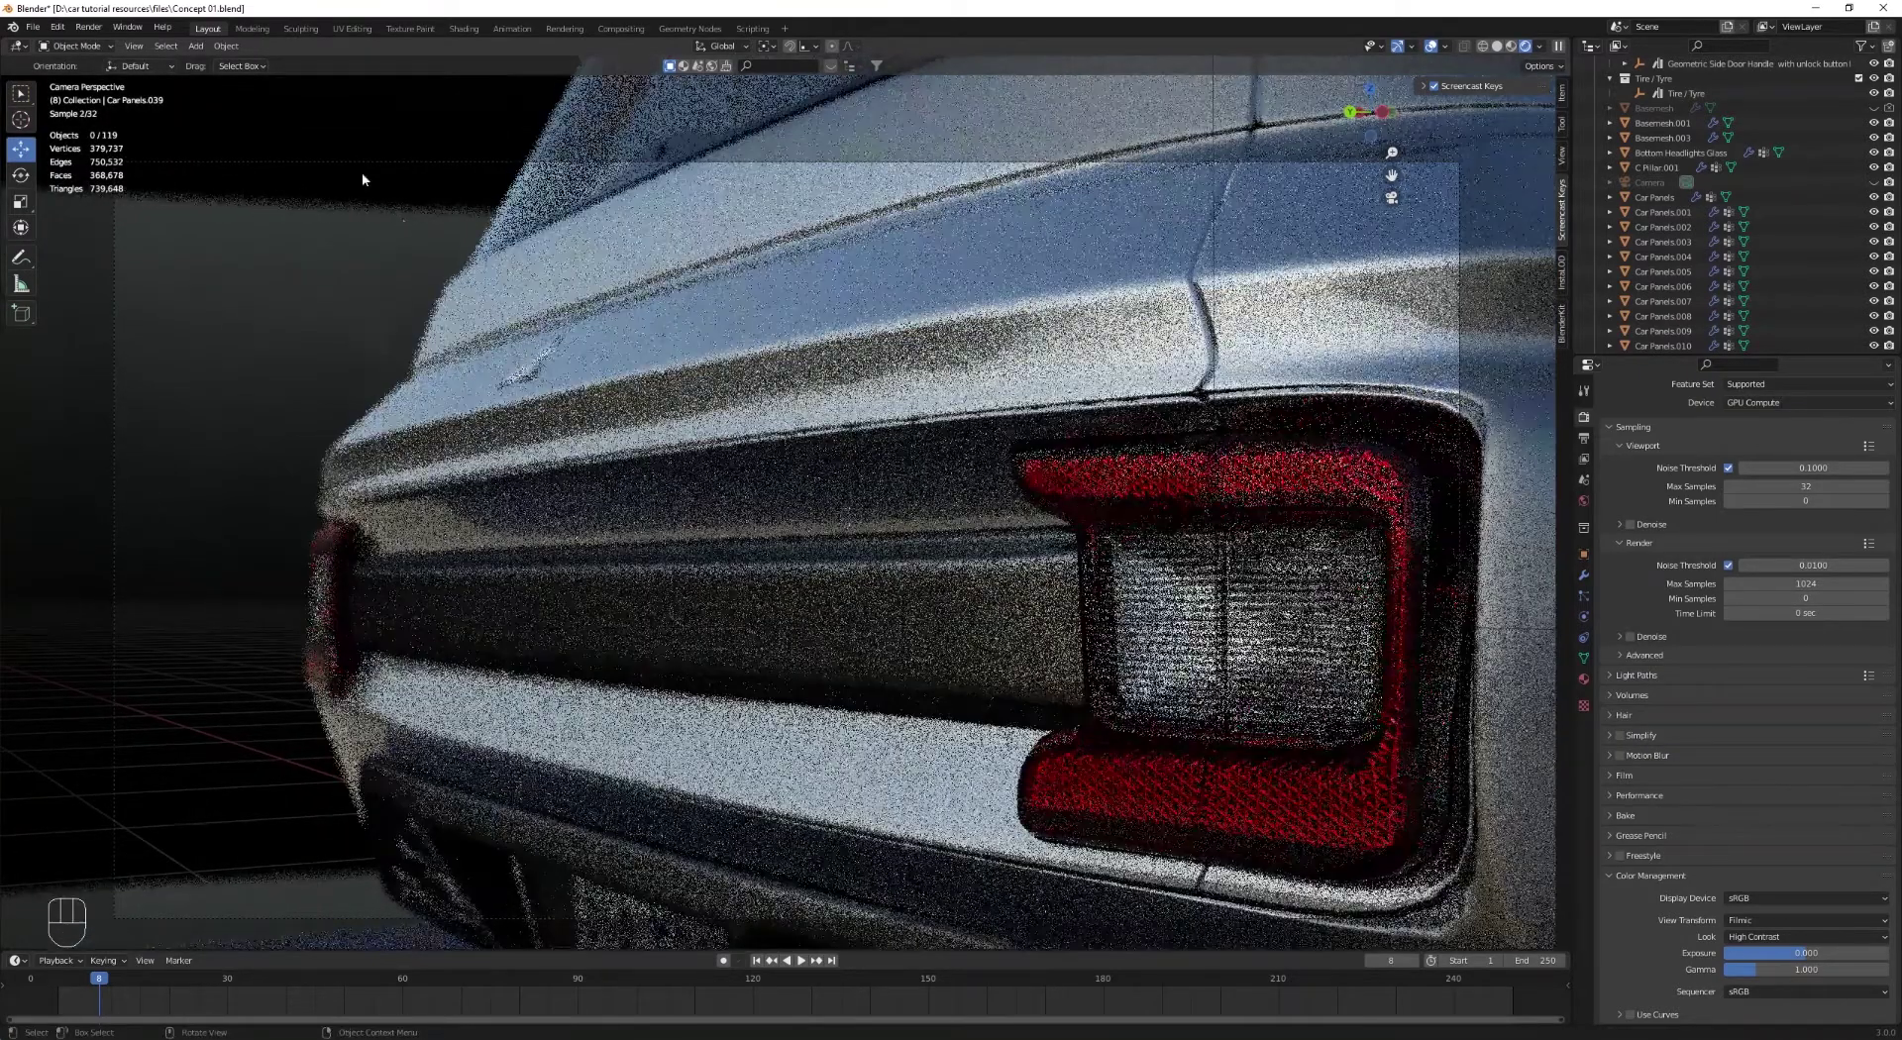
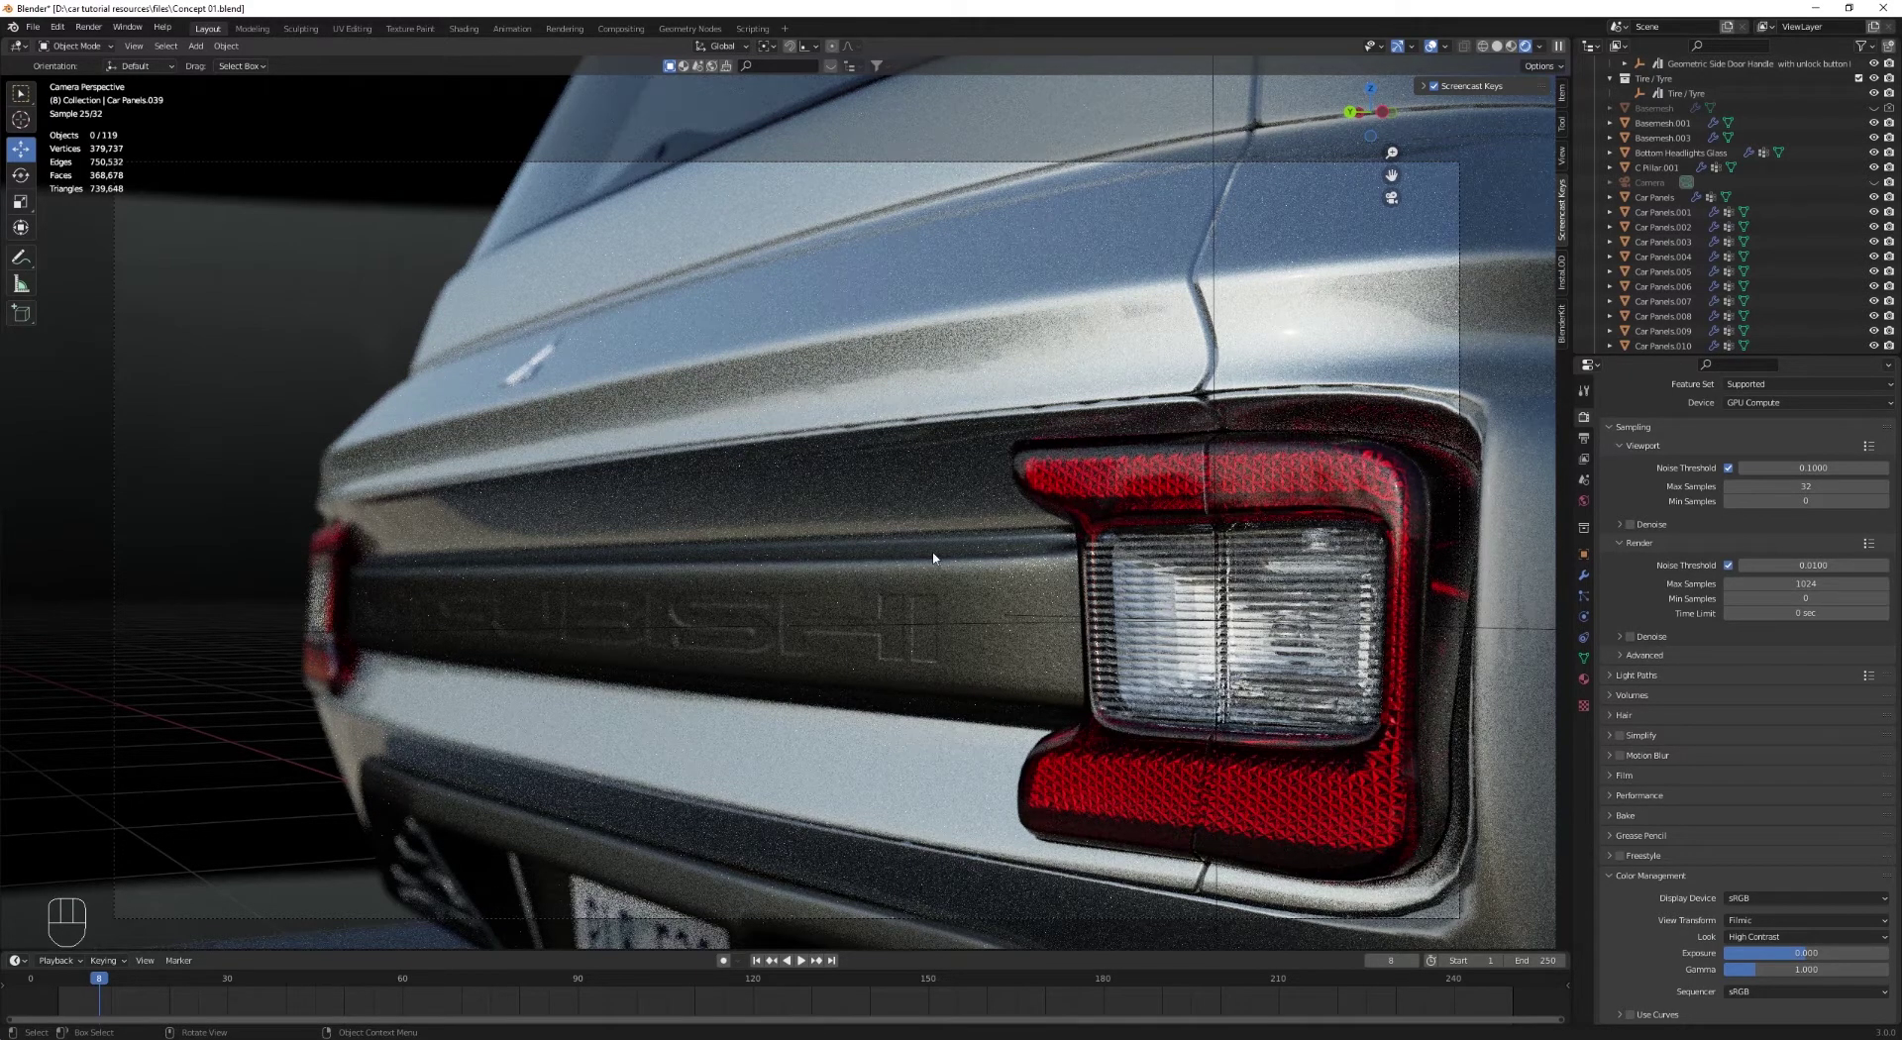
middle_click(868, 566)
scroll(up, 3)
middle_click(929, 562)
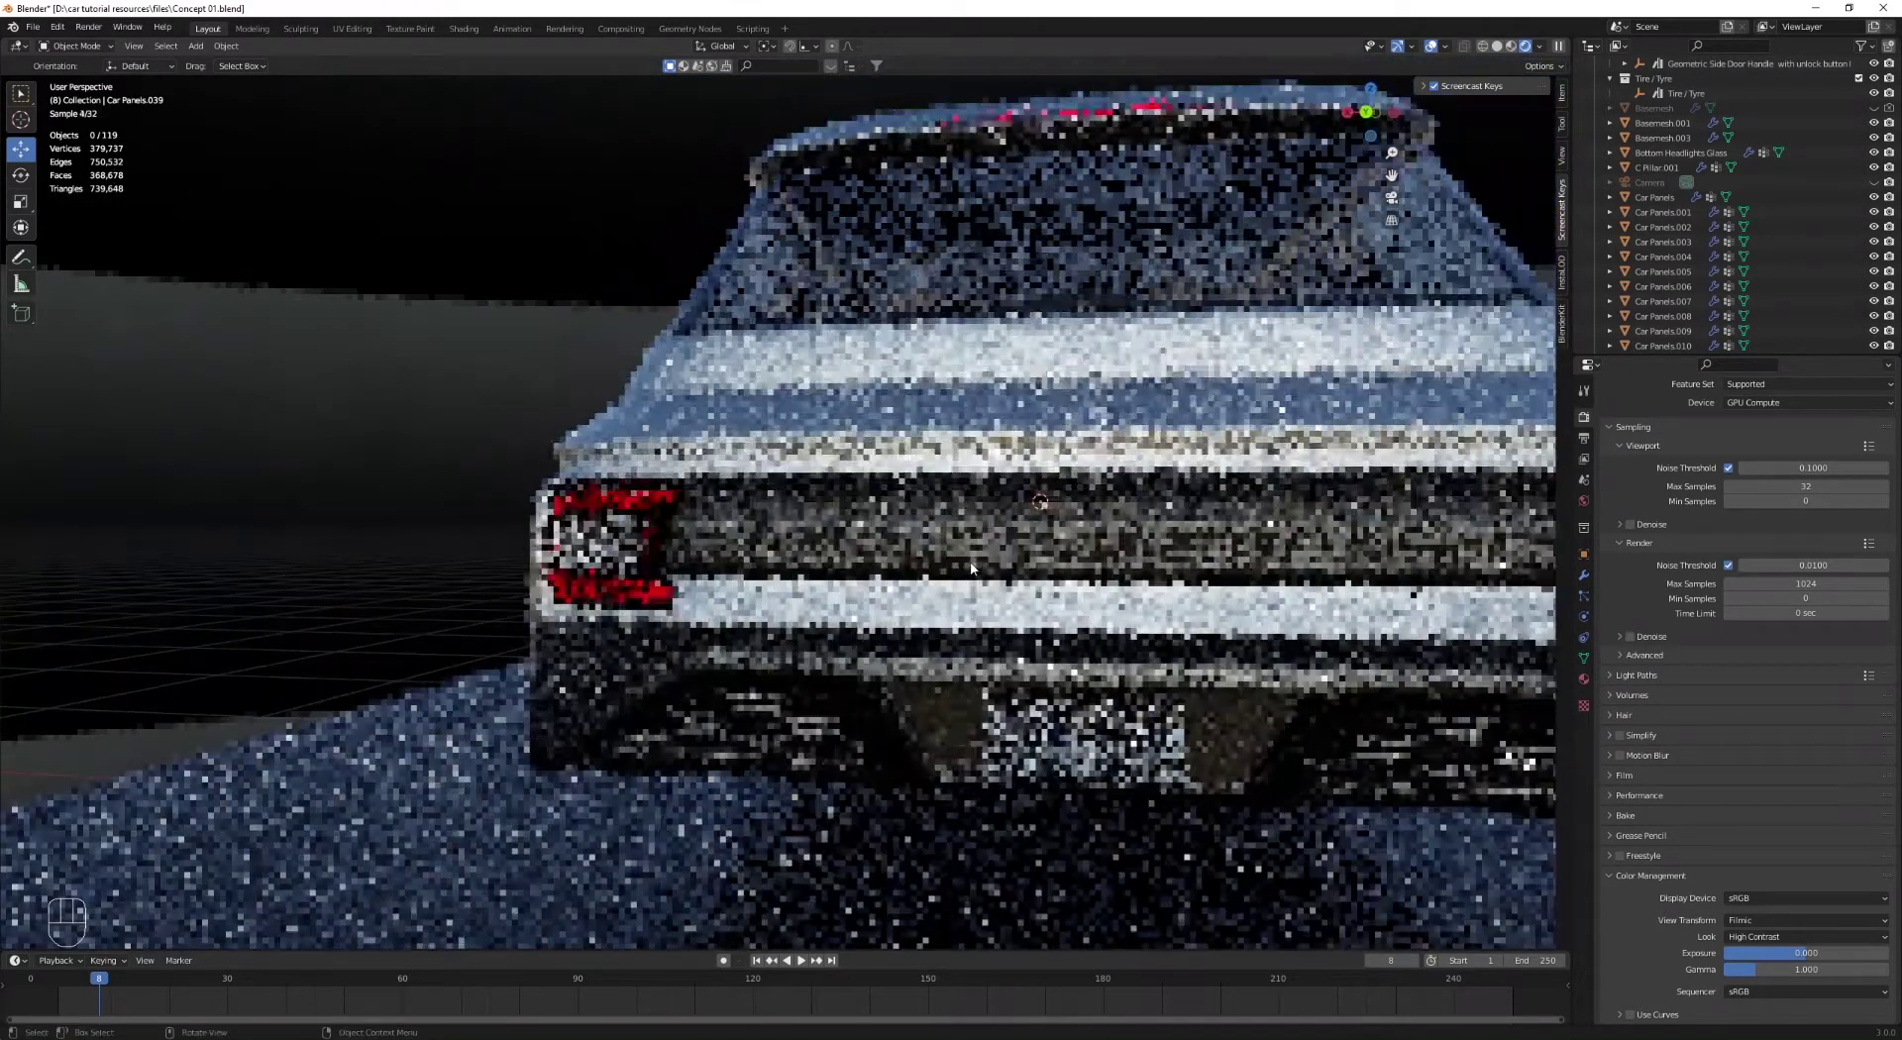
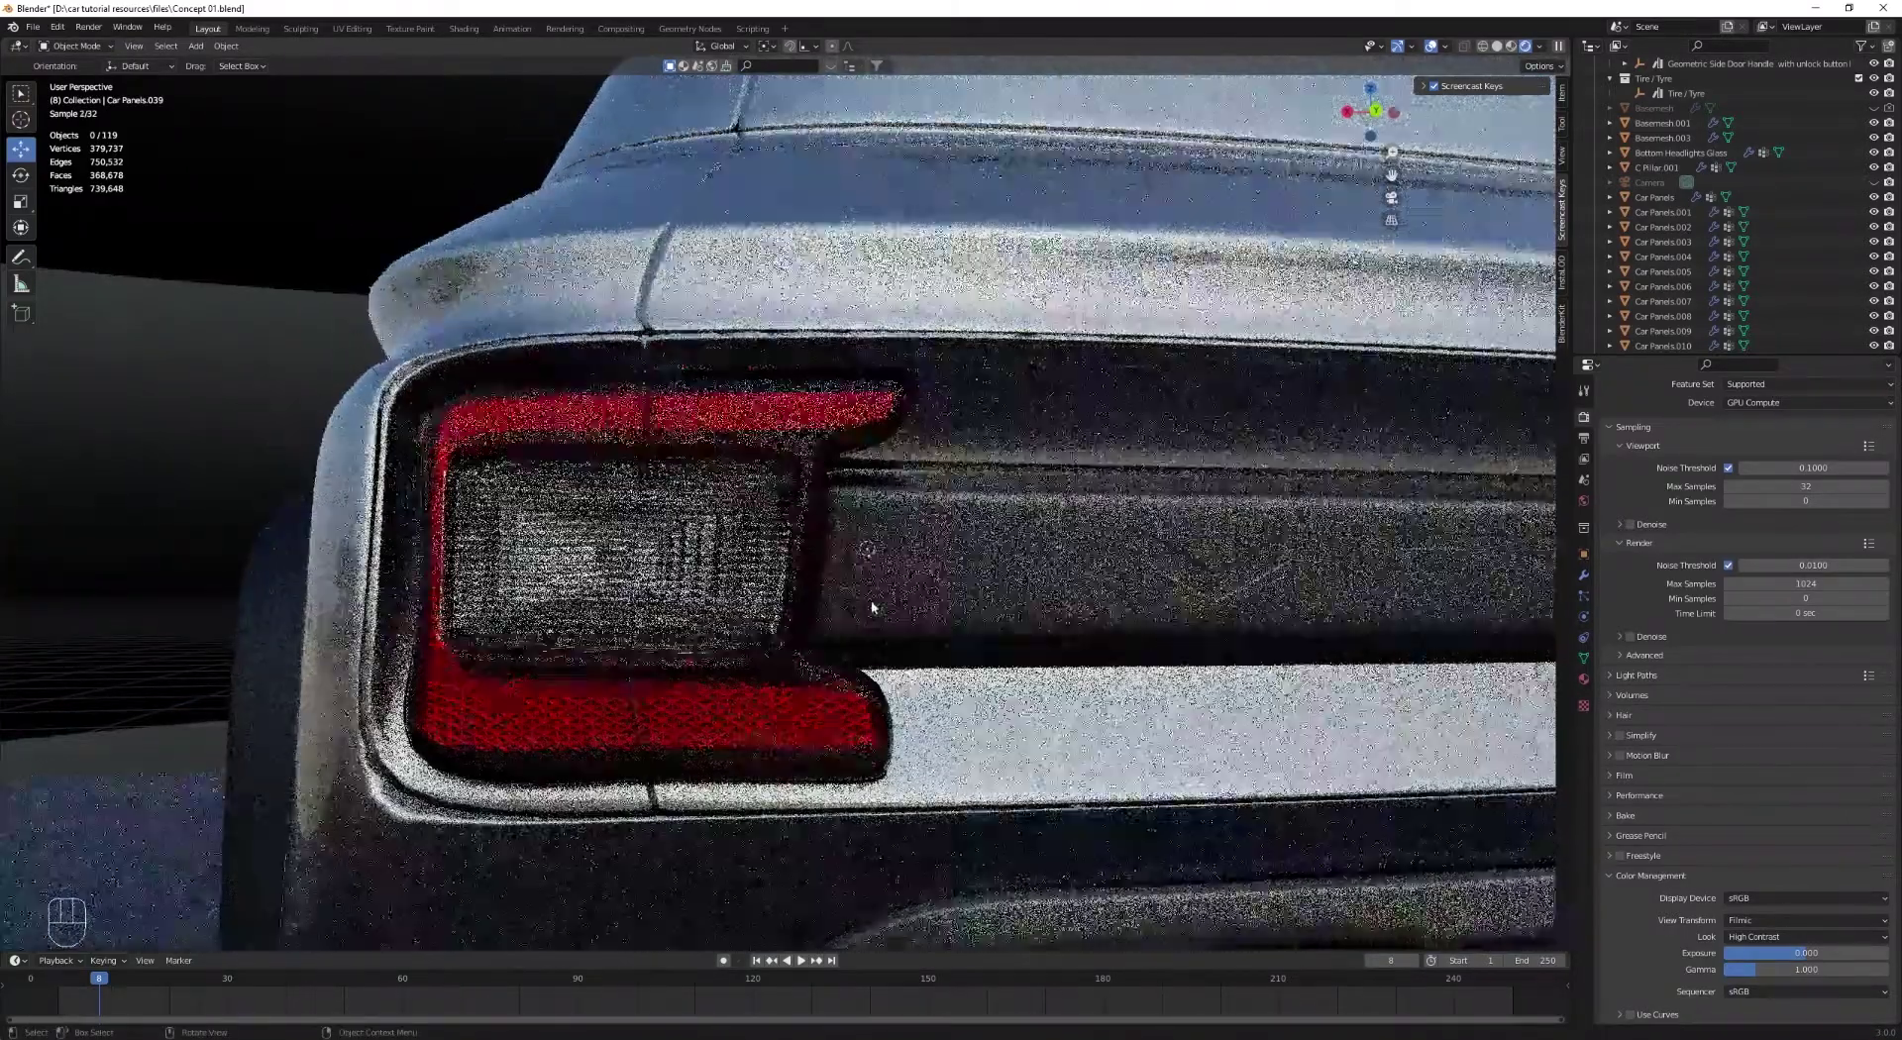
click(622, 564)
click(622, 563)
key(z)
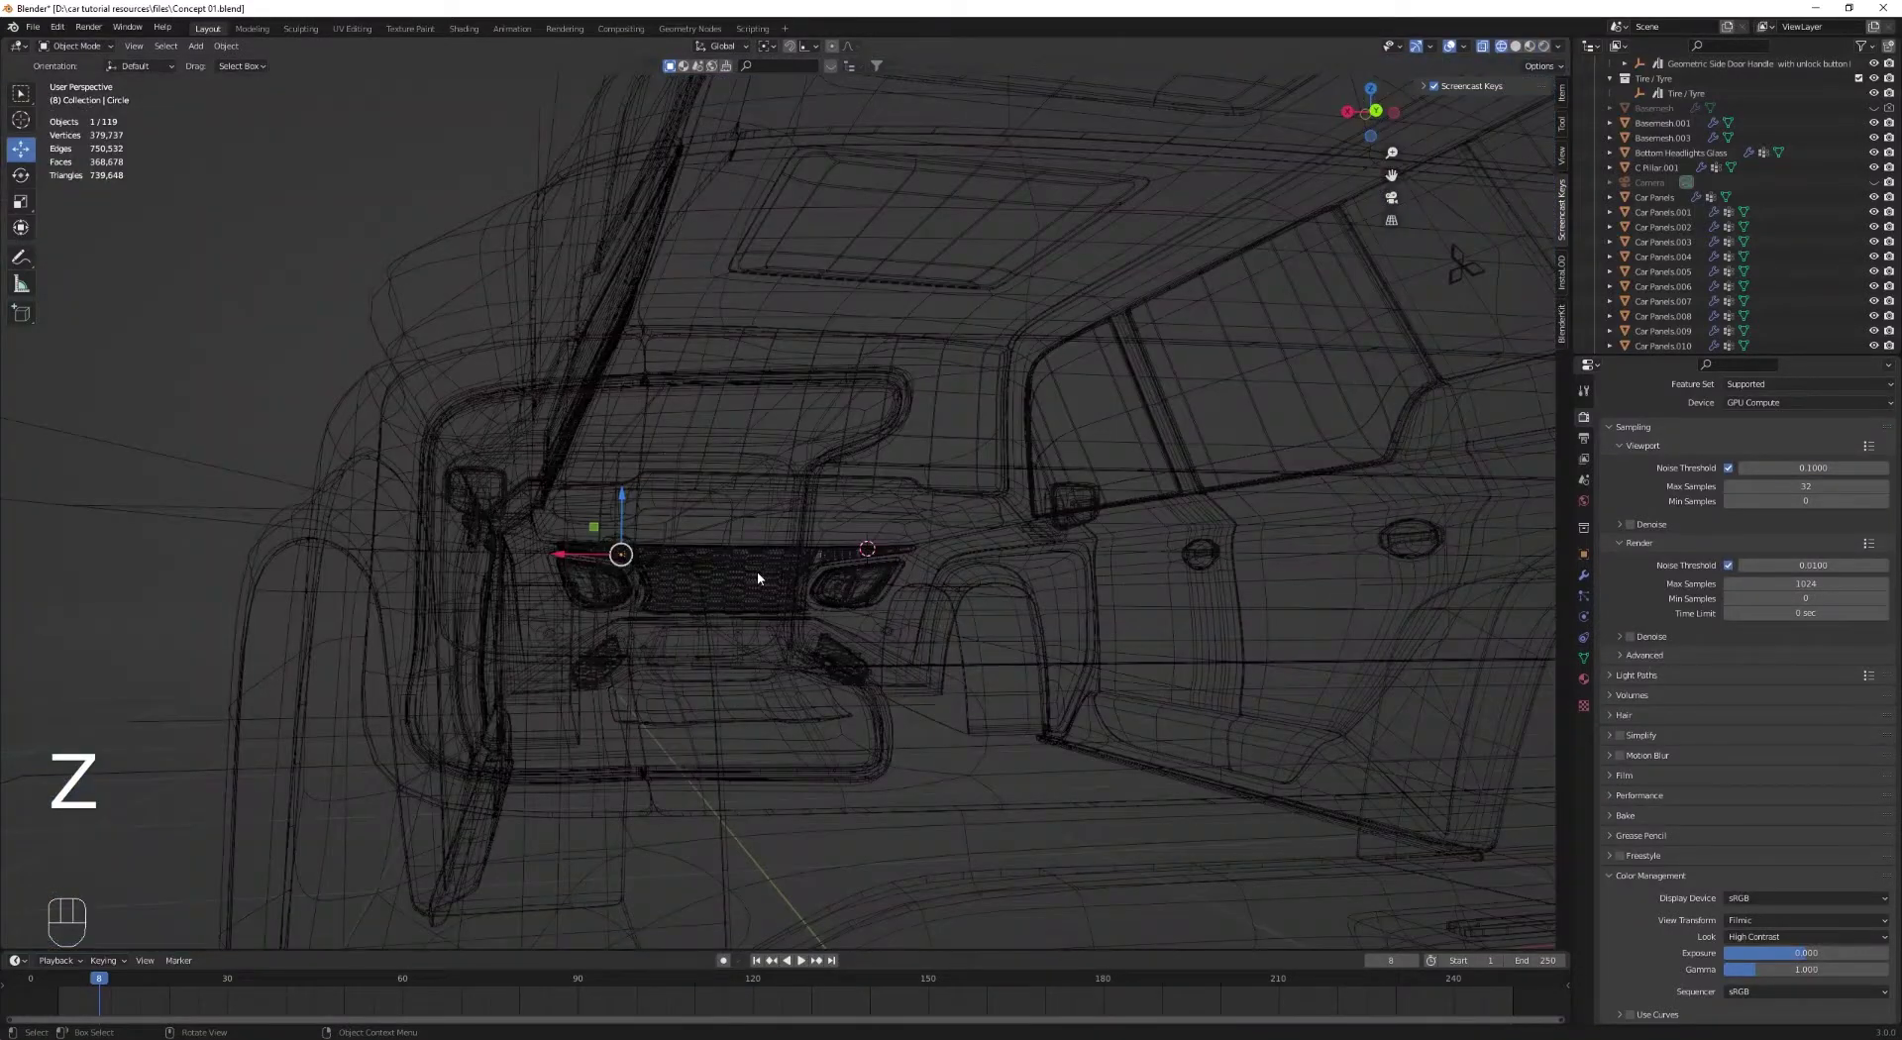
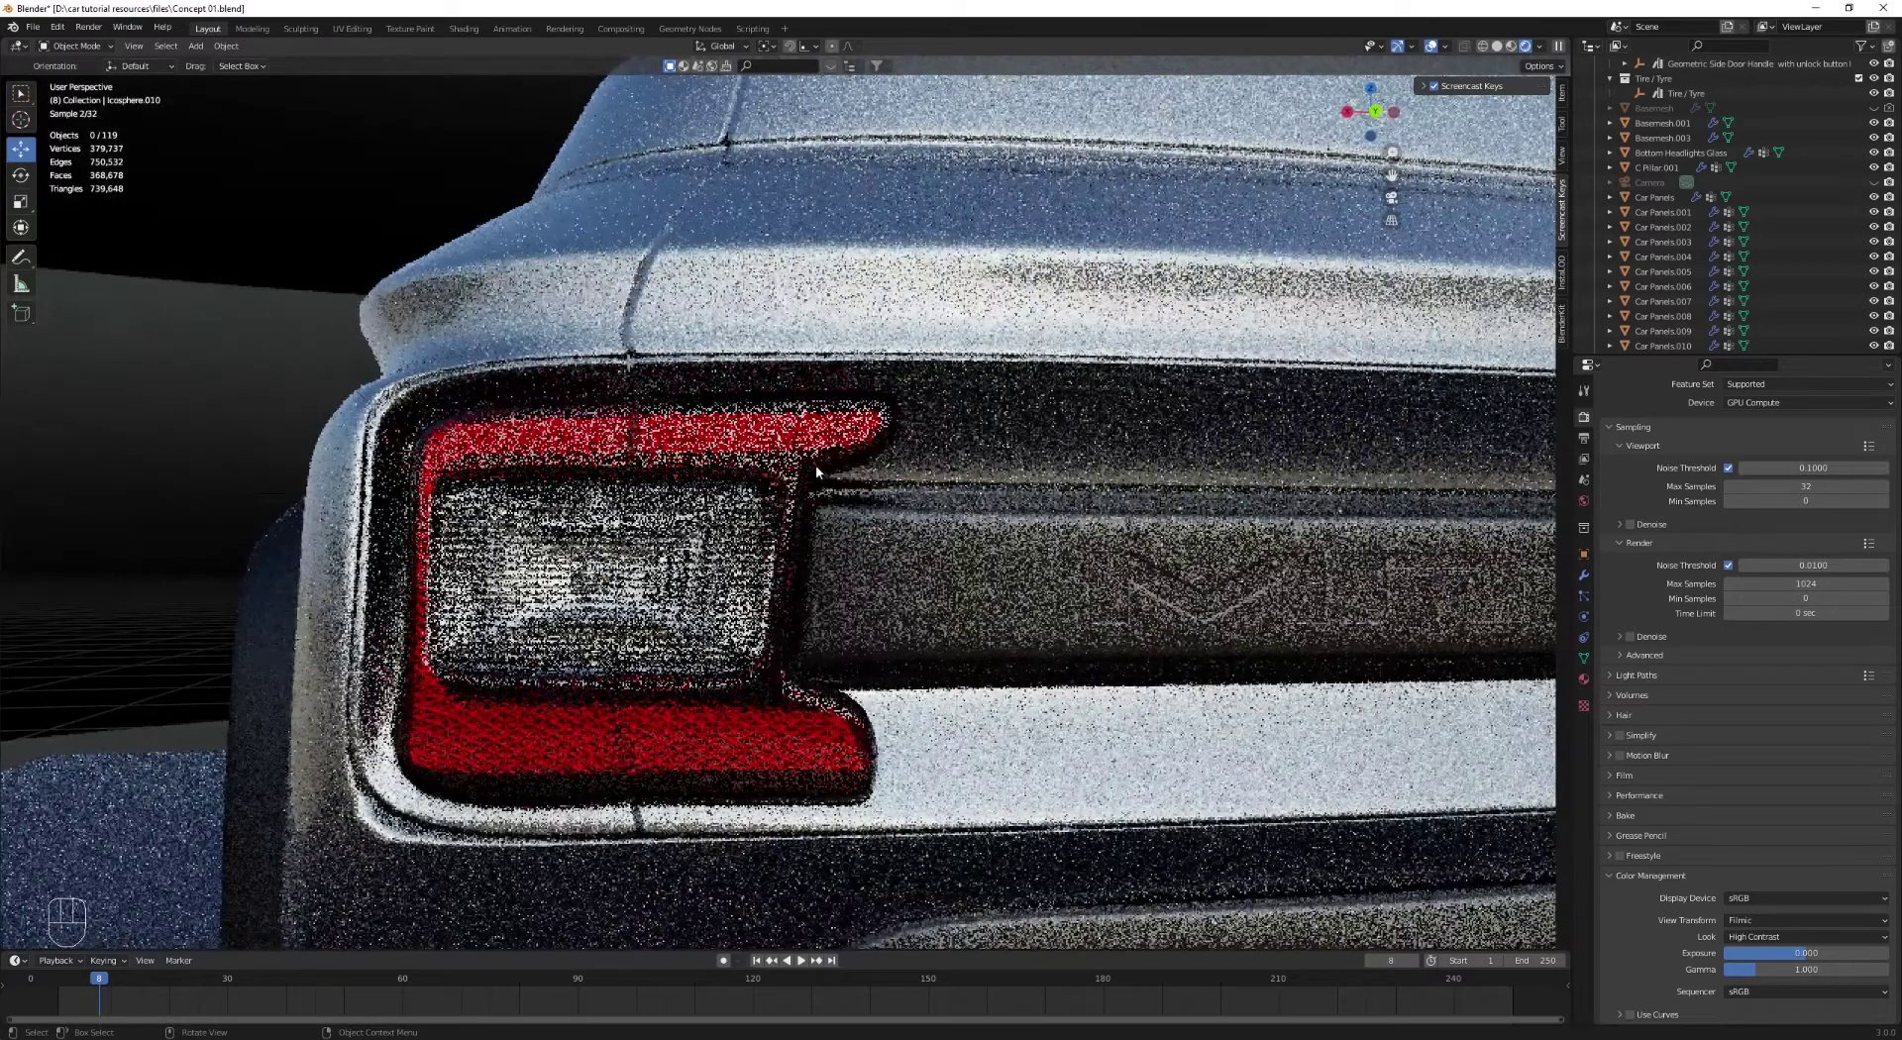
middle_click(827, 537)
key(z)
Step: Orbit around the rear and box-select the tail-light trim pieces in wireframe
middle_click(839, 588)
drag(1065, 666, 724, 510)
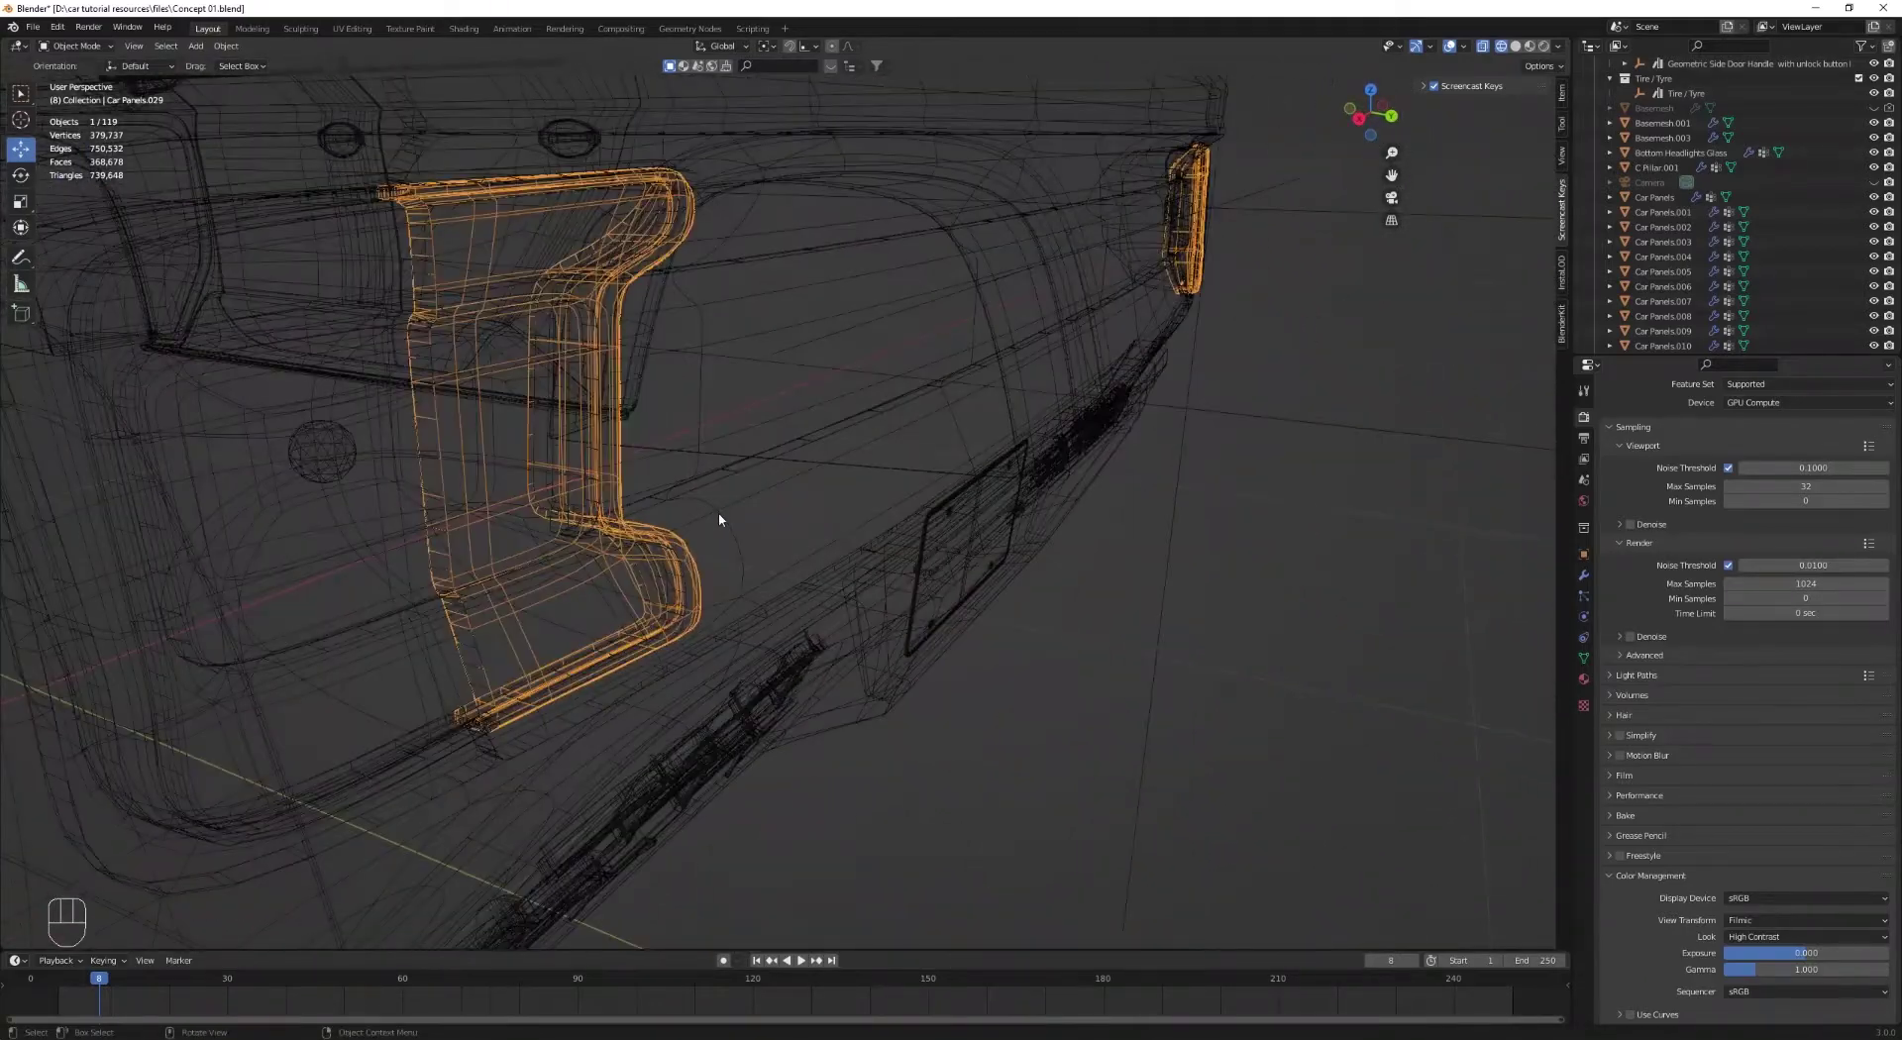
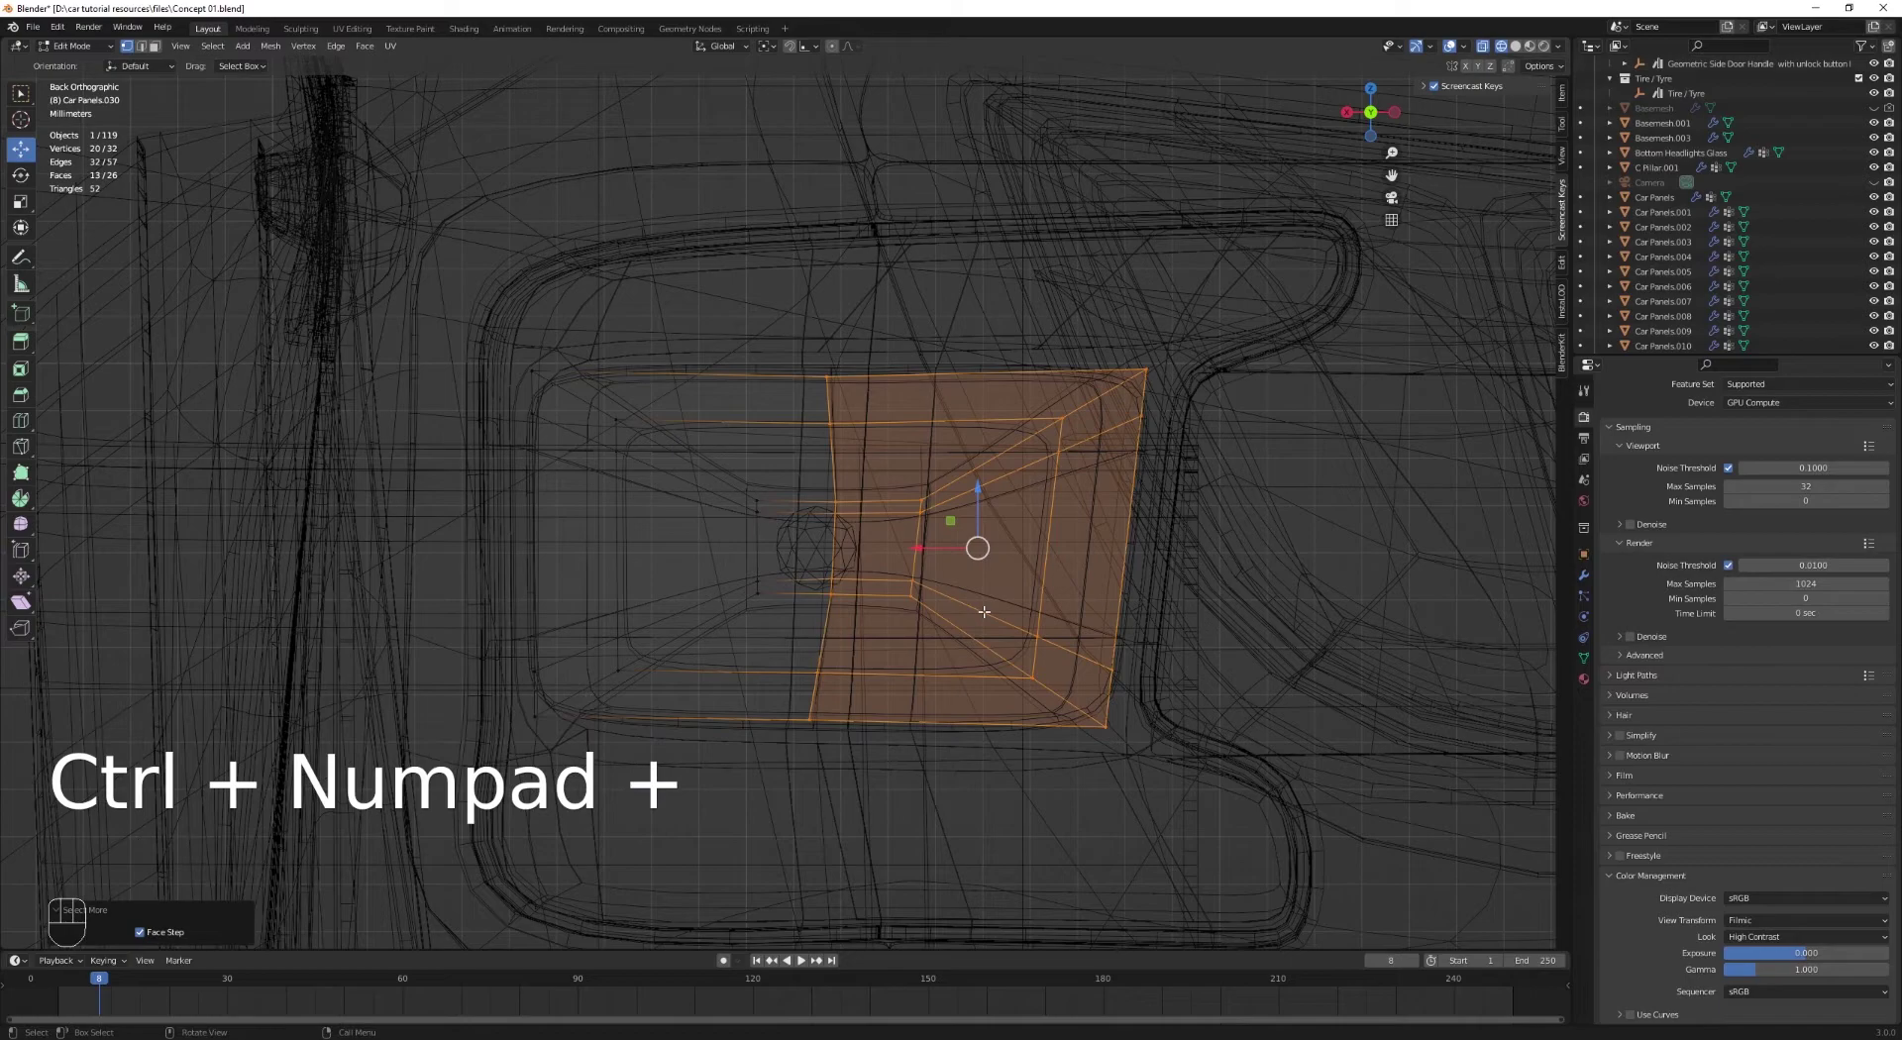
Step: View the panel straight from behind and edge-slide the loop beside the gap into line
key(z)
key(z)
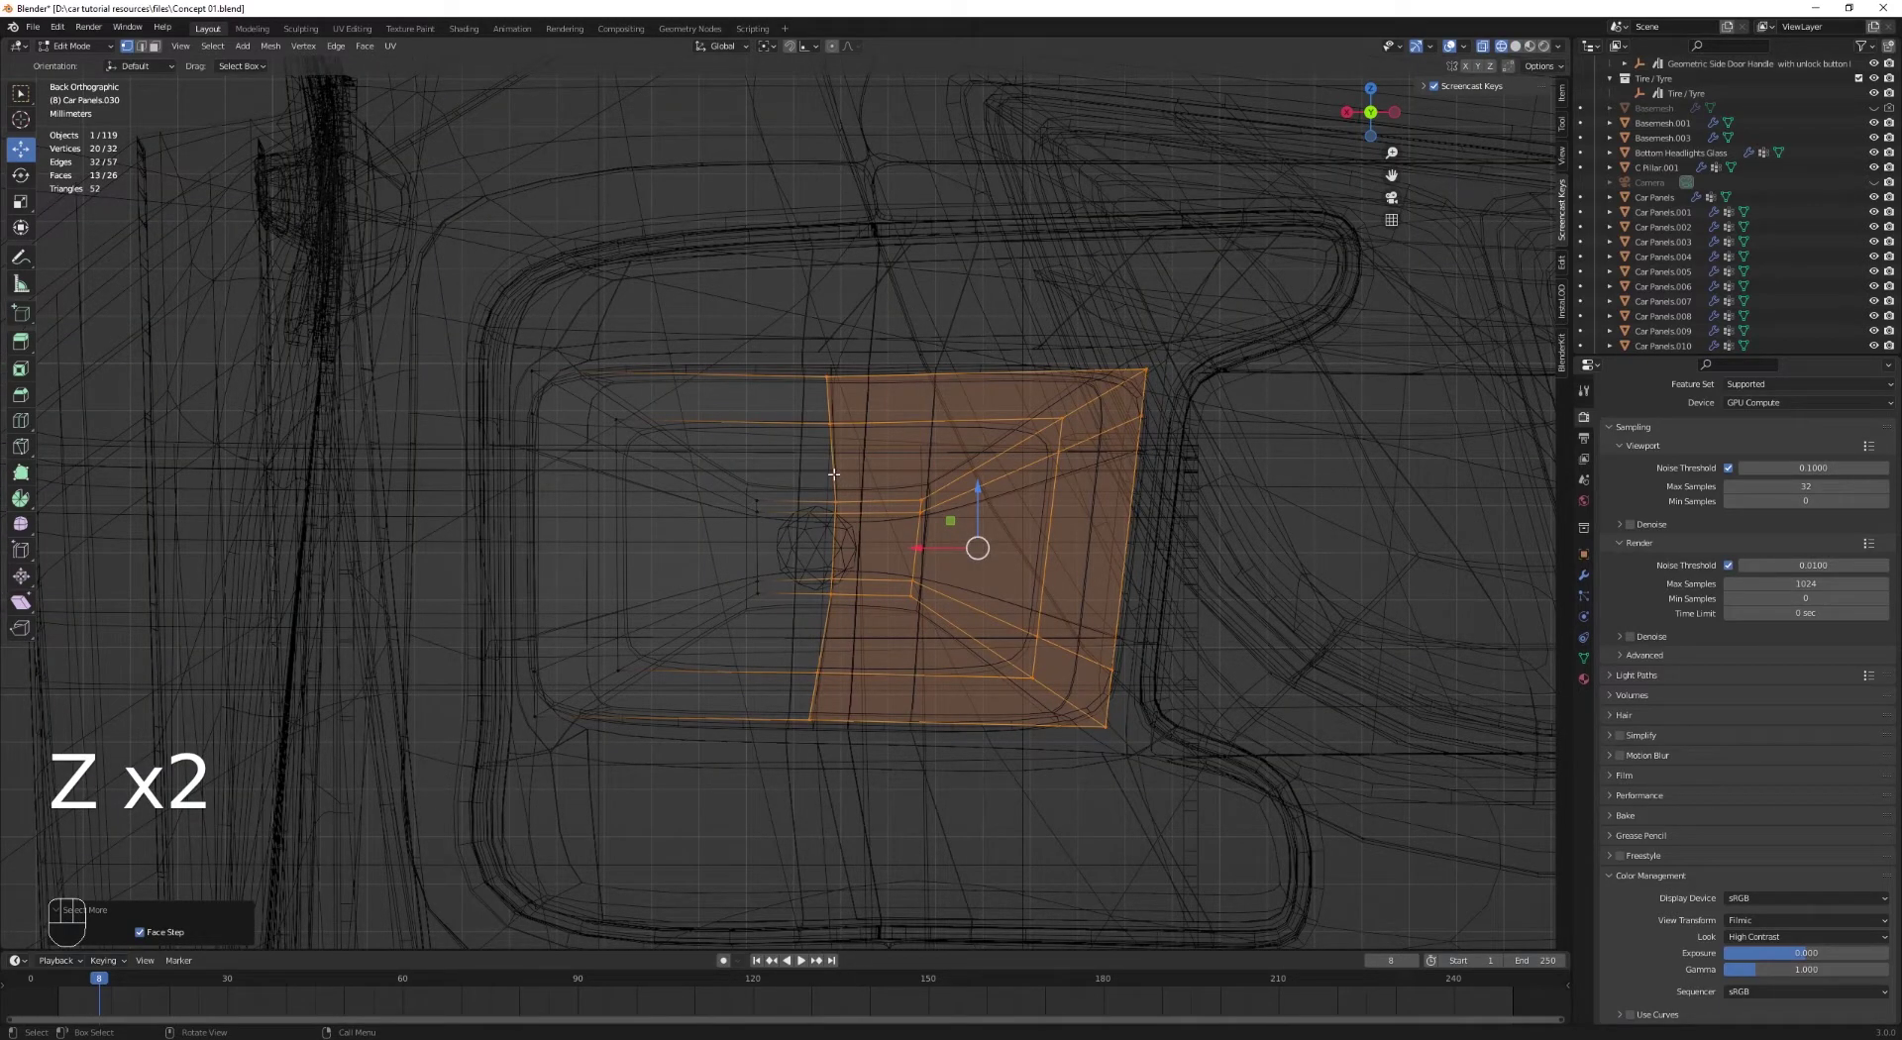
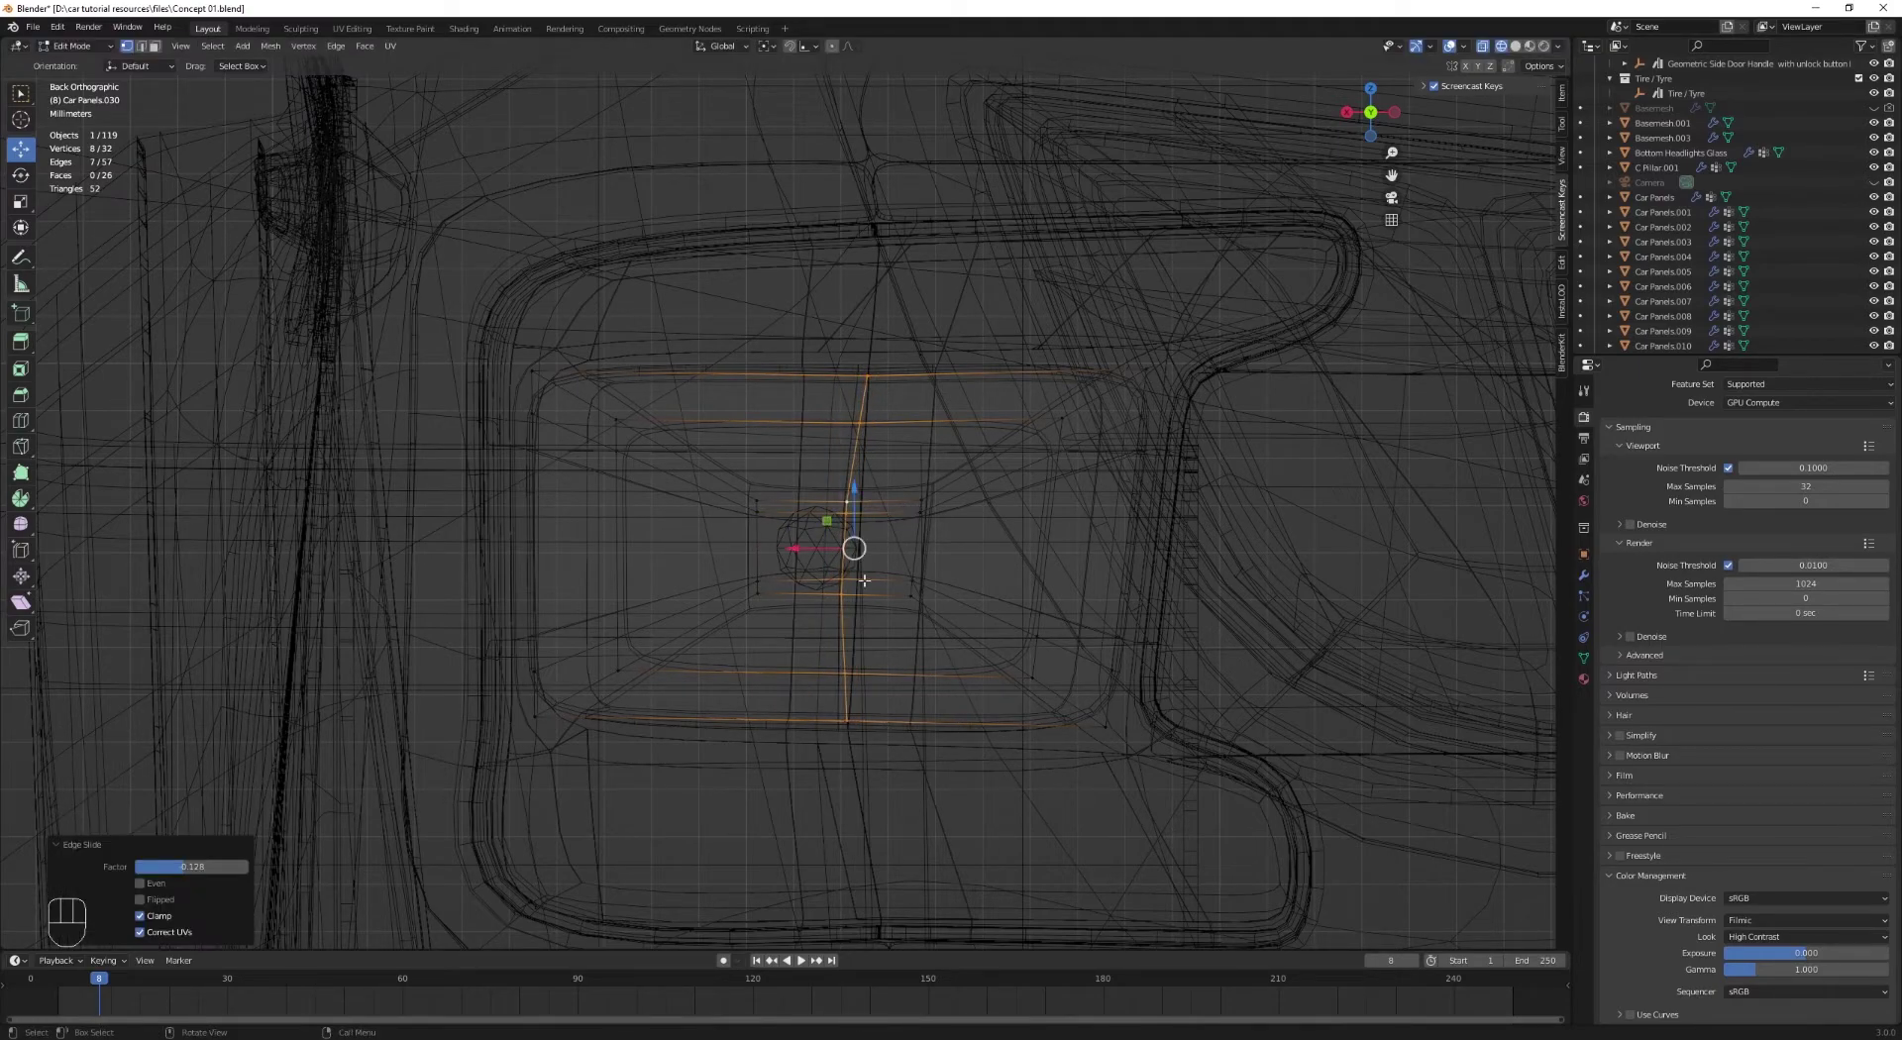
key(c)
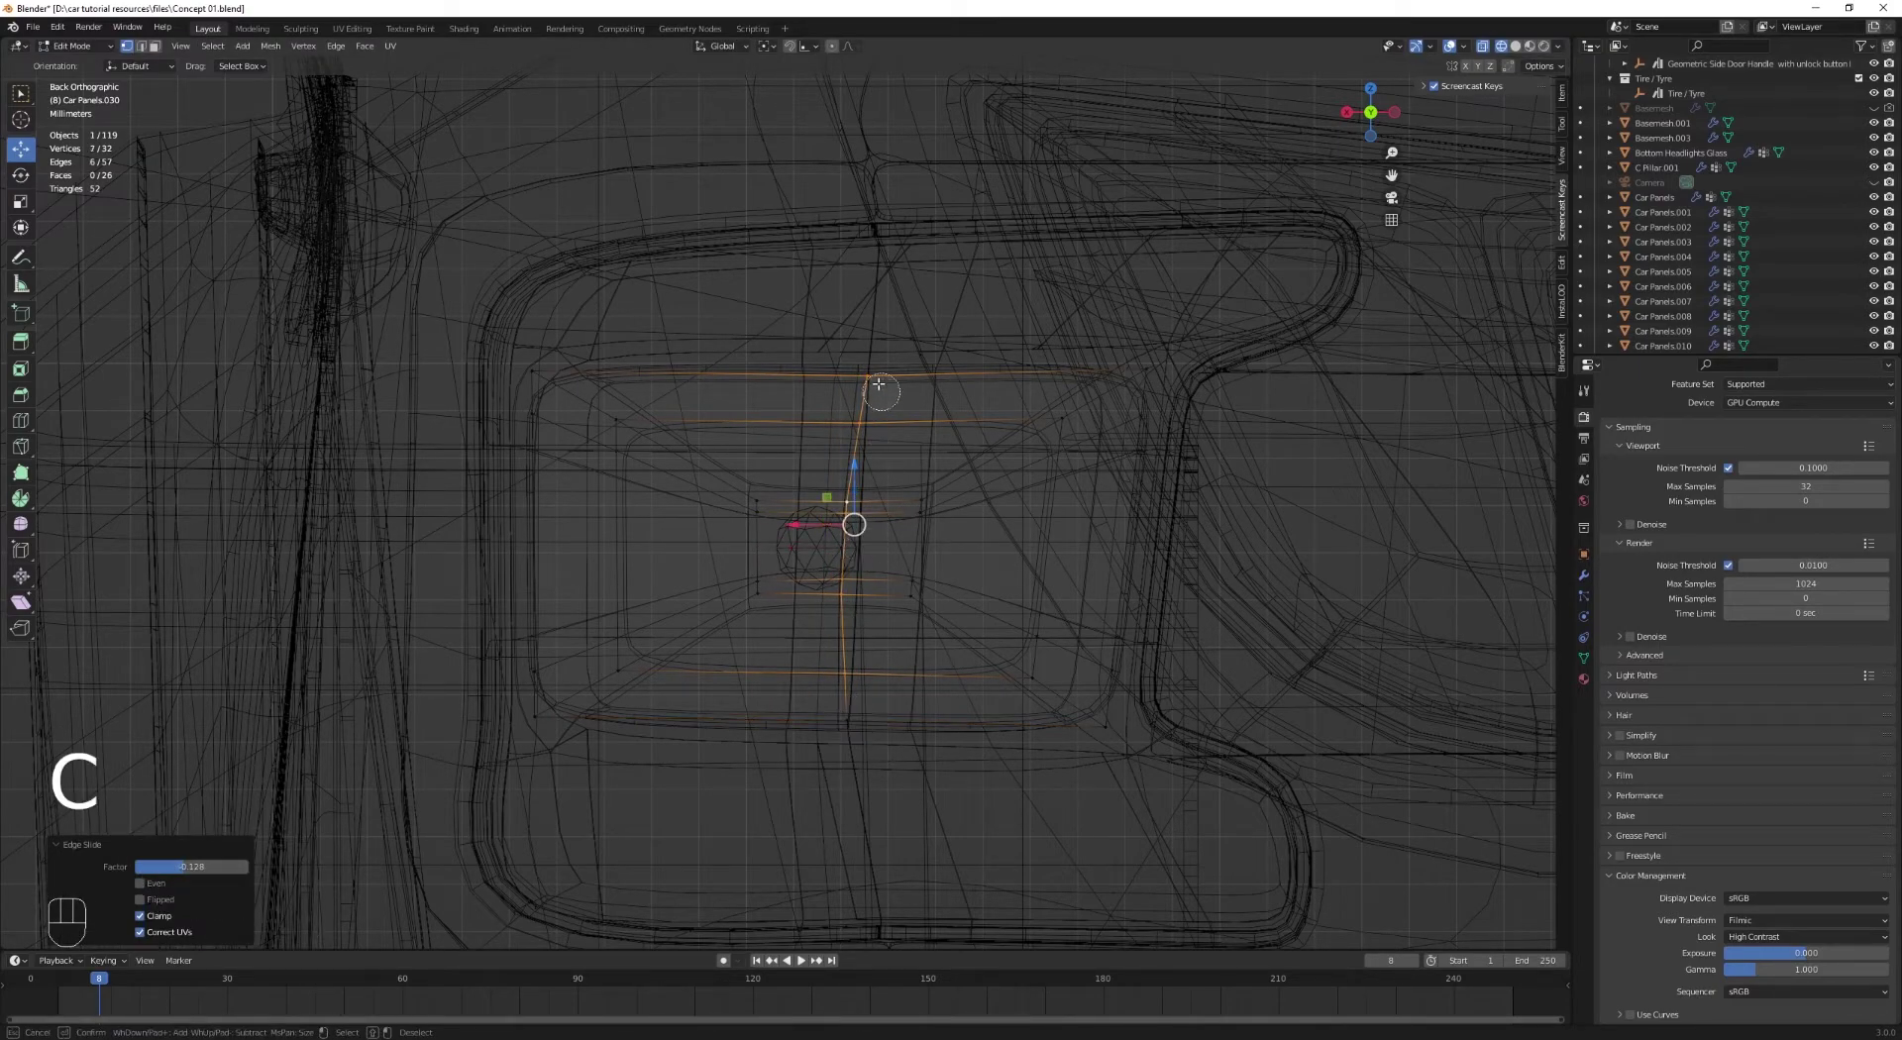
key(g)
key(c)
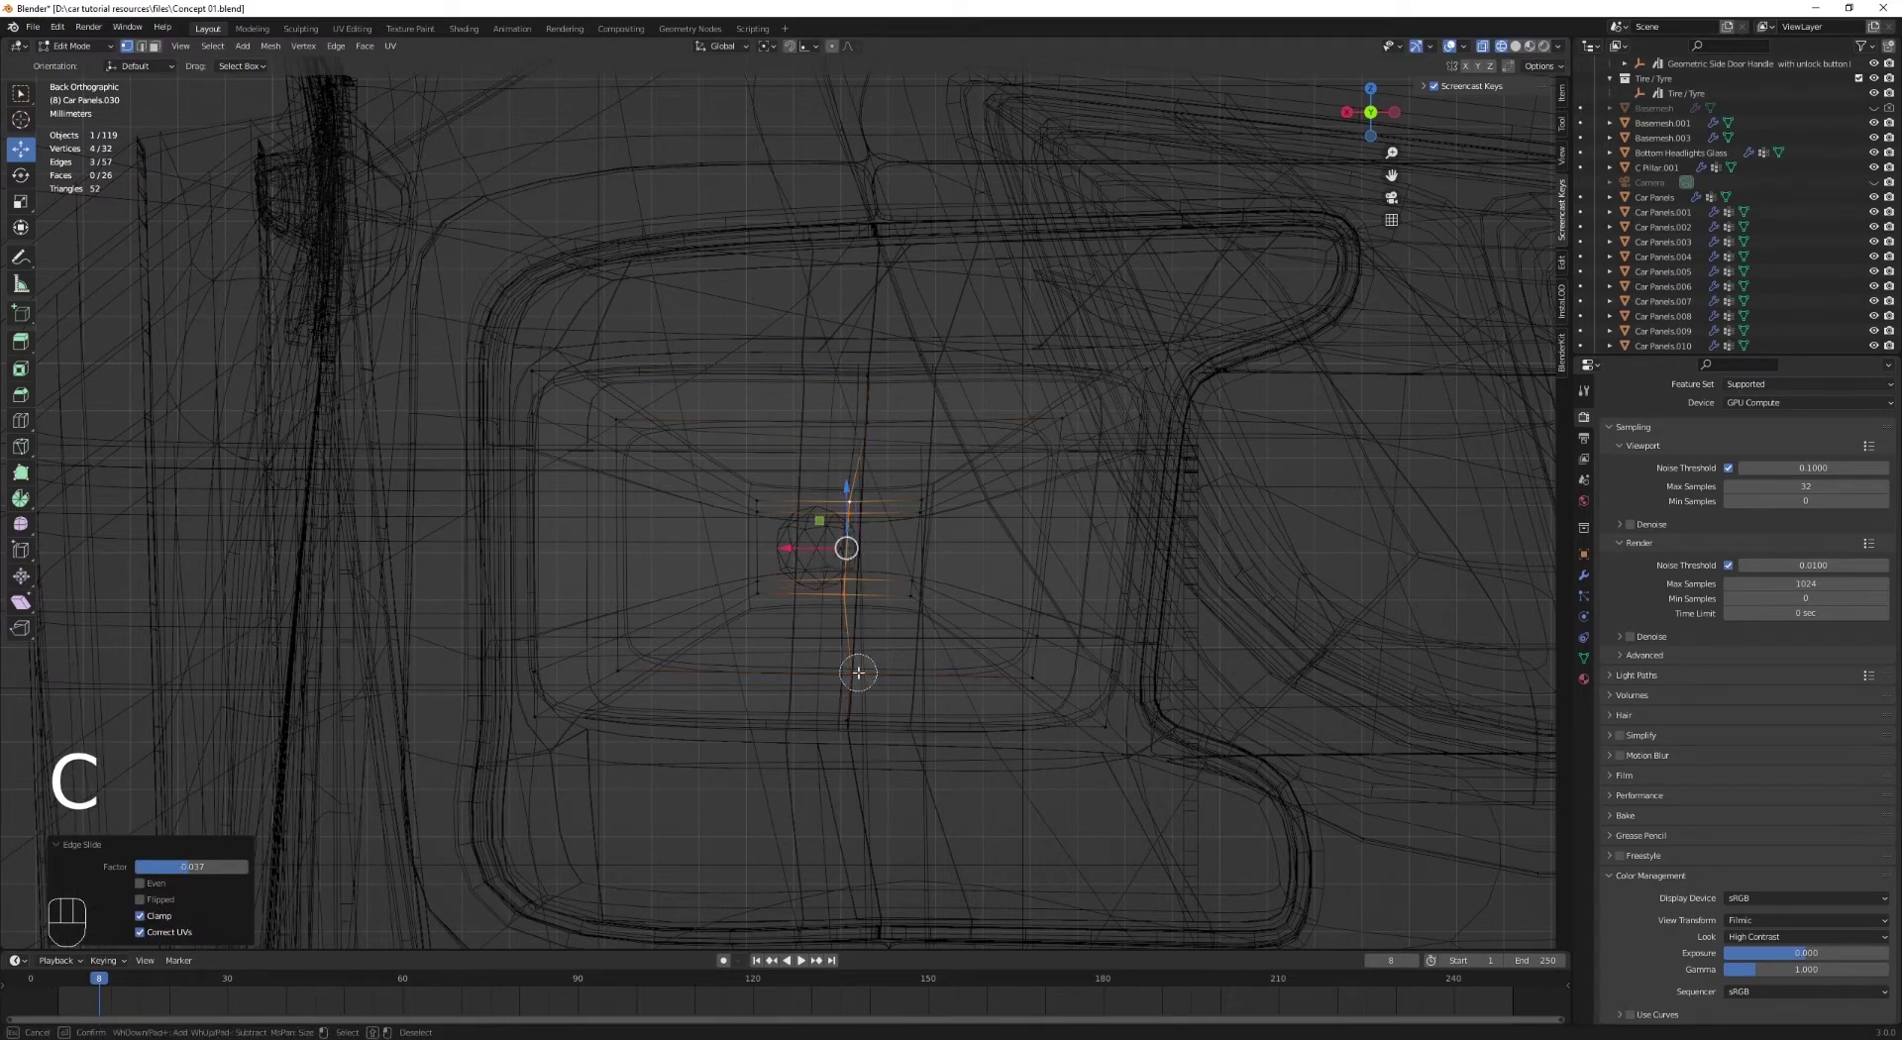
key(g)
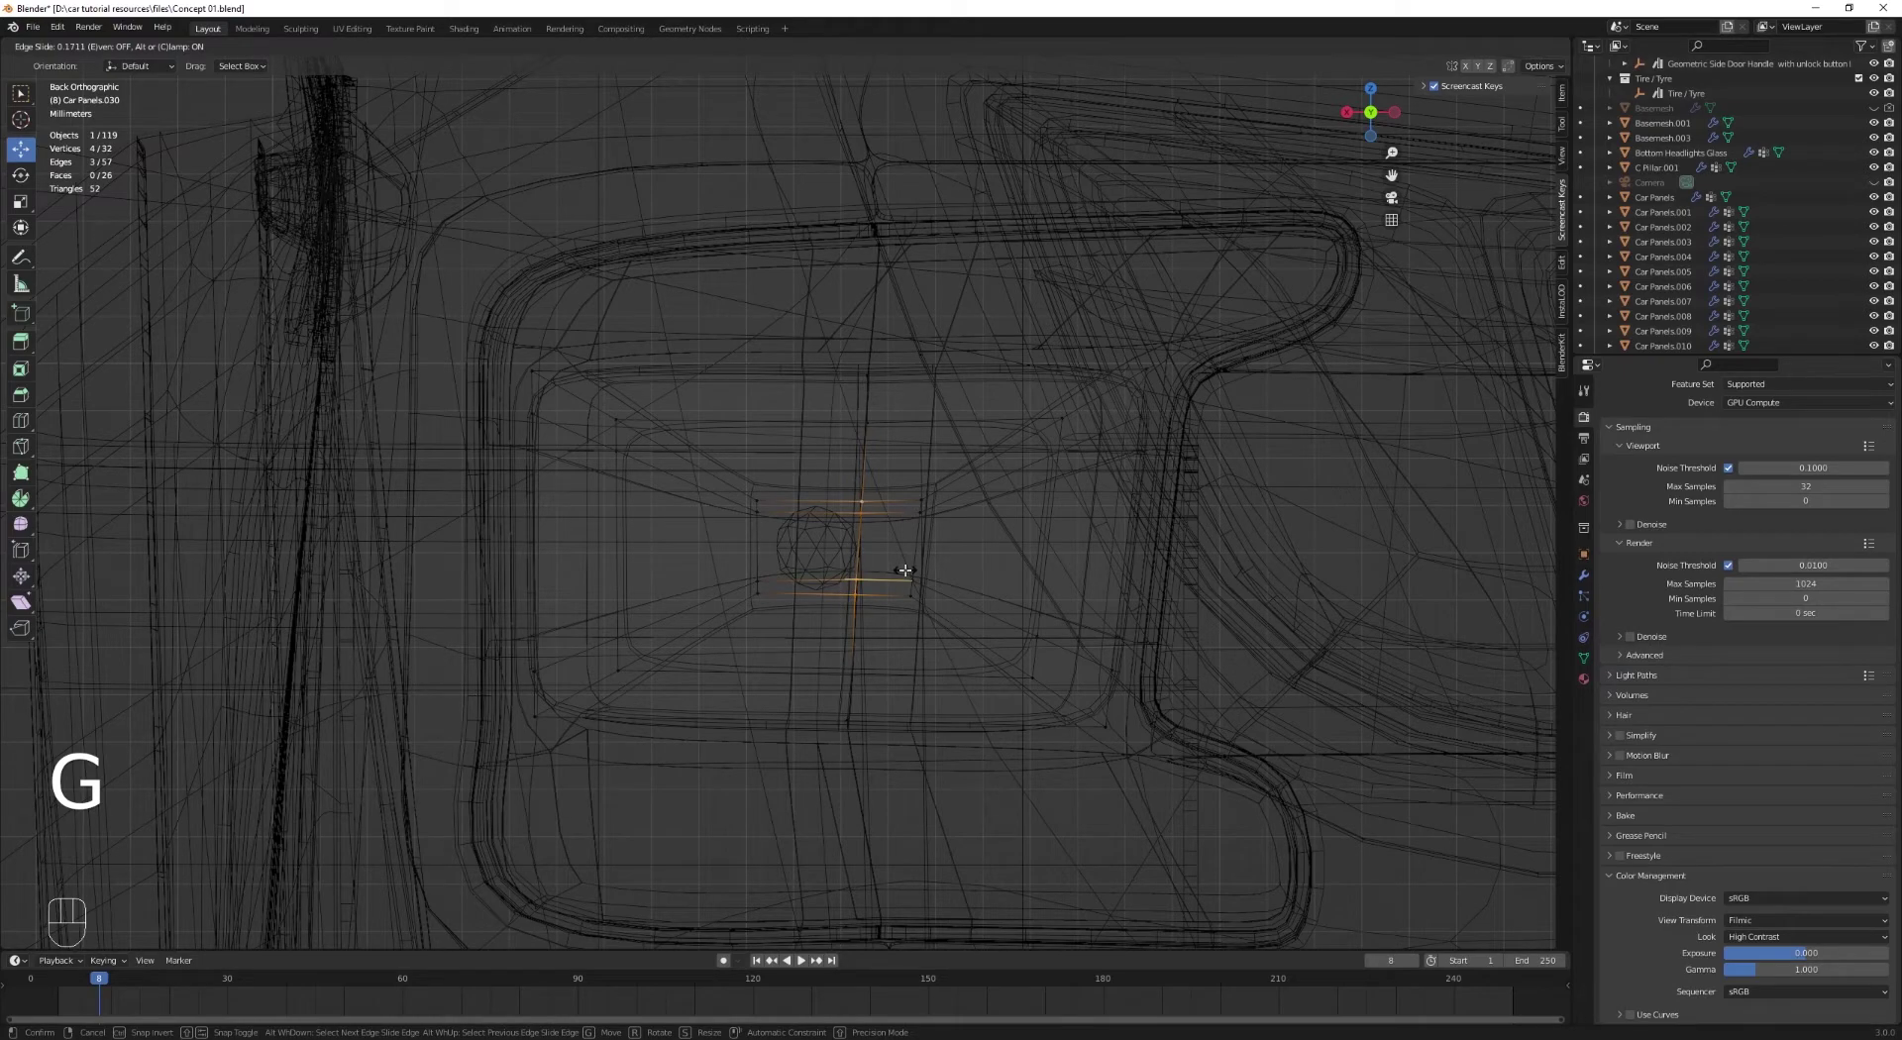
key(a)
Step: Add loop cuts (Ctrl+R) across the panel mesh near the gap
key(3)
key(1)
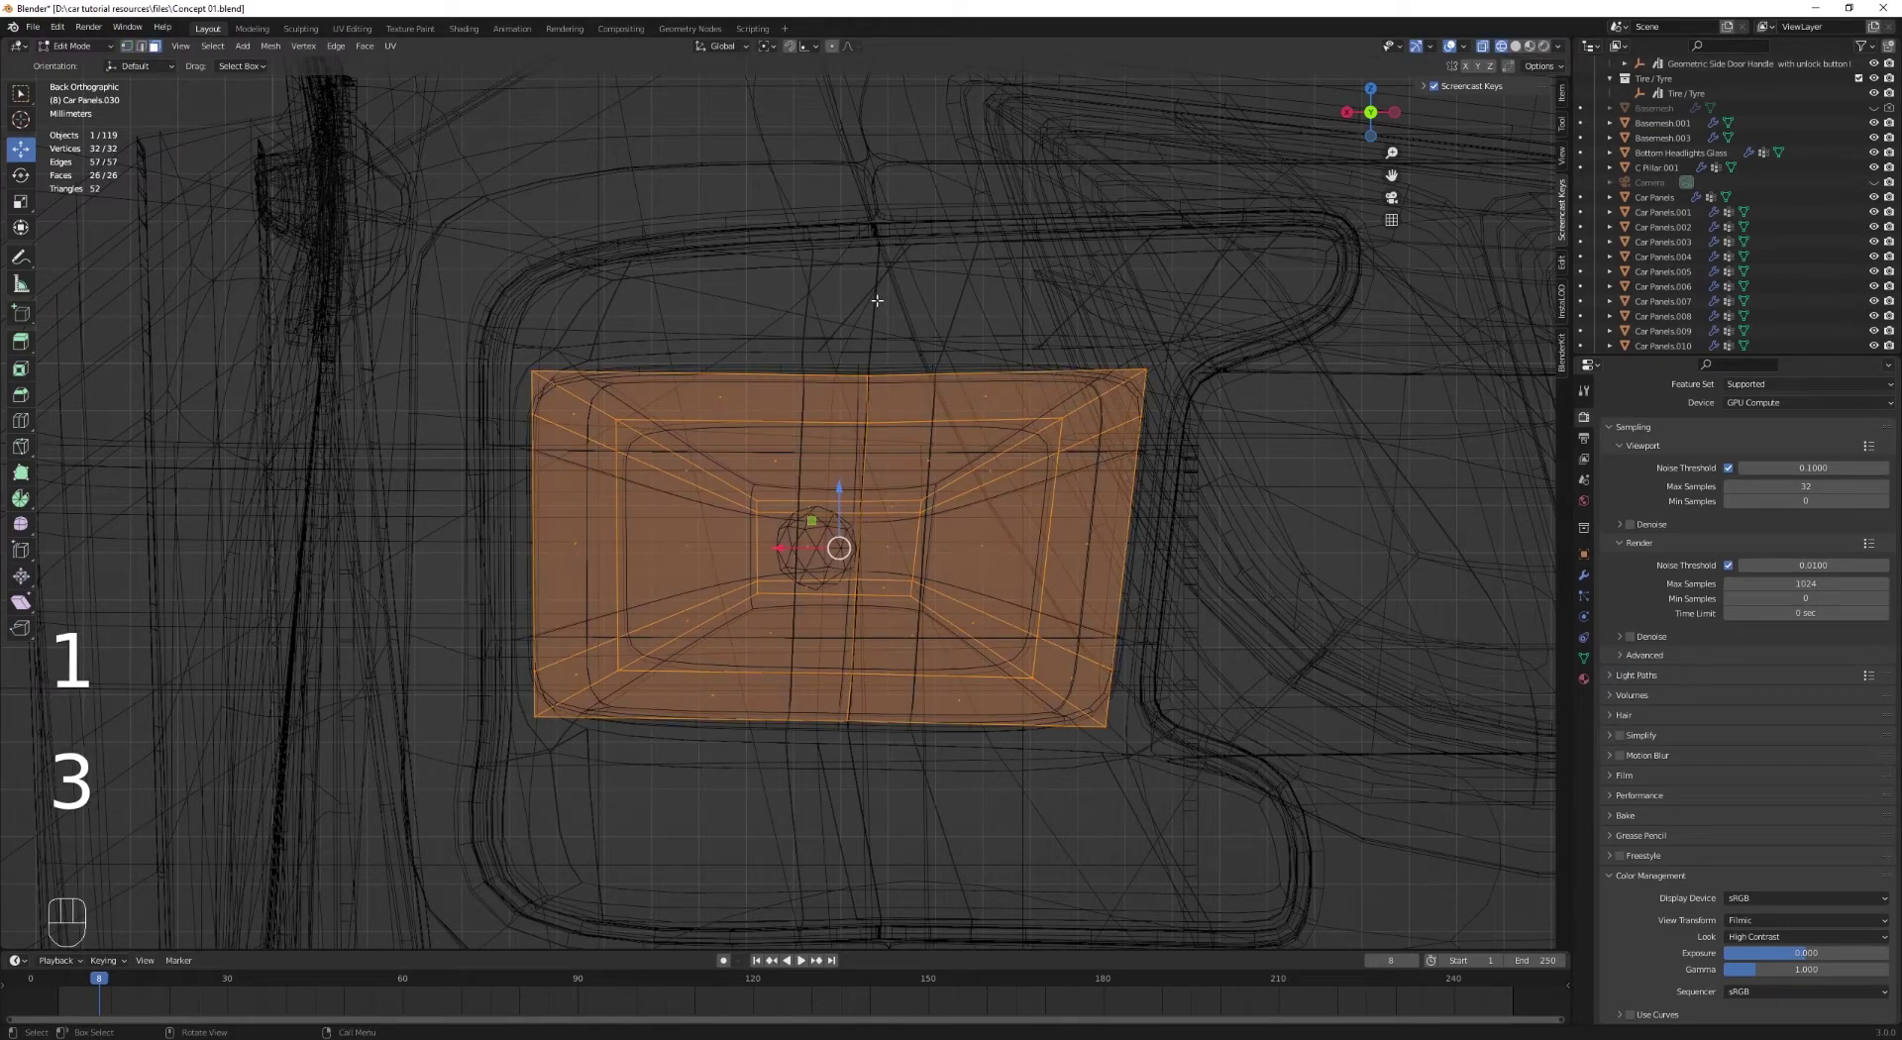
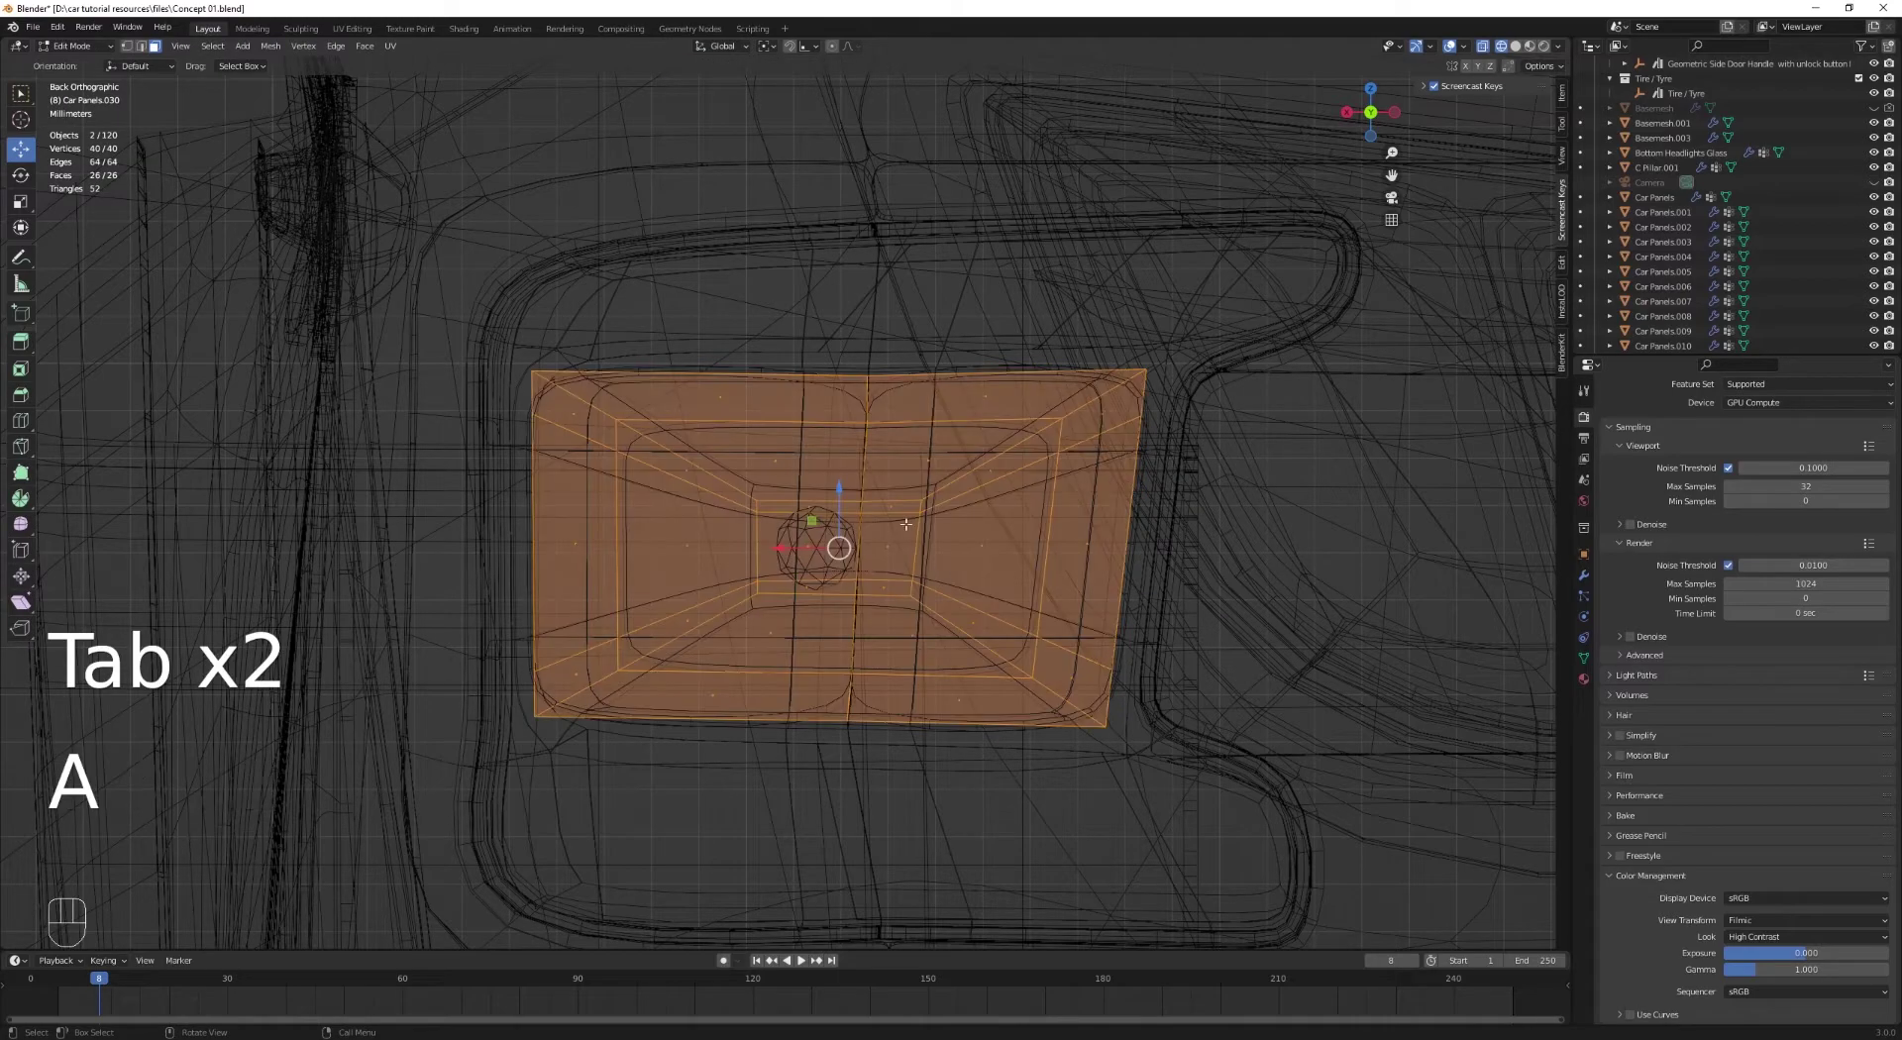
key(ctrl+r)
key(a)
key(ctrl+r)
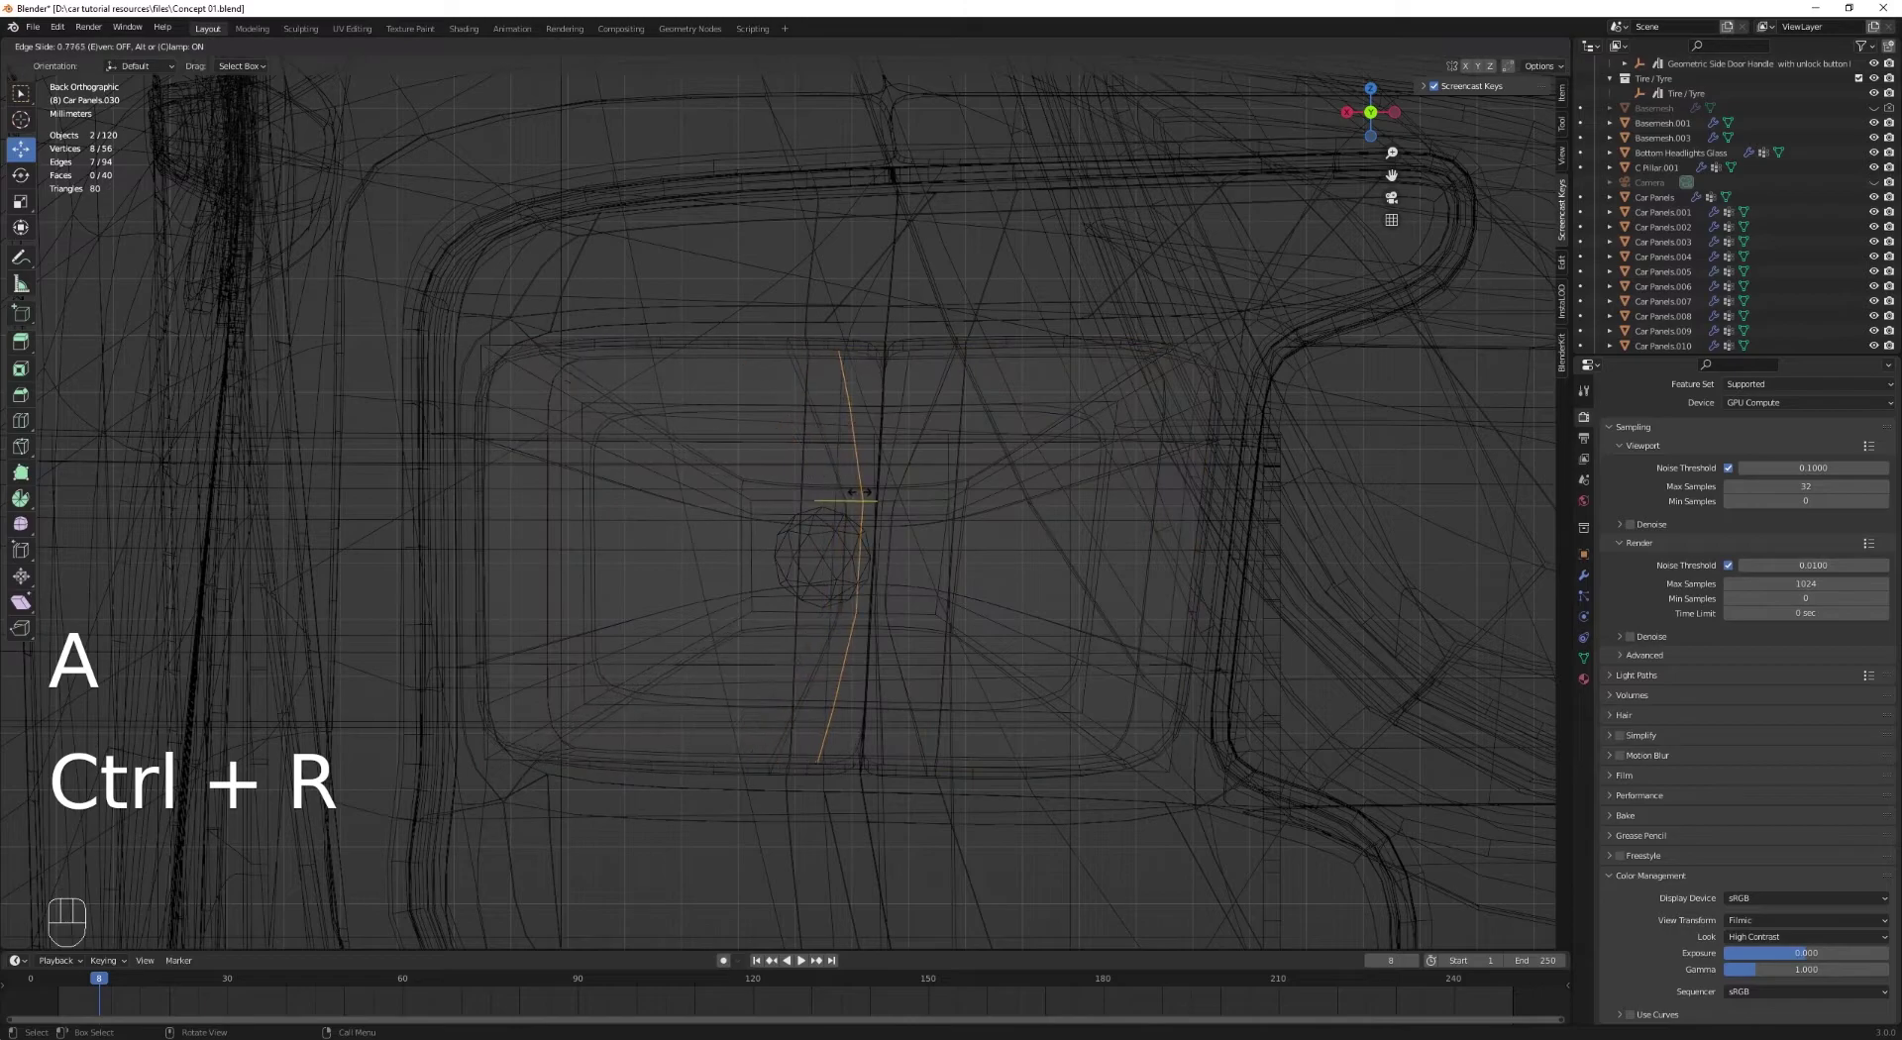
Step: Isolate the separated Car Panels.040 piece in local view and settle the straightened loop position
key(Tab)
key(z)
key(/)
drag(530, 560, 609, 590)
click(523, 646)
middle_click(533, 655)
drag(784, 569, 843, 565)
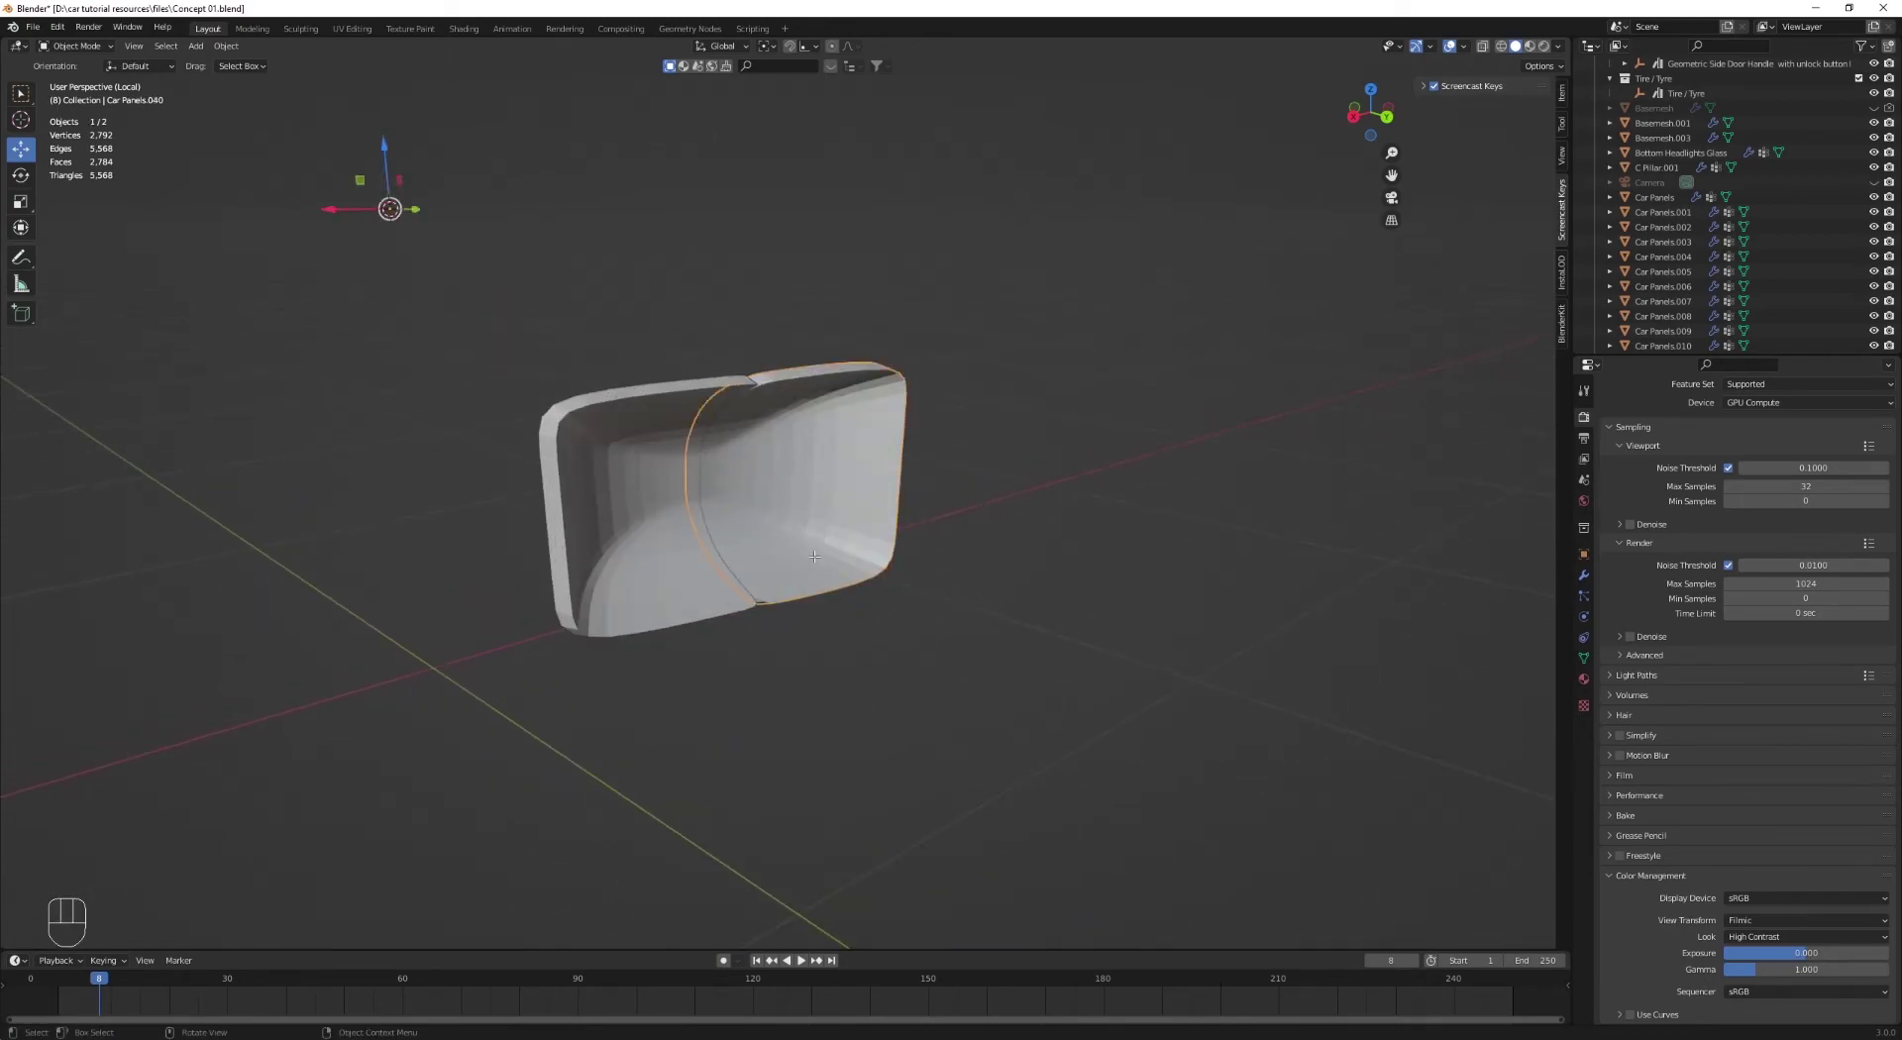
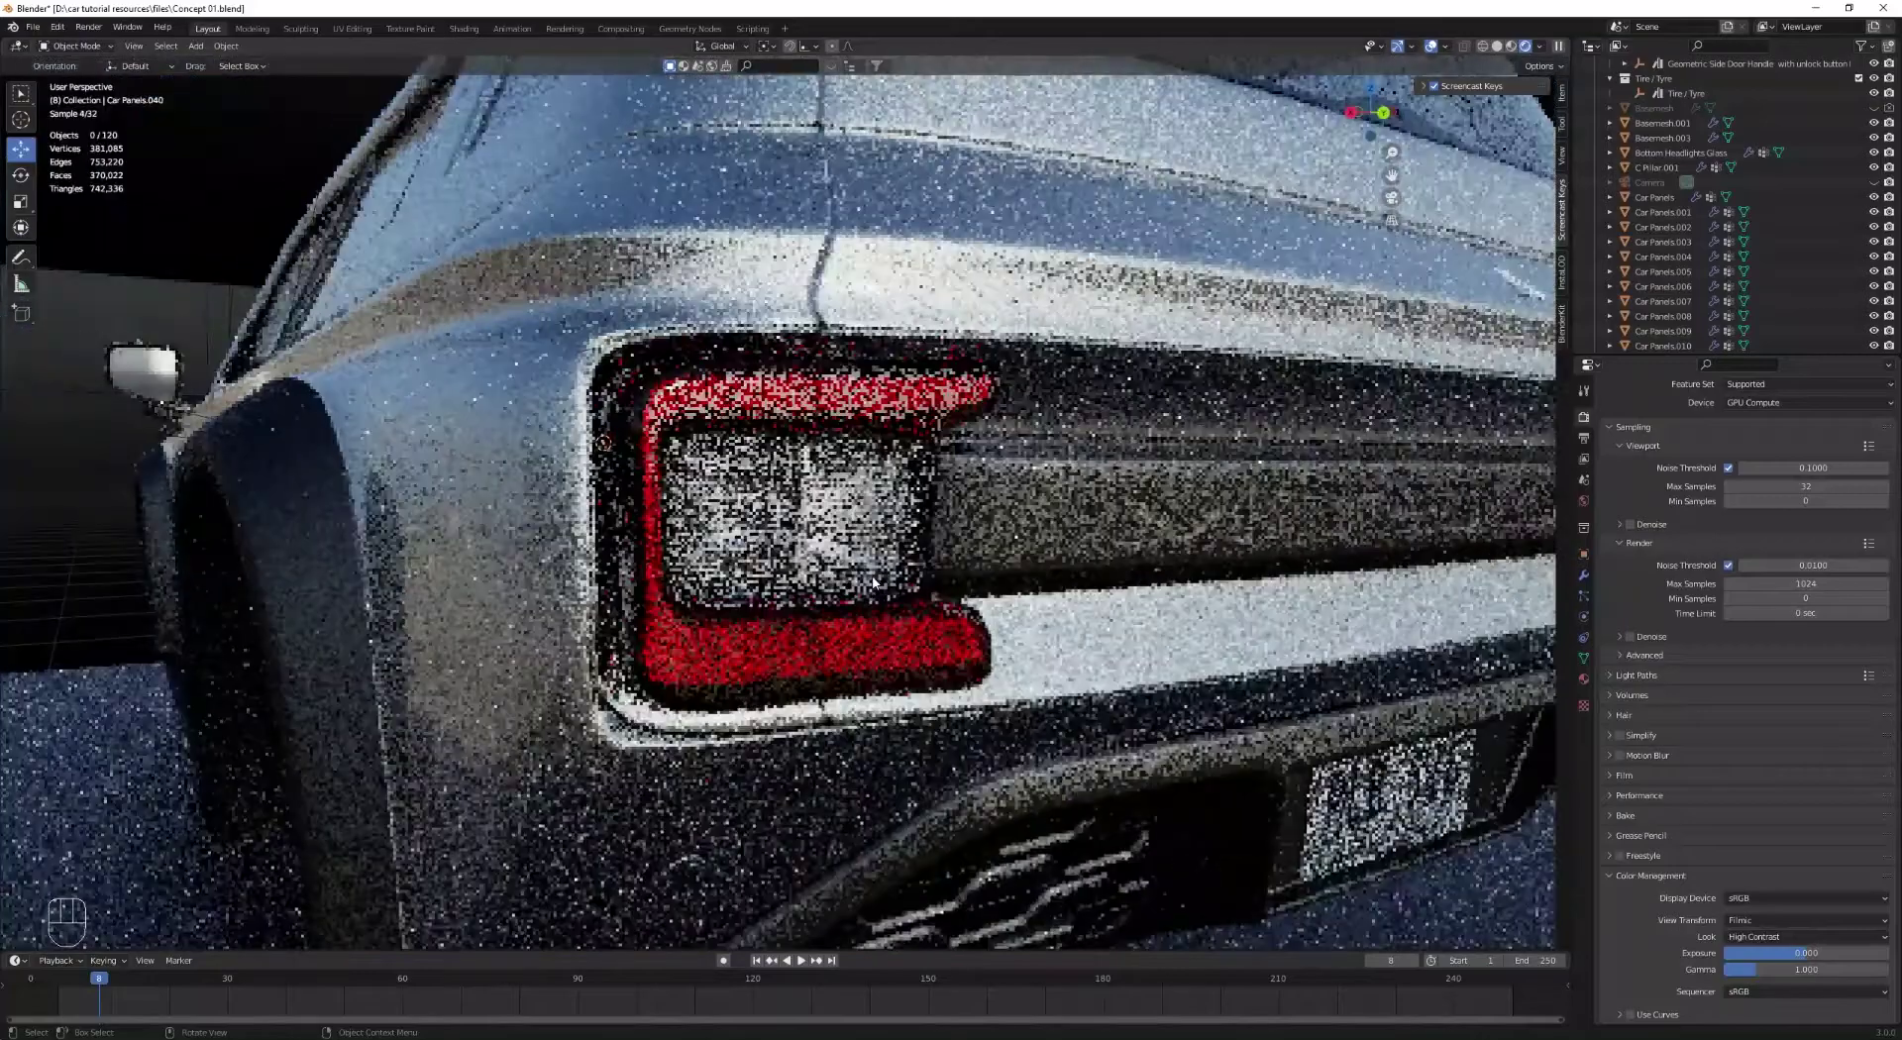
Step: Check the rear through the camera, then select the rear body panel by the license plate
key(KP_0)
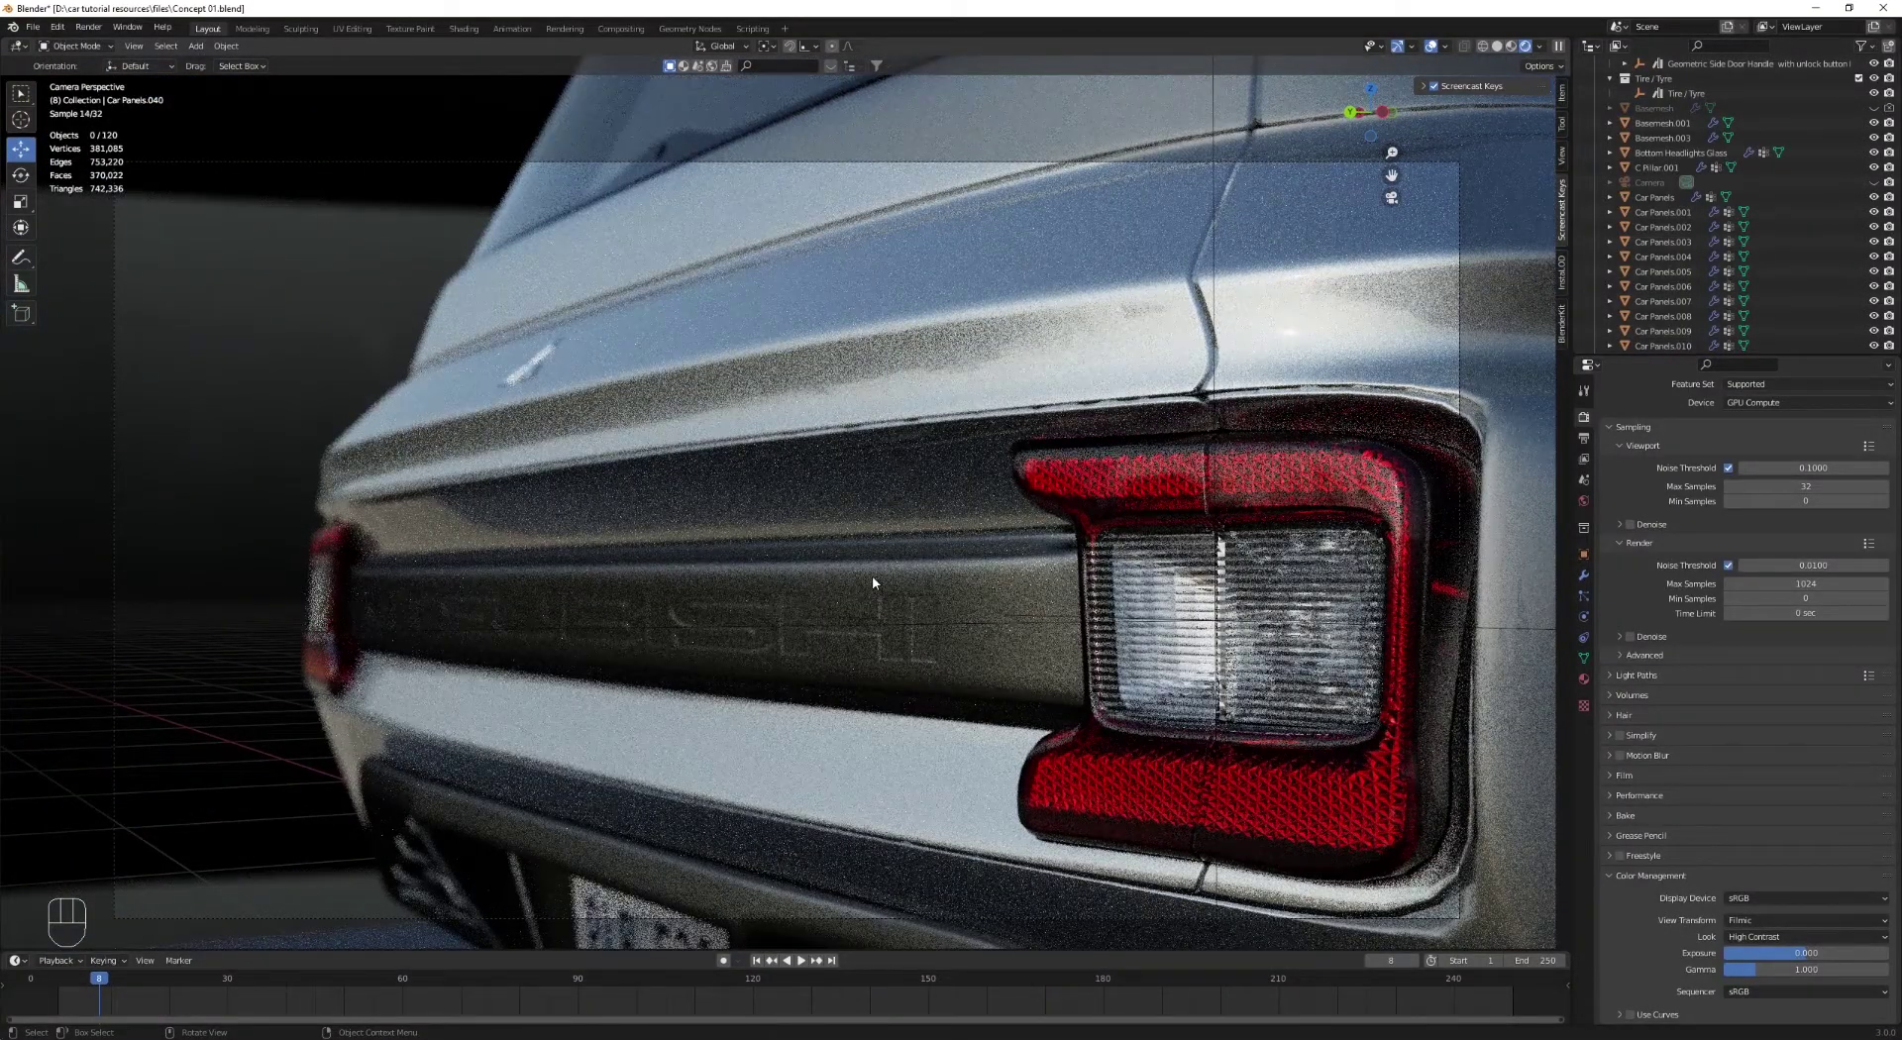
middle_click(687, 513)
middle_click(765, 531)
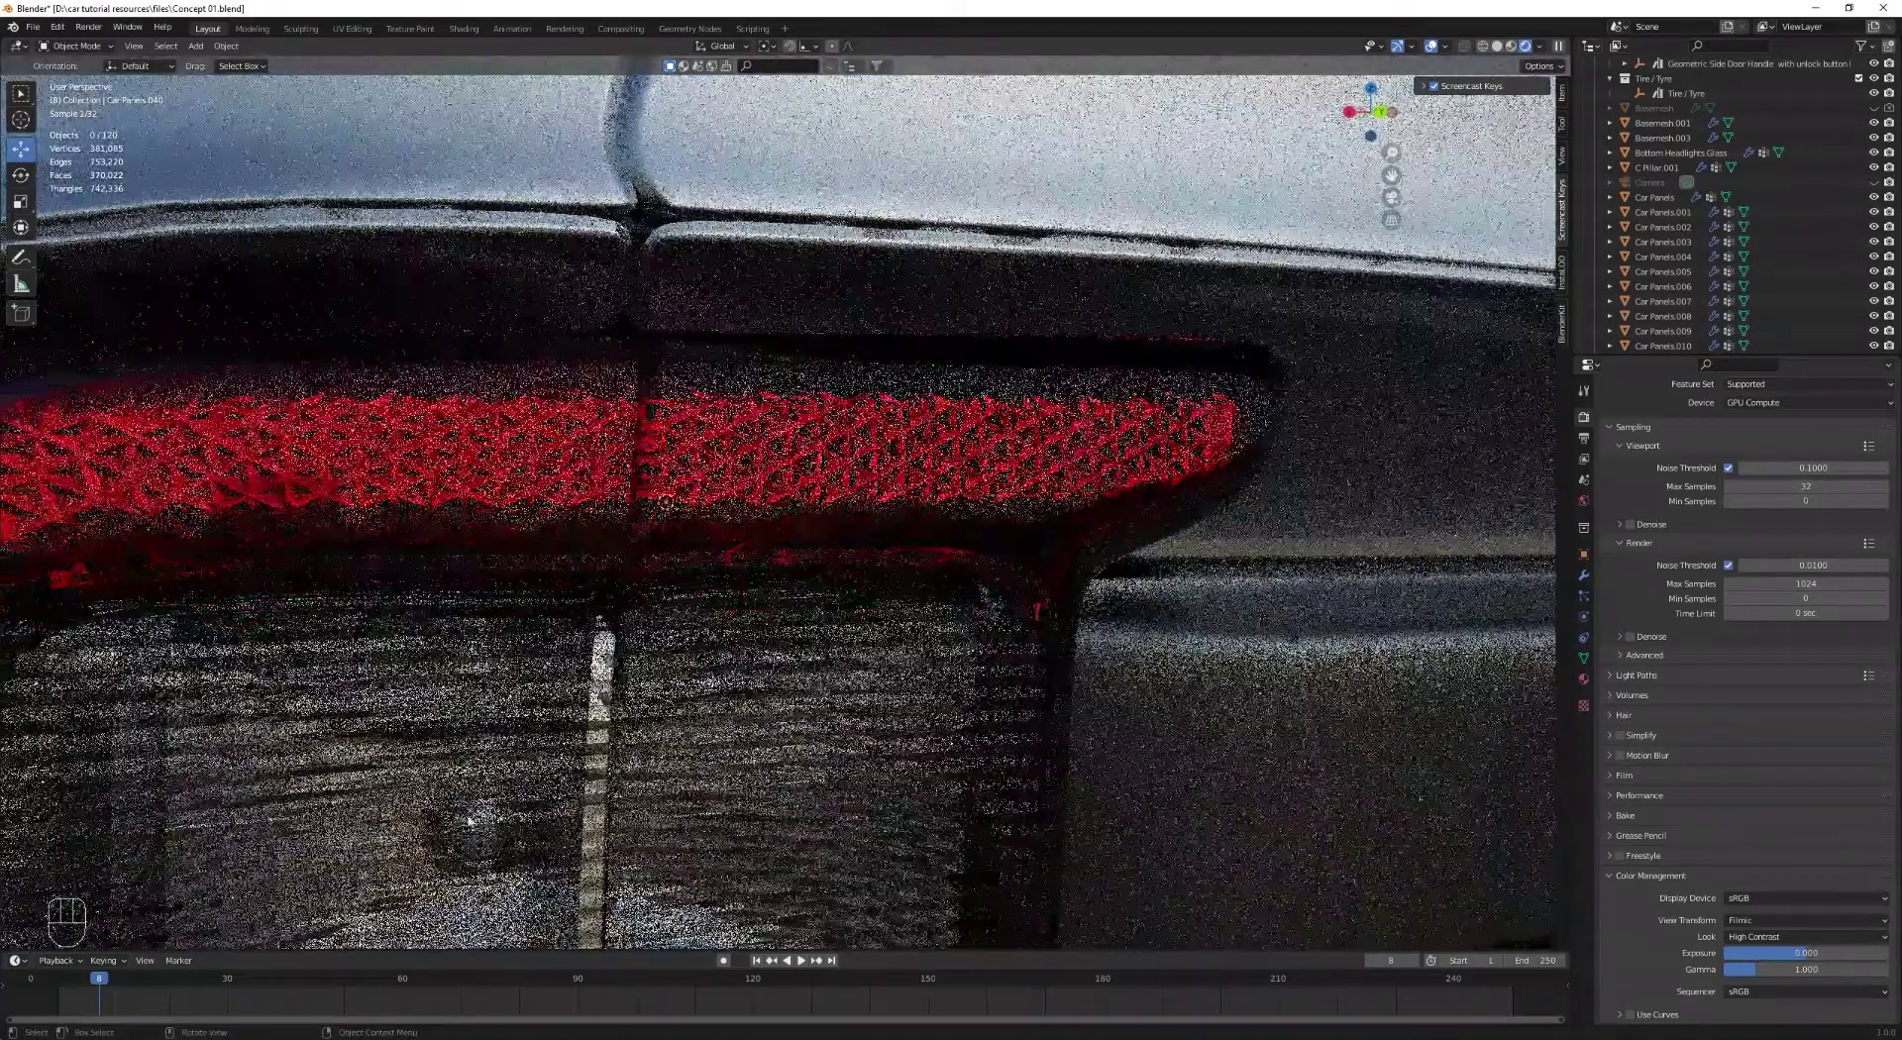
click(494, 809)
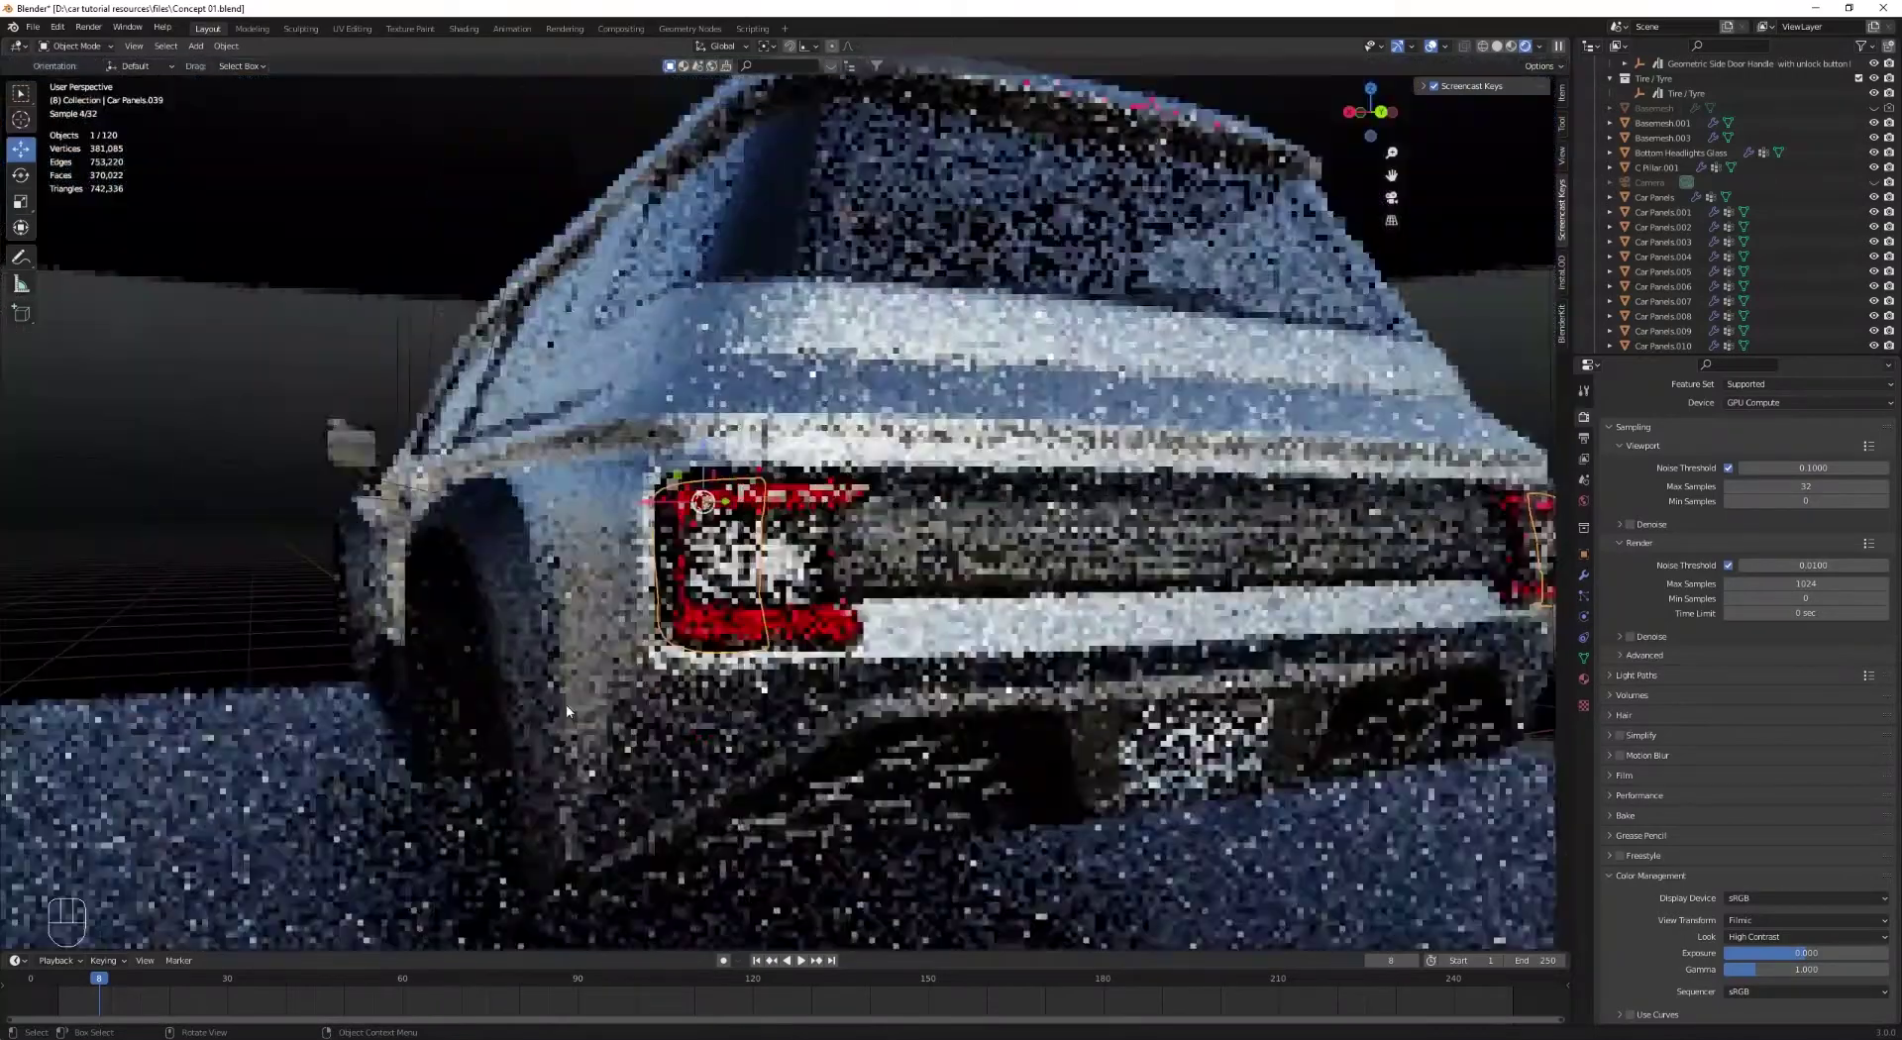
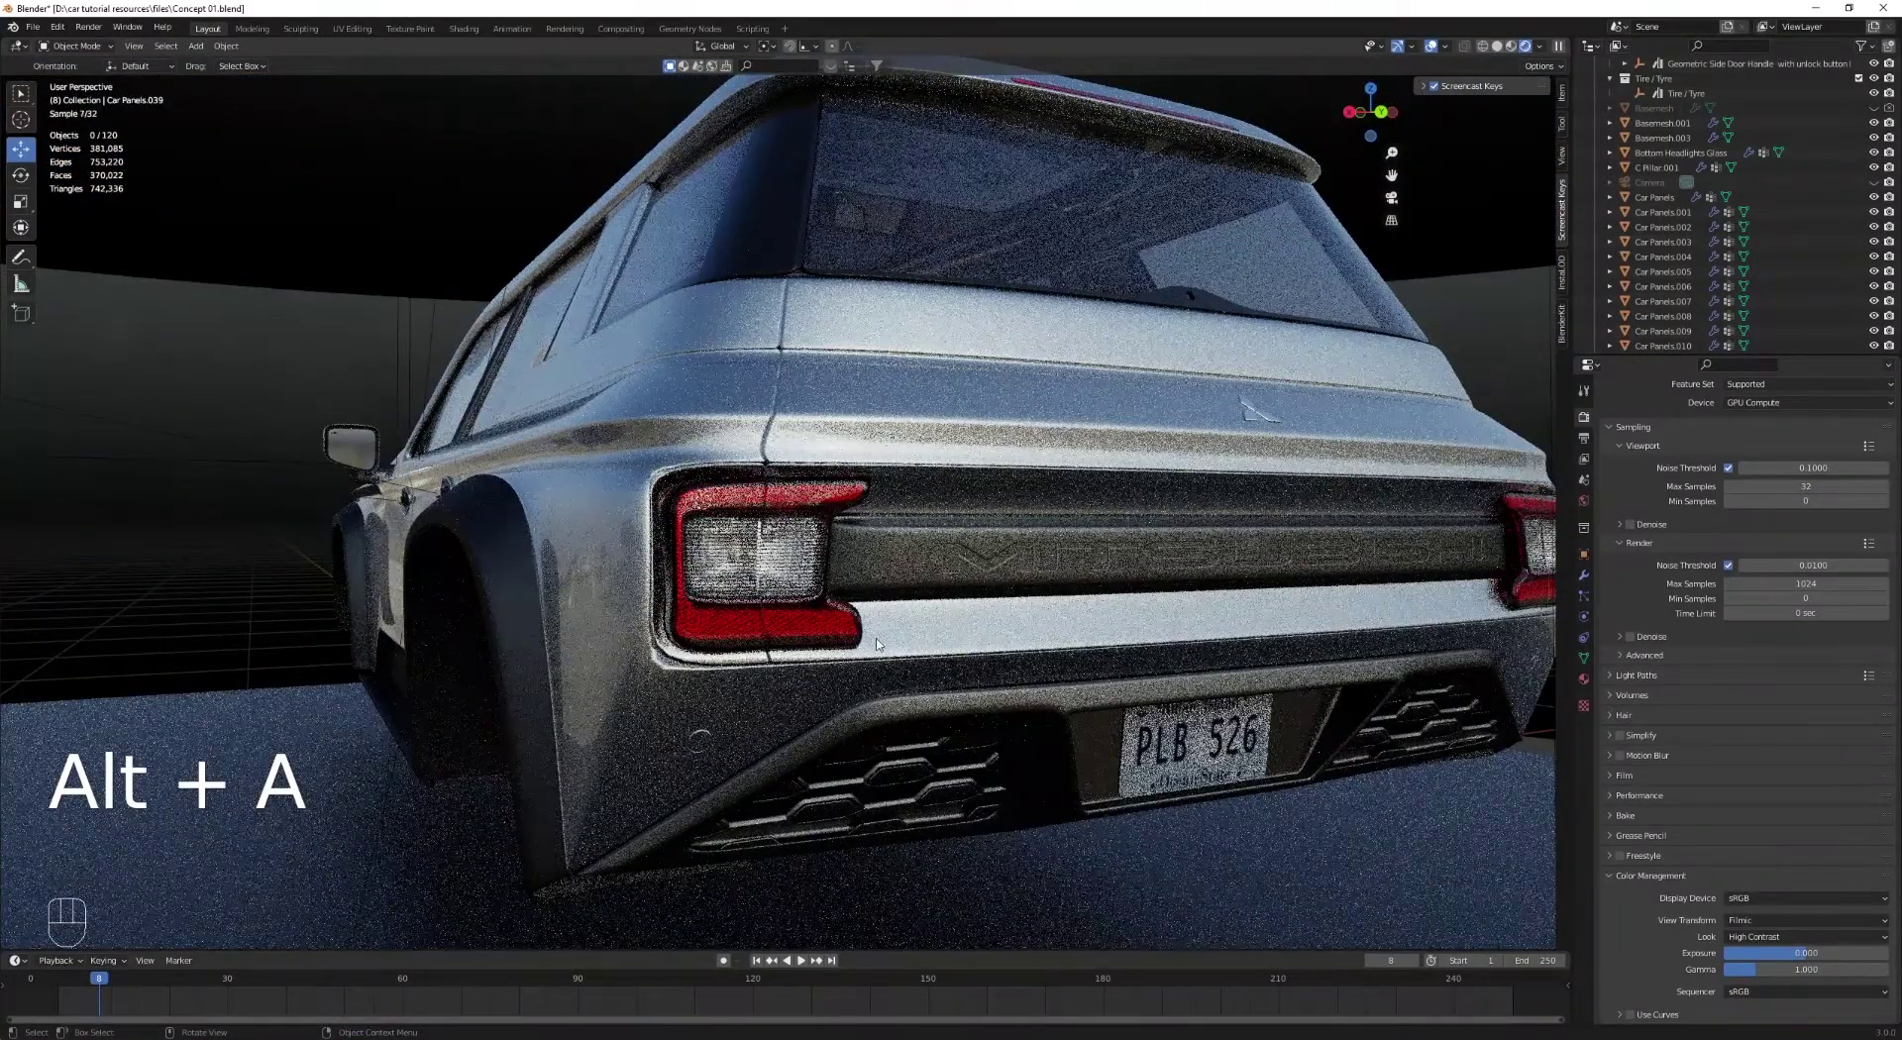
middle_click(868, 630)
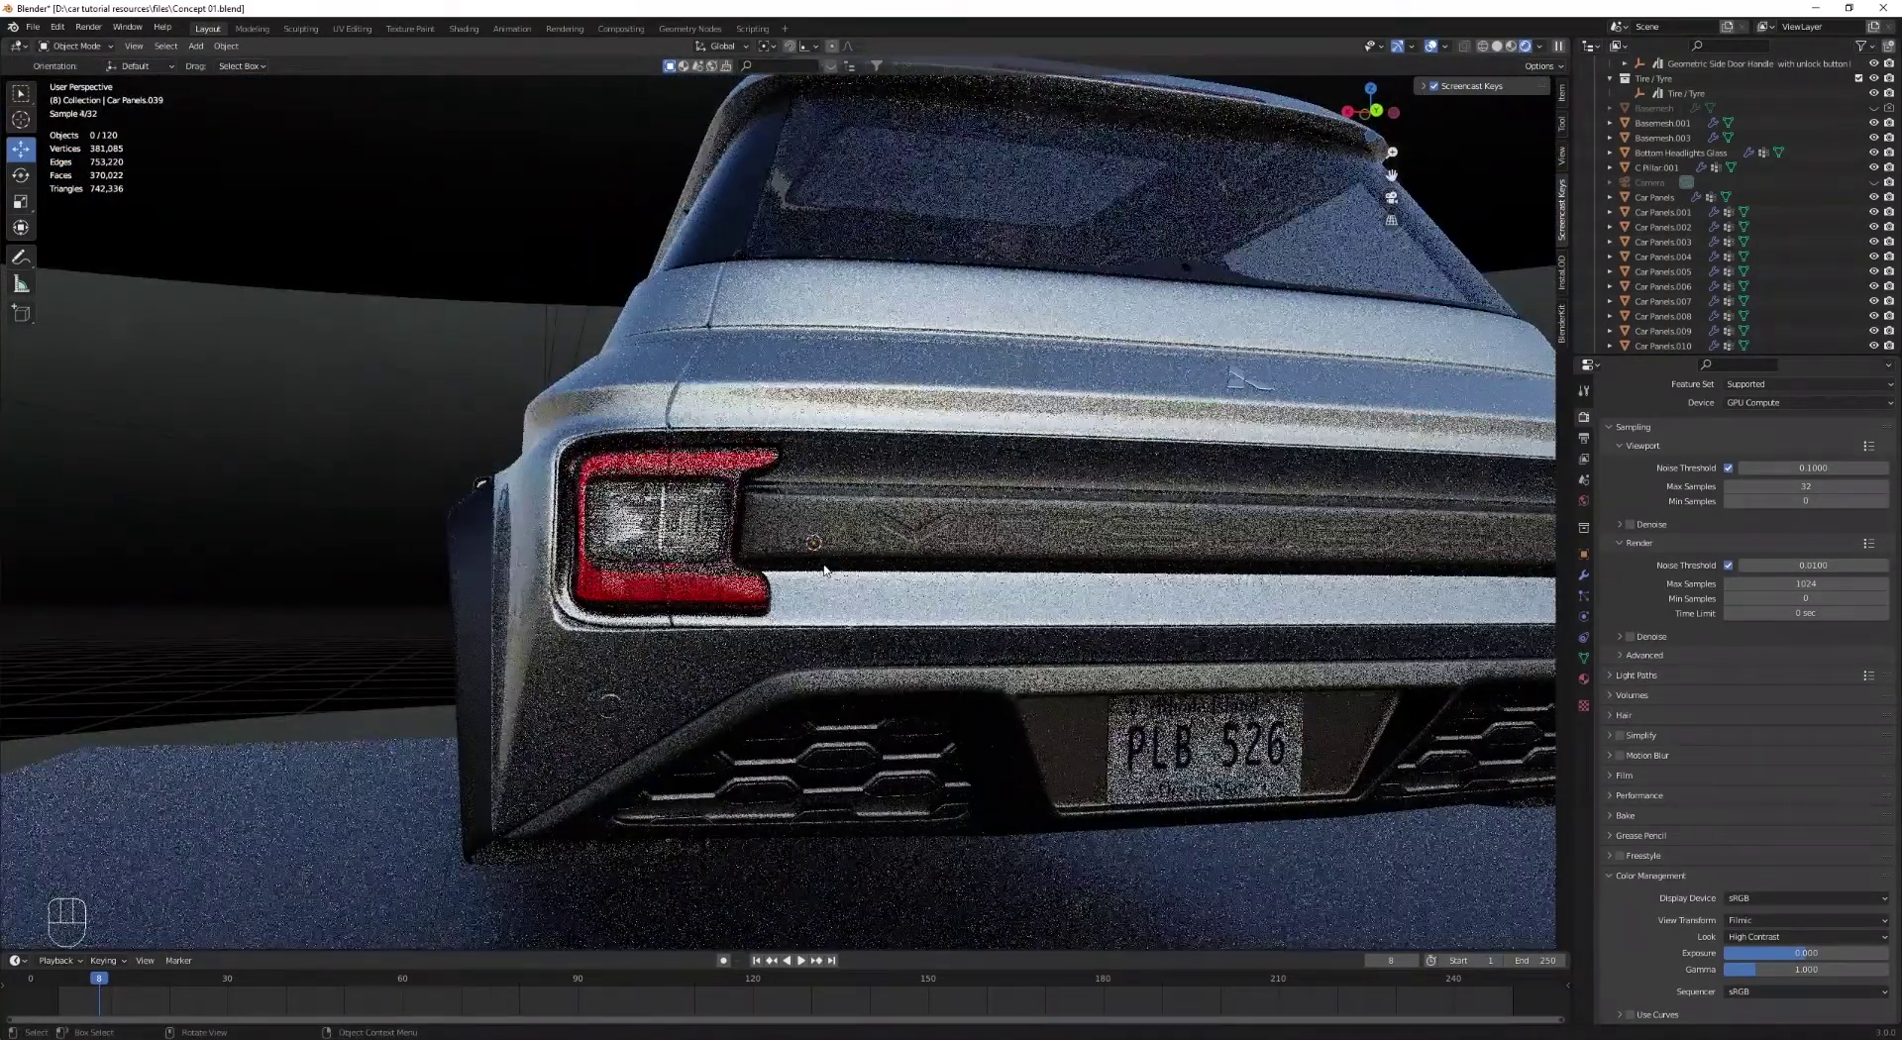
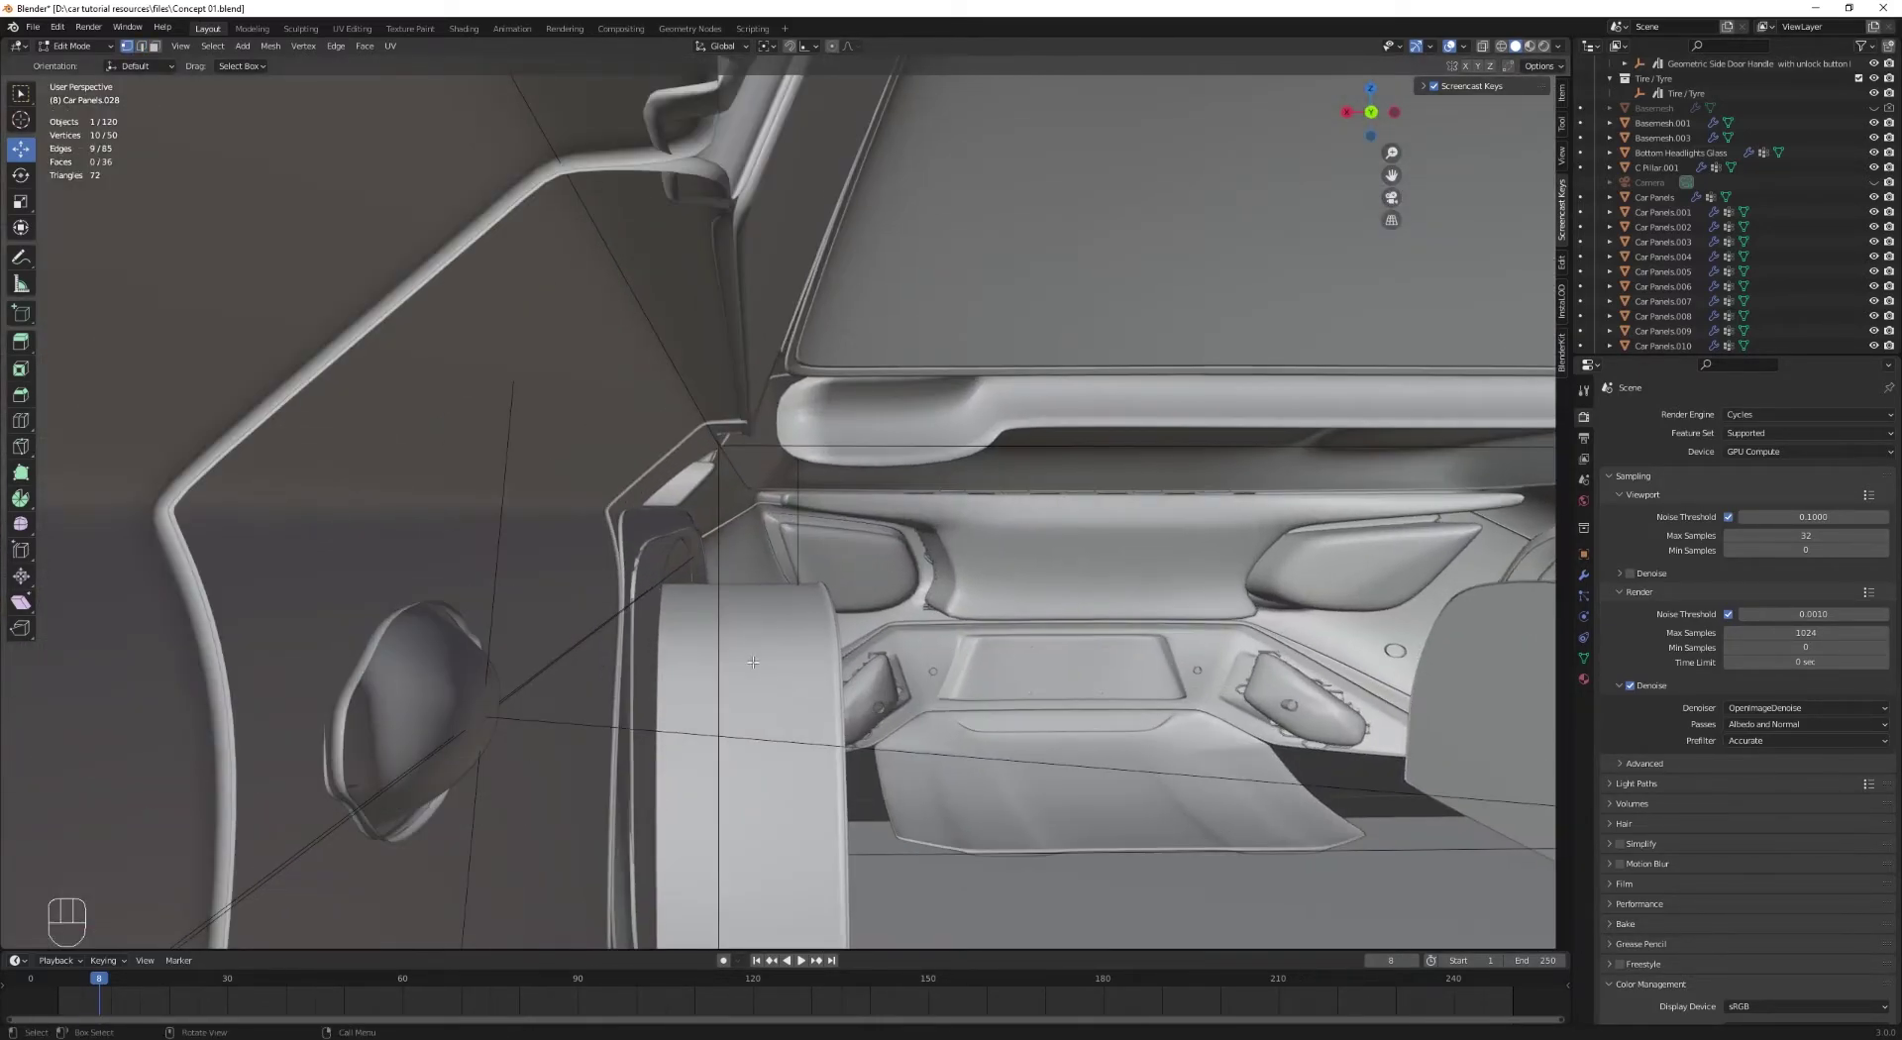
Step: From back orthographic view, slide Car Panels.028's gap edge to its new line
key(ctrl+KP_1)
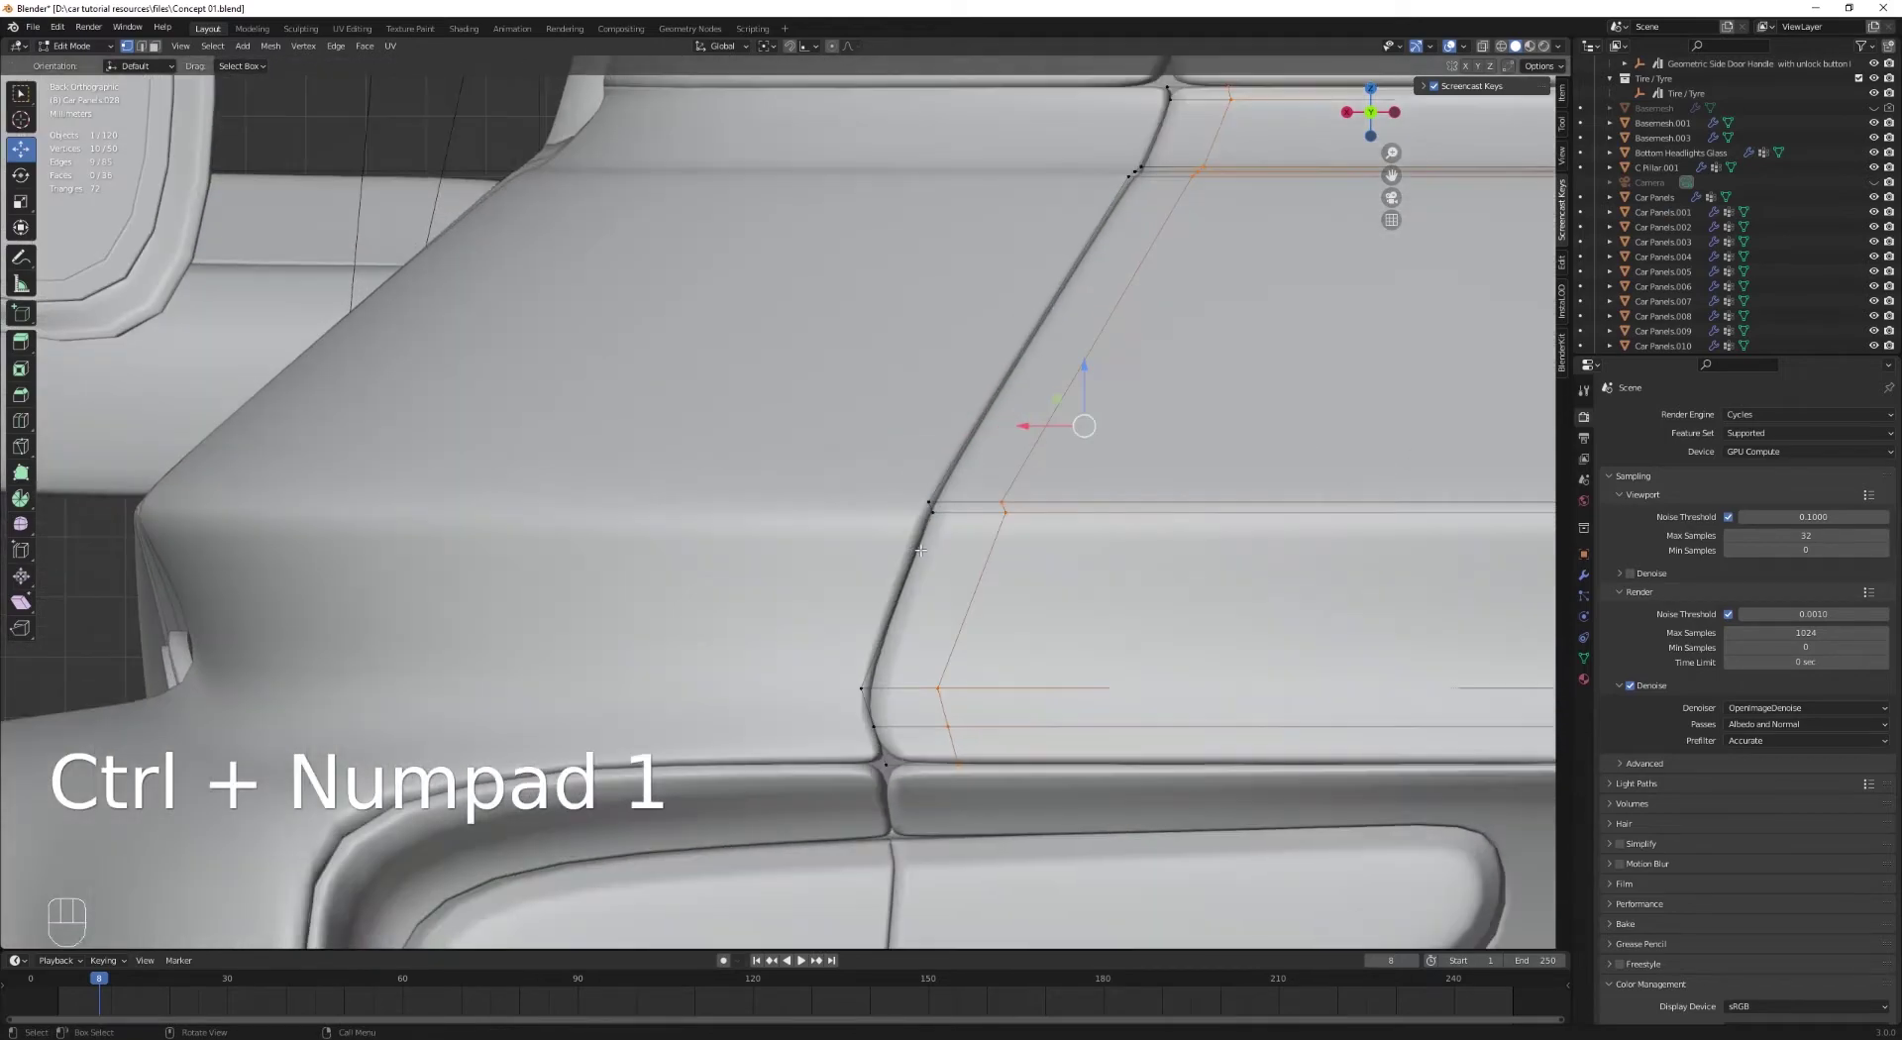
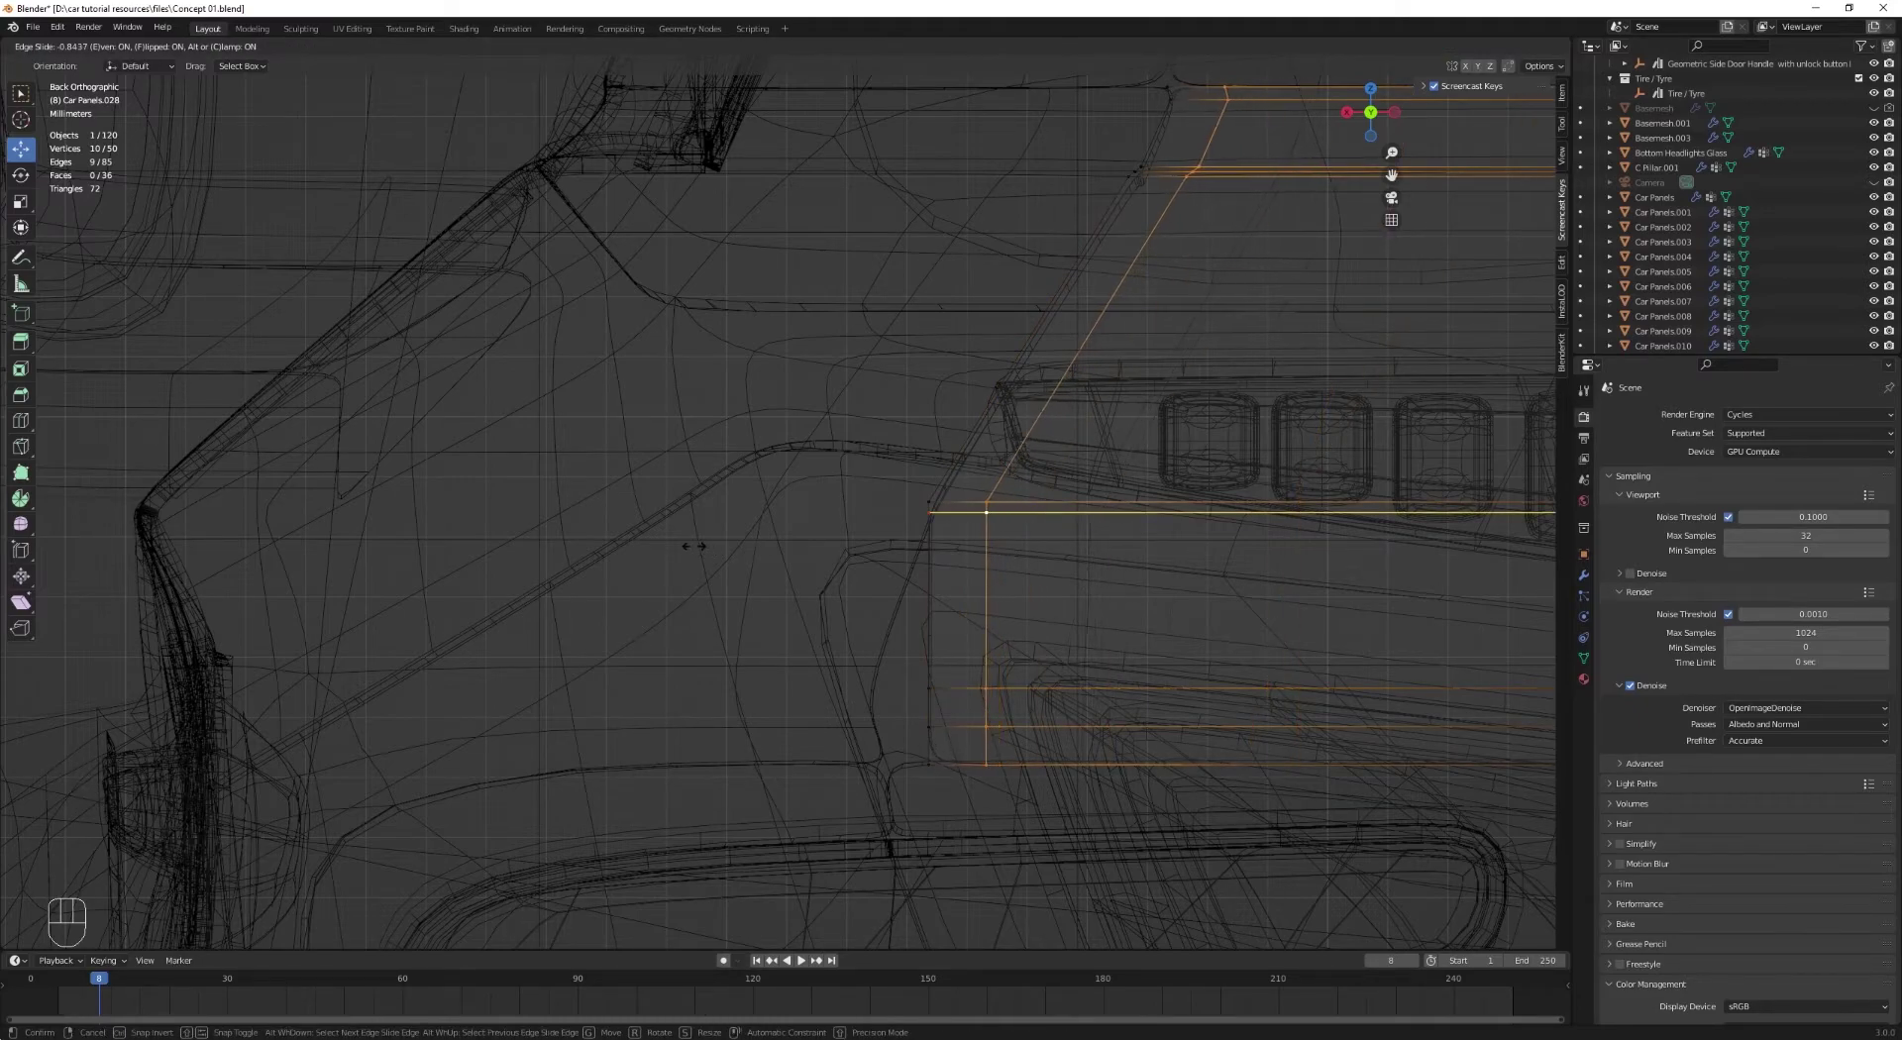
key(Tab)
key(z)
key(alt+a)
click(839, 557)
Step: Toggle edit mode and see-through view to check the gap and align the vertices
key(Tab)
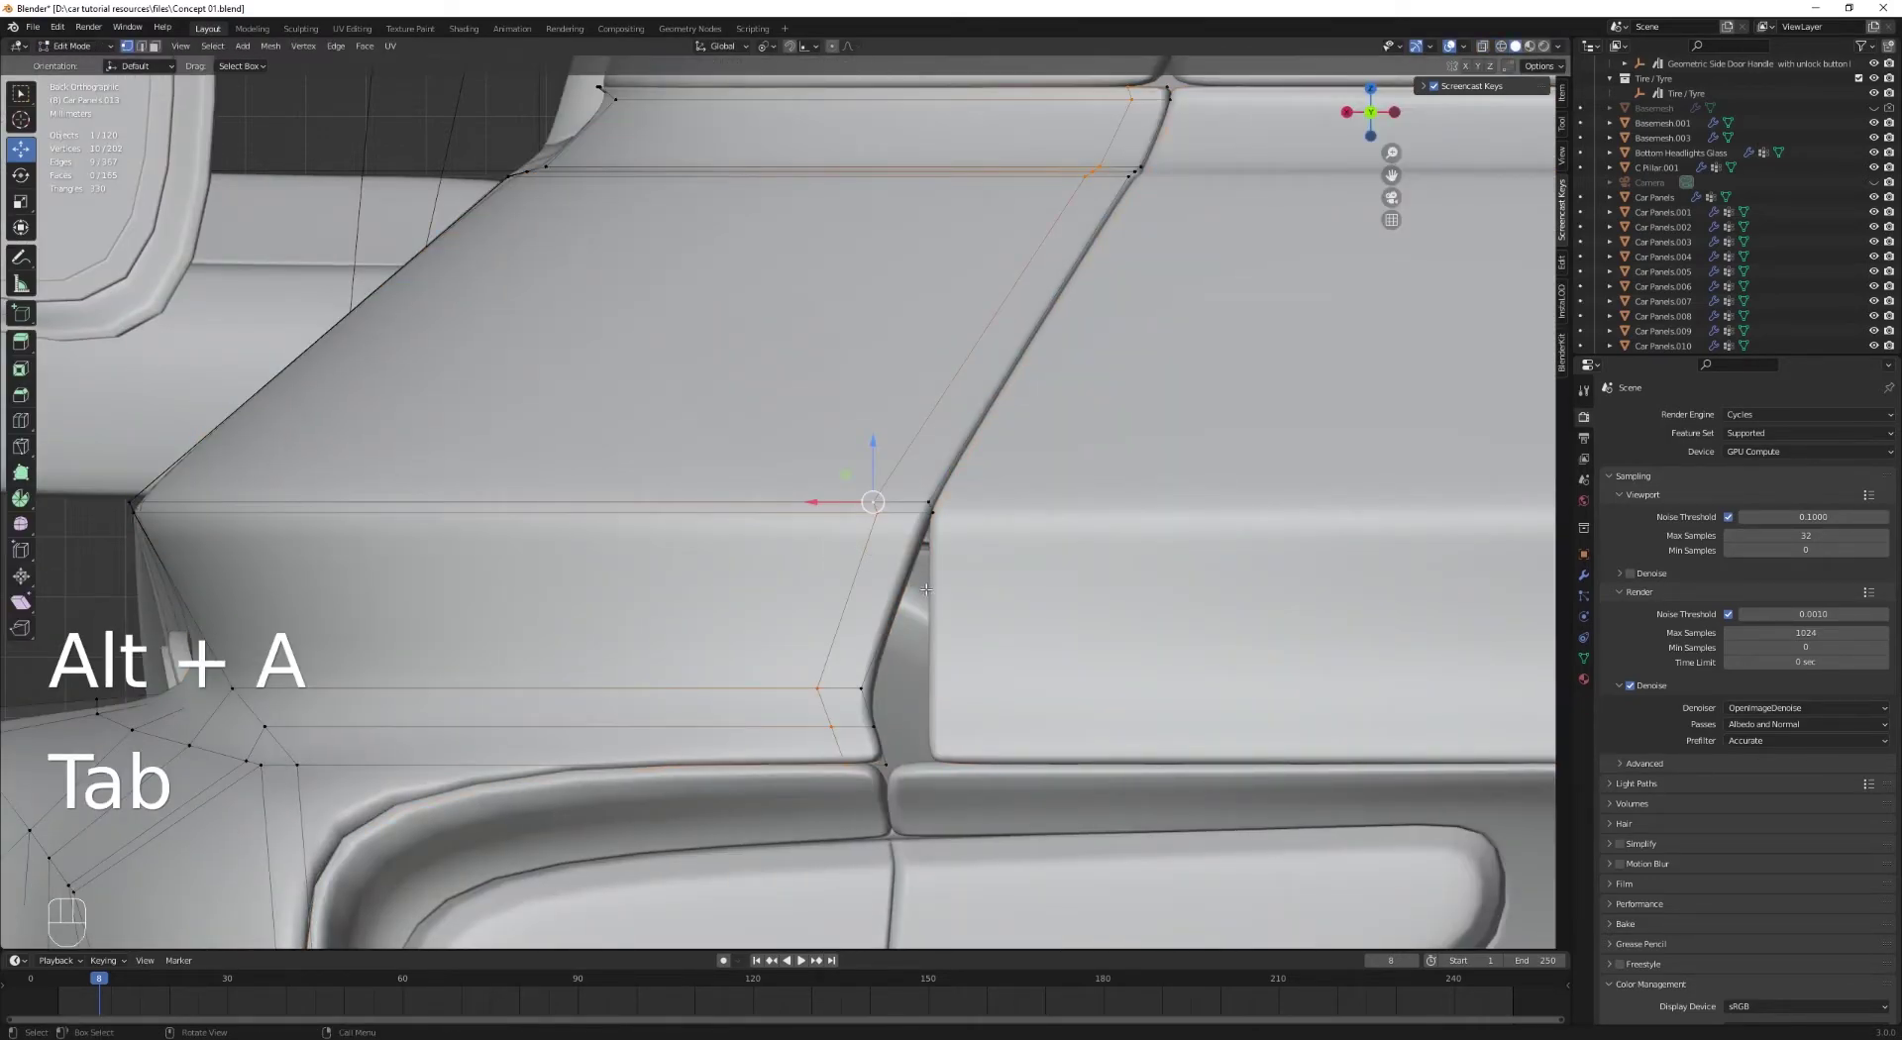
key(Tab)
key(Tab)
key(z)
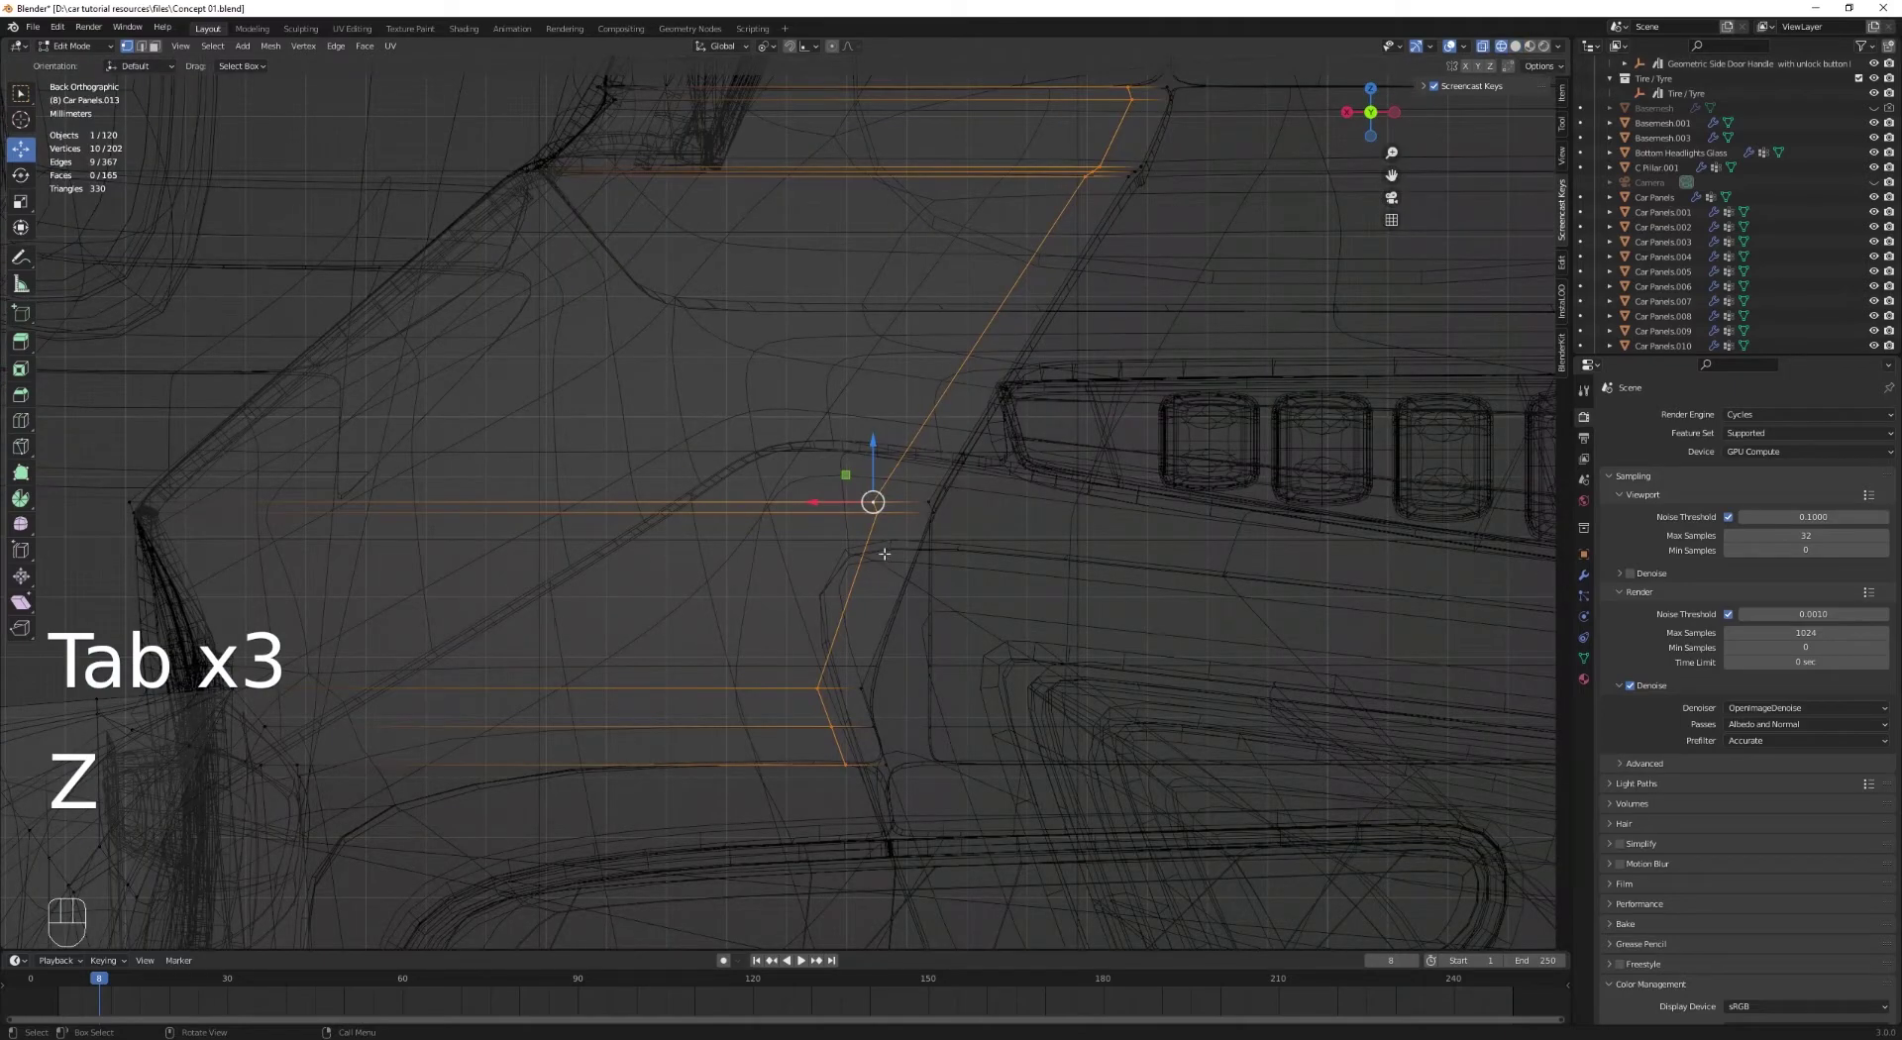
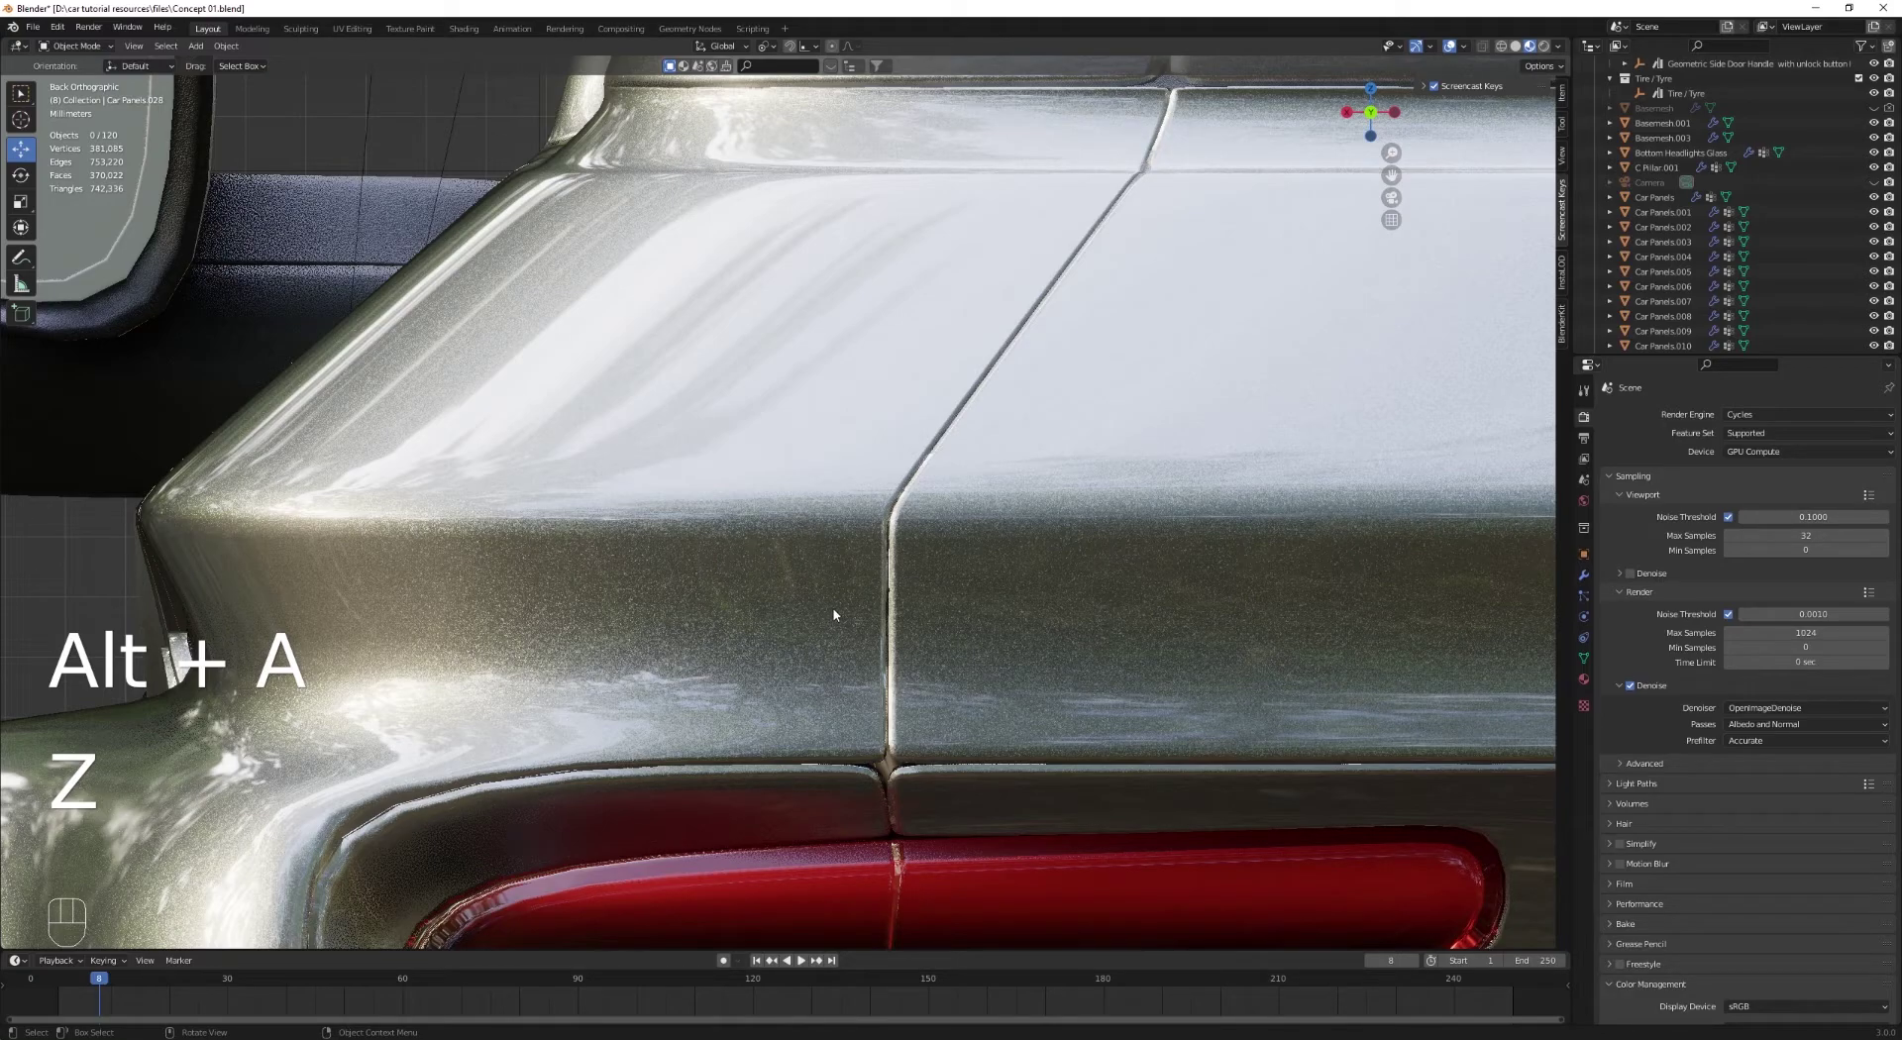
Step: Orbit to review the rear panel reflections, then save the file as Concept 01.blend
middle_click(912, 491)
middle_click(992, 528)
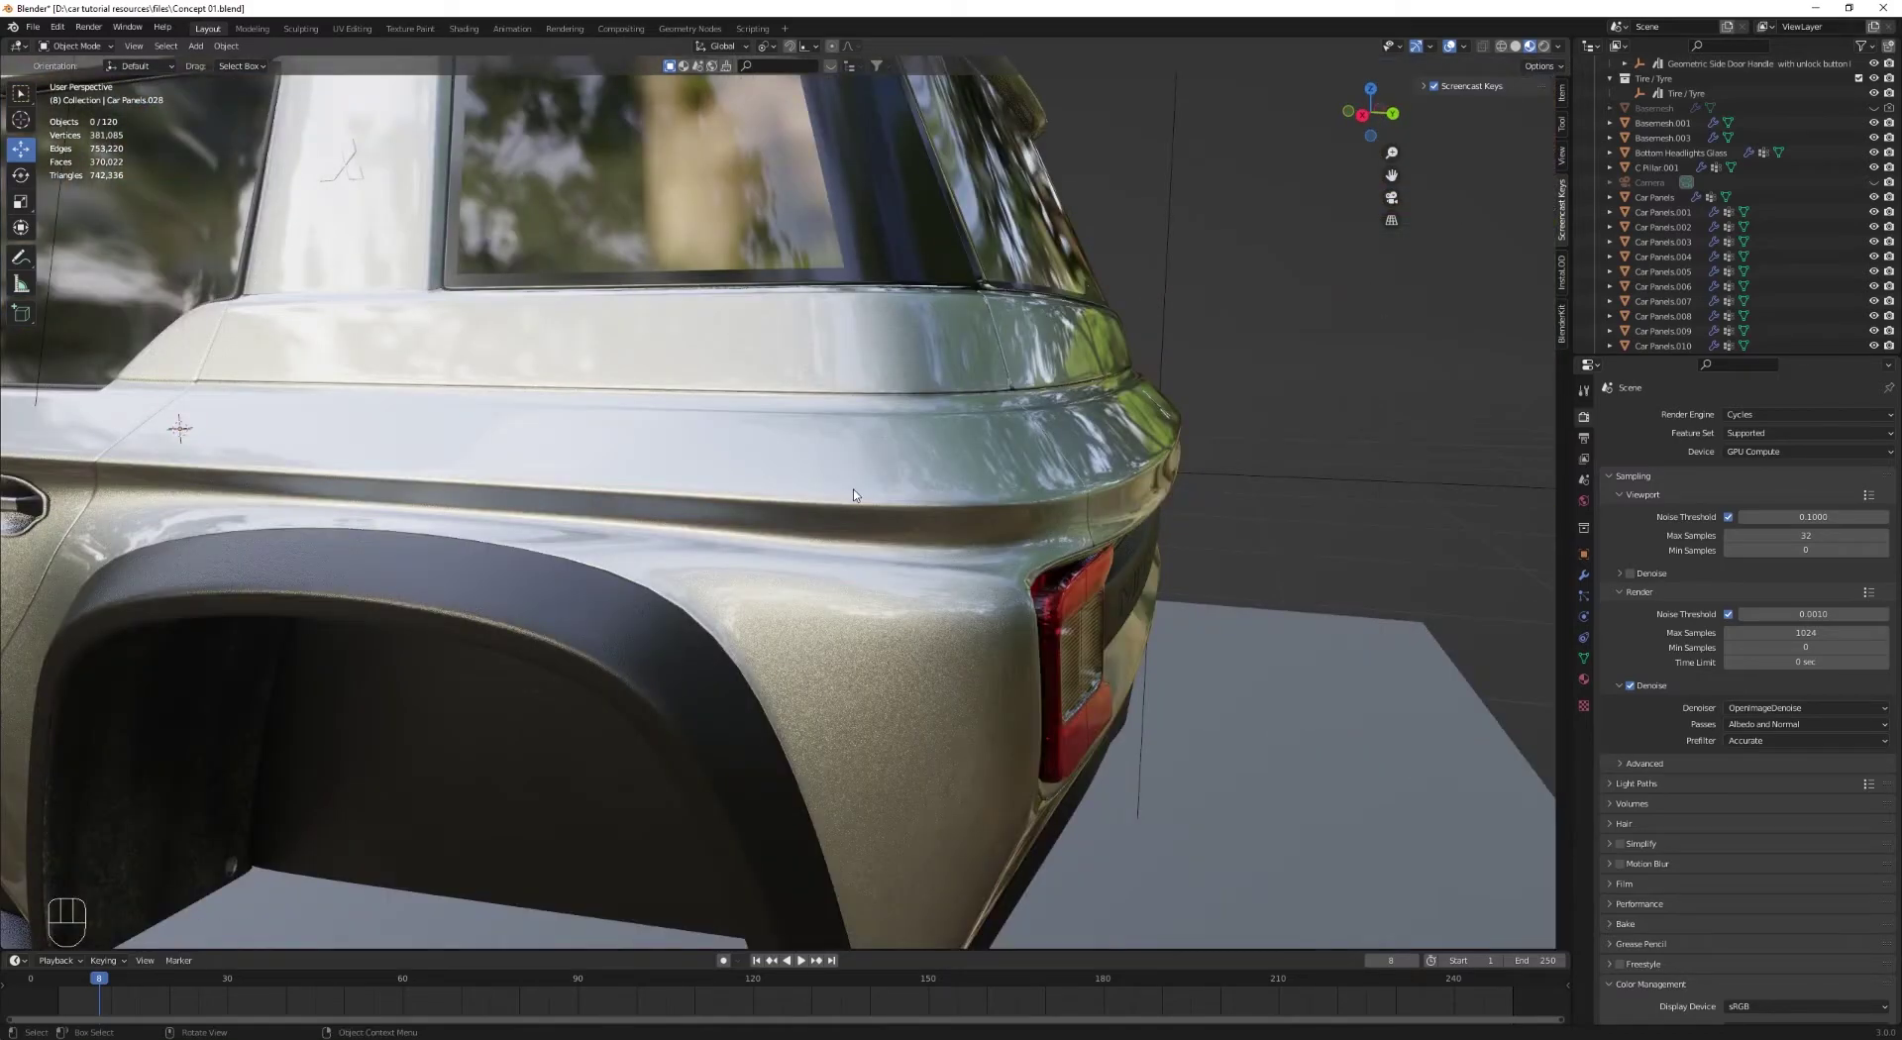
middle_click(859, 493)
key(z)
middle_click(1068, 504)
drag(1075, 507, 1104, 515)
key(z)
drag(889, 565, 888, 566)
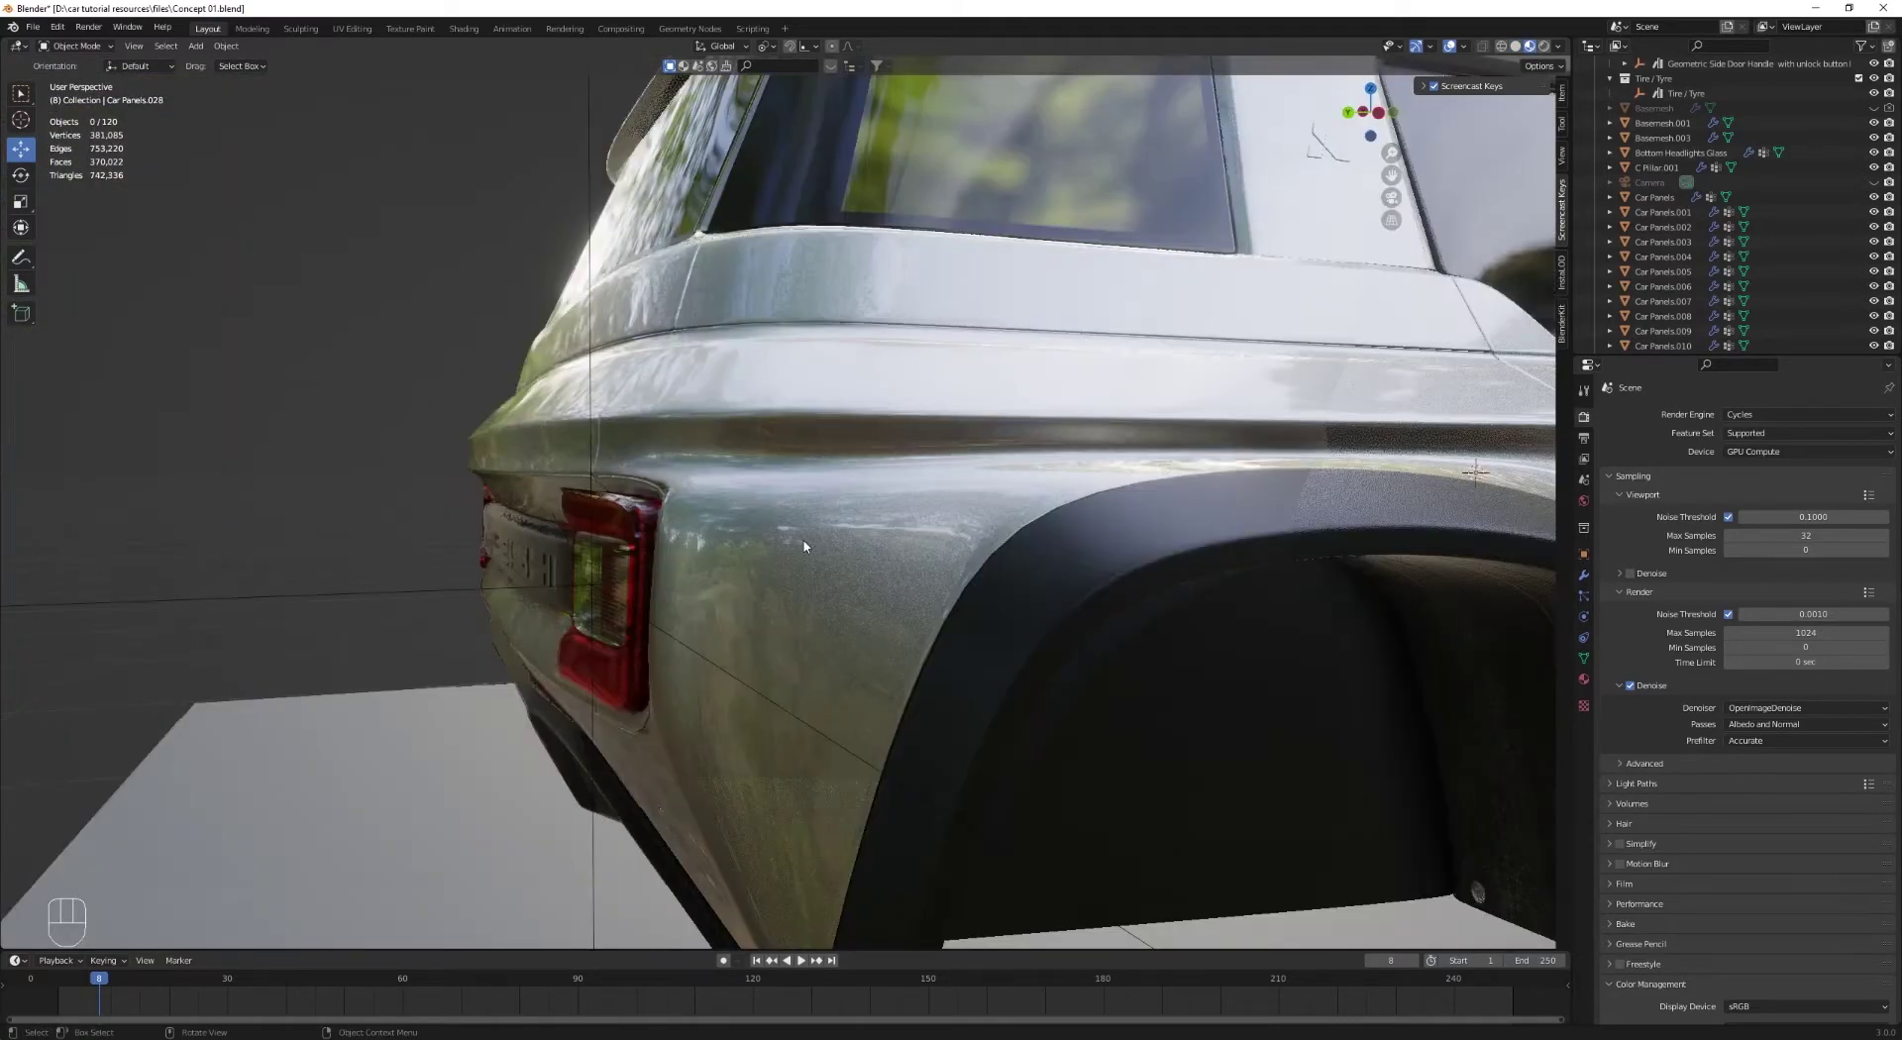
drag(900, 559, 1033, 541)
key(ctrl+s)
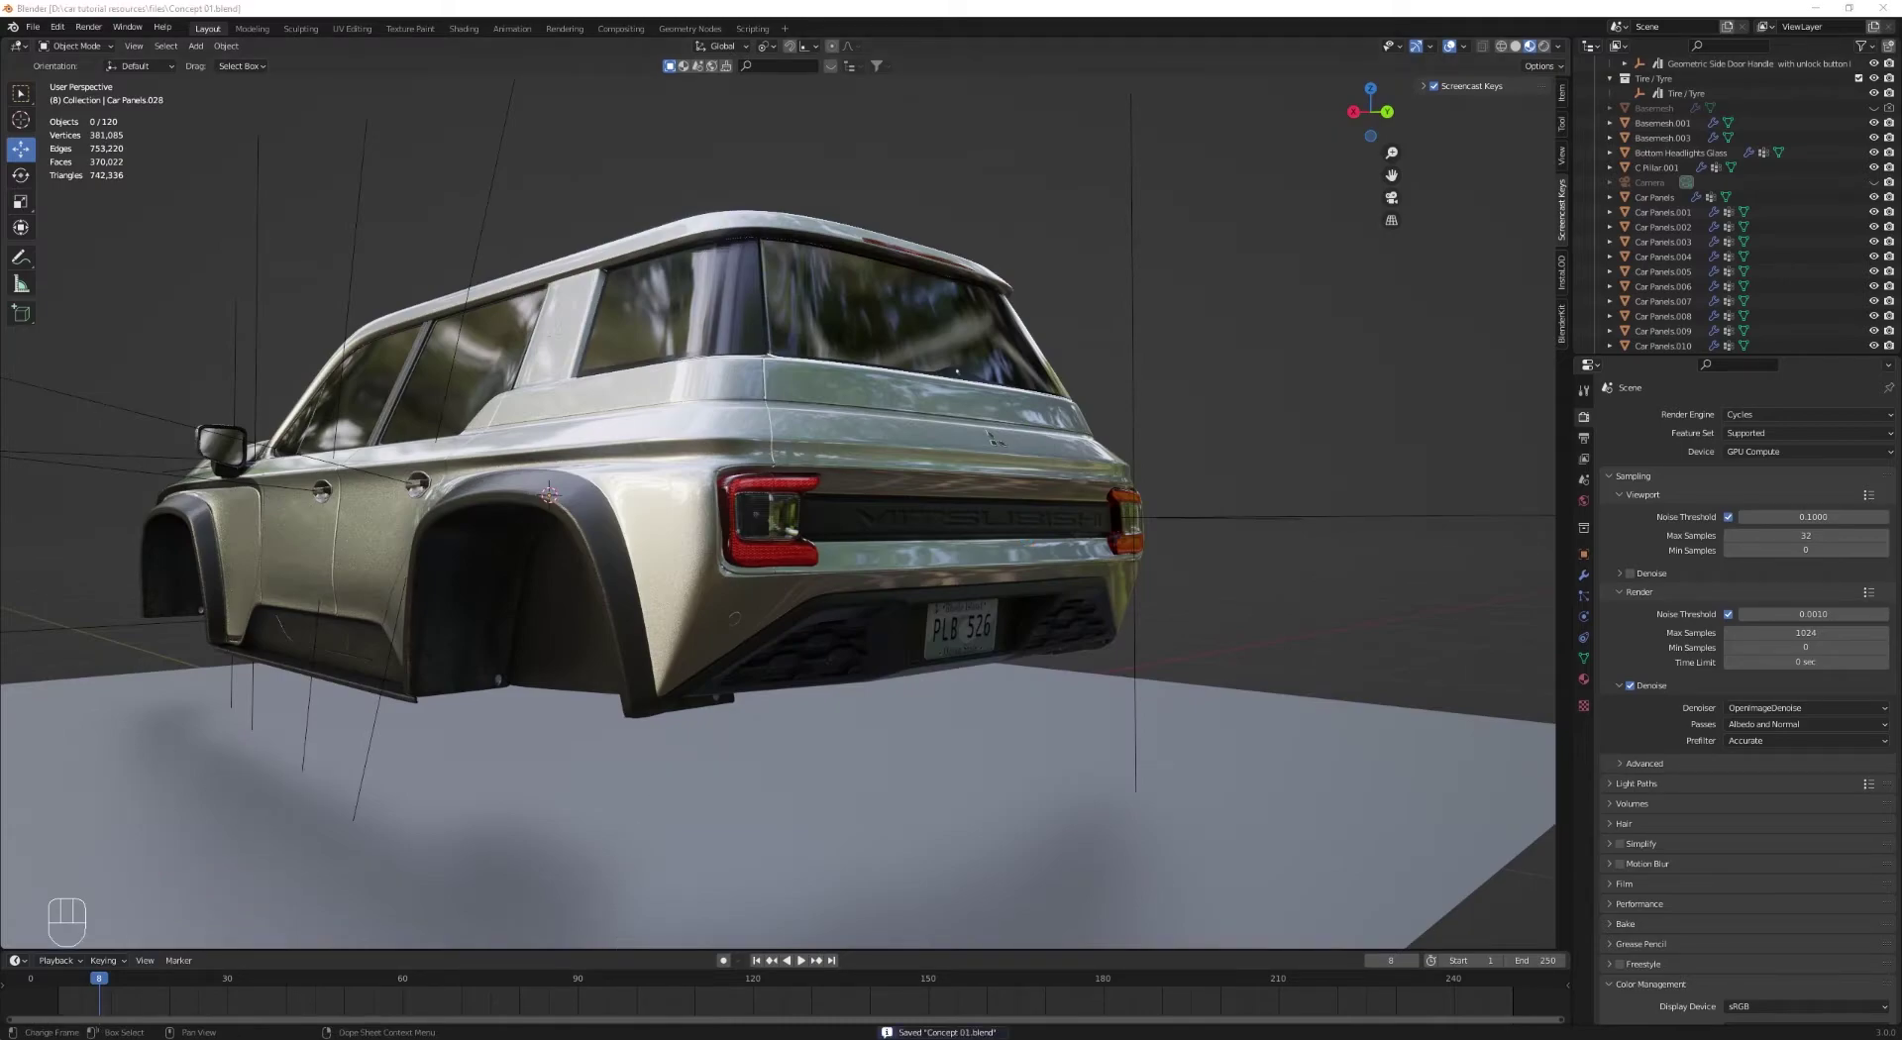
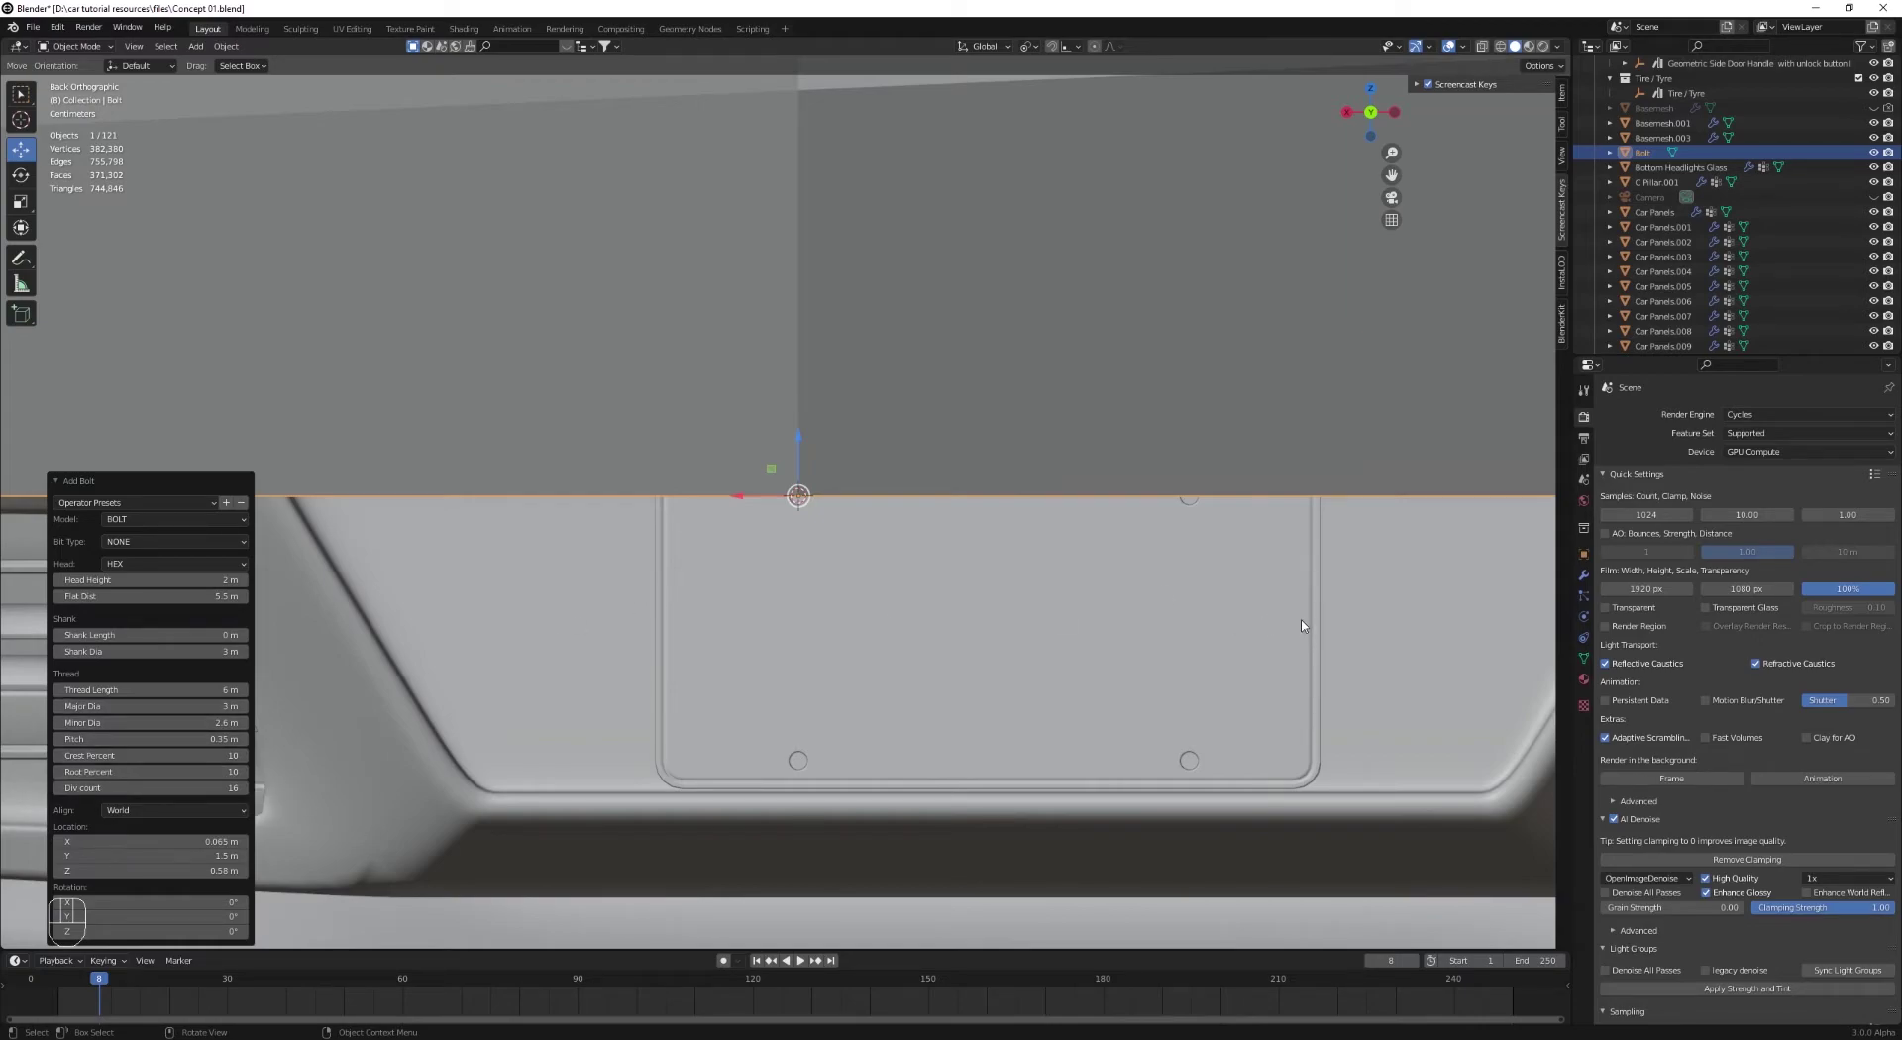
Step: Scale the bolt down, move it to the plate hole and rotate it 90 degrees about X
key(s)
key(s)
key(s)
key(s)
key(s)
key(g)
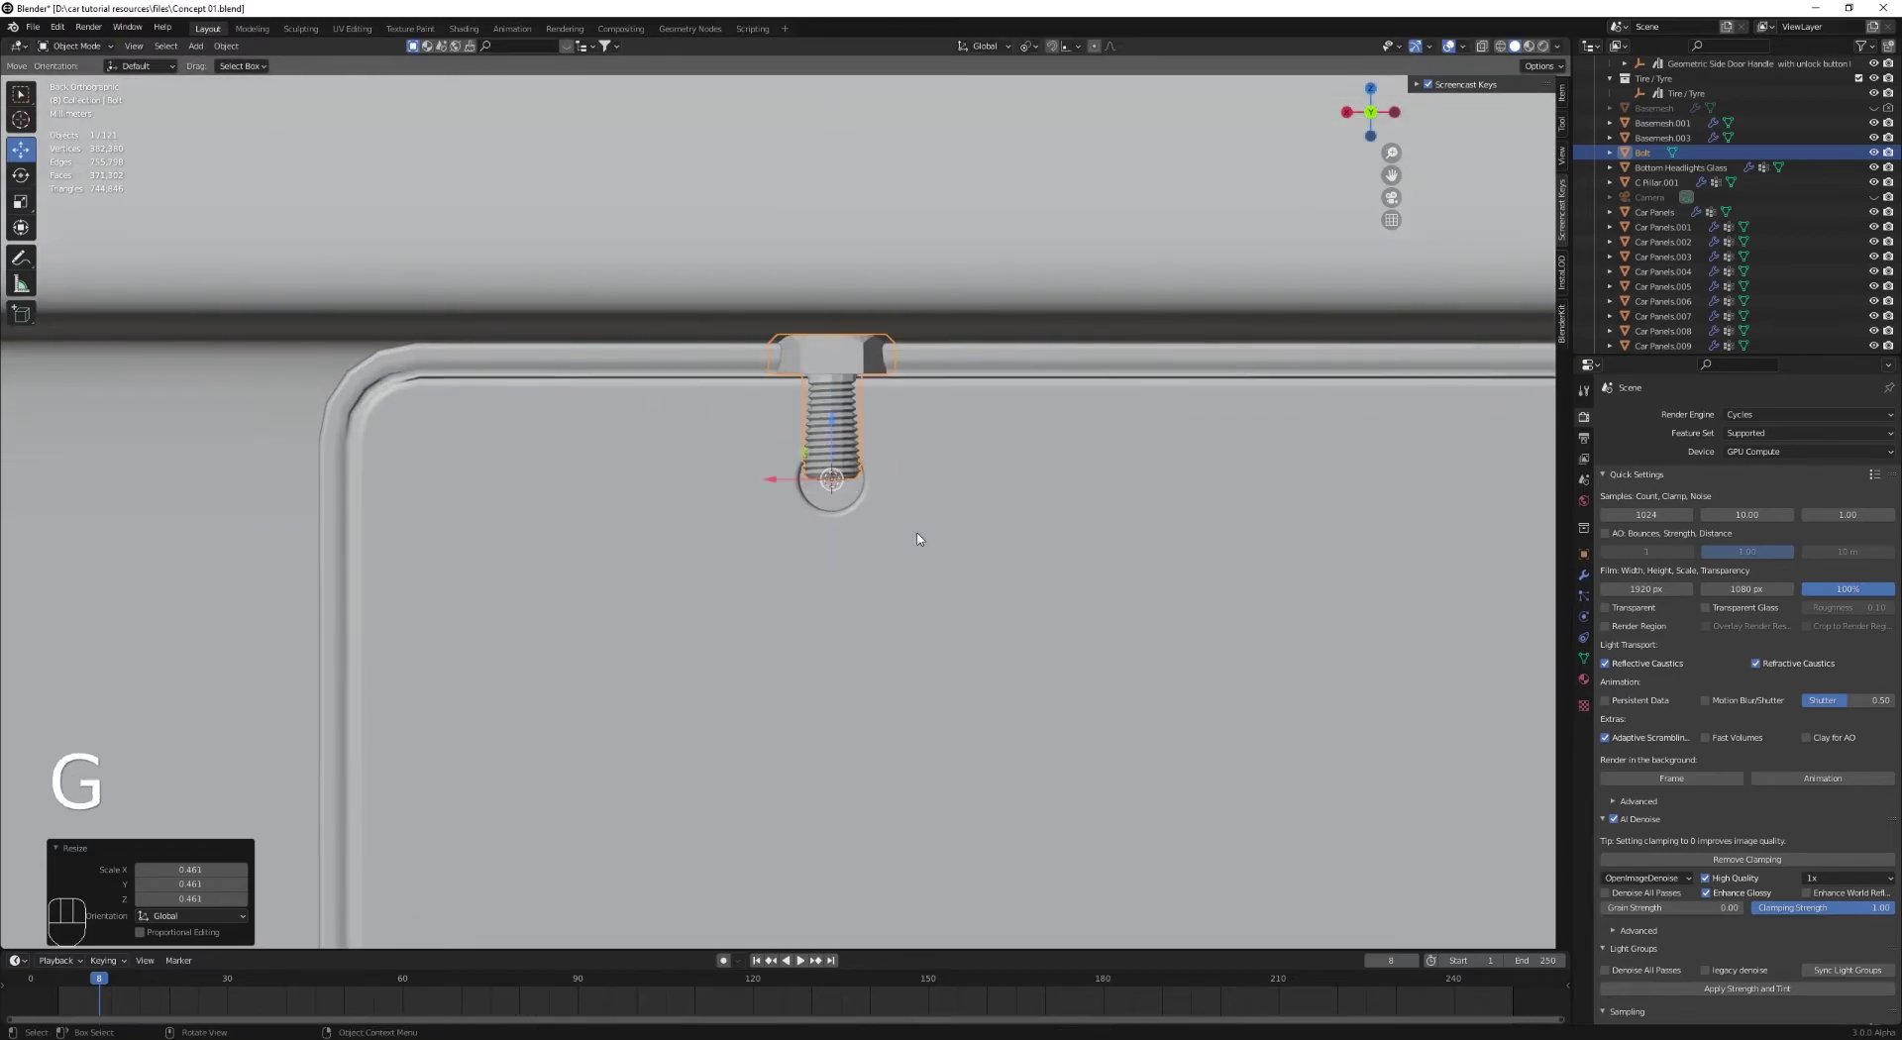
key(r)
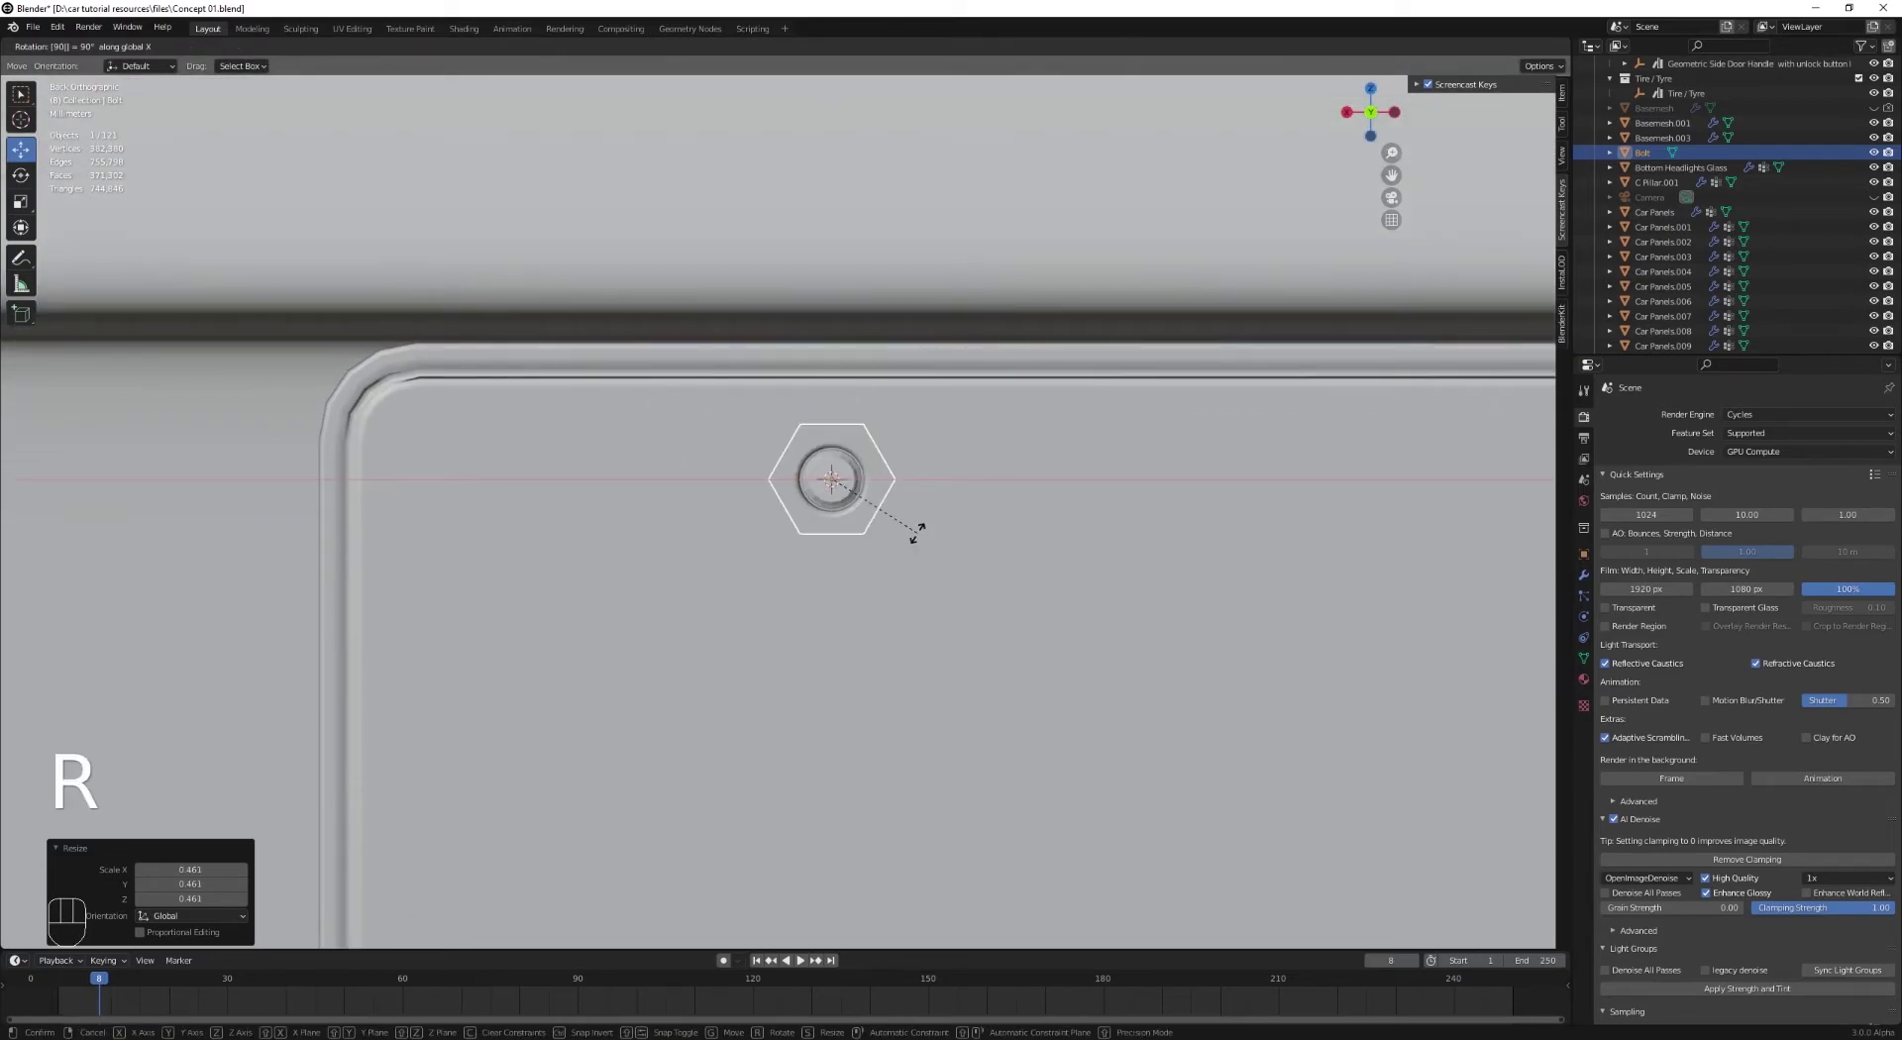
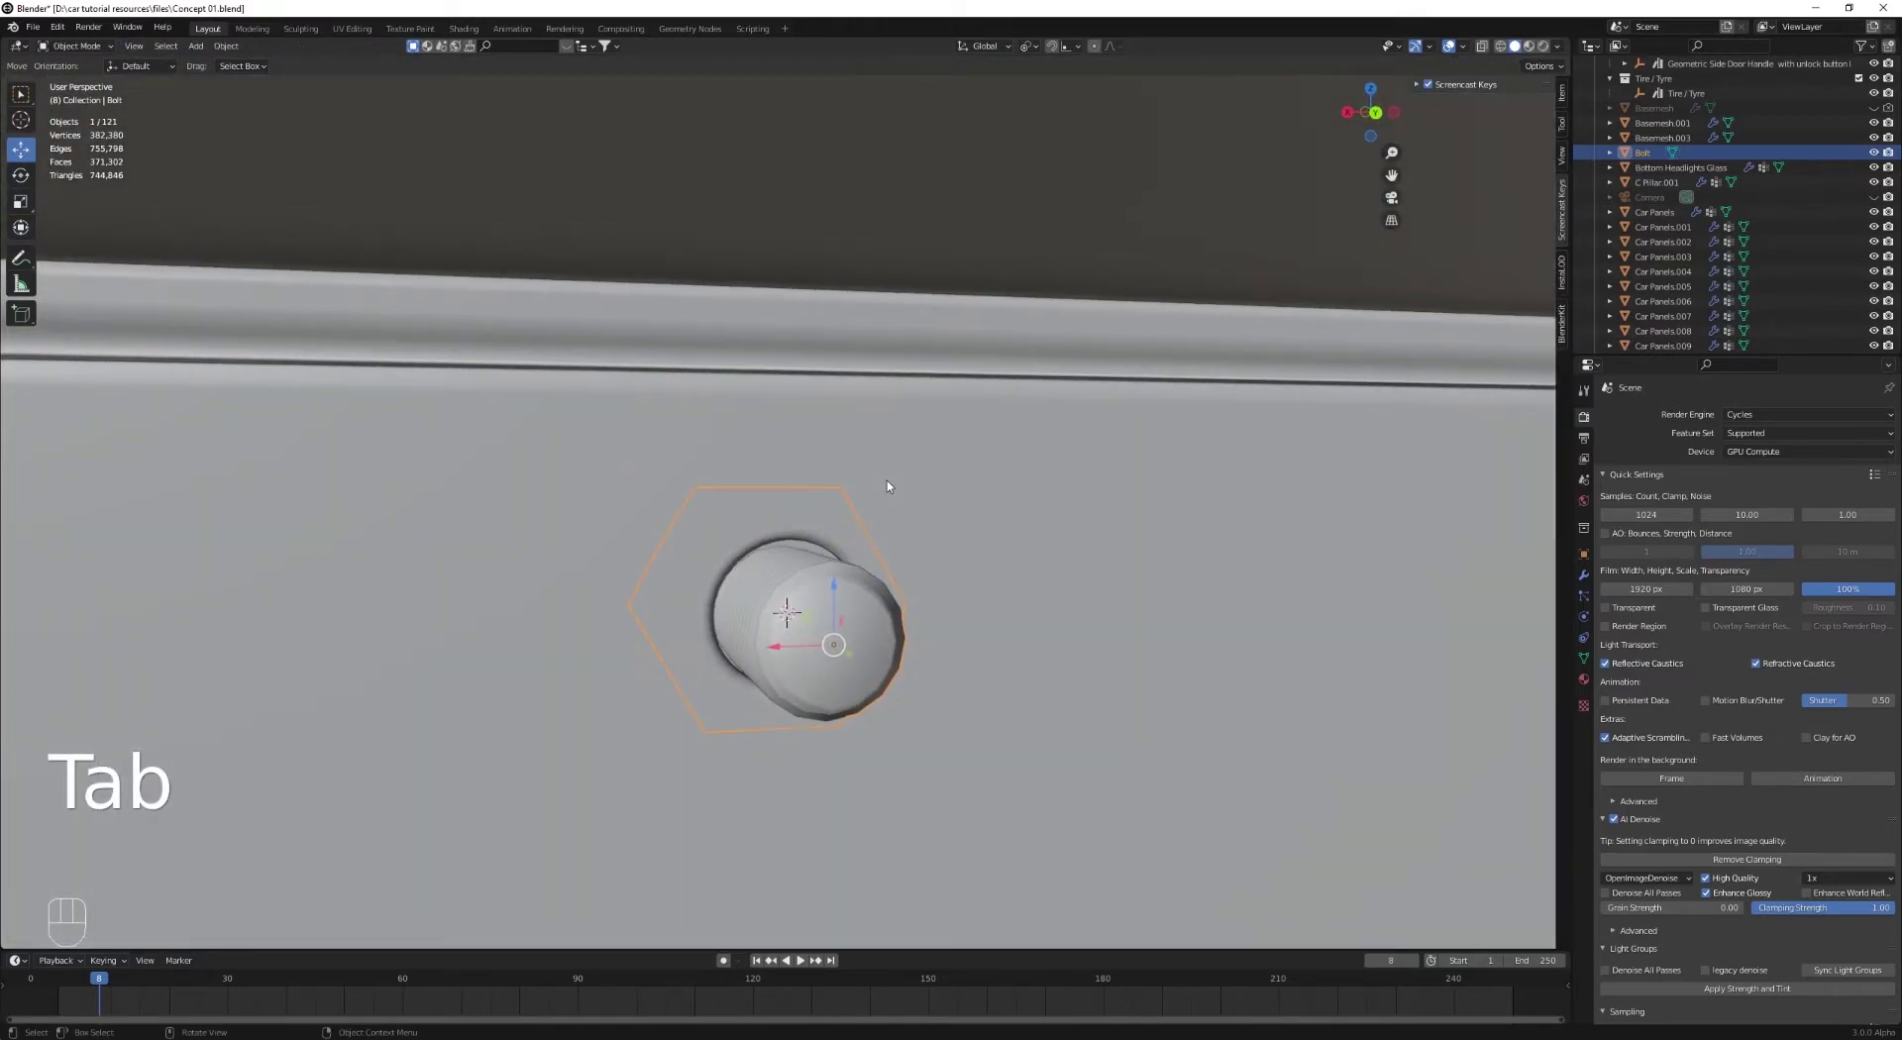
Step: Add a hex nut from Mesh Extras over the bolt and join the two (Ctrl+J) into one Bolt object
key(shift+a)
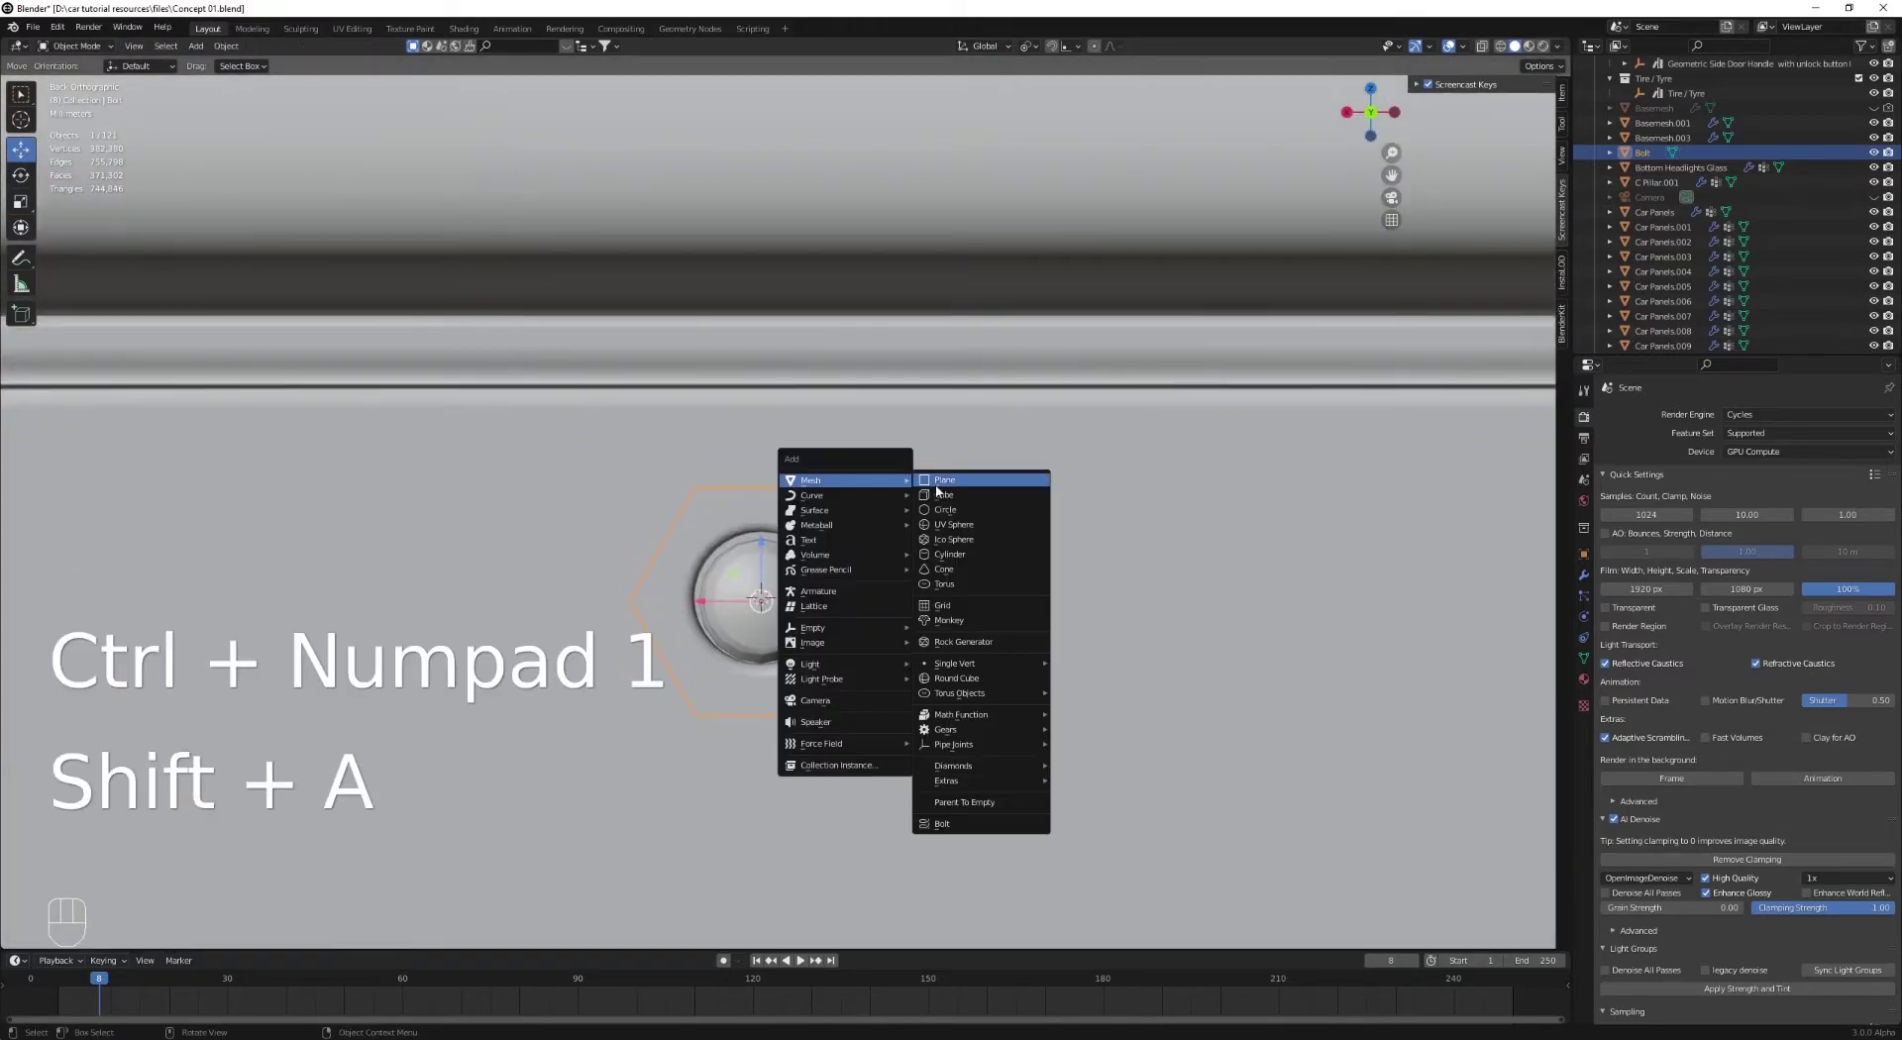
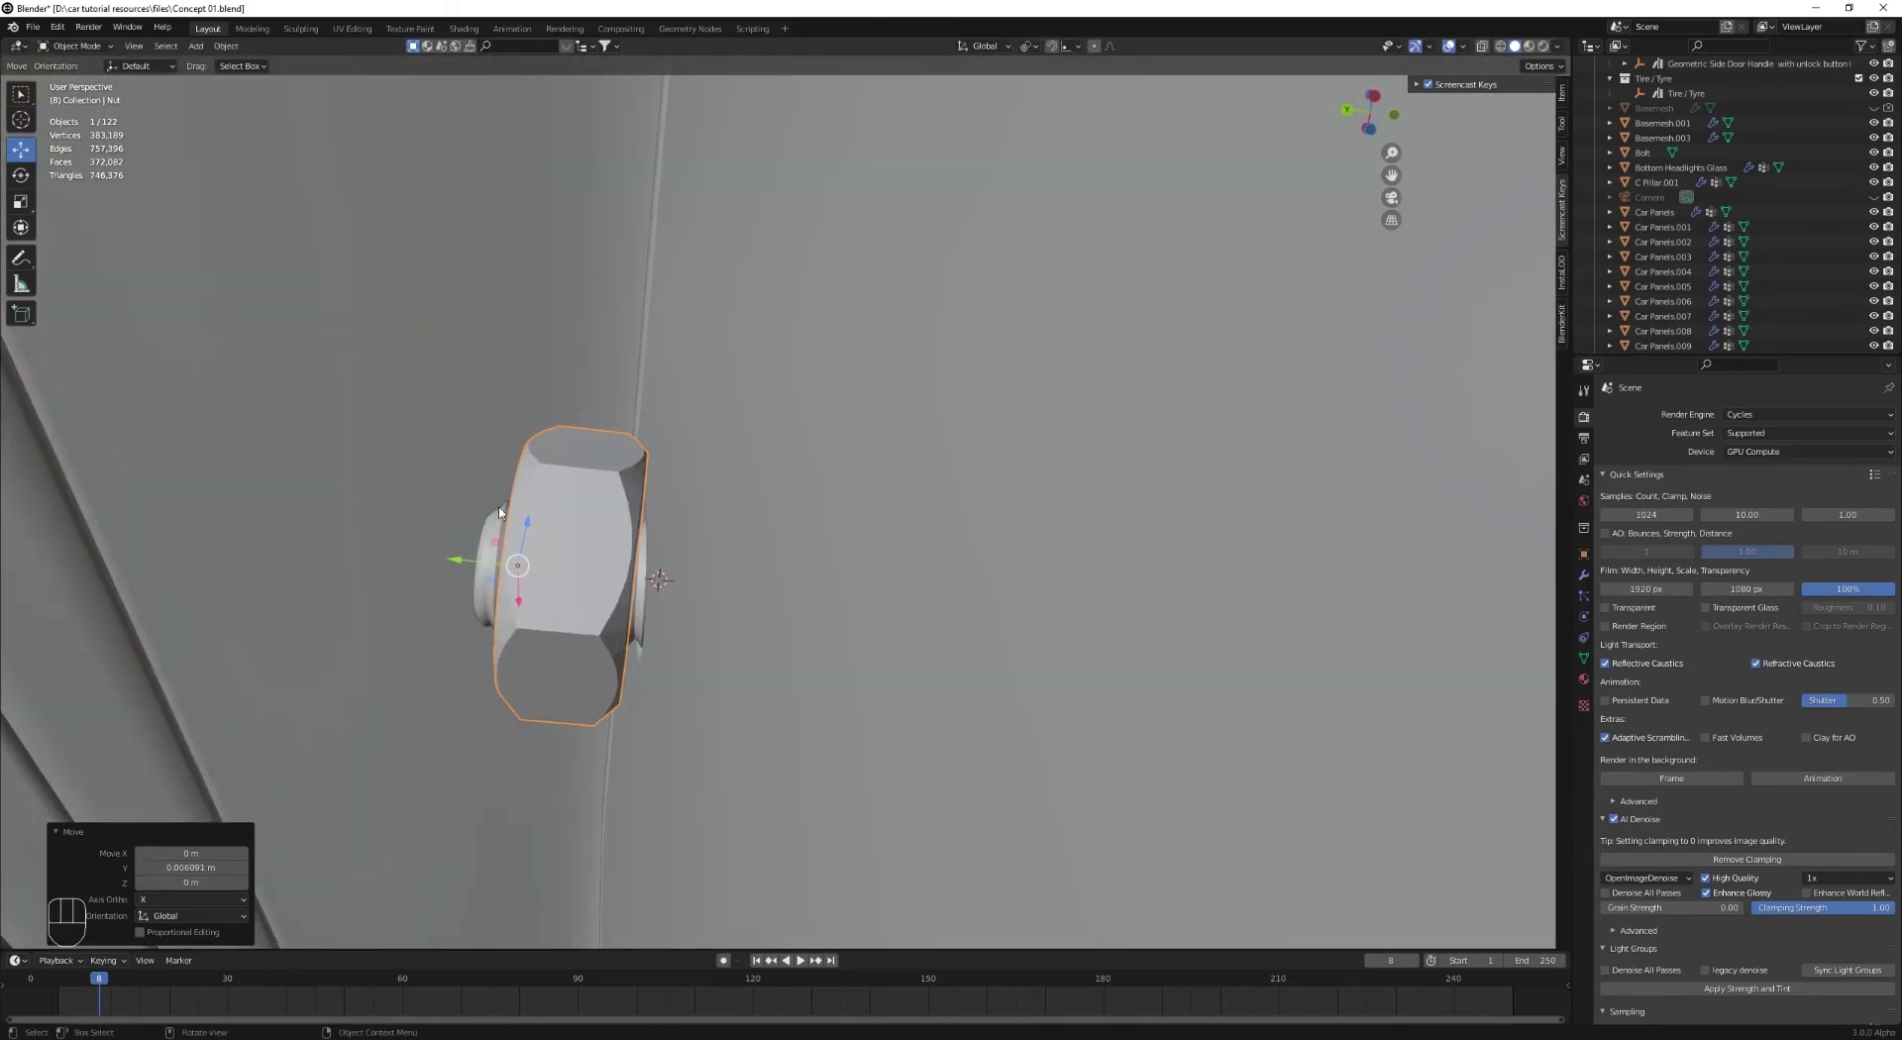
drag(518, 534, 955, 553)
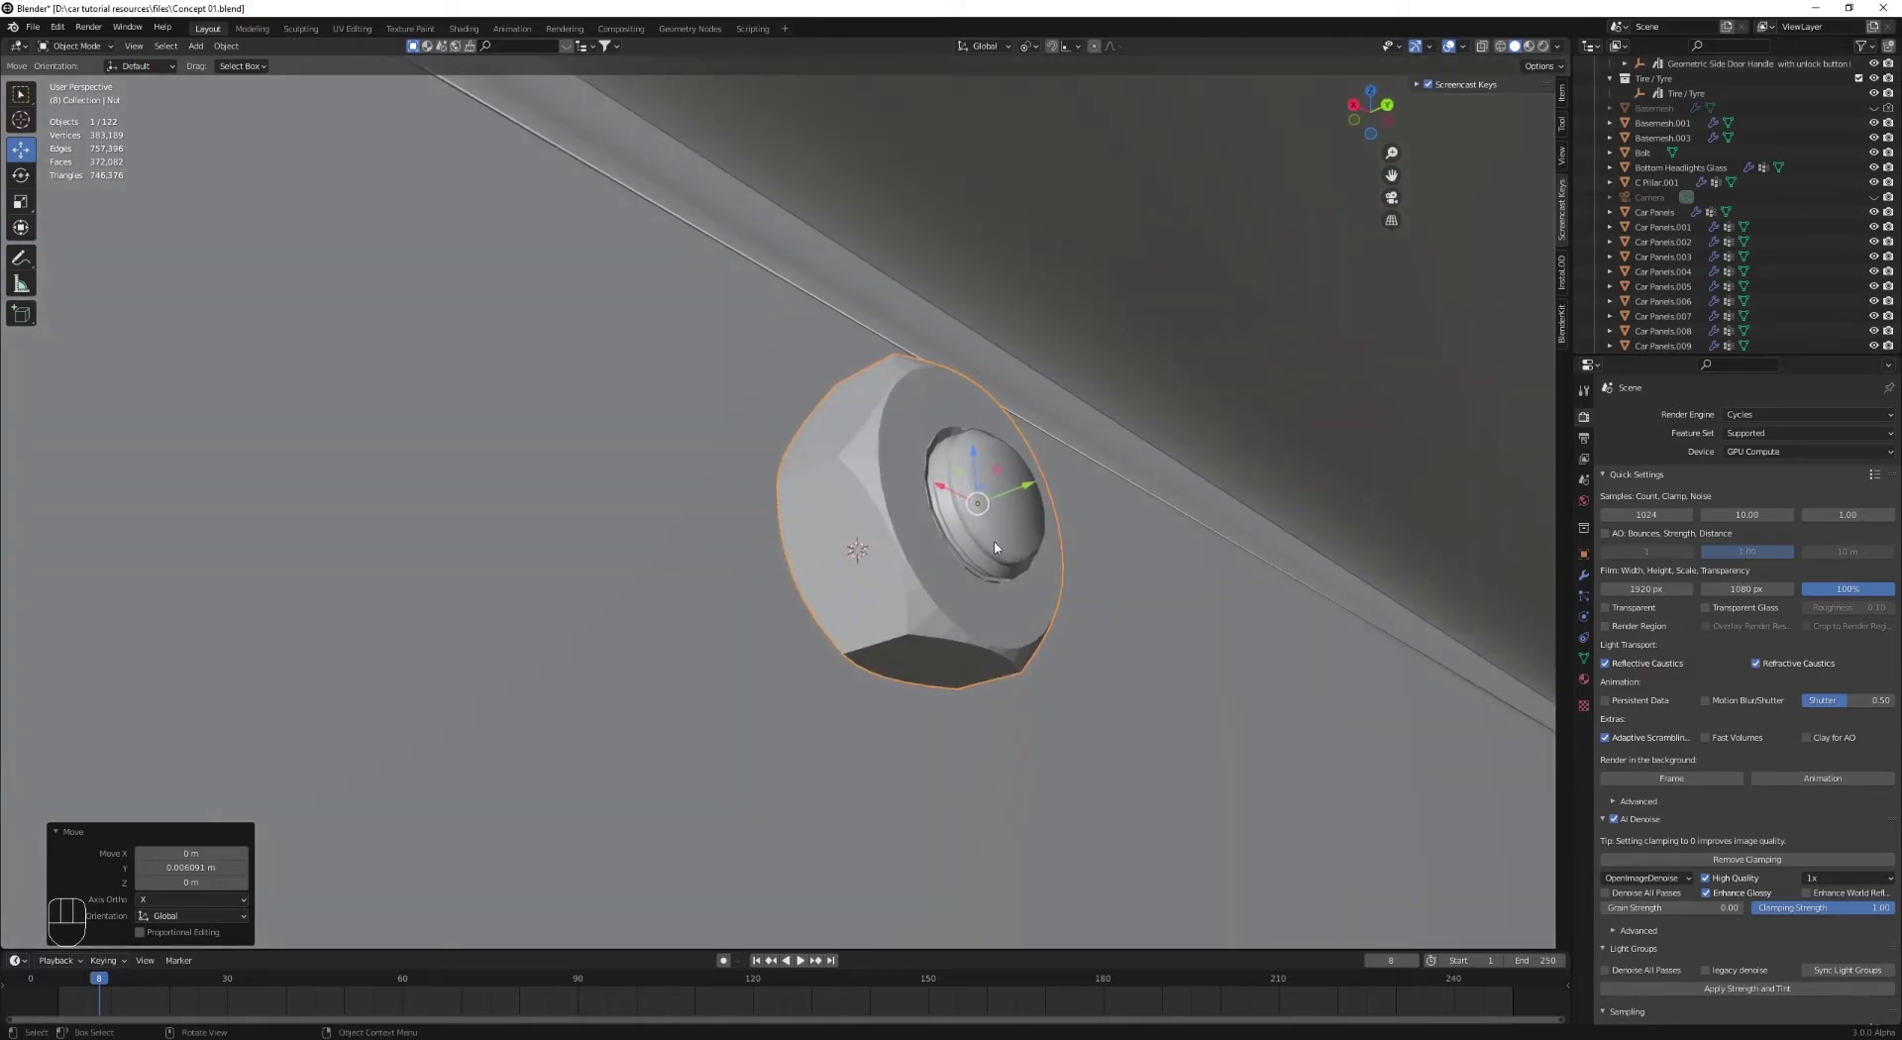
click(1000, 545)
key(ctrl+j)
drag(229, 50, 293, 344)
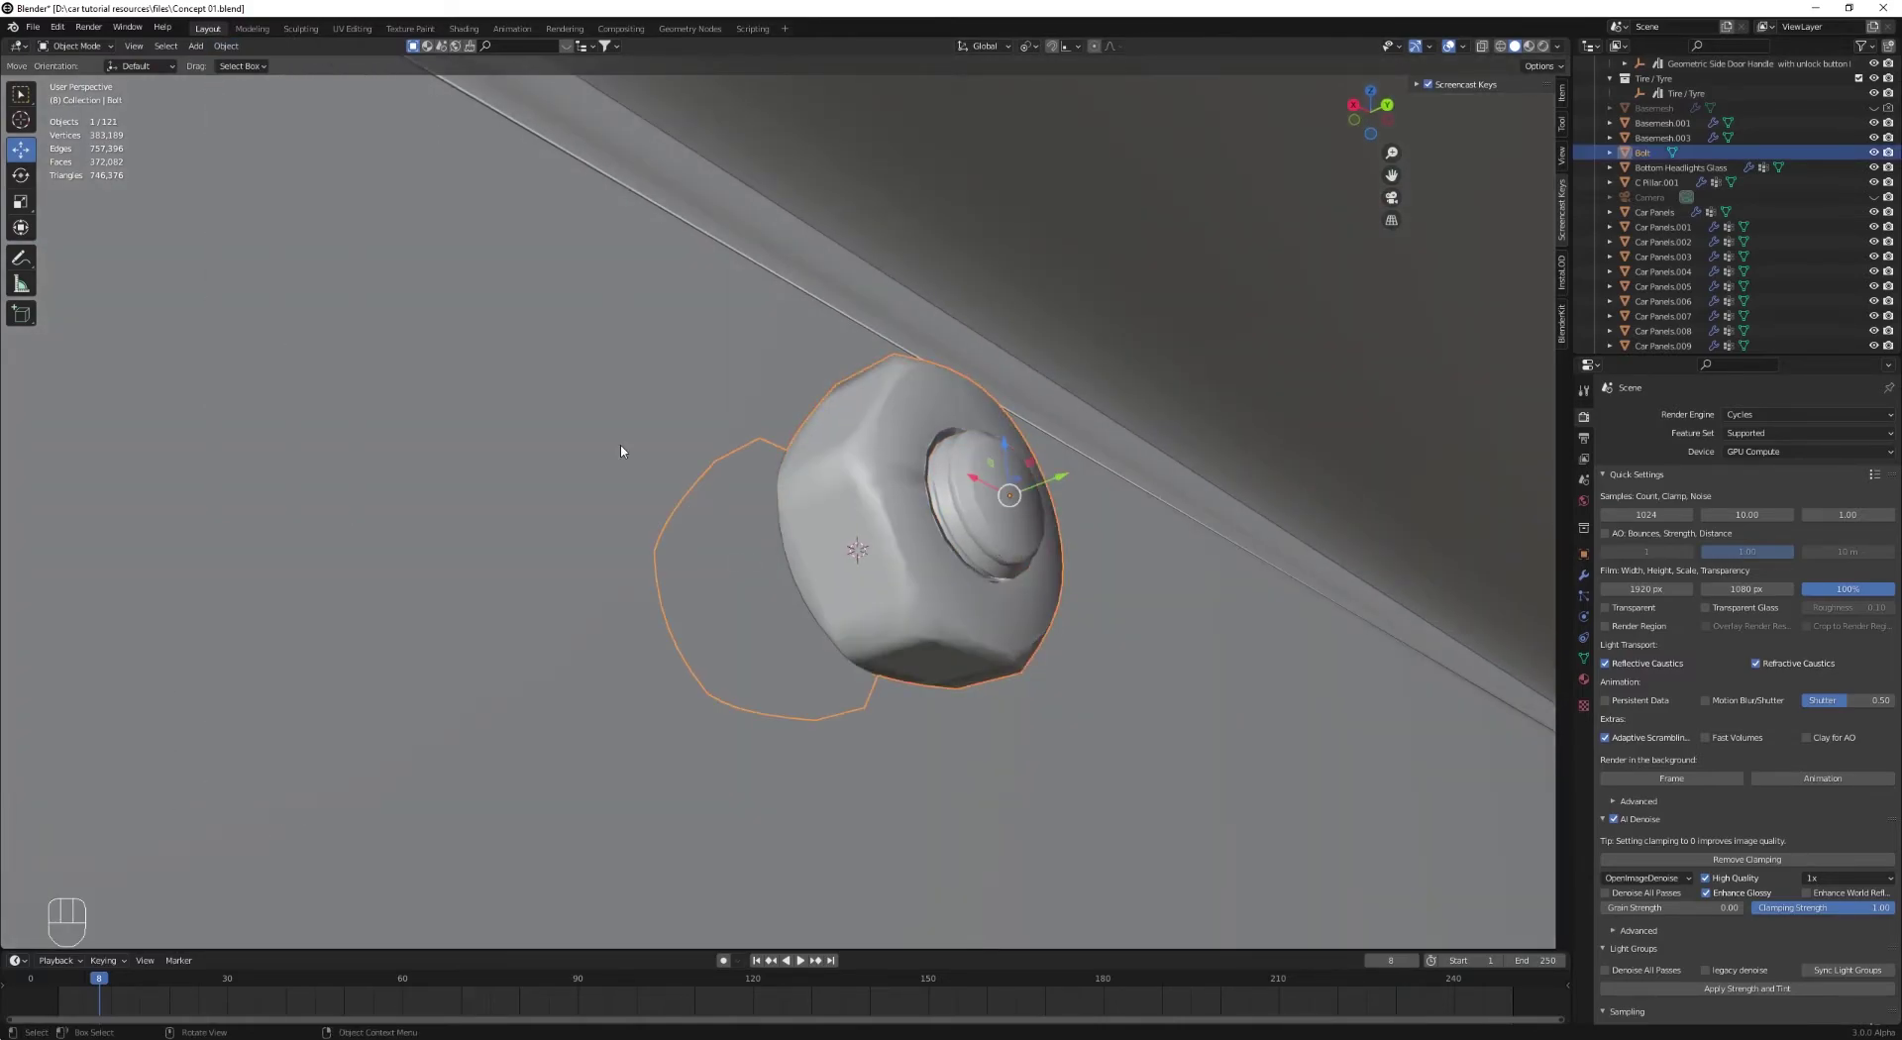
click(1590, 666)
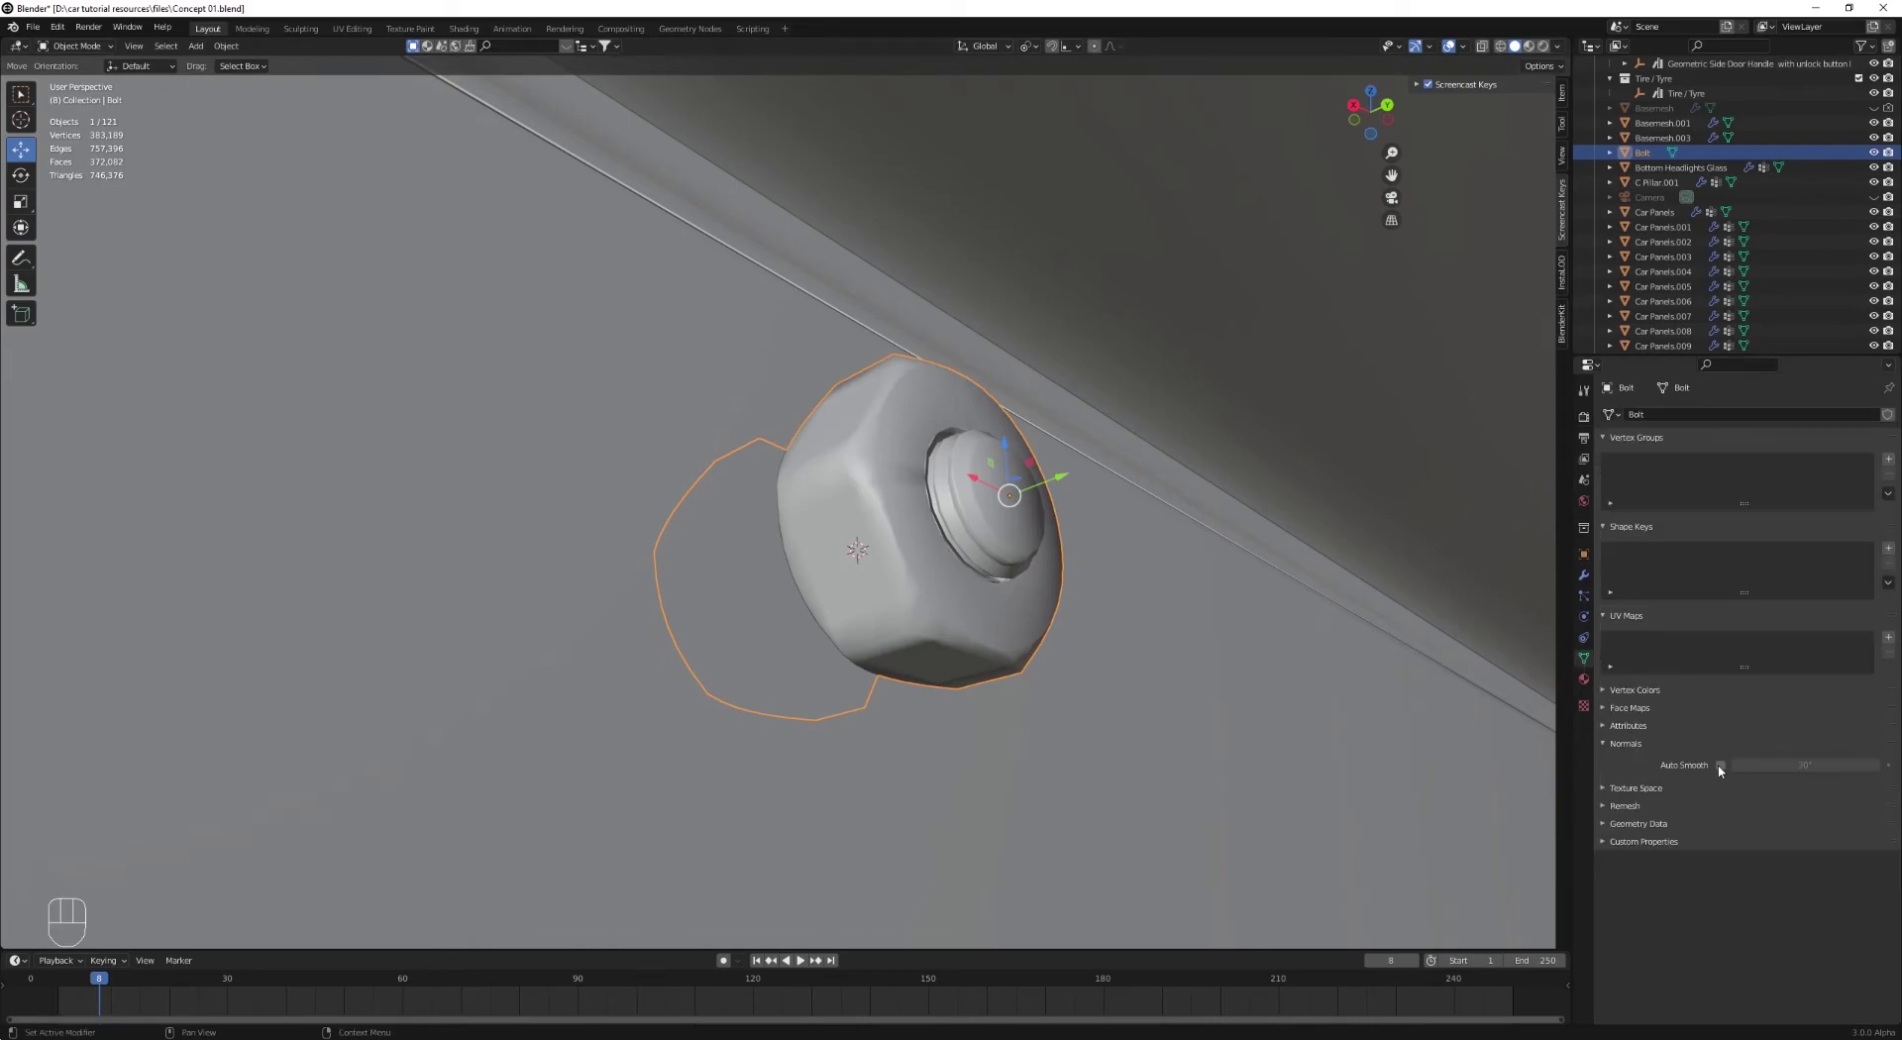
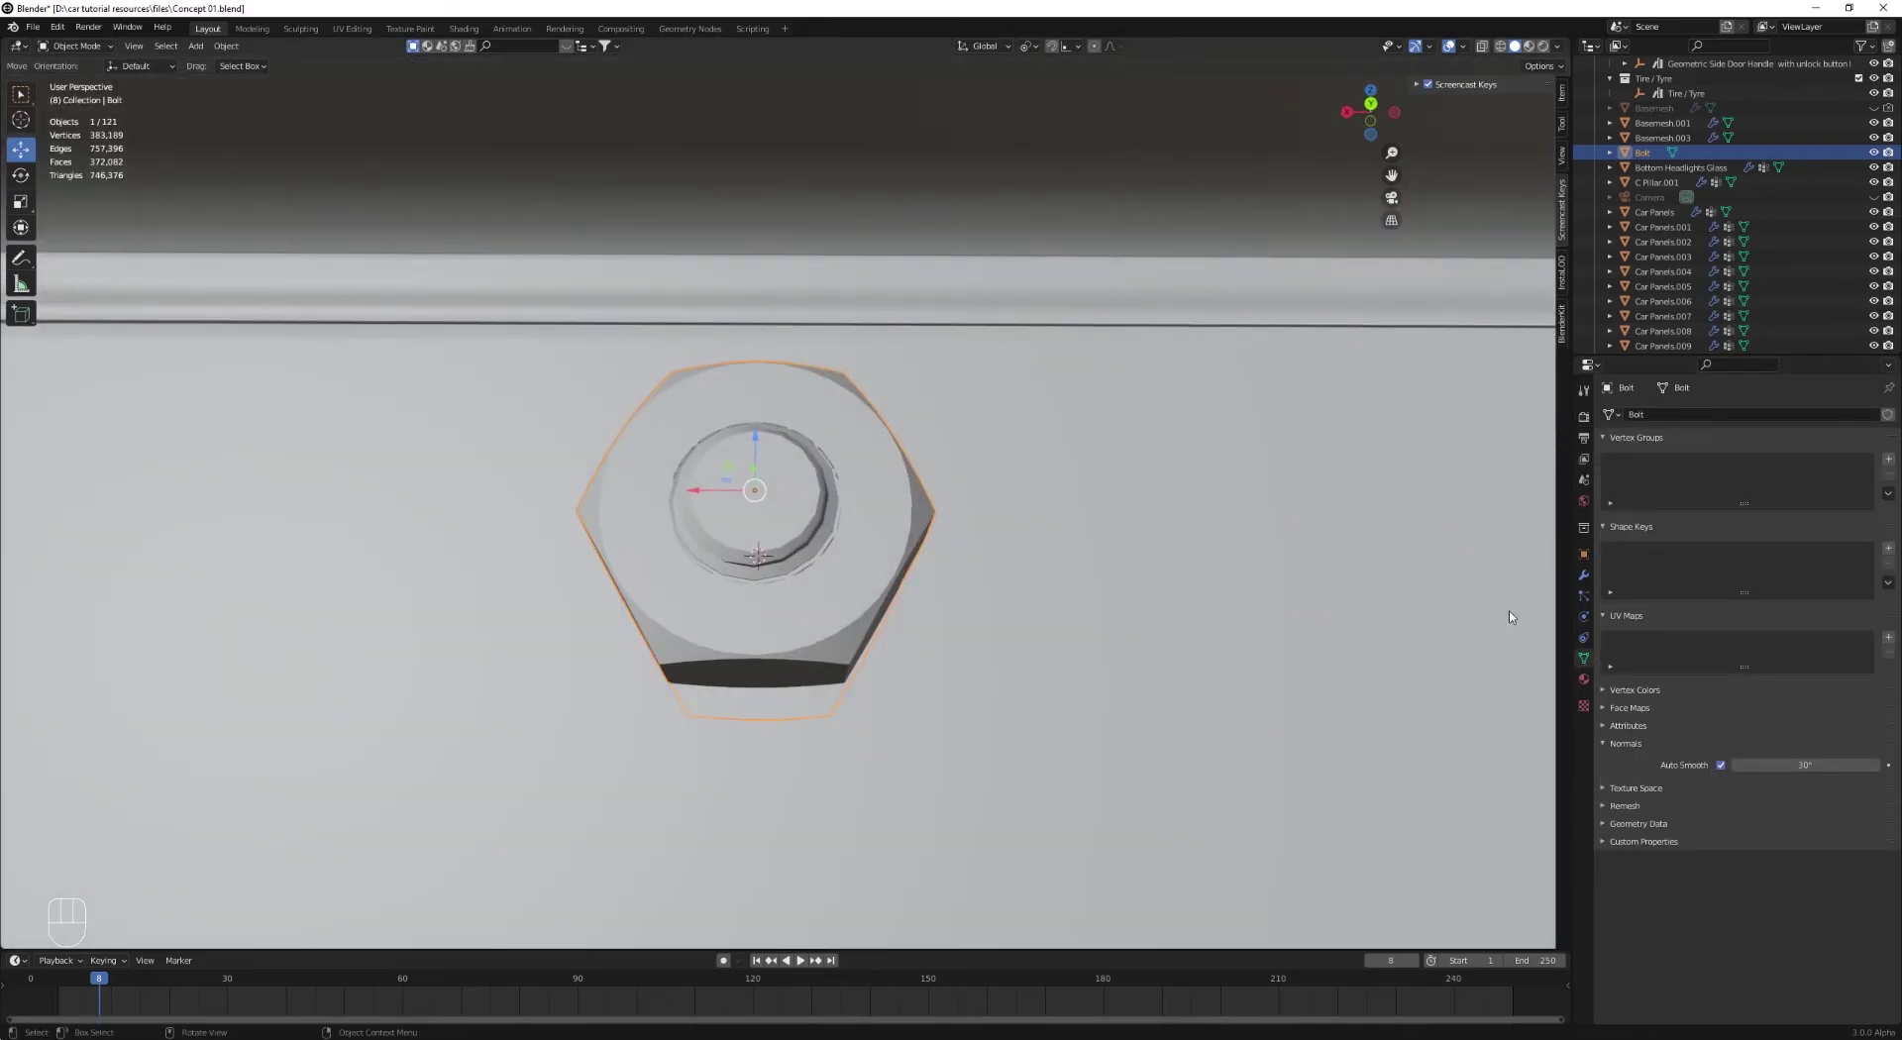
Step: Assign the existing Chrome material to the bolt and view it against the plate
double_click(1588, 684)
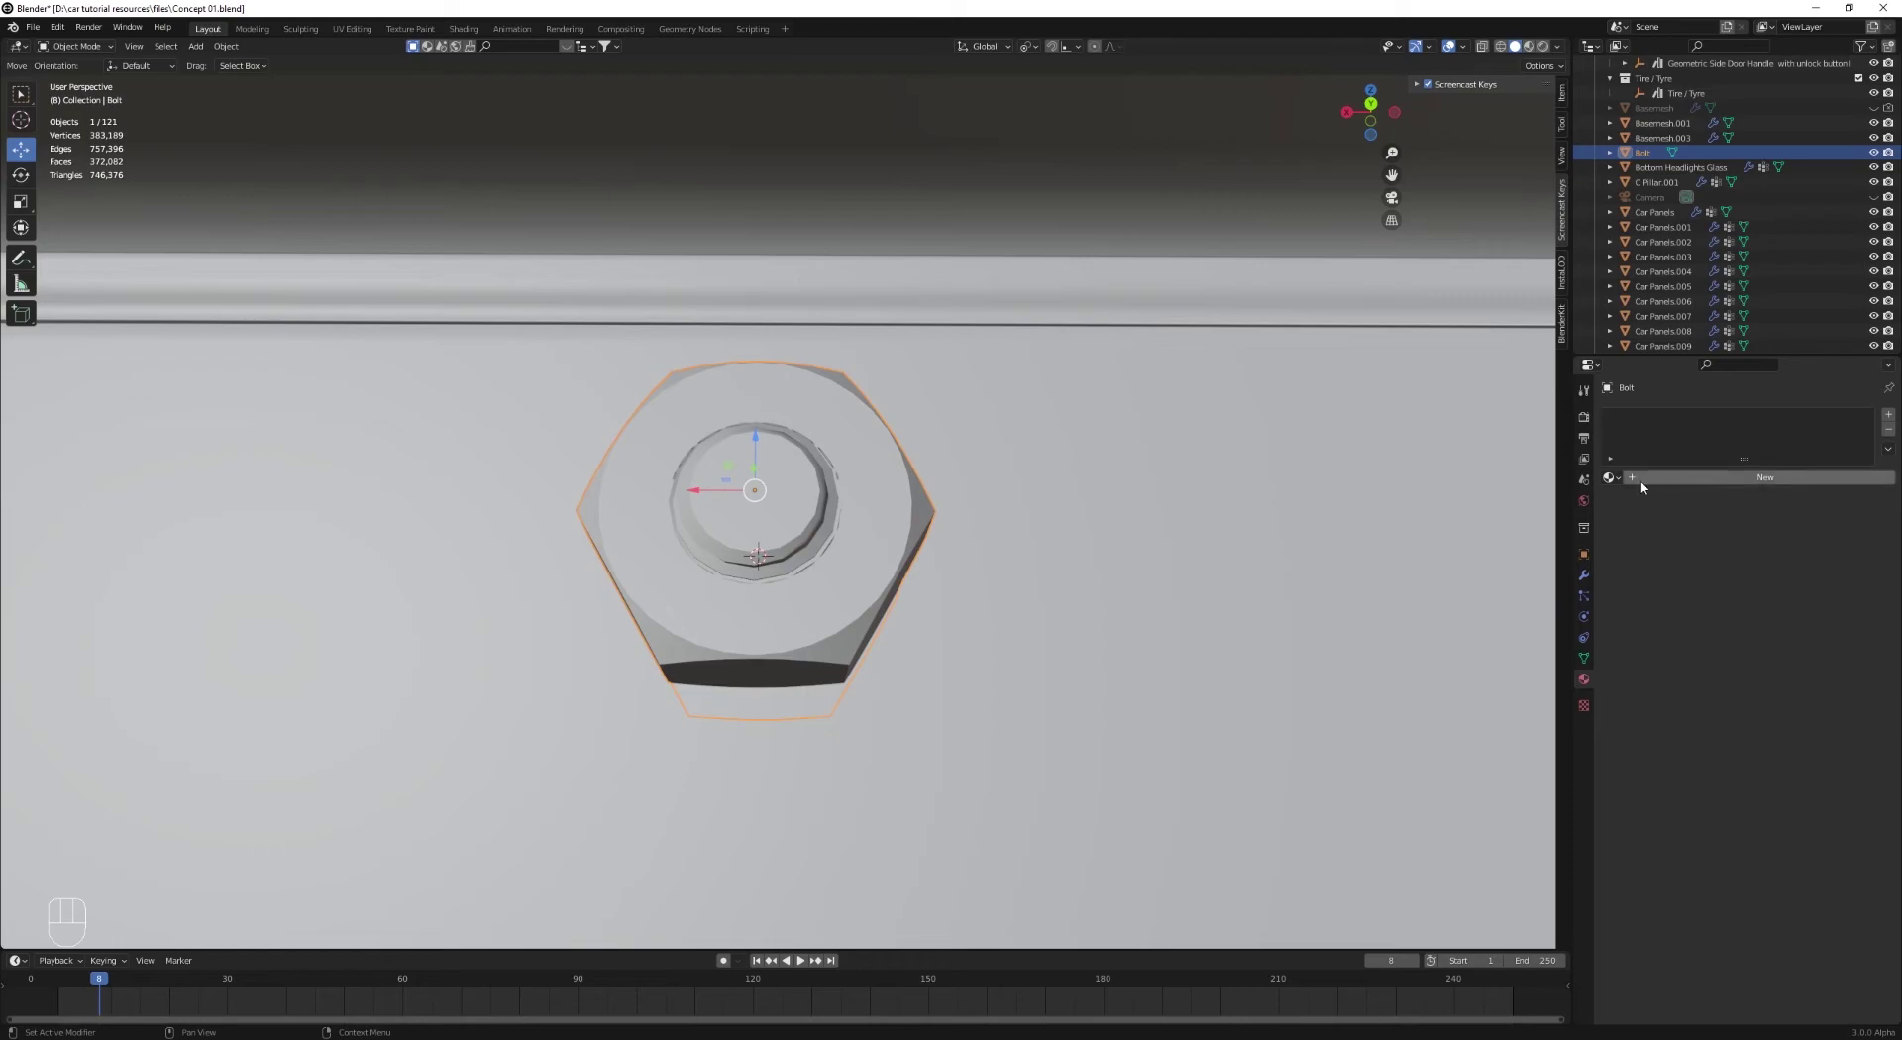
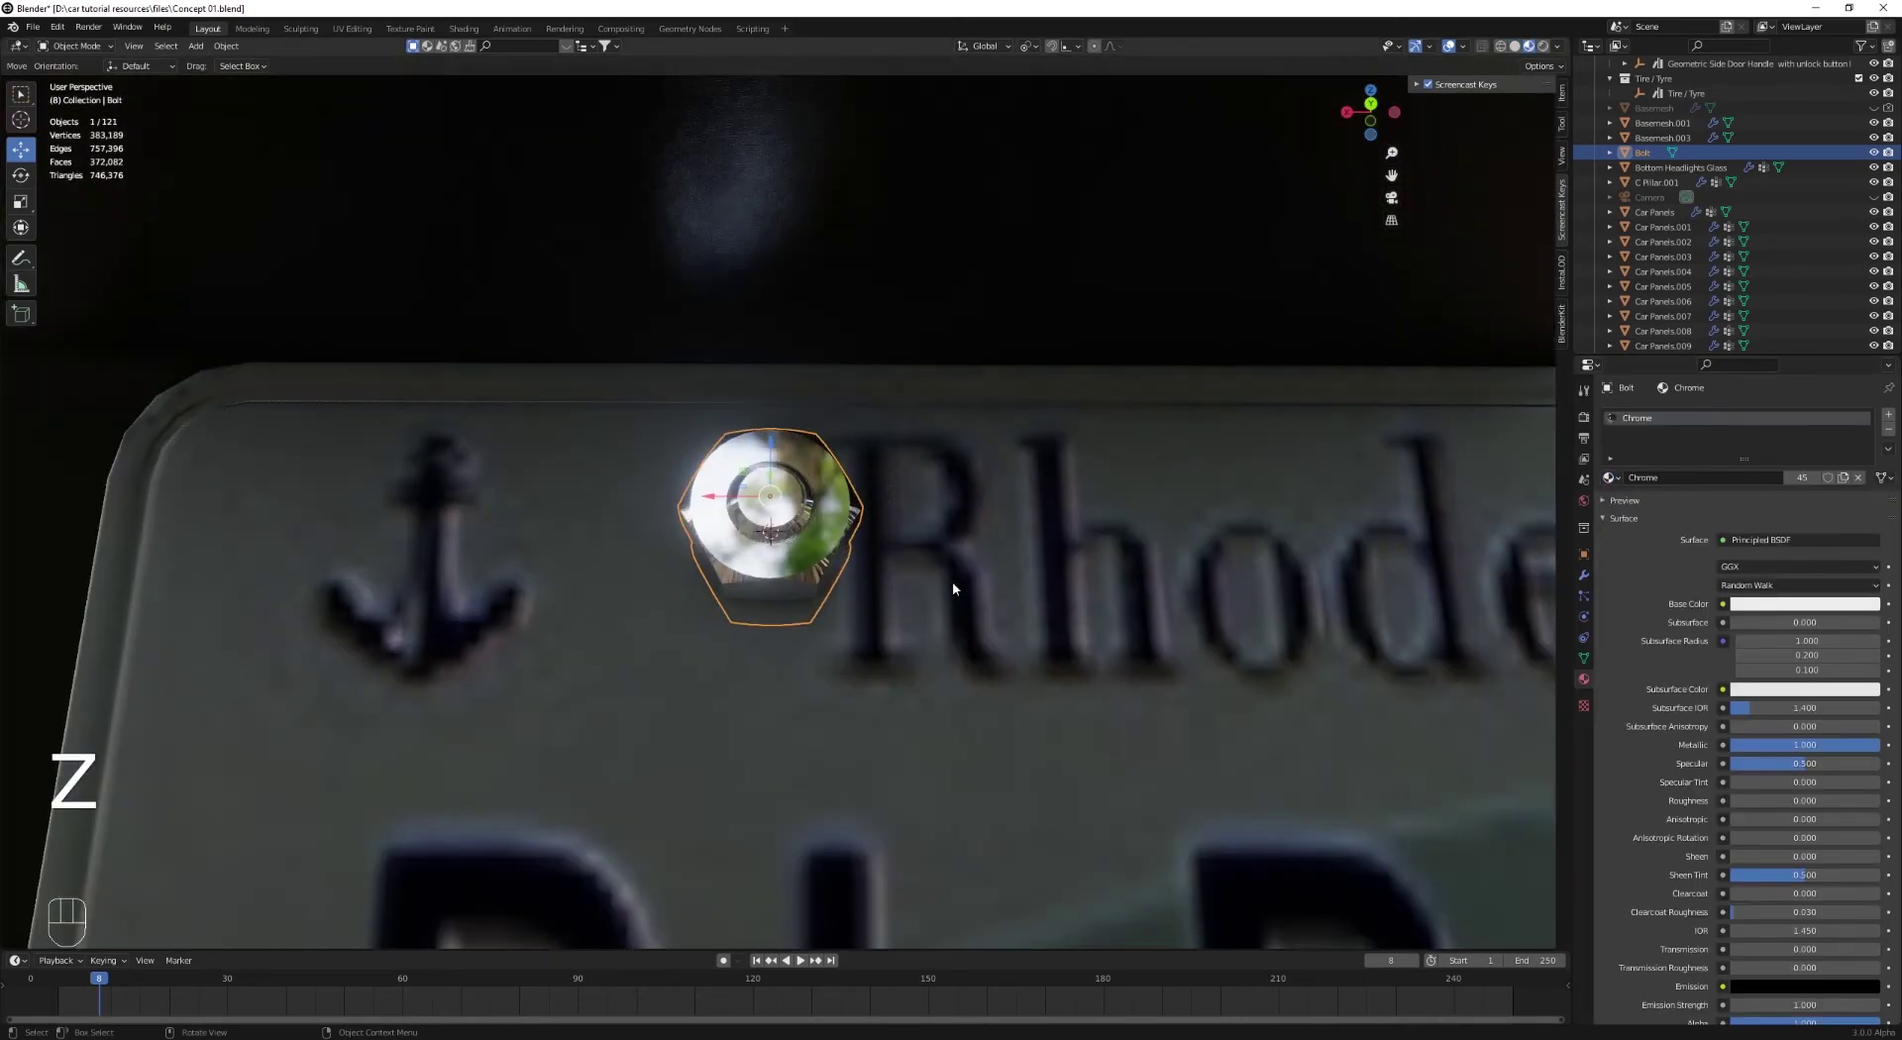
middle_click(954, 587)
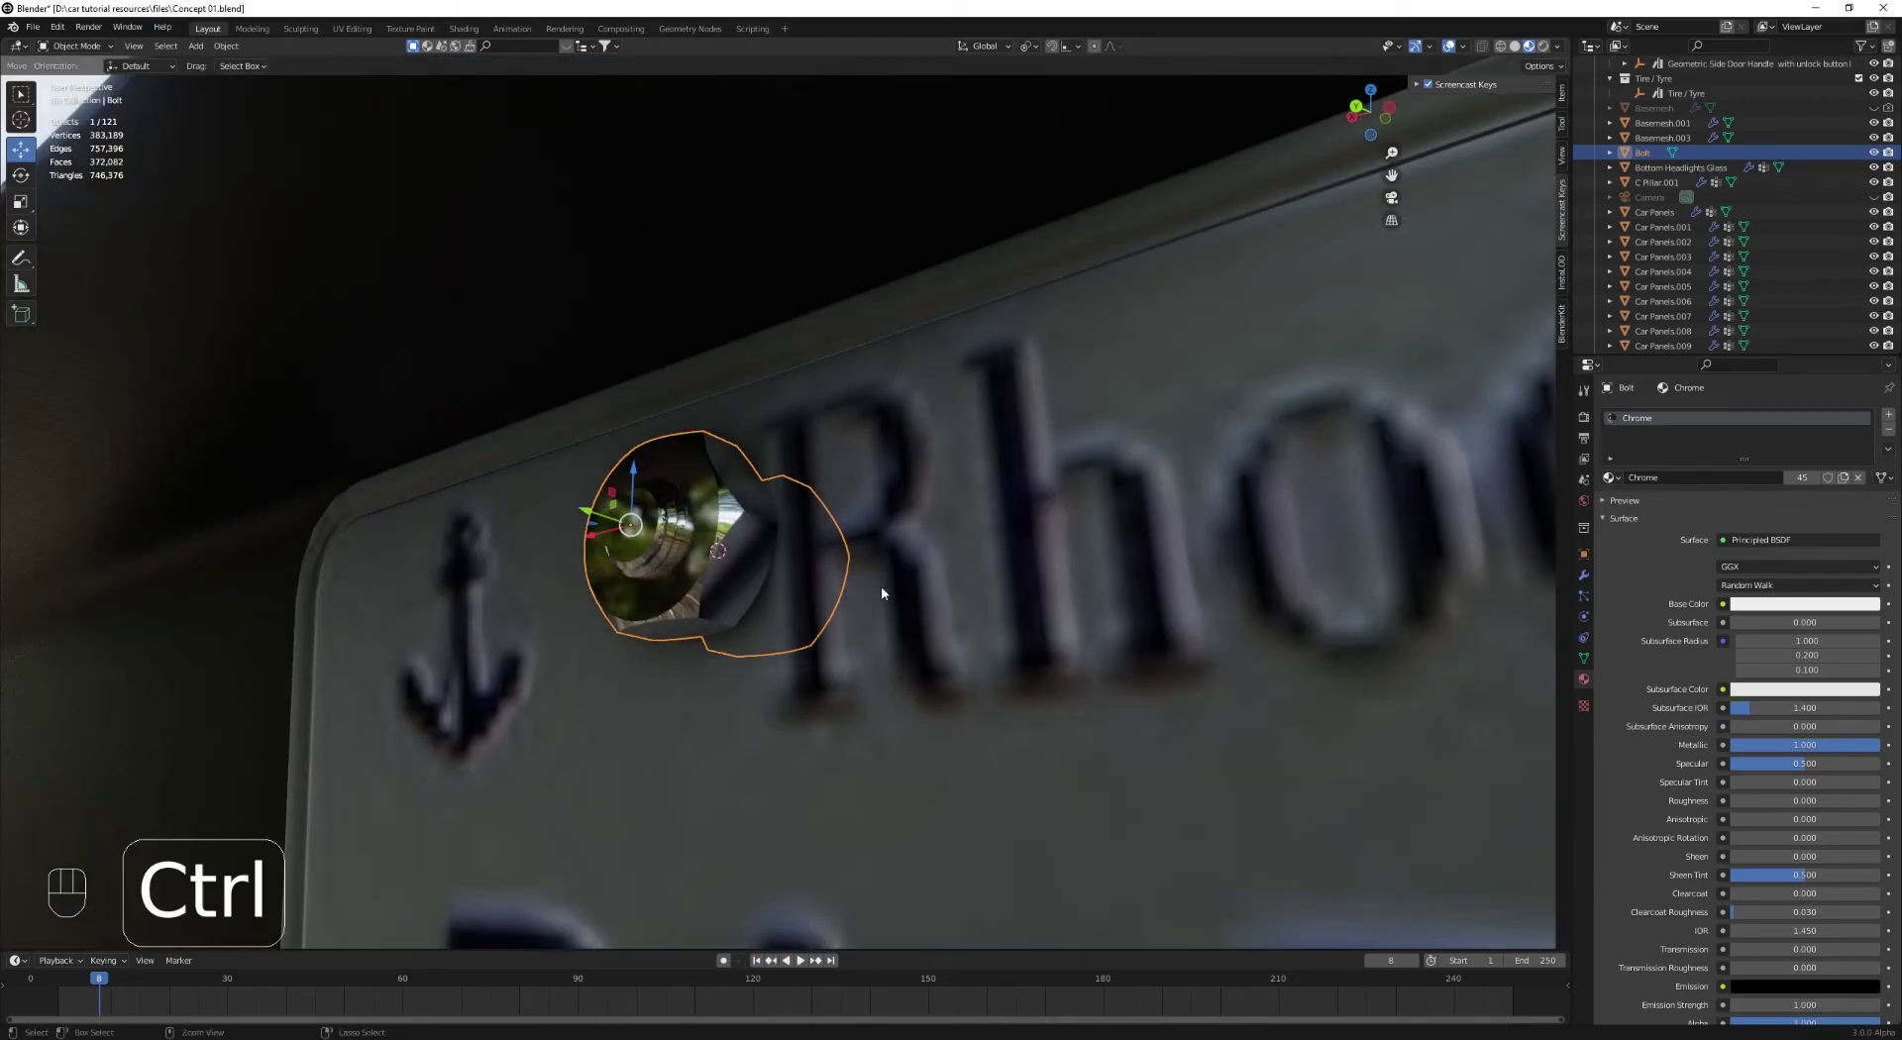